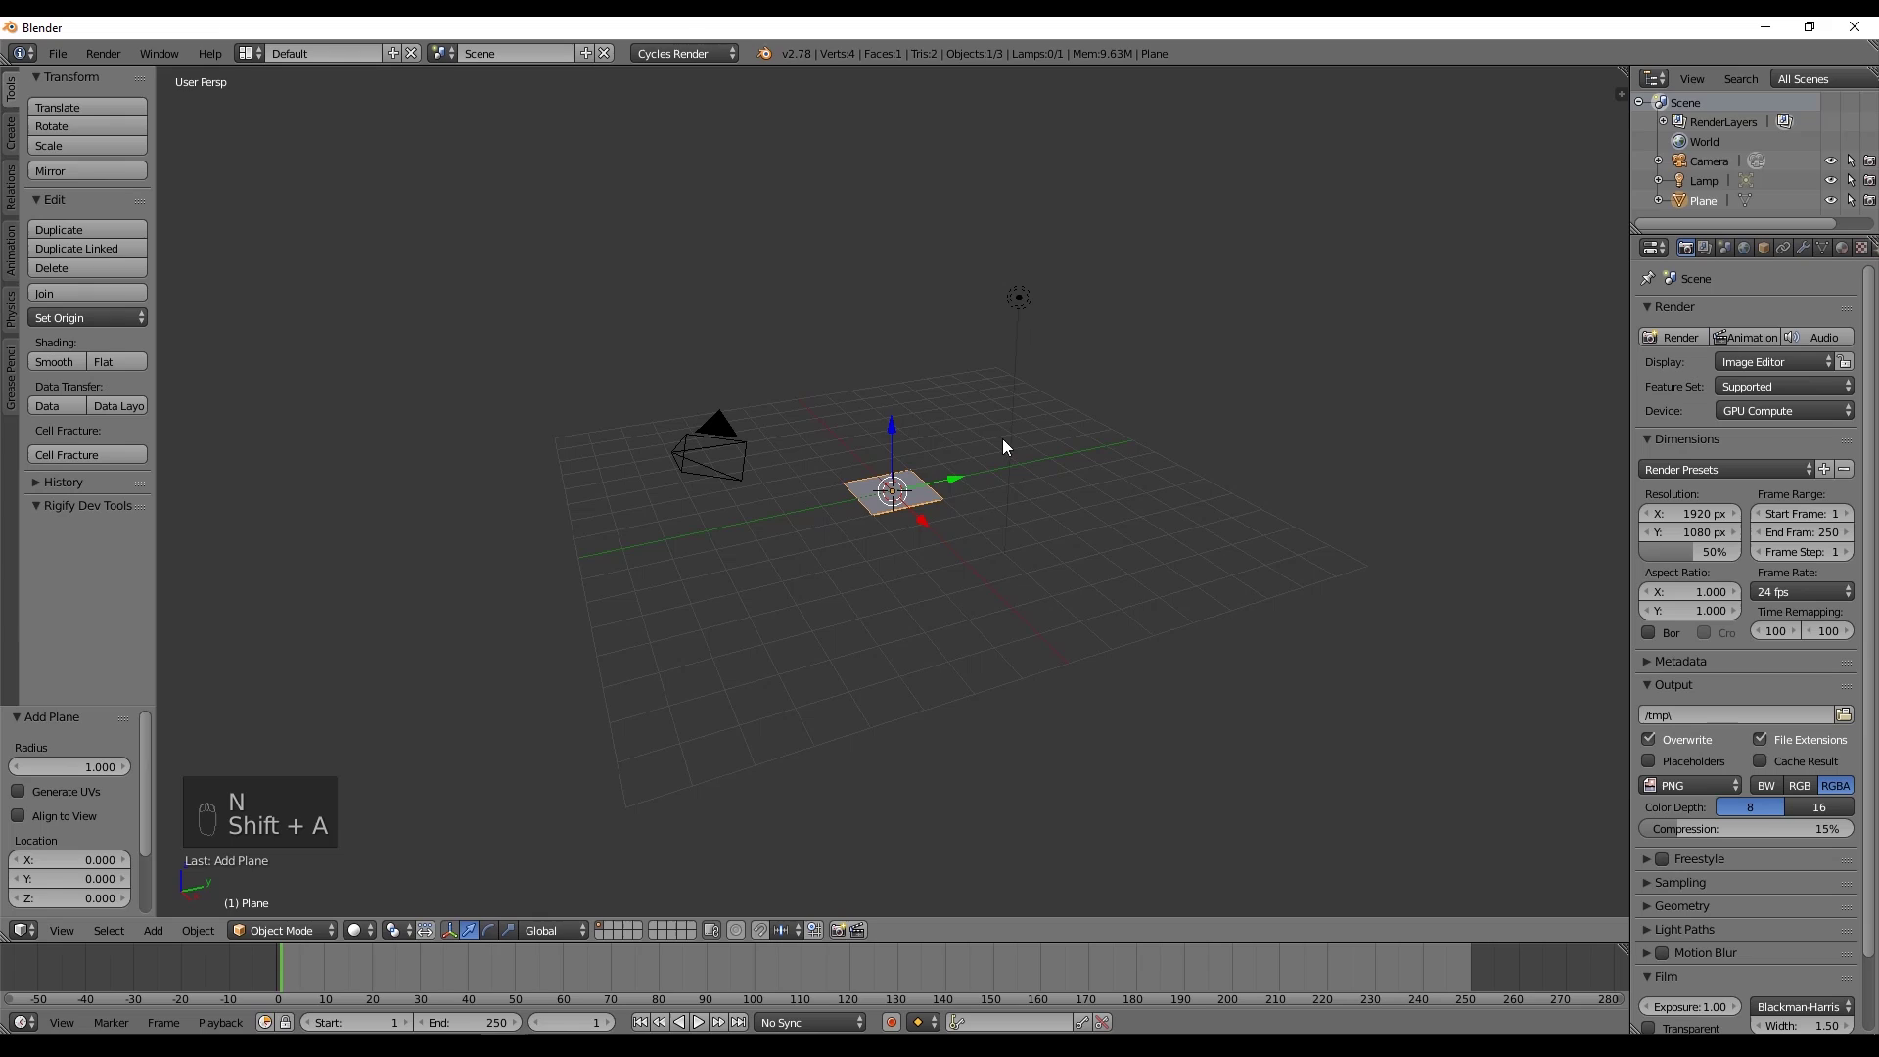
Scale the plane into a wide floor and extrude its back edge straight up into a wall.
key(s)
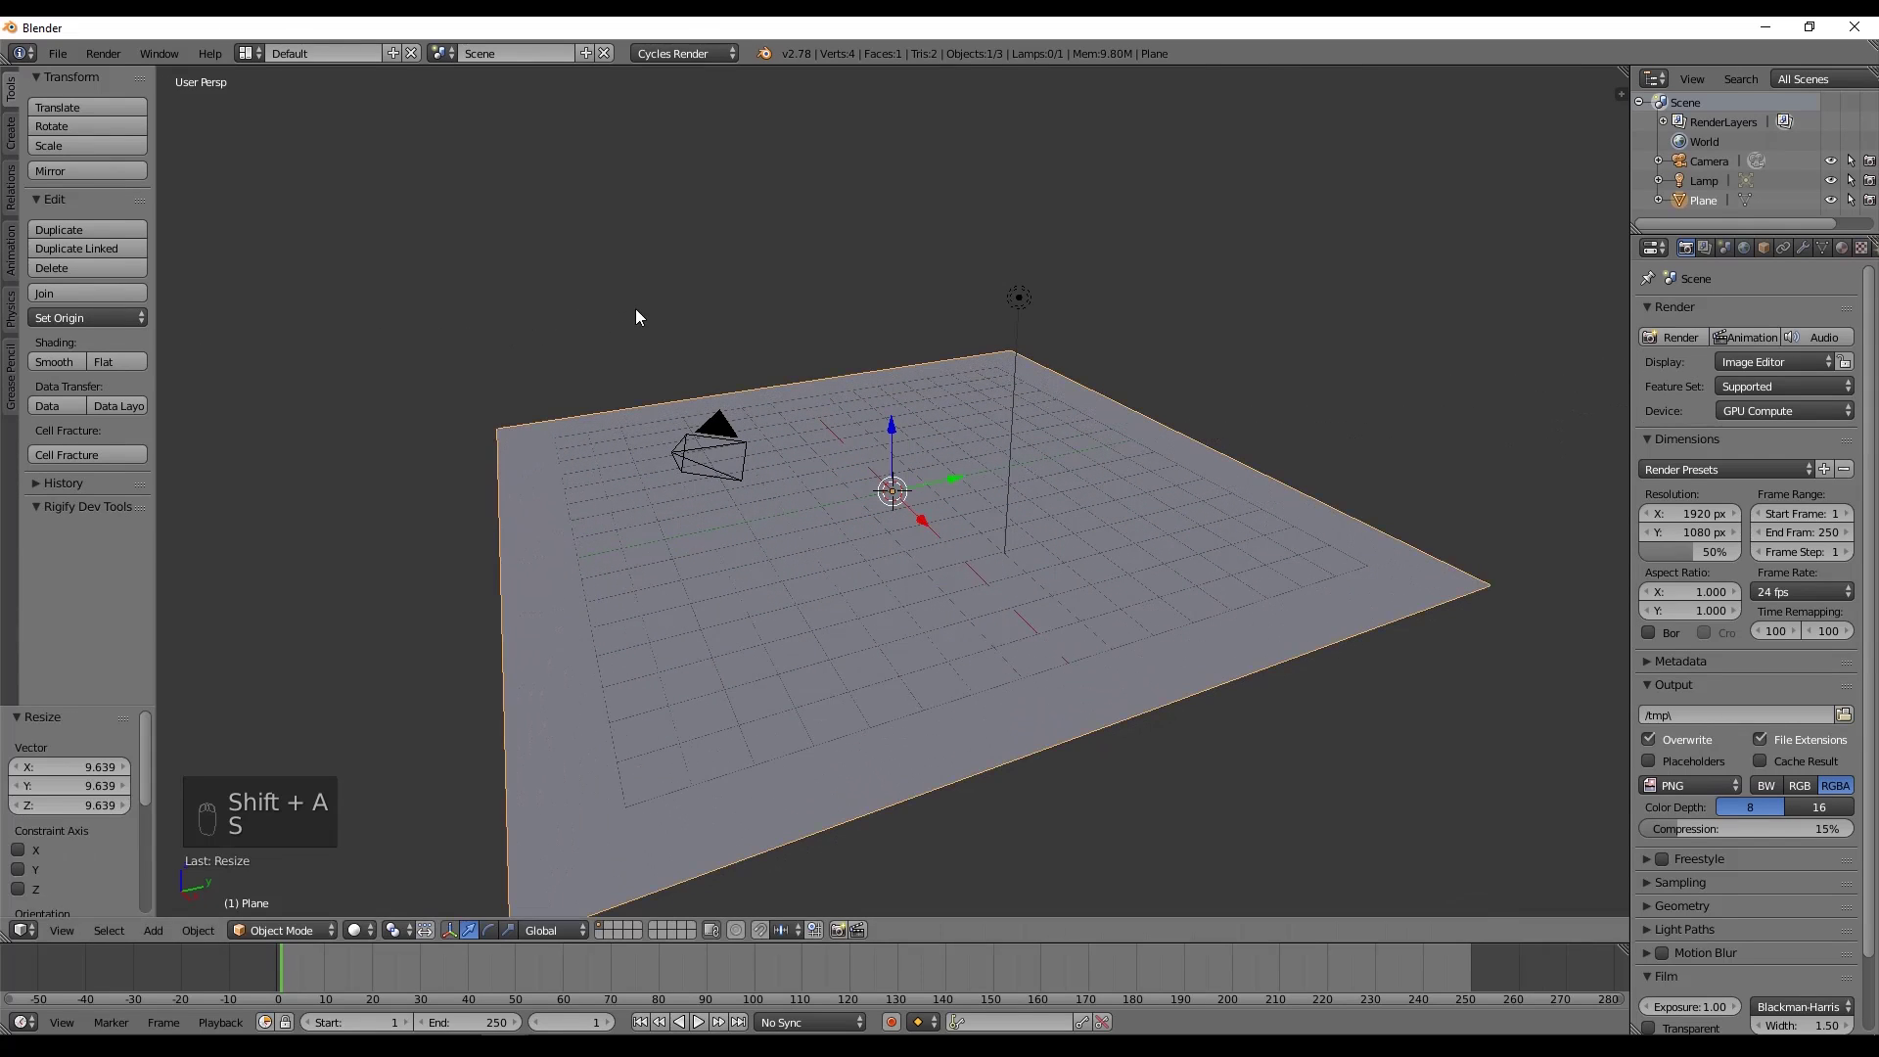
key(Tab)
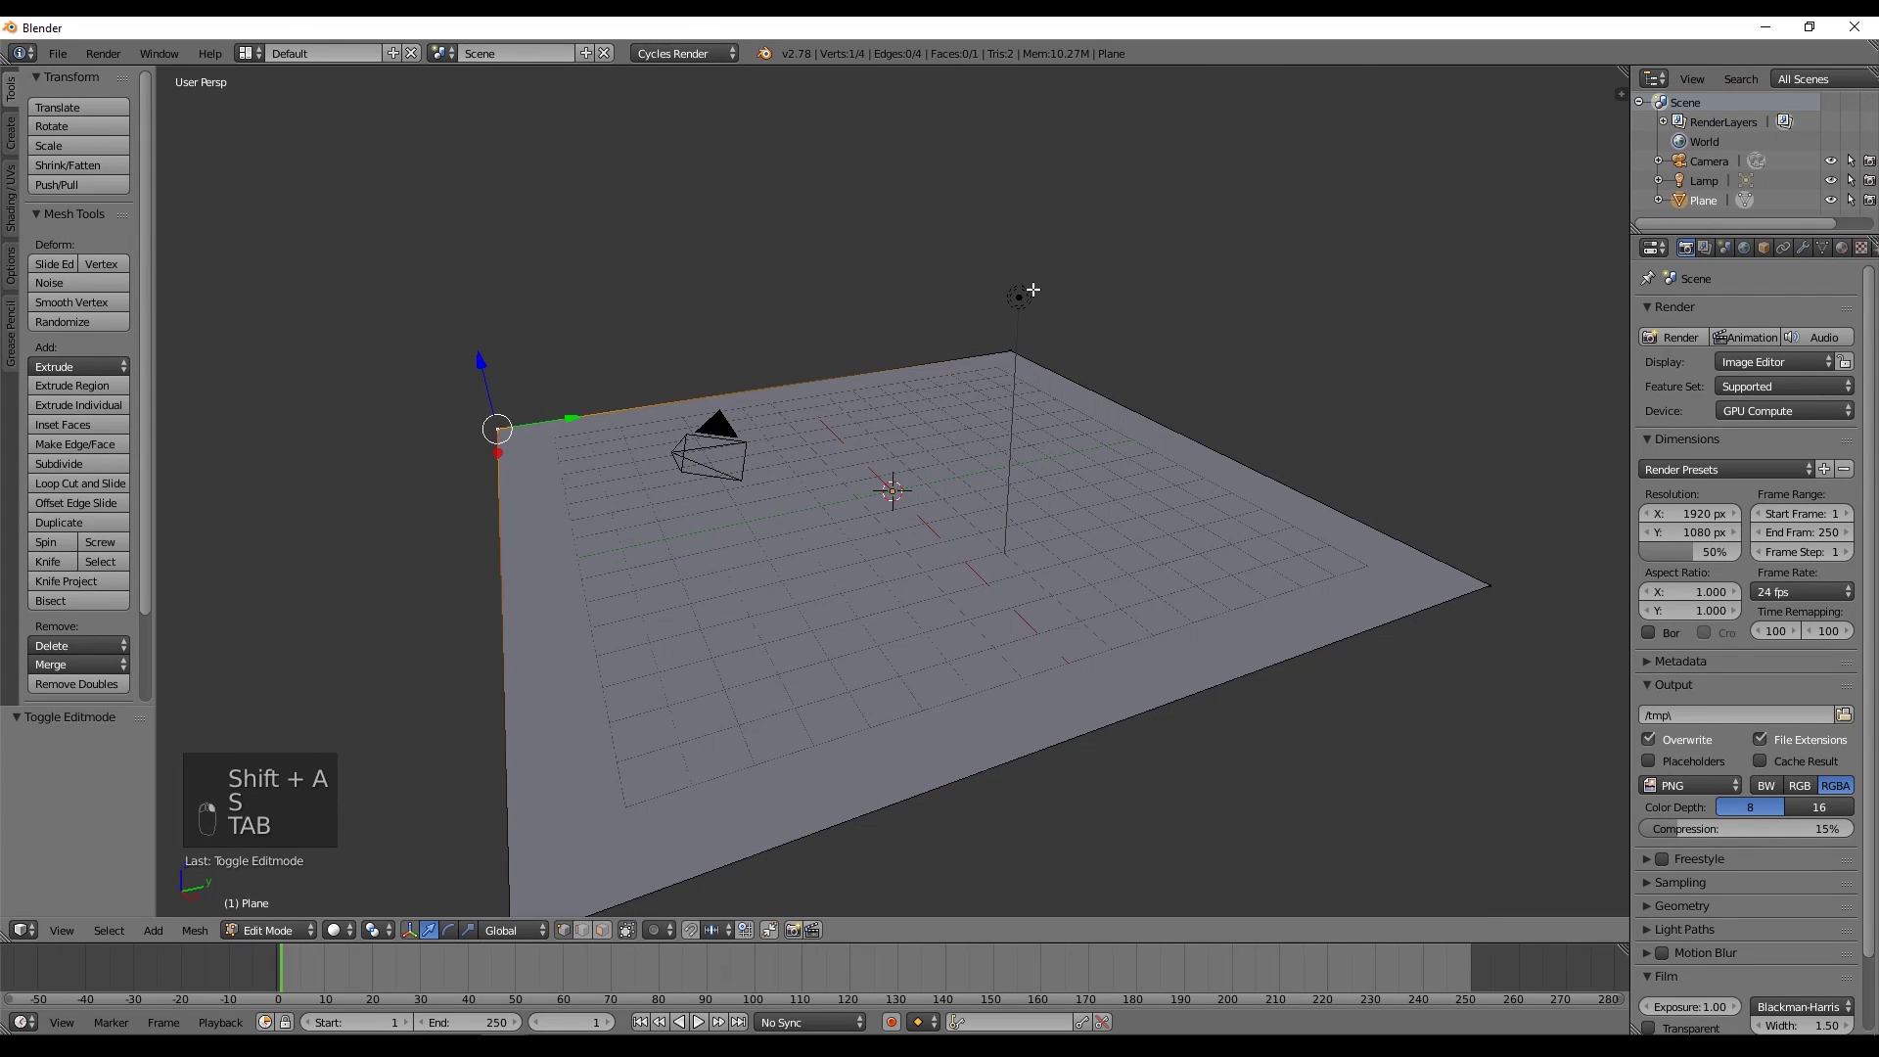
key(e)
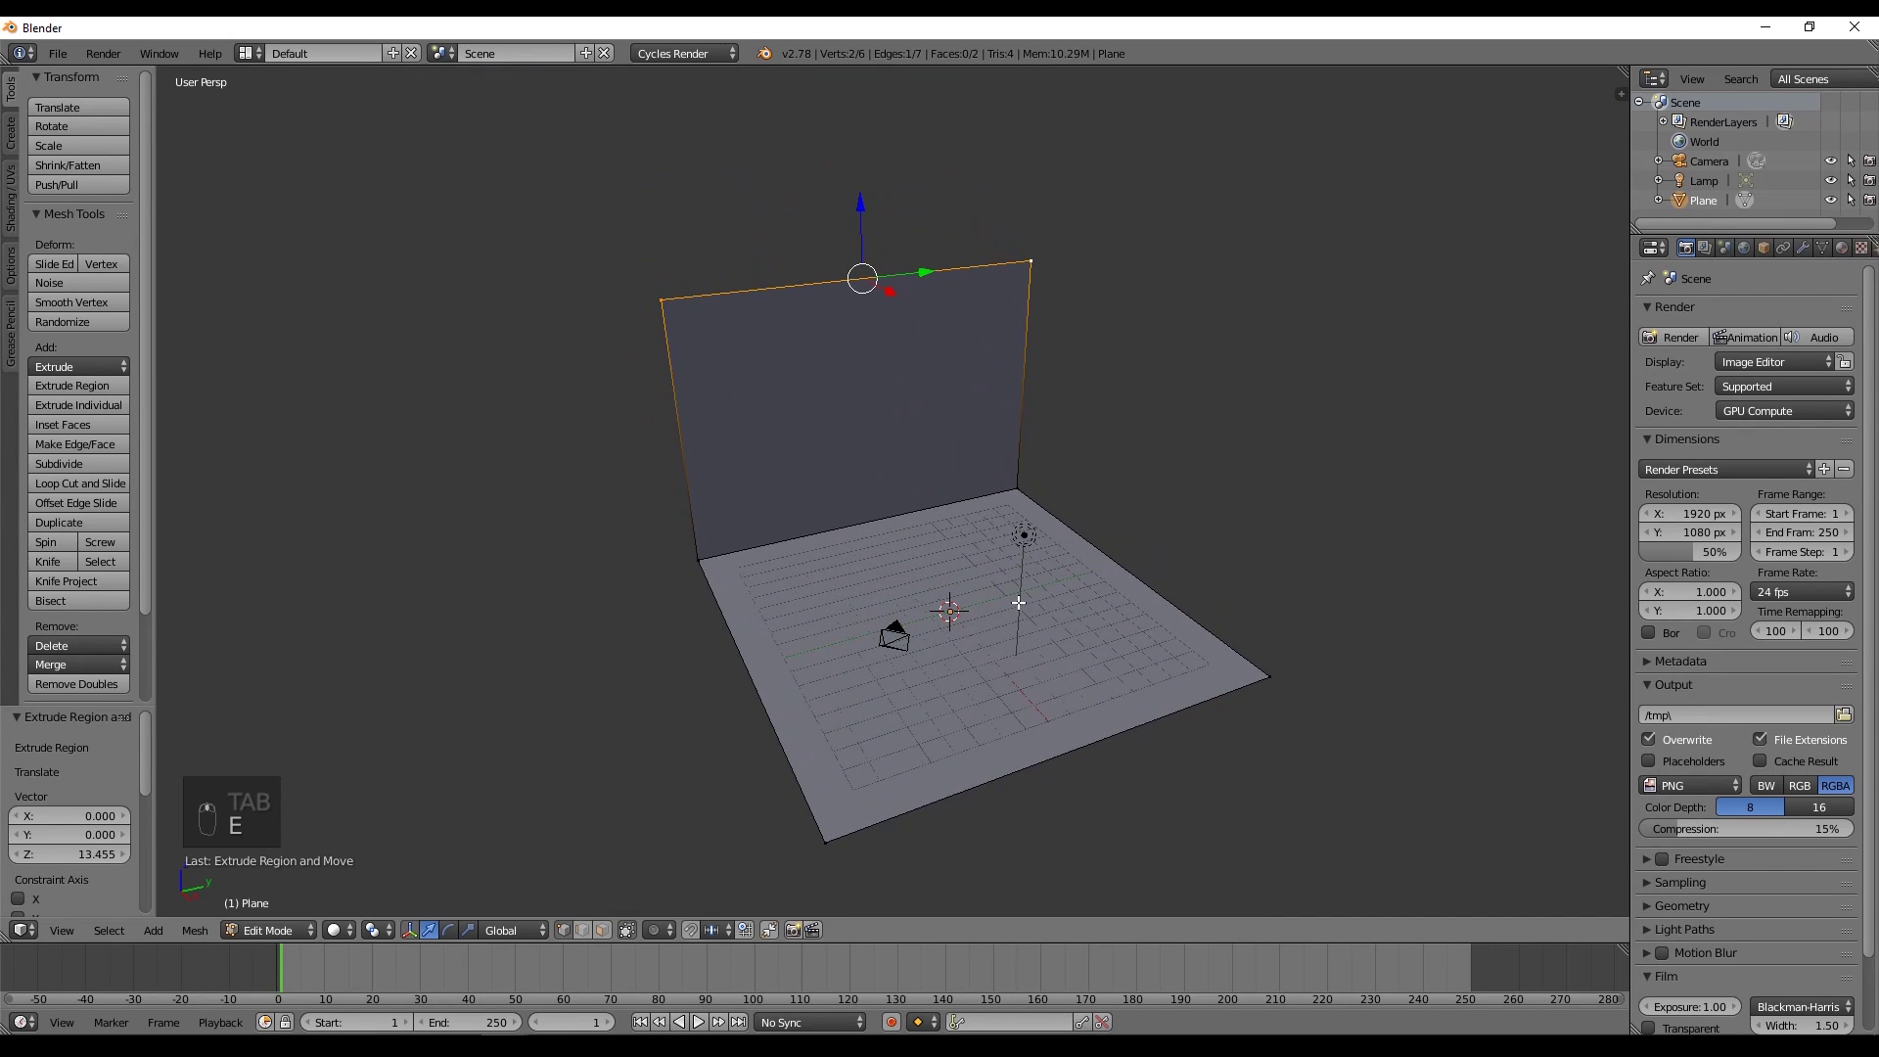
Add a loop cut running across the new wall.
key(ctrl+e)
key(ctrl+r)
key(ctrl+r)
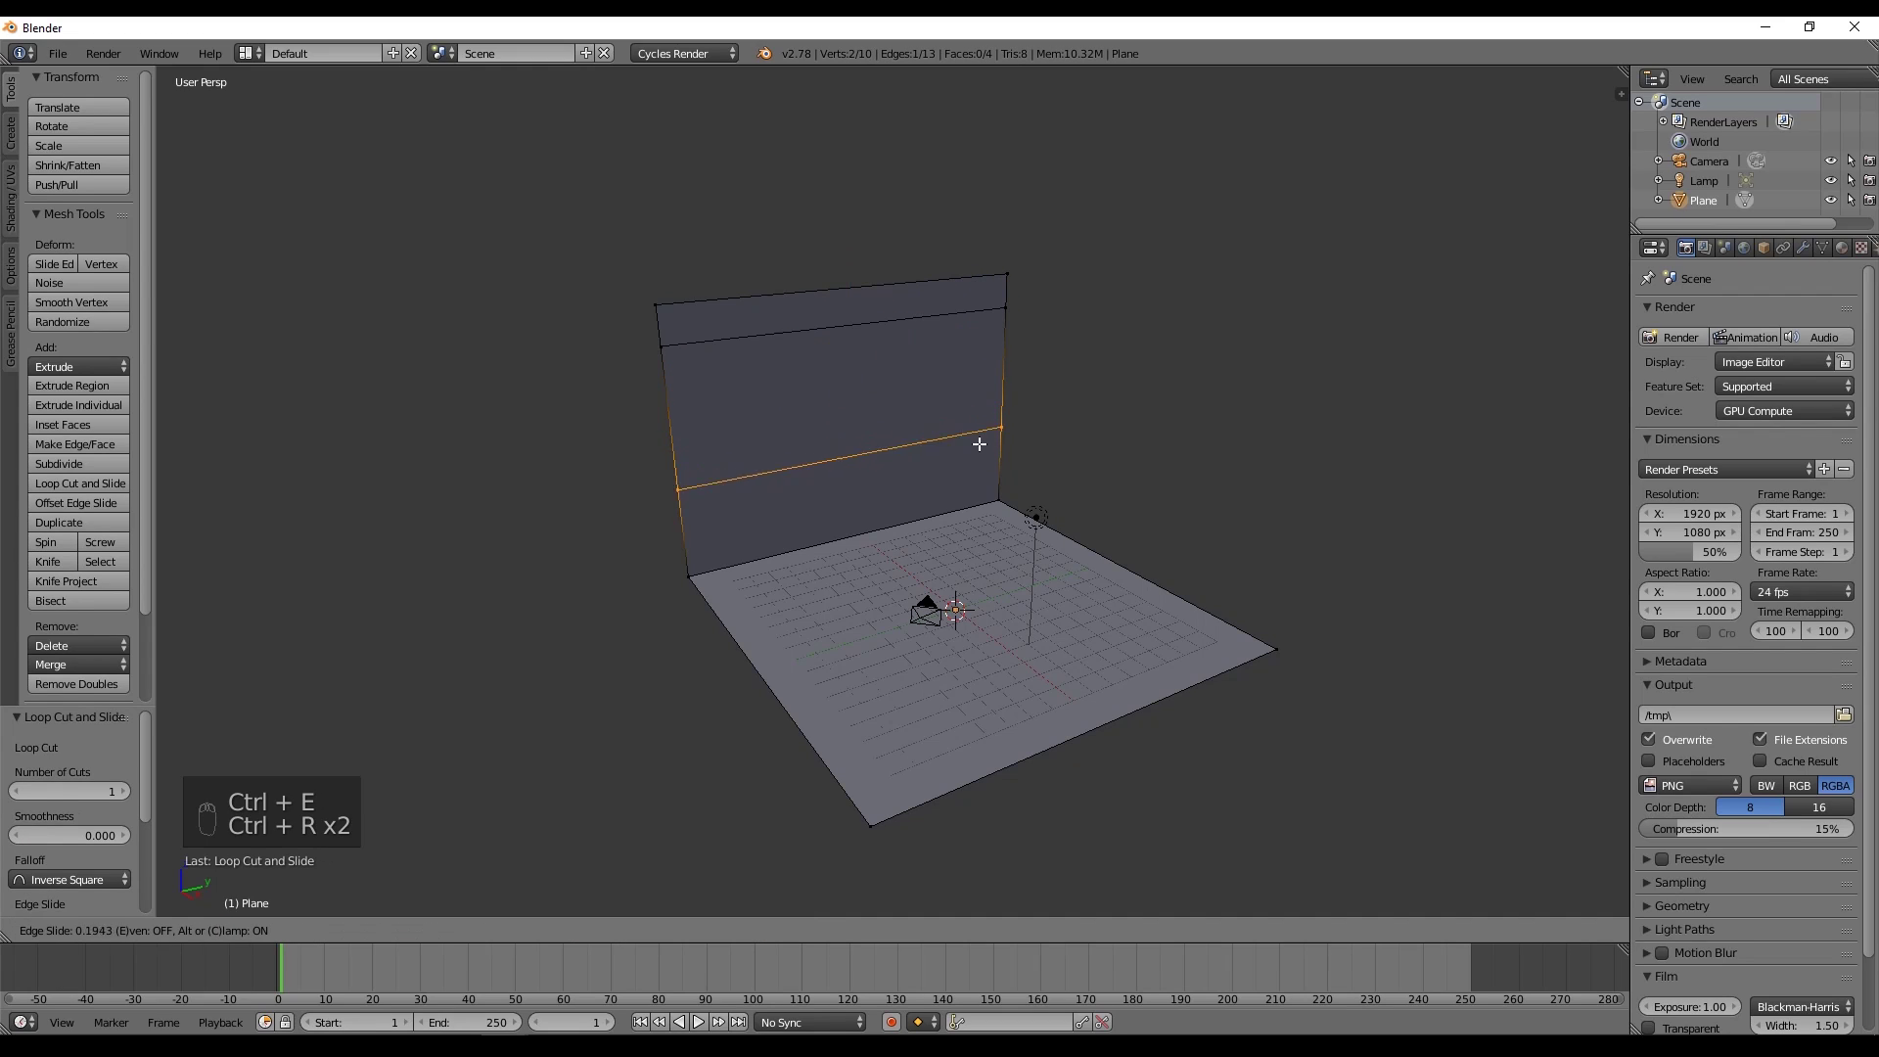
Add loop cuts near the floor corner and the front edge, then leave Edit Mode.
key(ctrl+r)
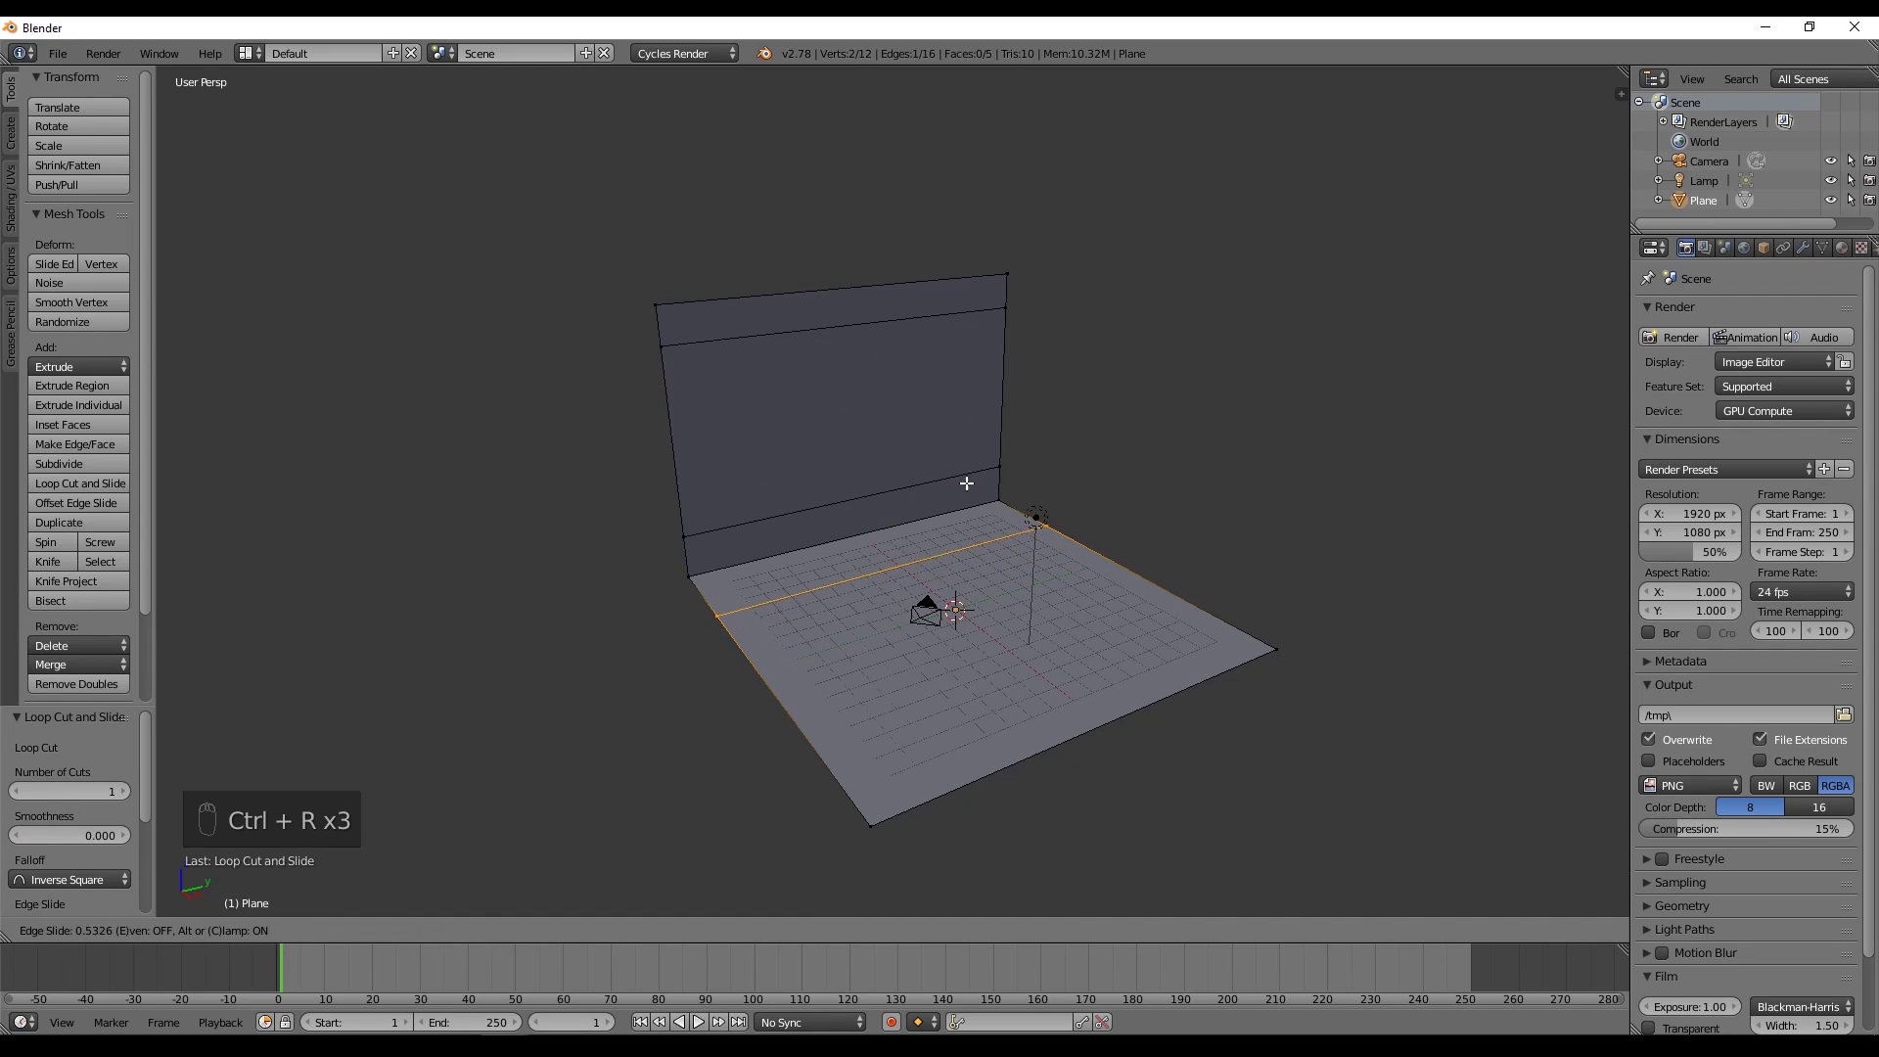
key(ctrl+r)
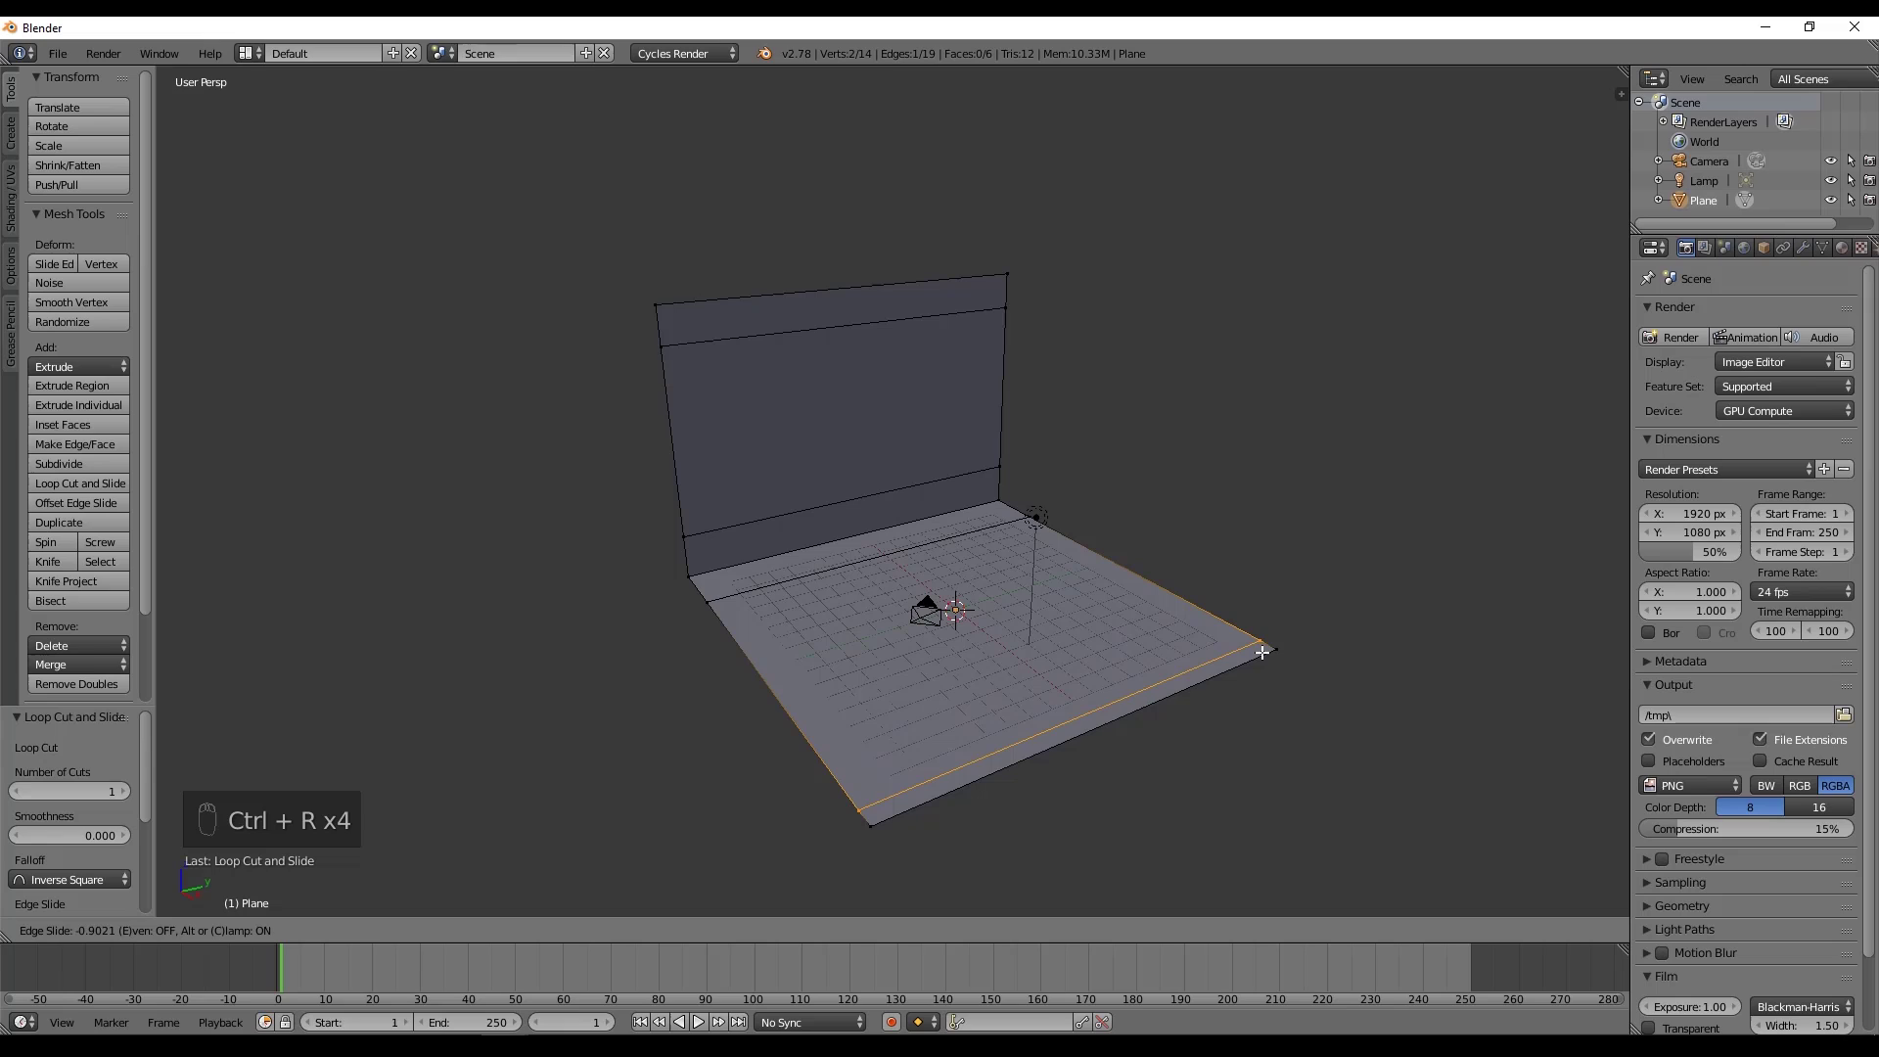
drag(904, 590, 945, 557)
key(Tab)
Smooth the backdrop with a Subdivision Surface modifier at 3 viewport subdivisions.
key(s)
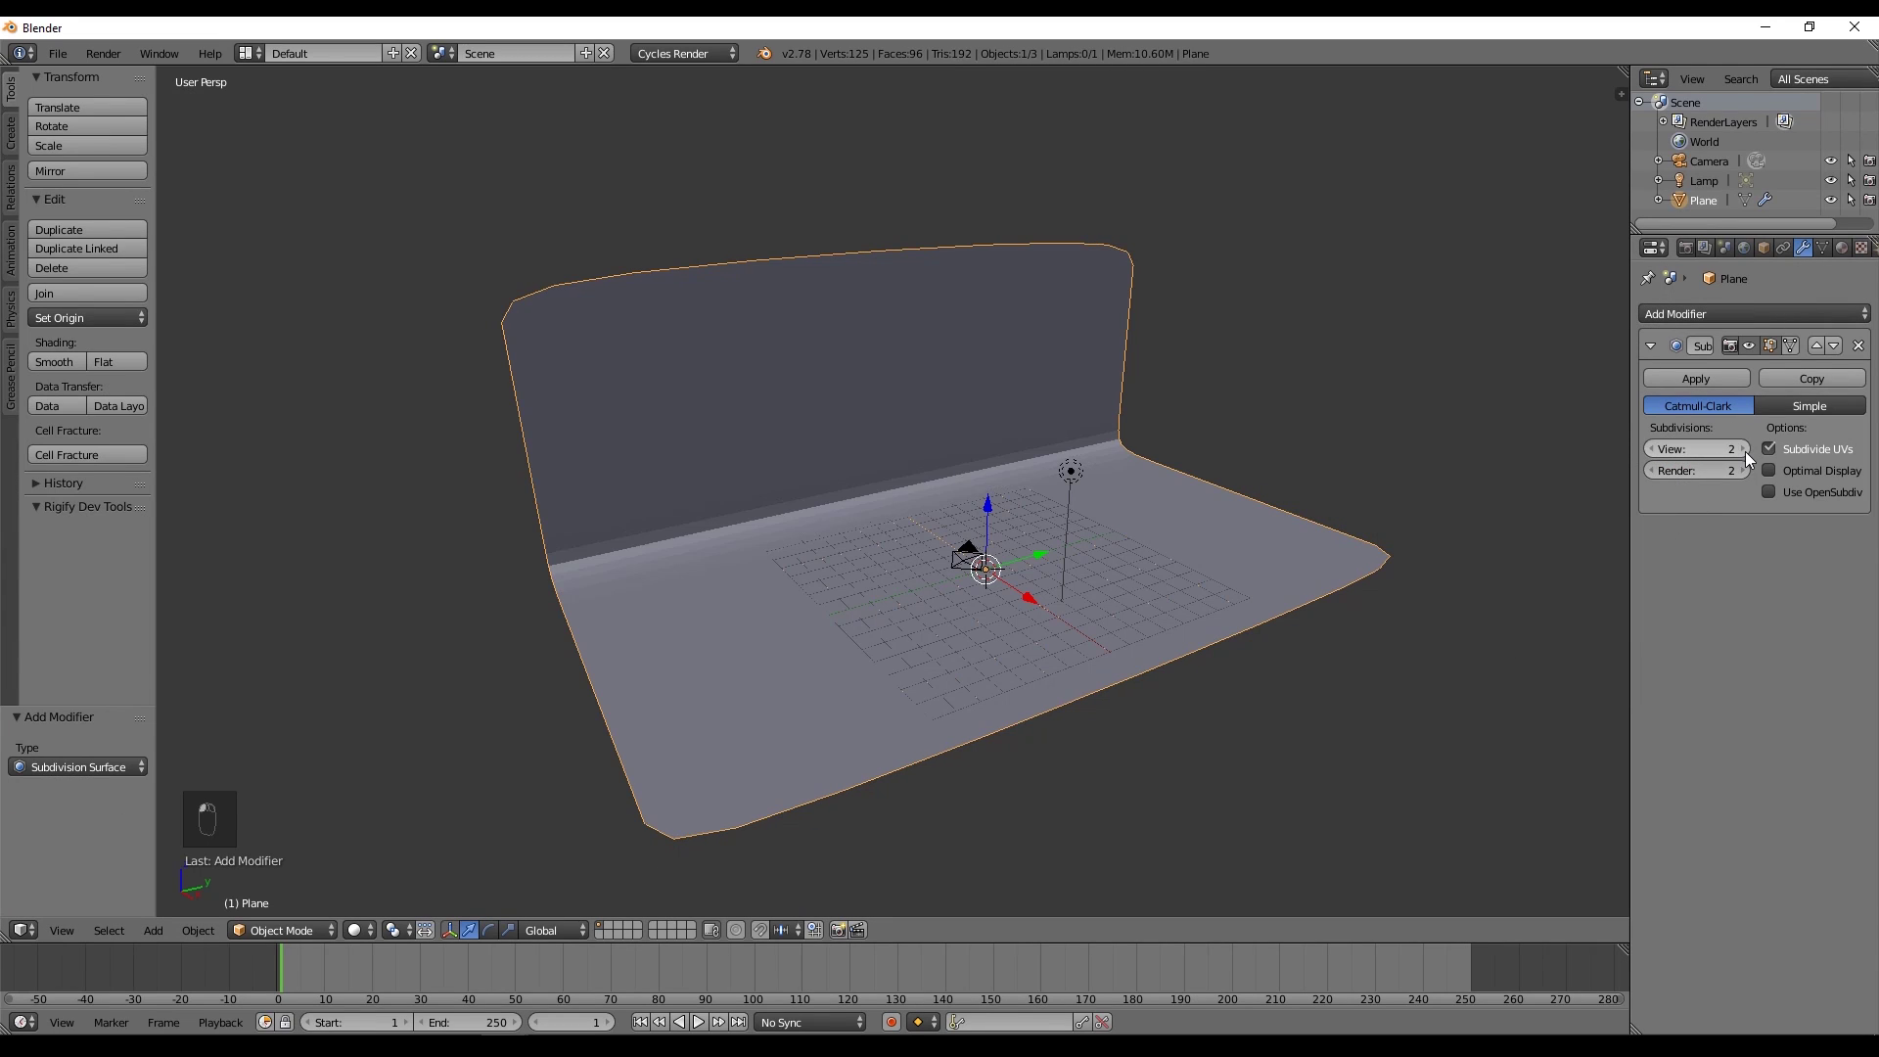
middle_click(953, 618)
drag(644, 654, 608, 599)
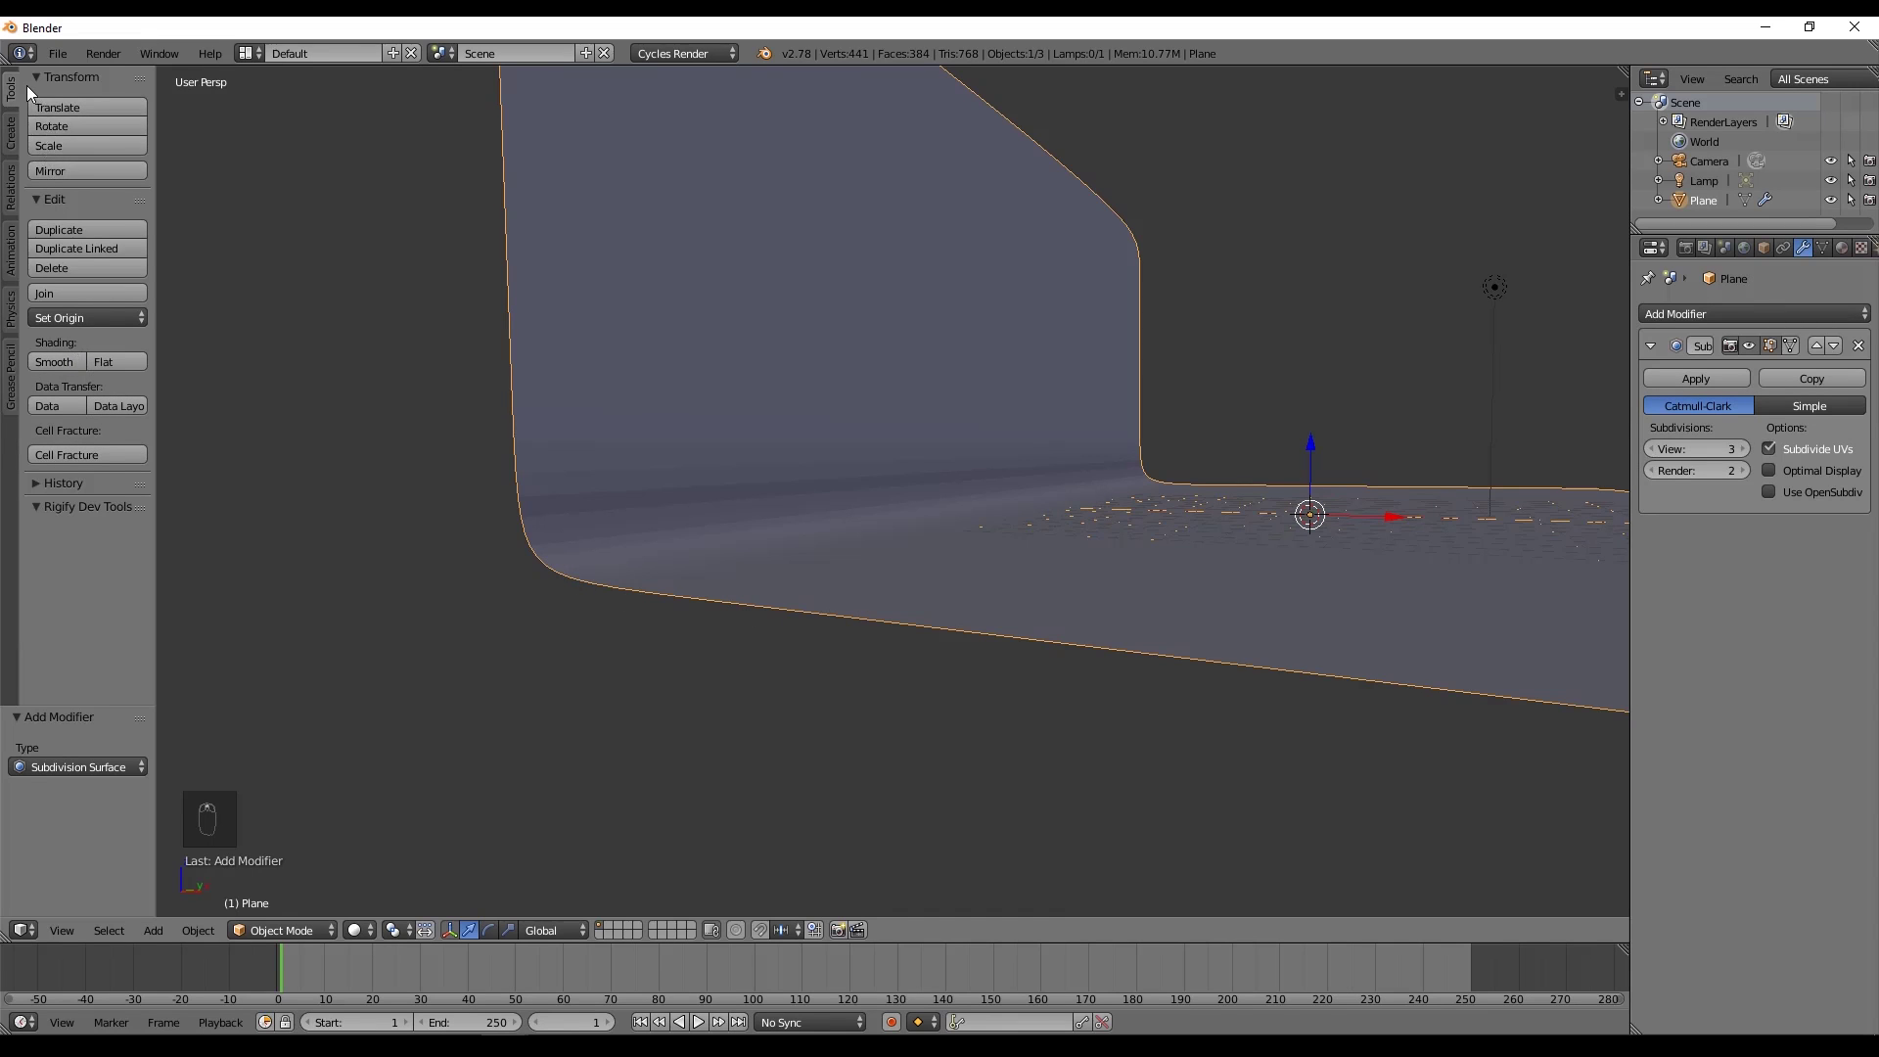
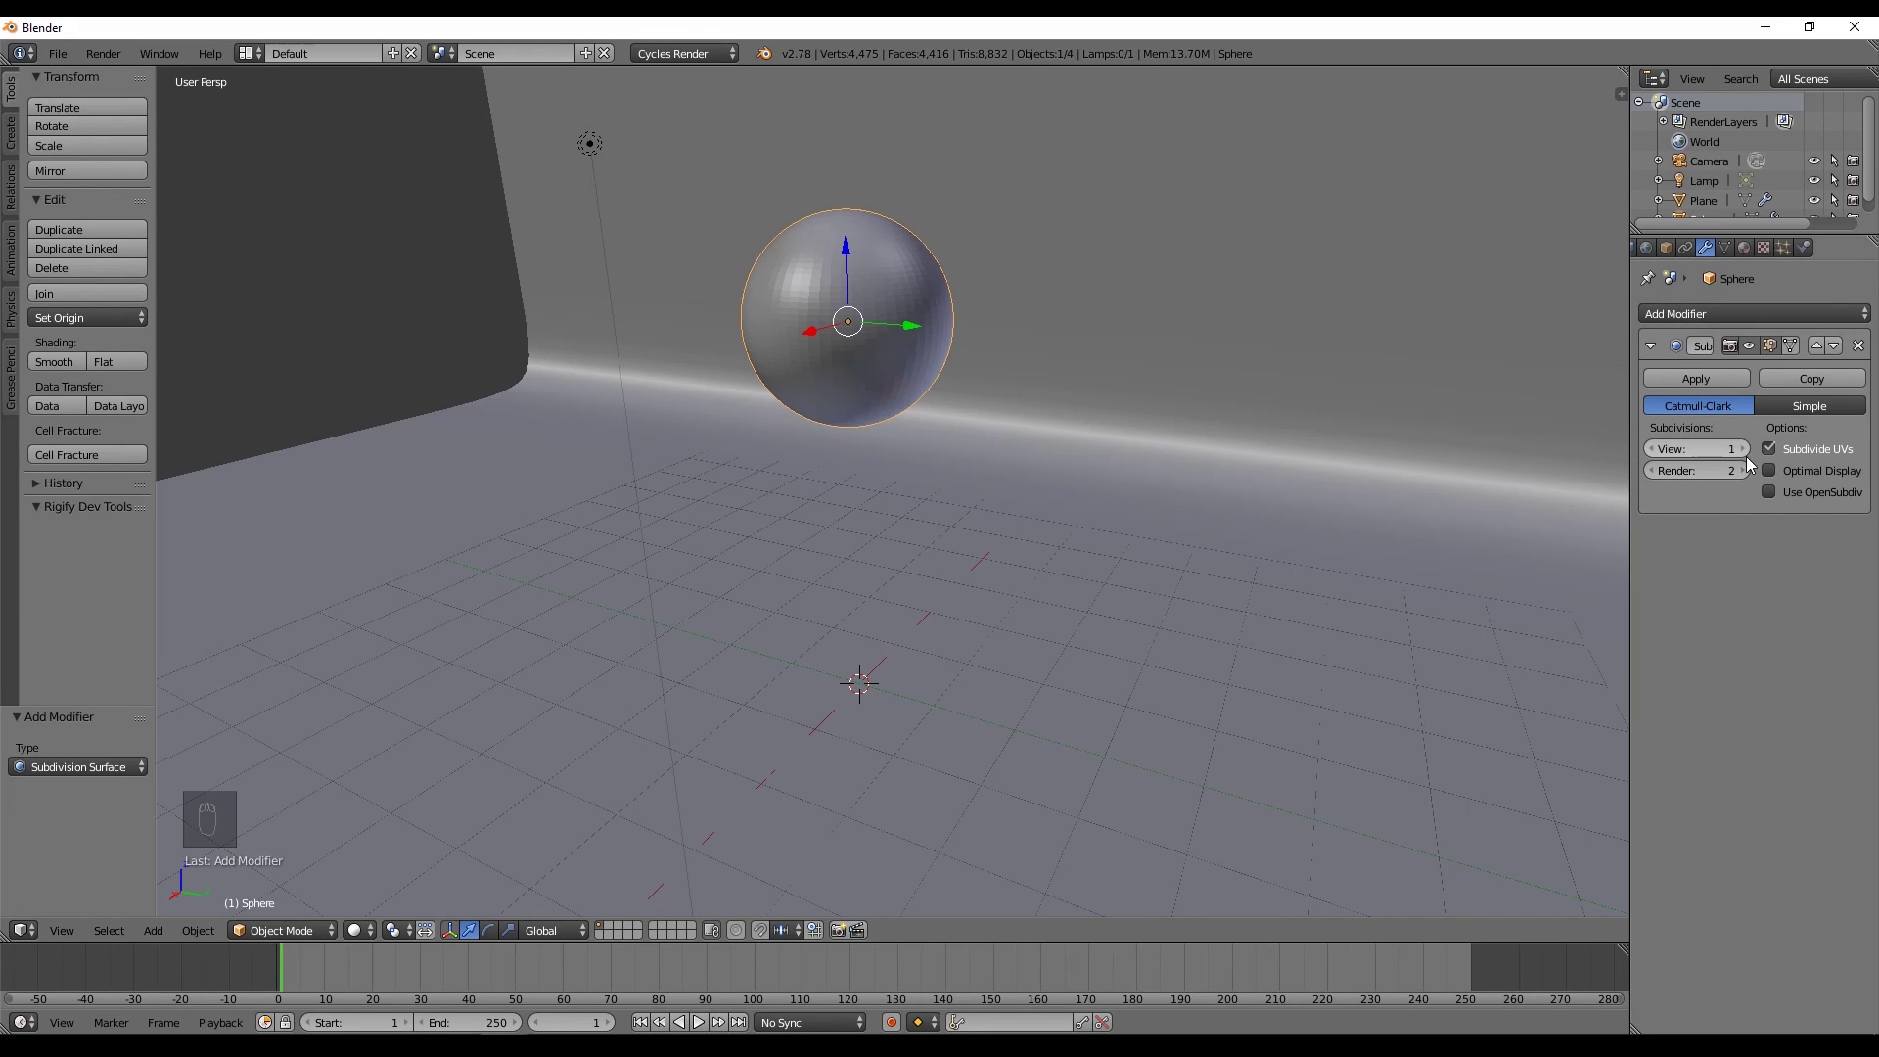
Adjust a property slider for the smooth-shaded, subdivided UV sphere above the backdrop.
drag(1756, 454, 1655, 456)
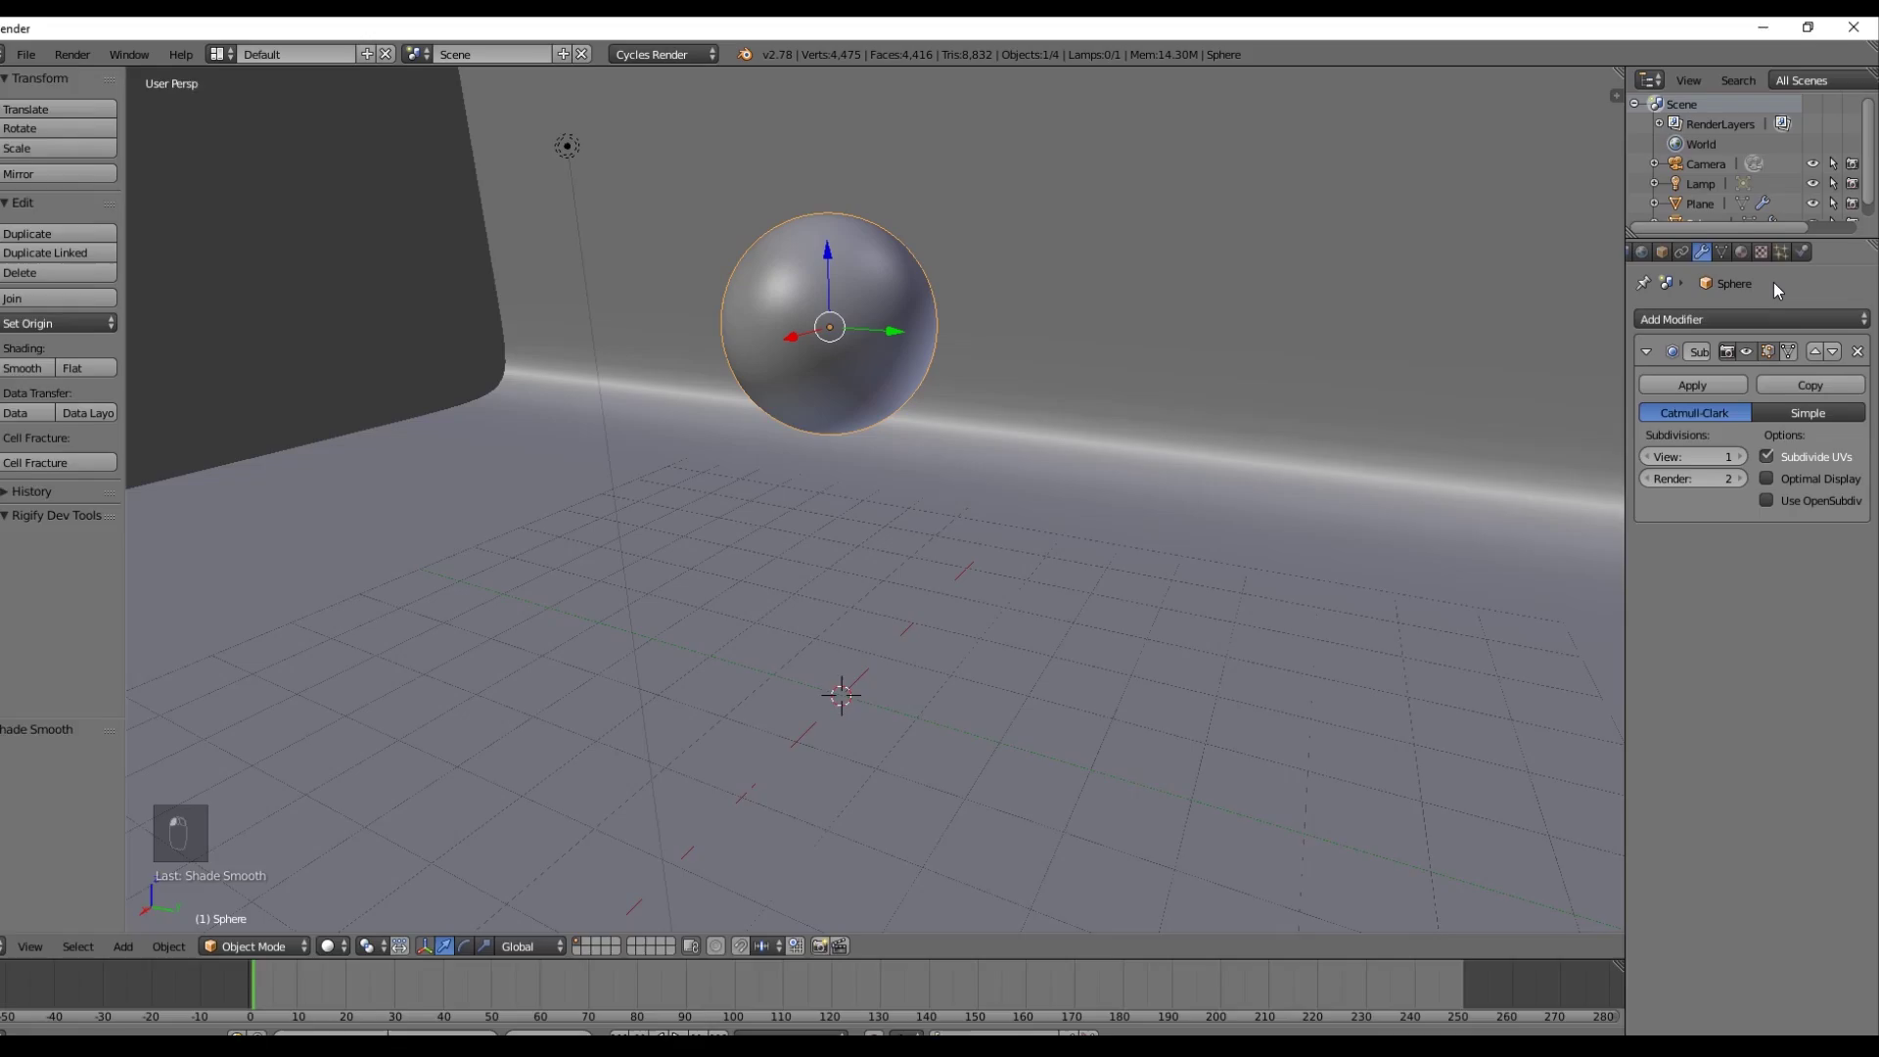
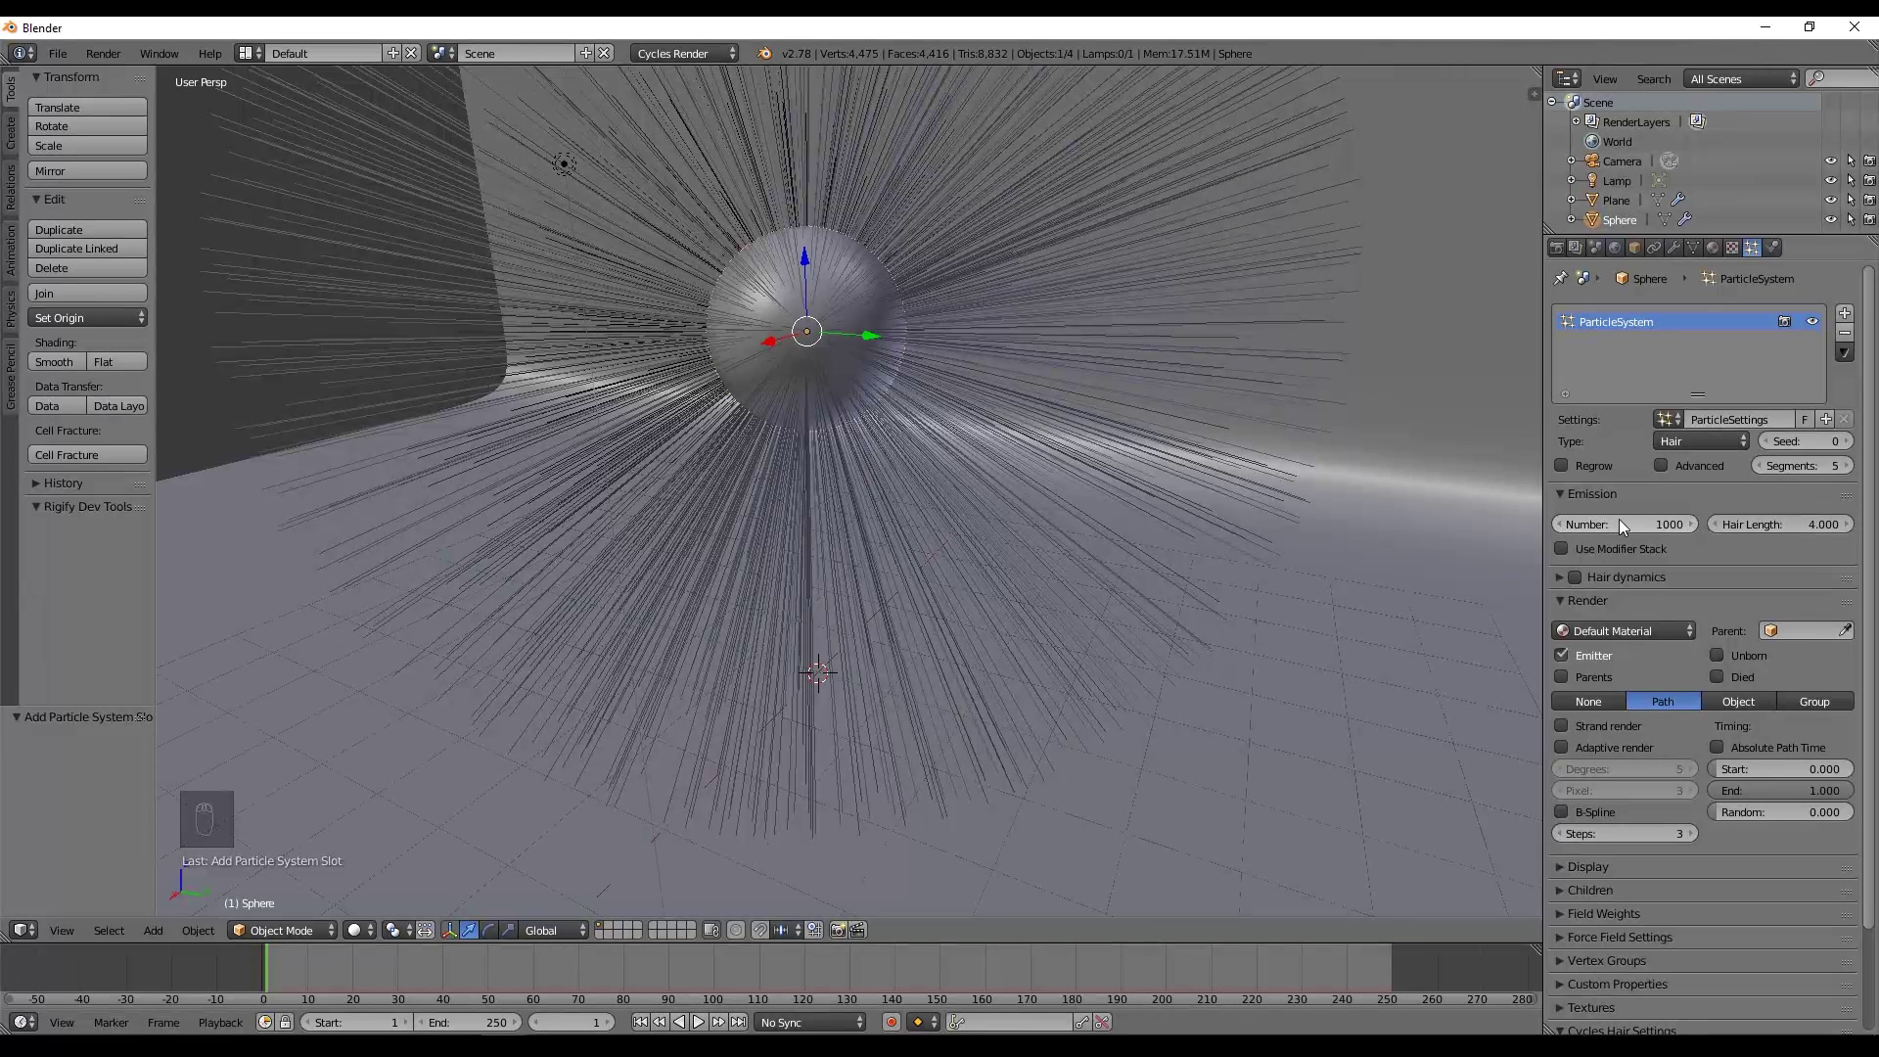
Set the hair particle system to 4000 strands with hair length 0.4.
drag(1792, 521, 1689, 523)
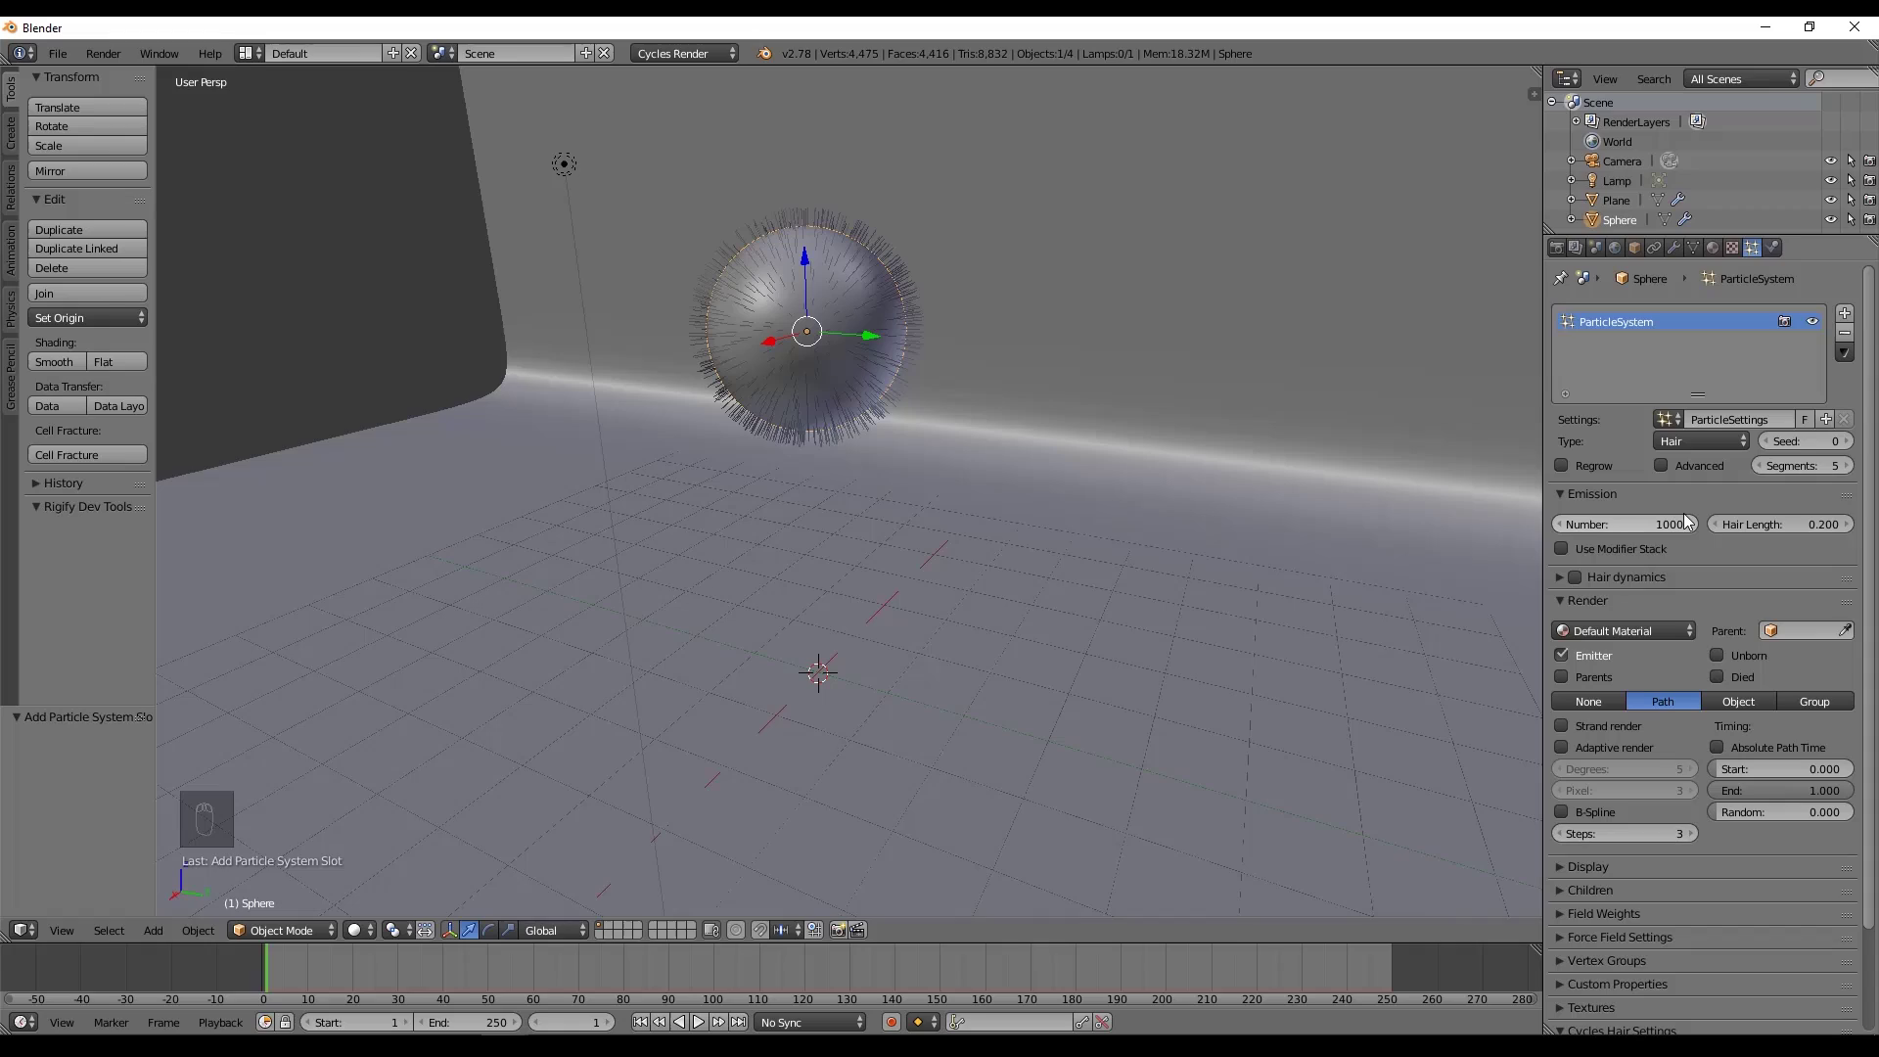
drag(1759, 528, 1660, 534)
key(KP_0)
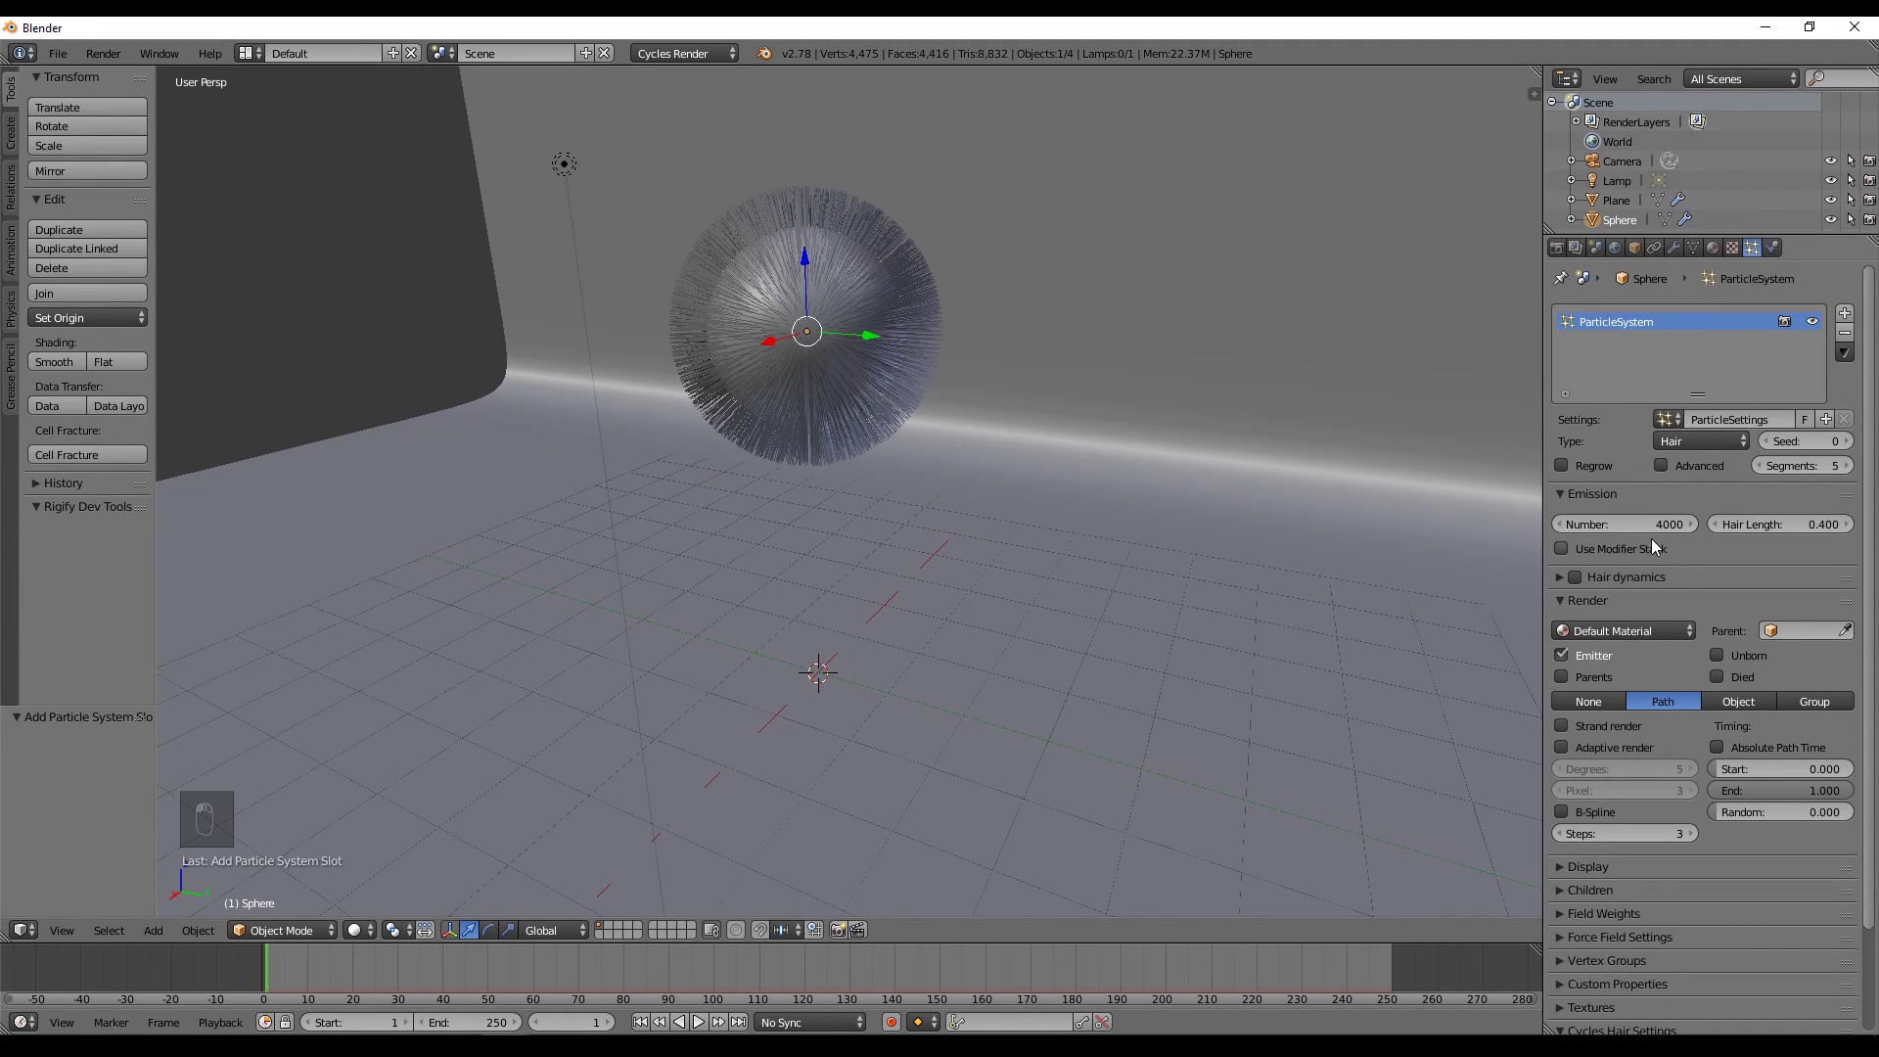
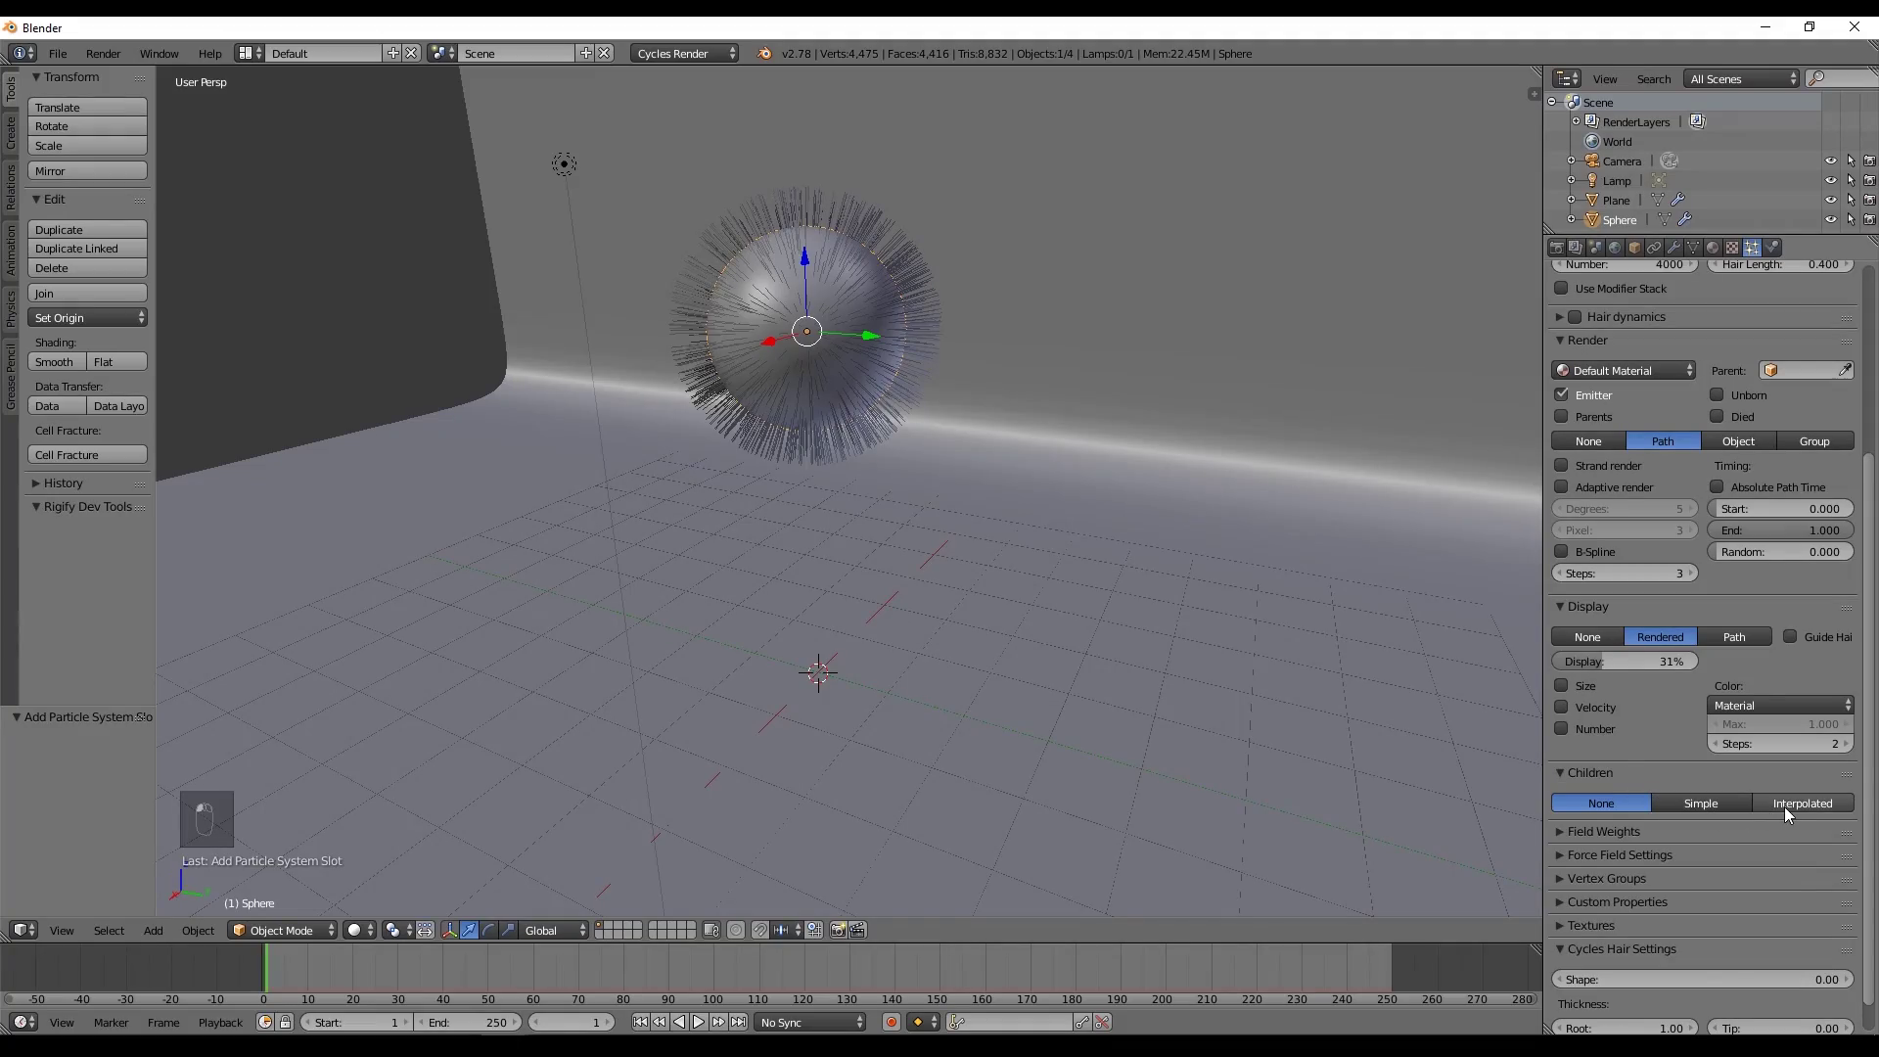
Enable child hairs and lower the viewport display percentage to about 24%.
drag(817, 225, 871, 297)
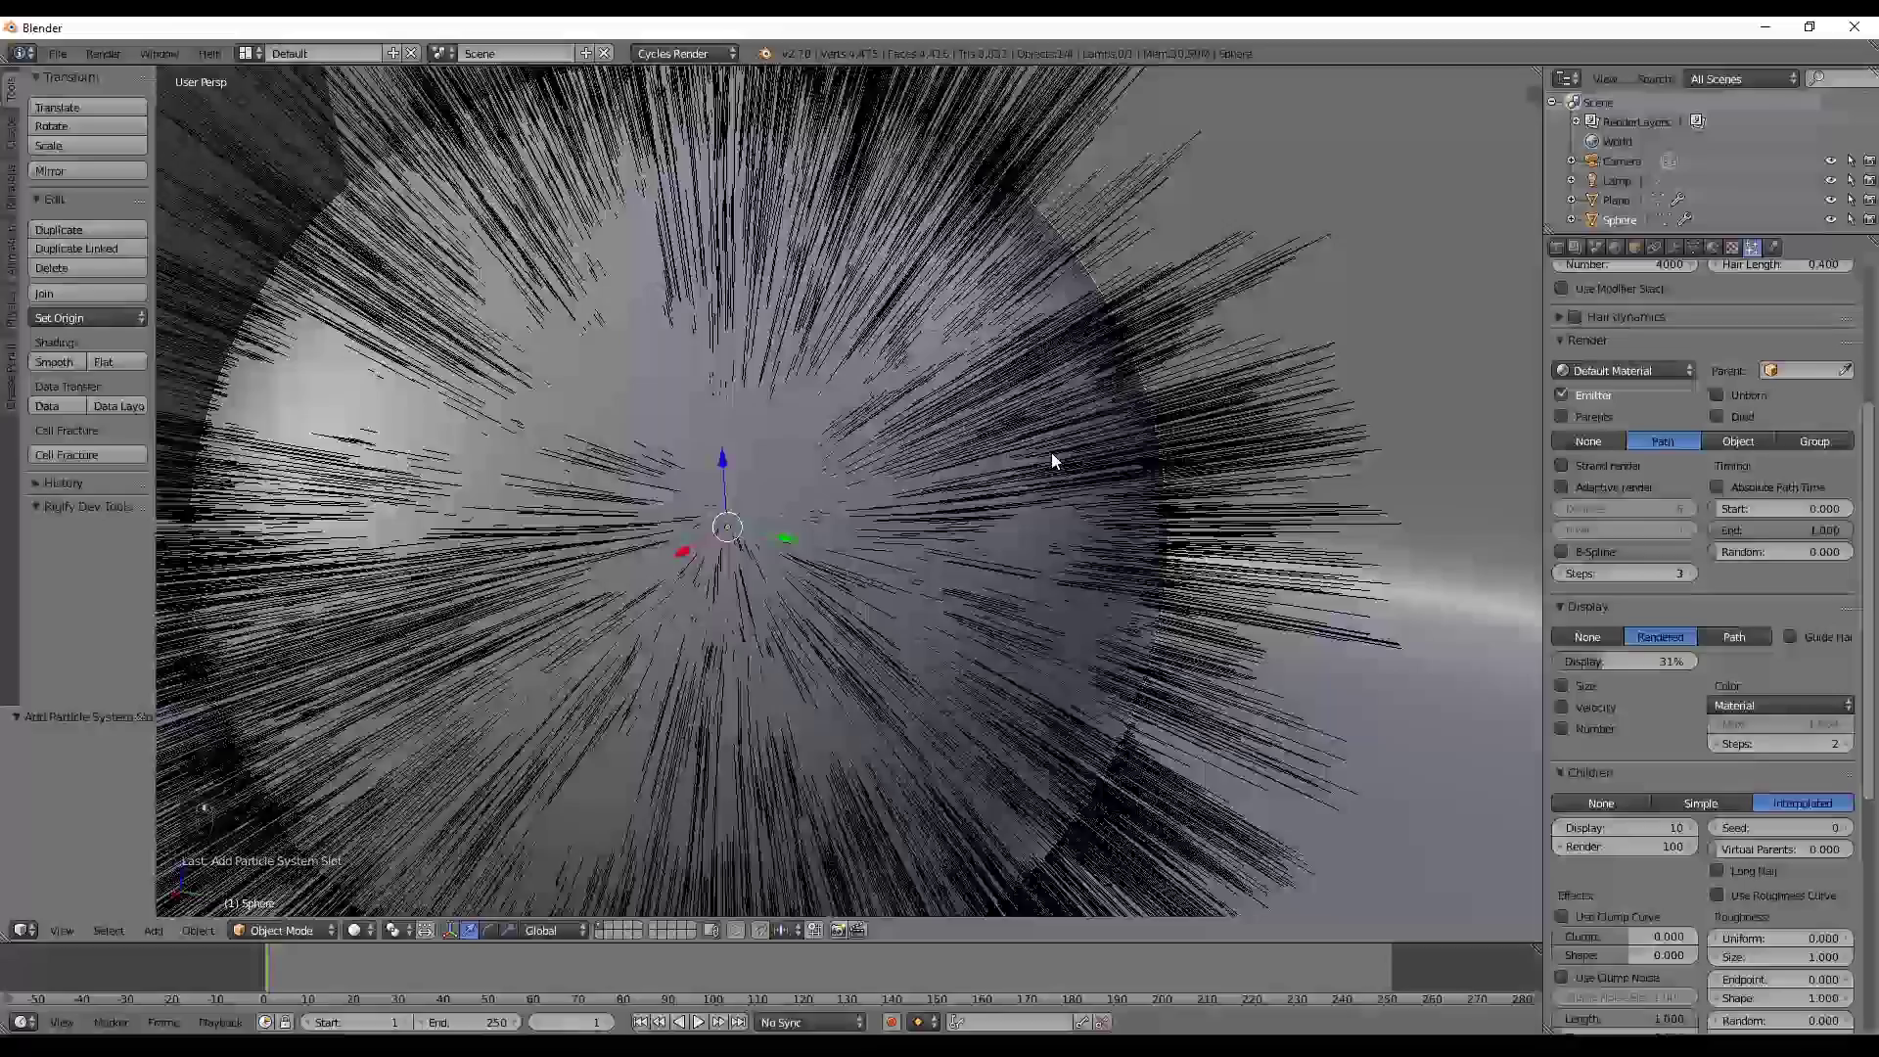
drag(1621, 796, 1756, 752)
drag(1756, 752, 1833, 812)
drag(1833, 813, 1692, 764)
drag(1692, 764, 1638, 684)
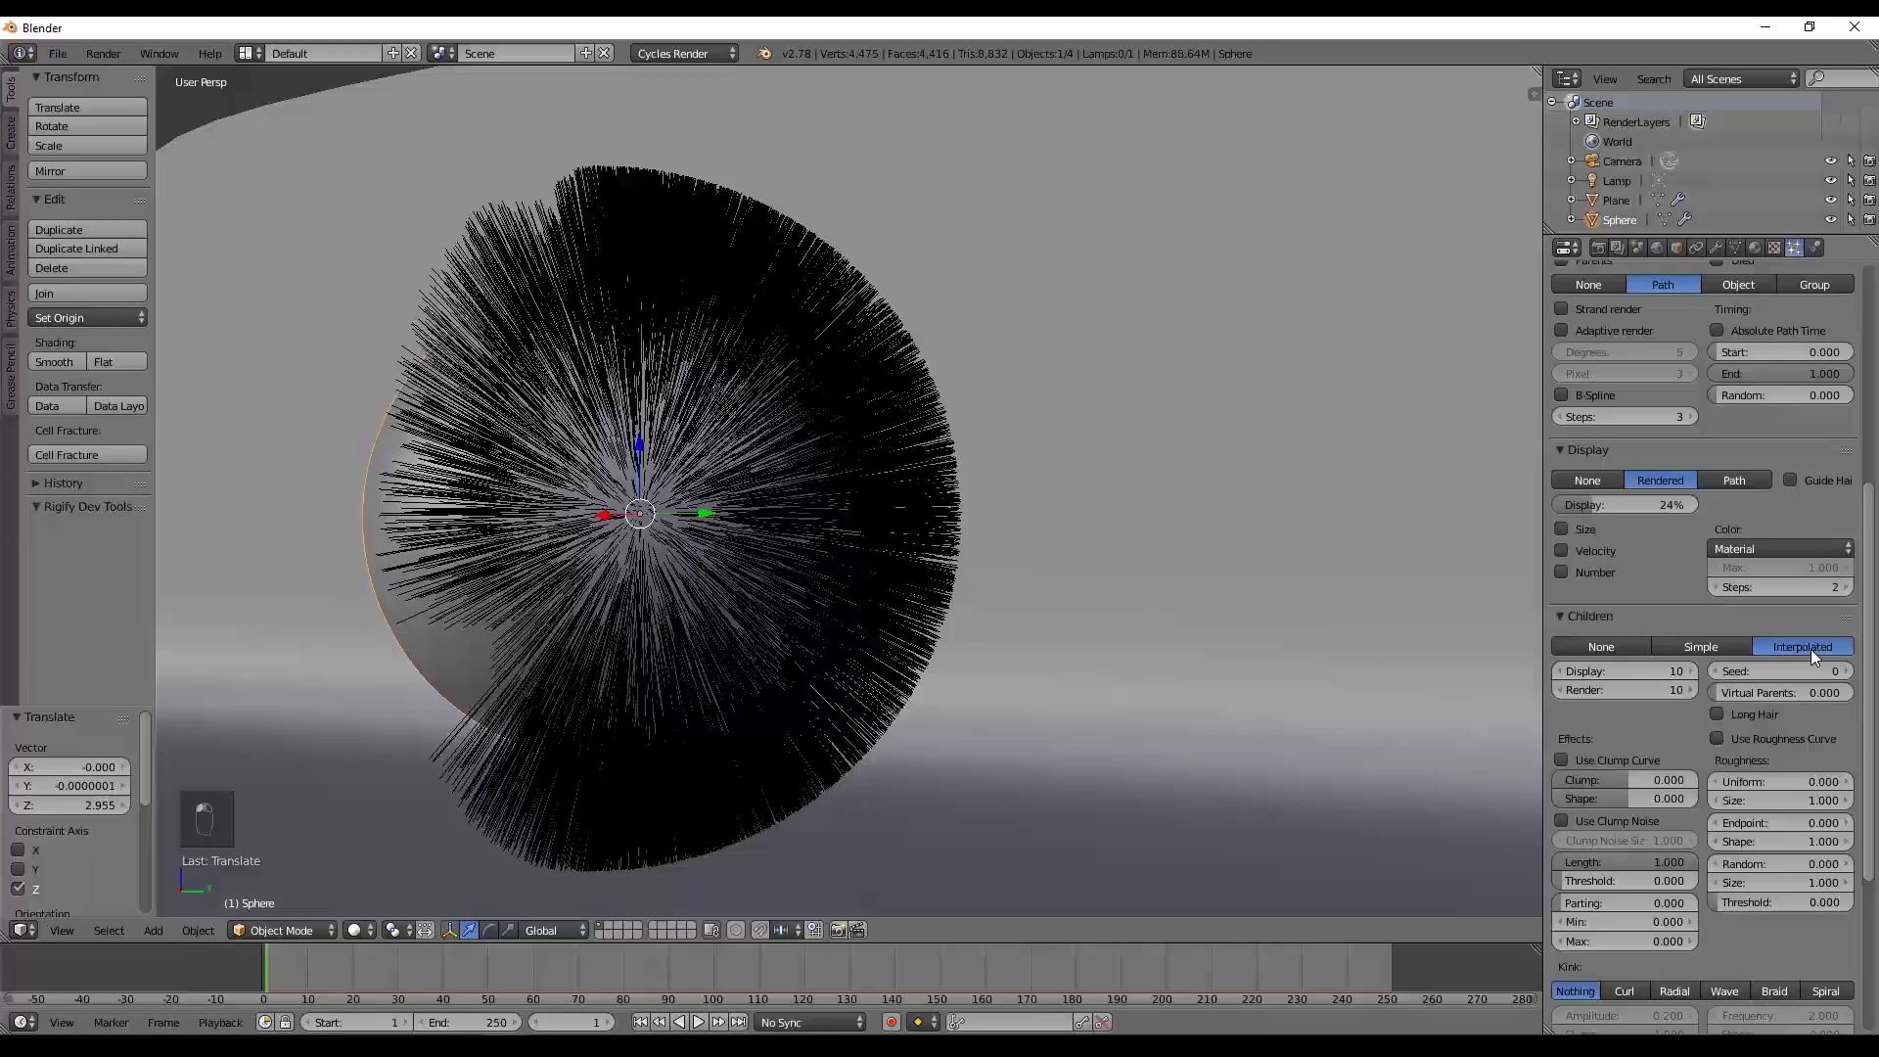
Roughen the tips of the child hairs with Endpoint roughness, viewing the sphere head-on.
drag(849, 520, 948, 547)
drag(948, 547, 1613, 468)
drag(1613, 468, 1628, 499)
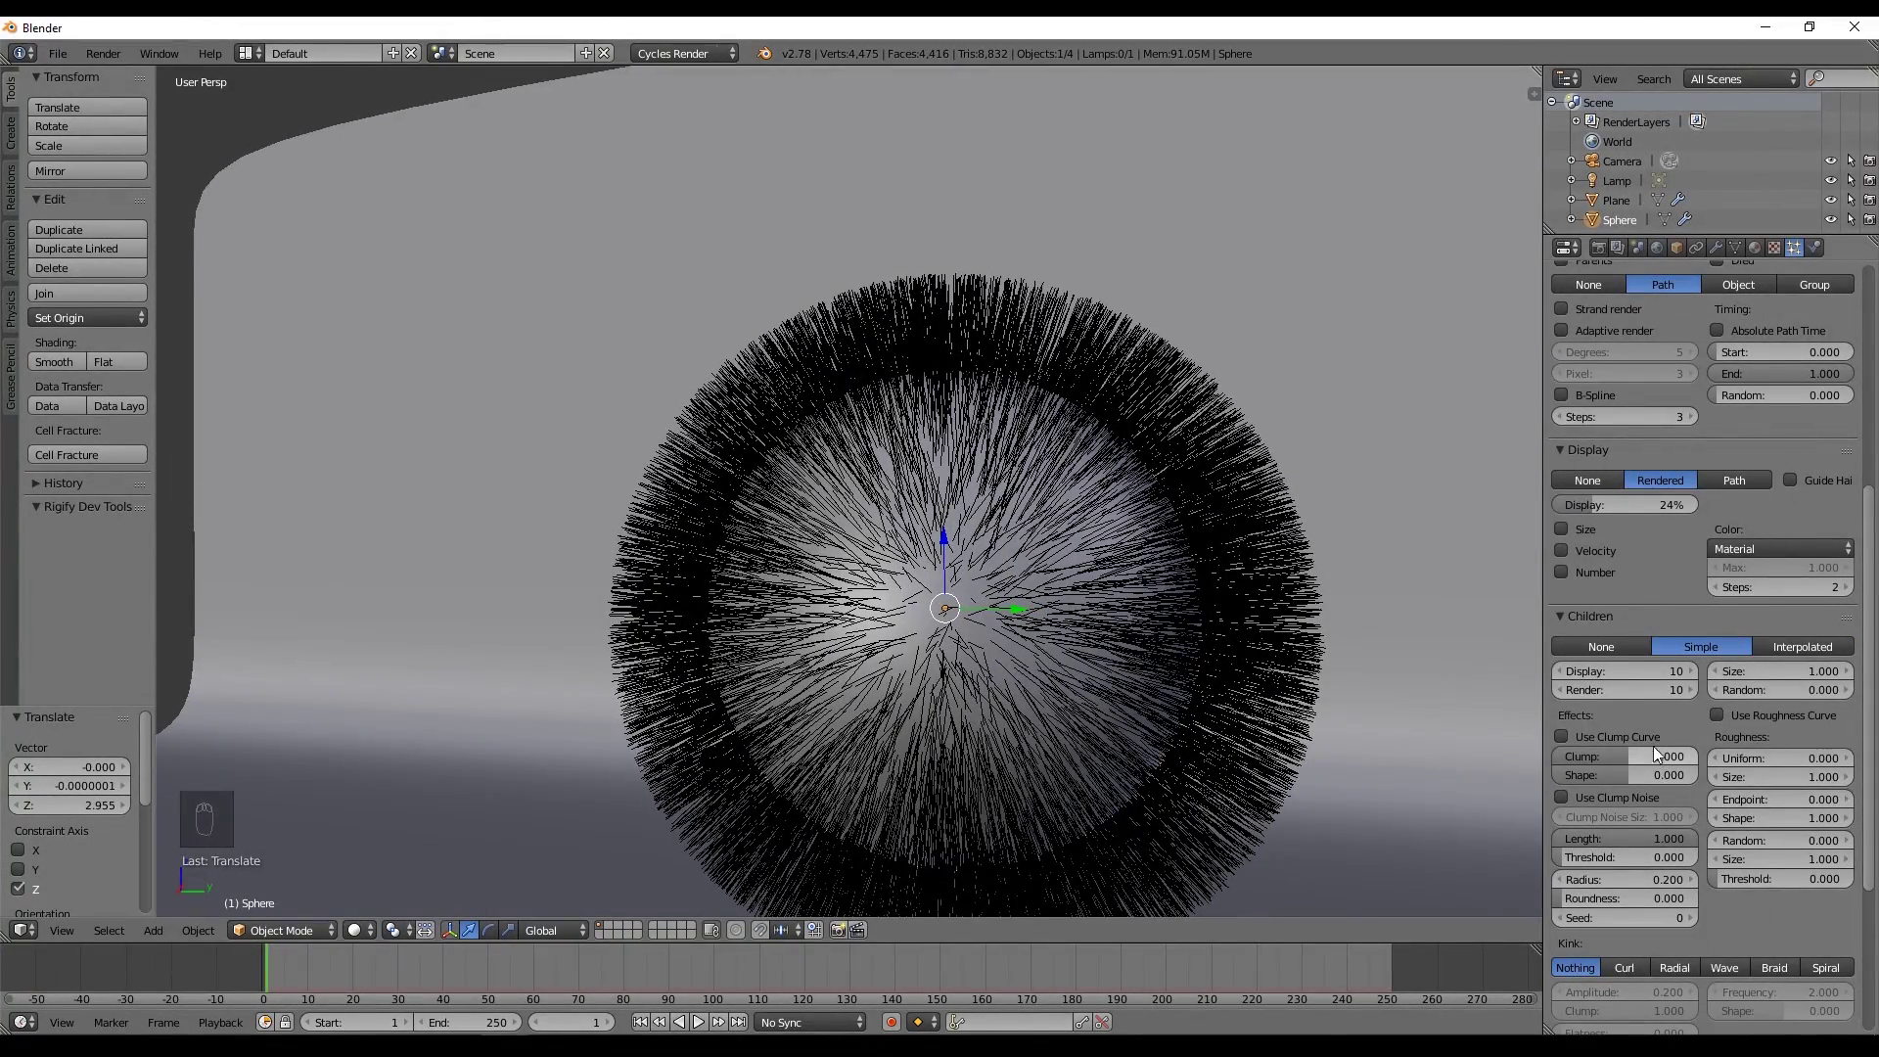
drag(1335, 630, 1817, 802)
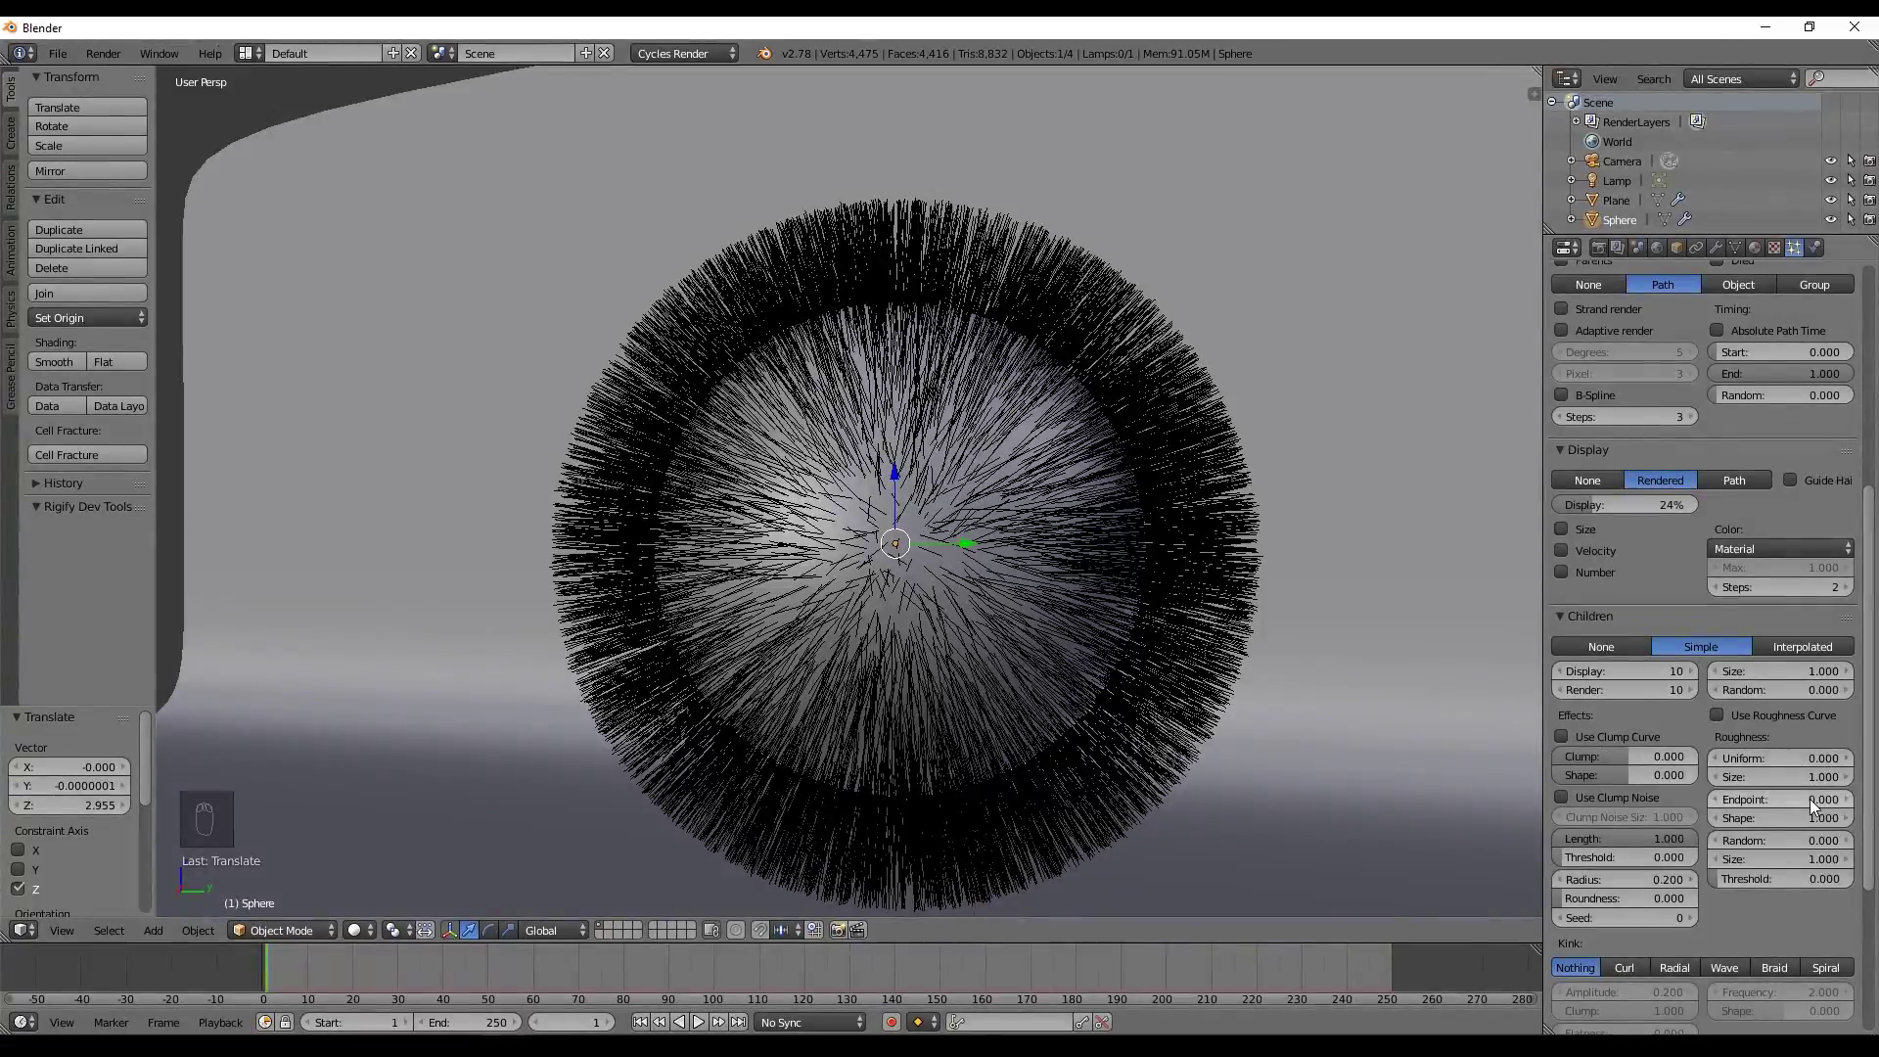
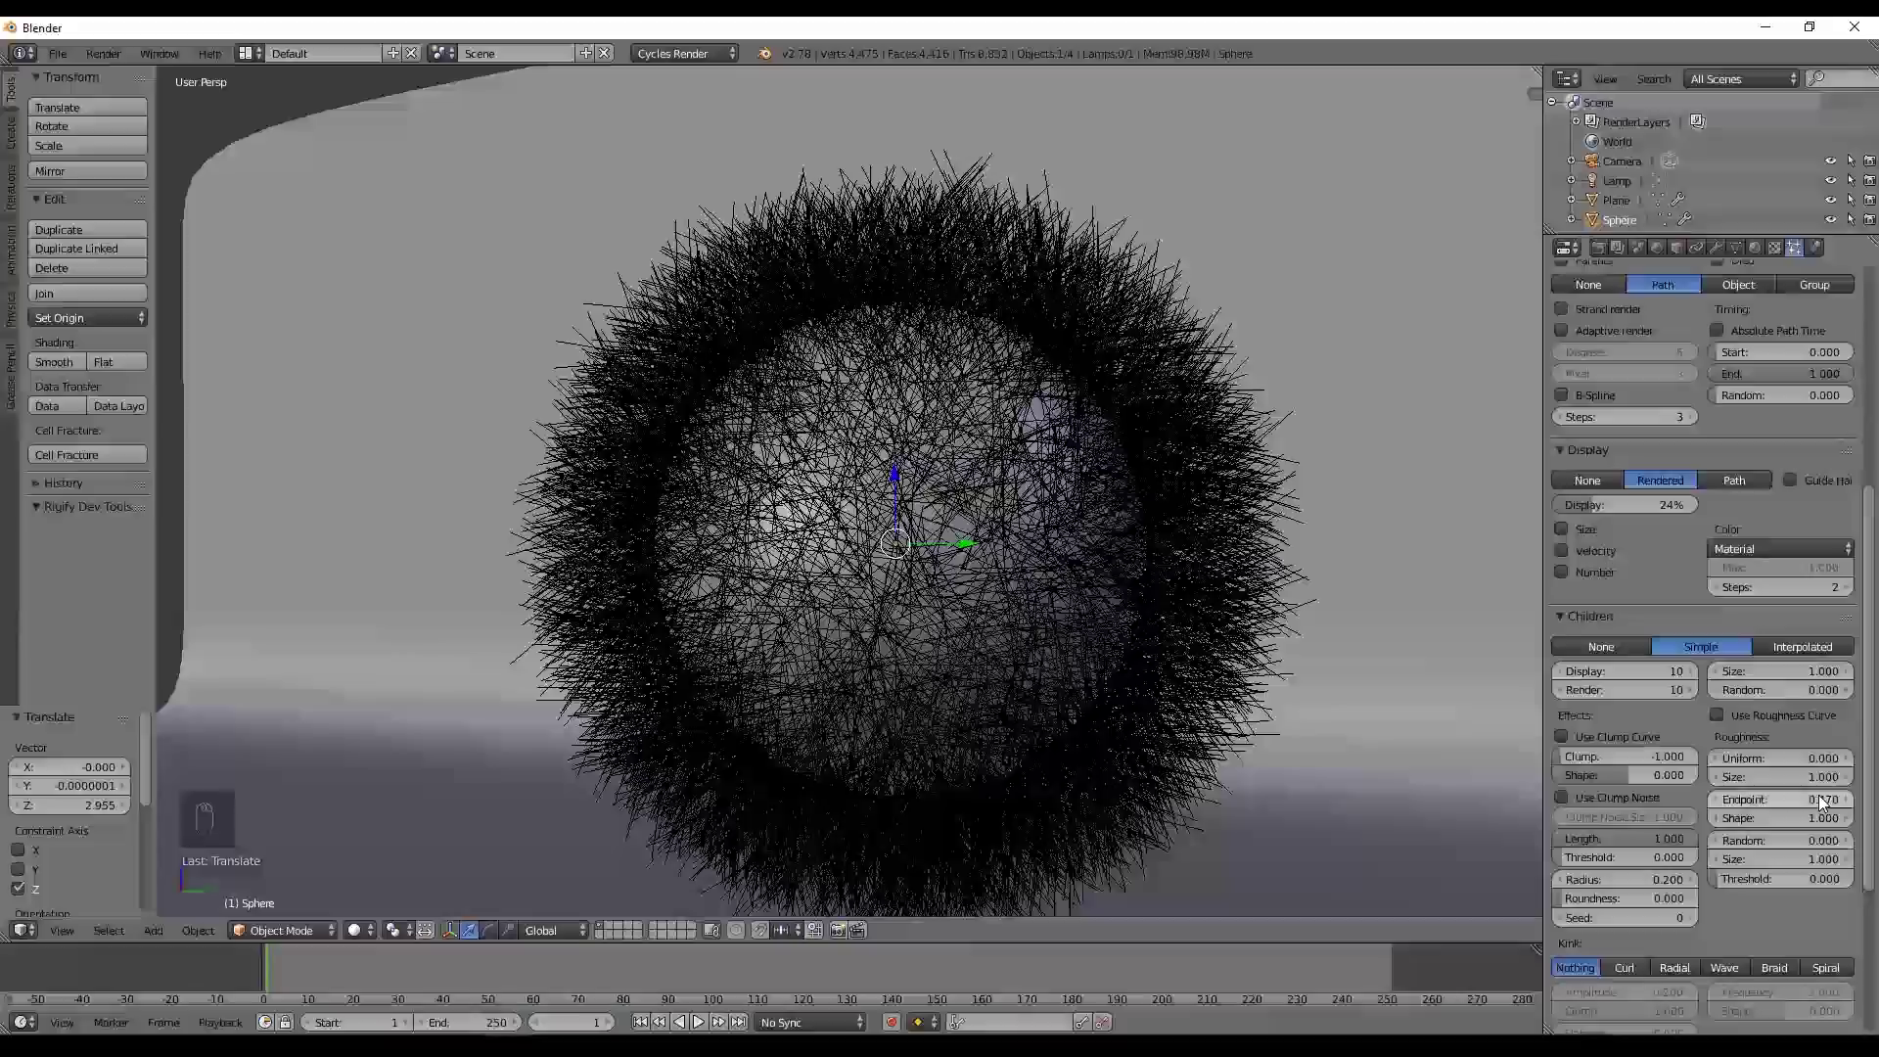
Apply clump 0.284, shape -0.255 and roughness uniform 0.184, endpoint 0.176, random 0.569 to the Simple children.
key(KP_Decimal)
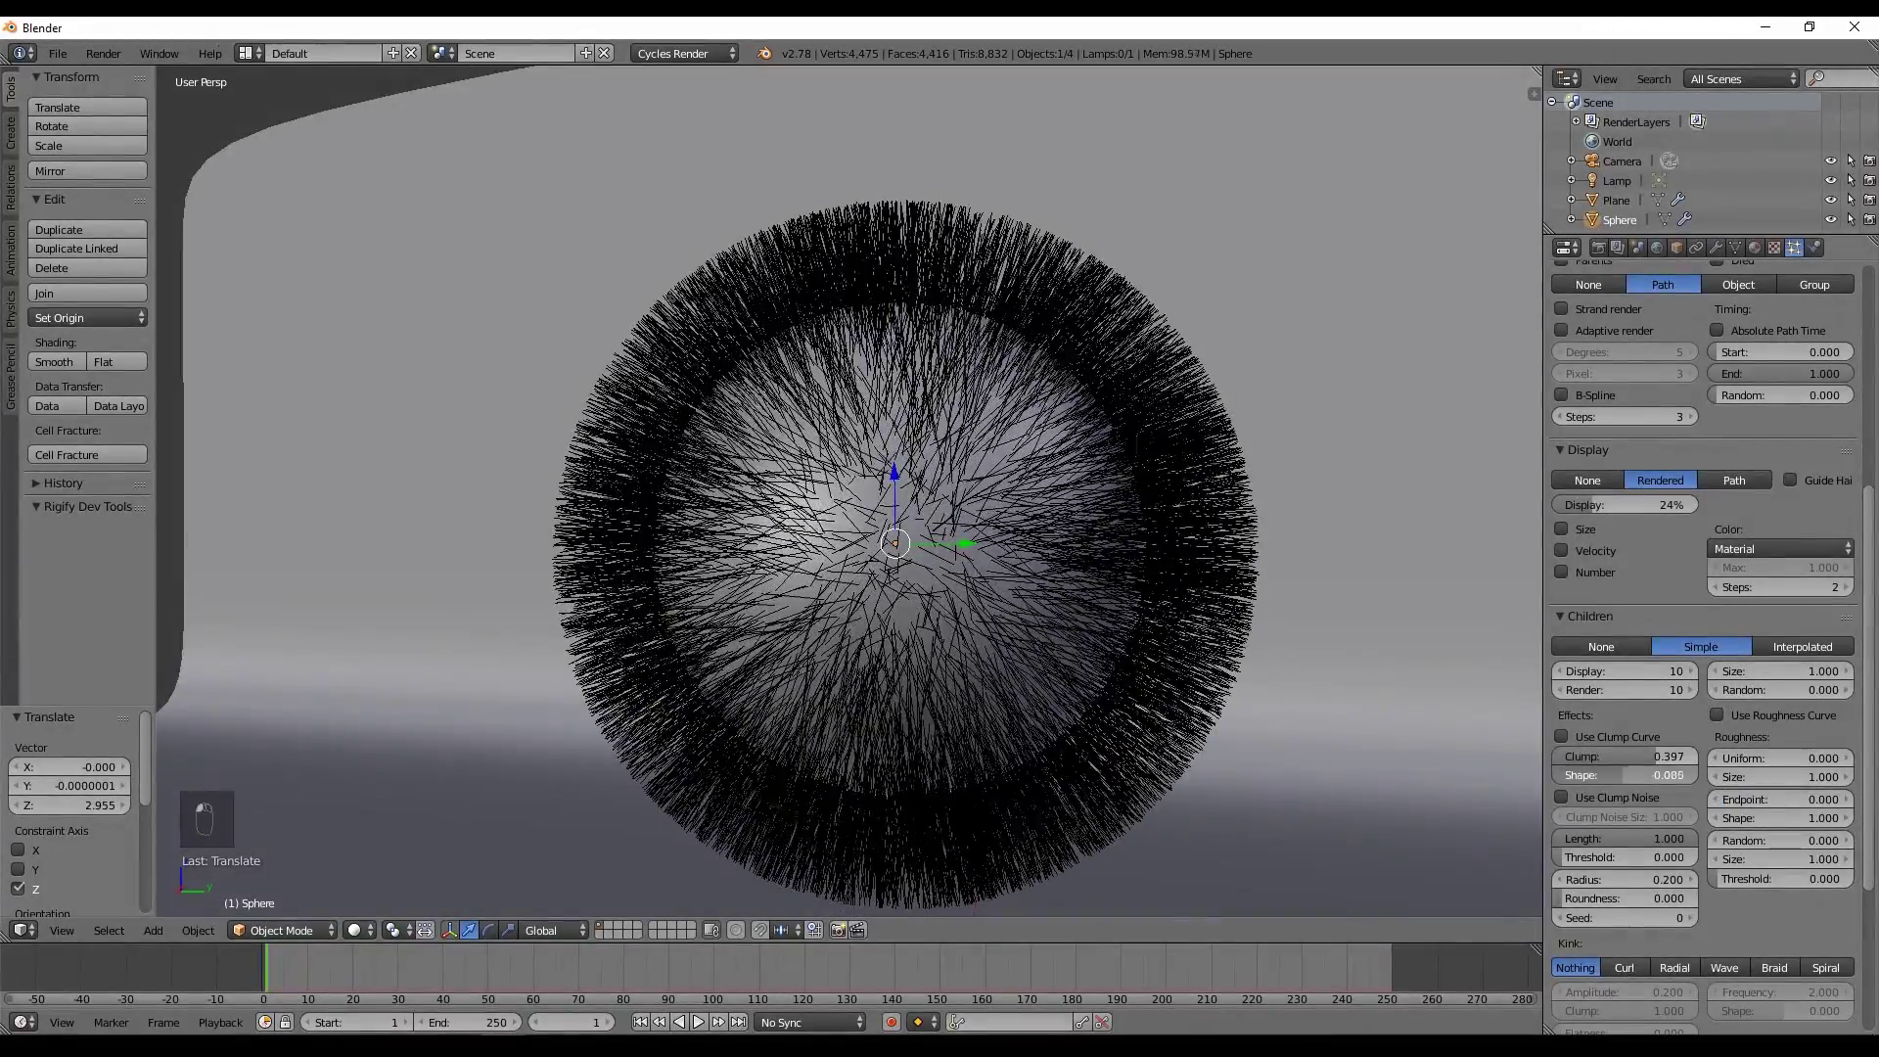
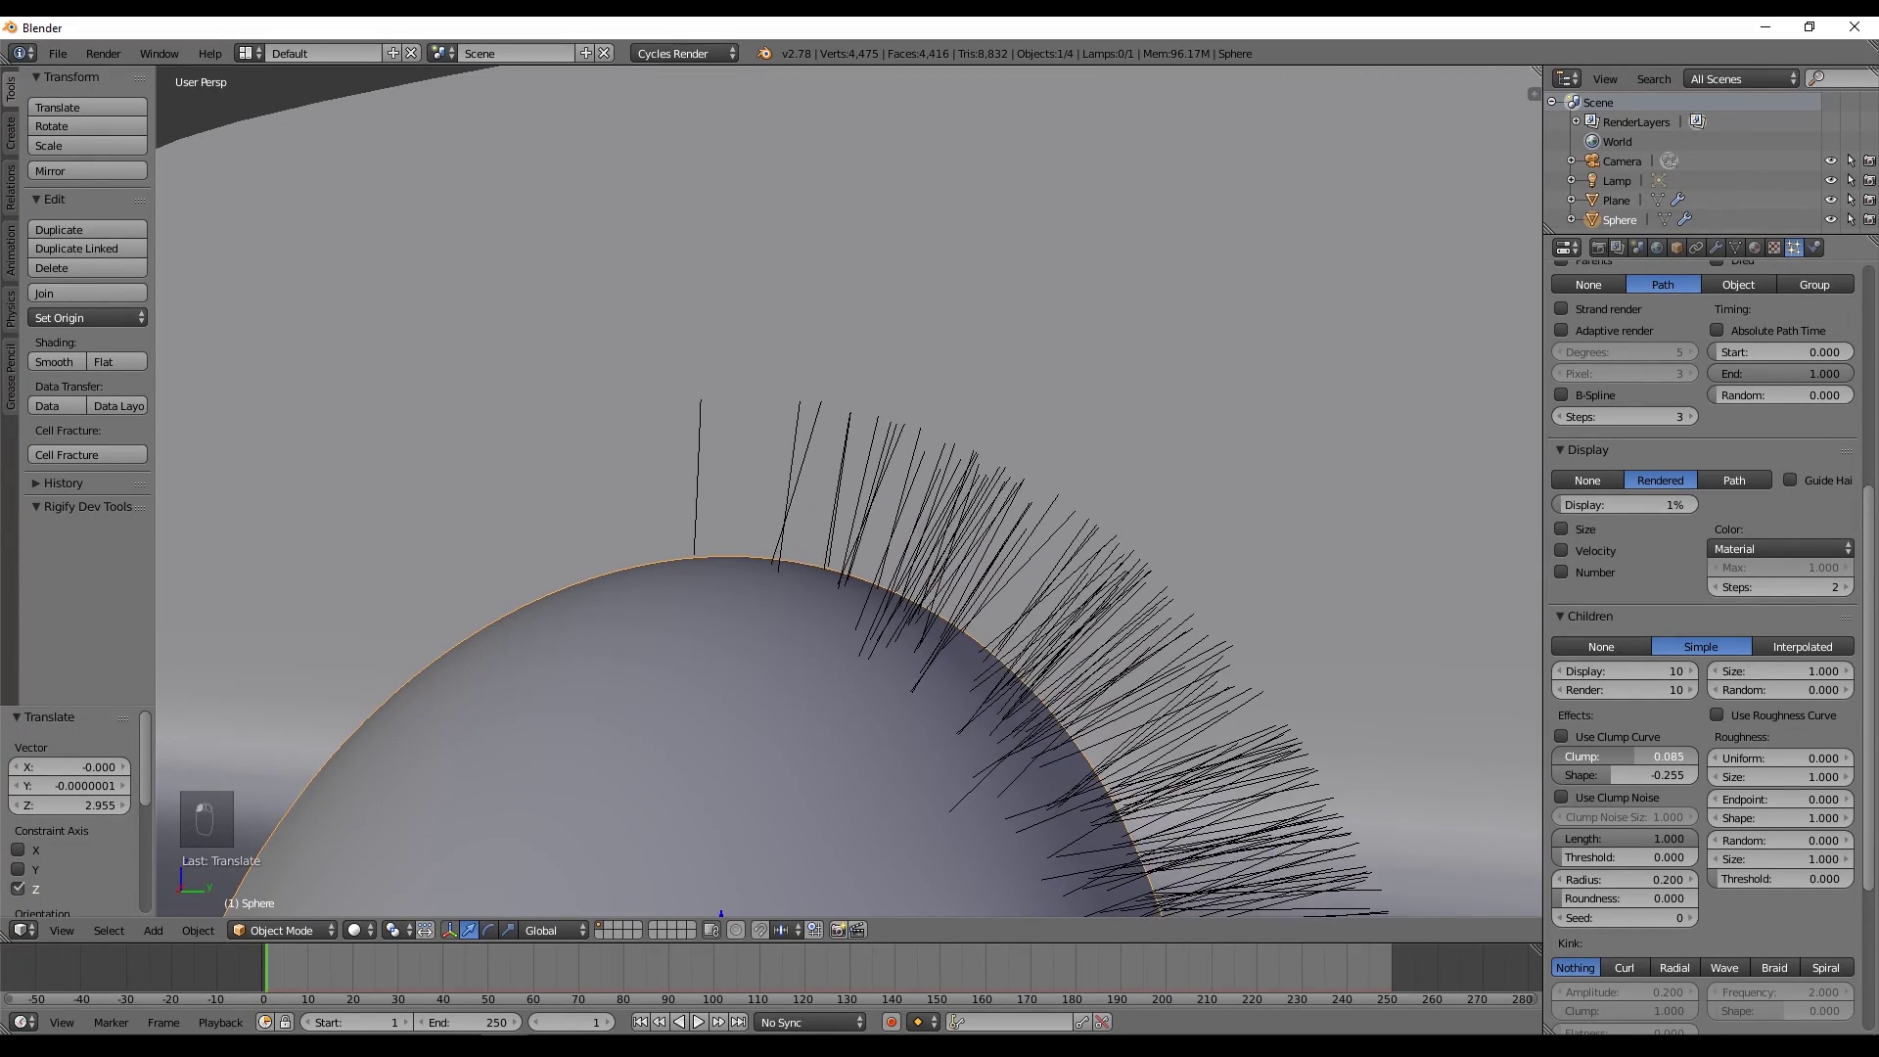
middle_click(1015, 515)
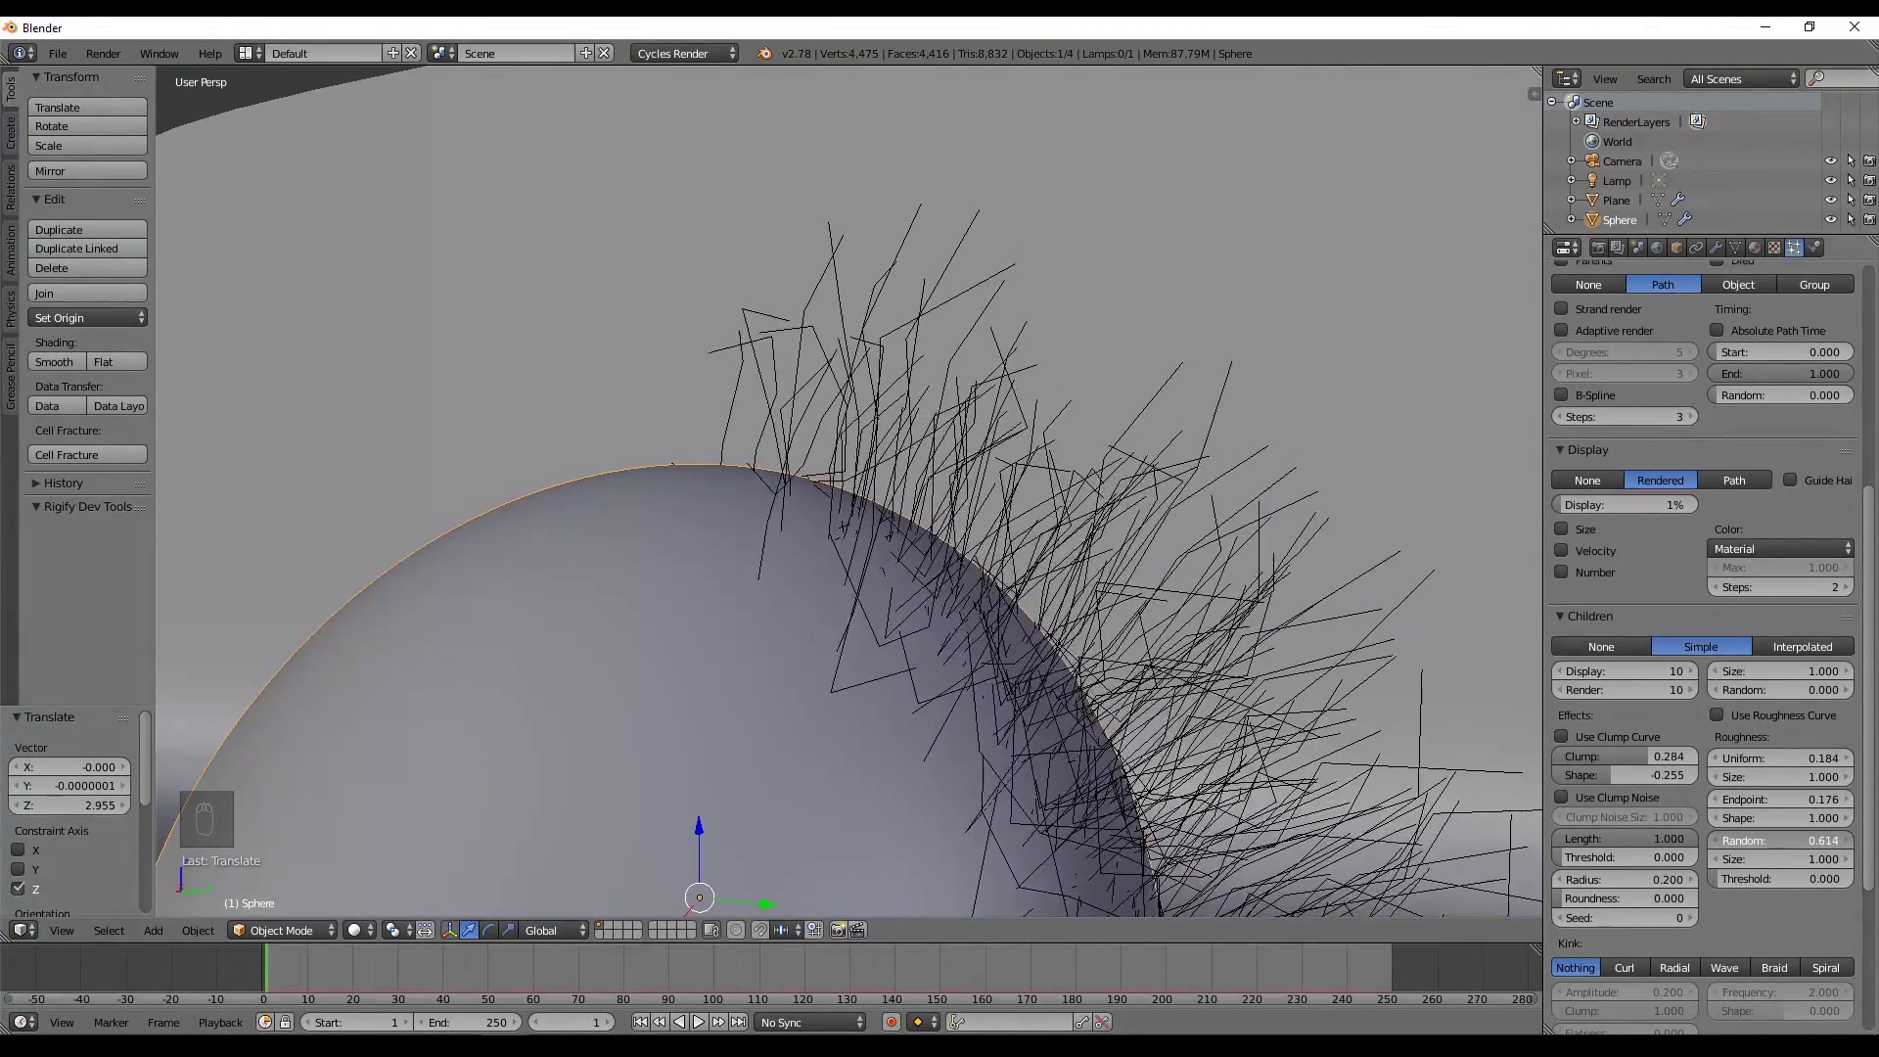
drag(821, 670, 1640, 516)
Show every hair in the viewport and check child radius in a rendered preview, keeping it at 0.
click(1640, 517)
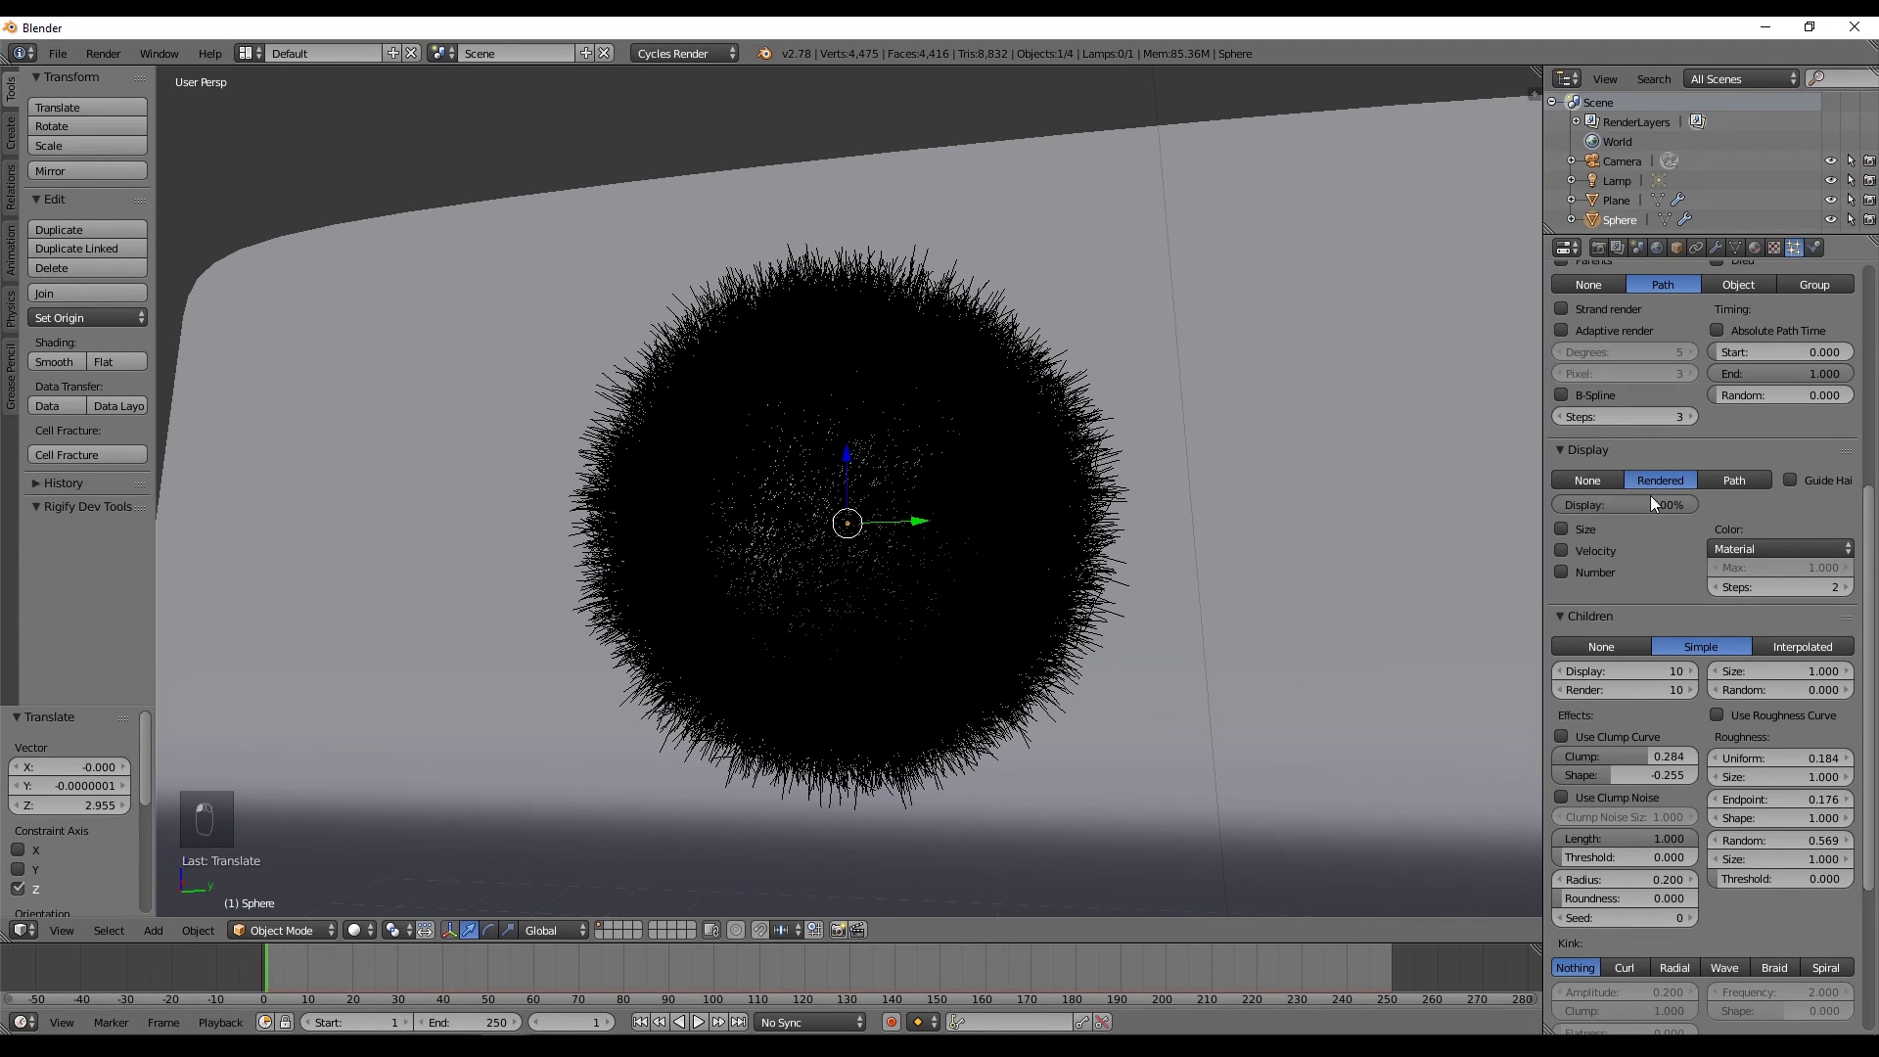
key(shift+z)
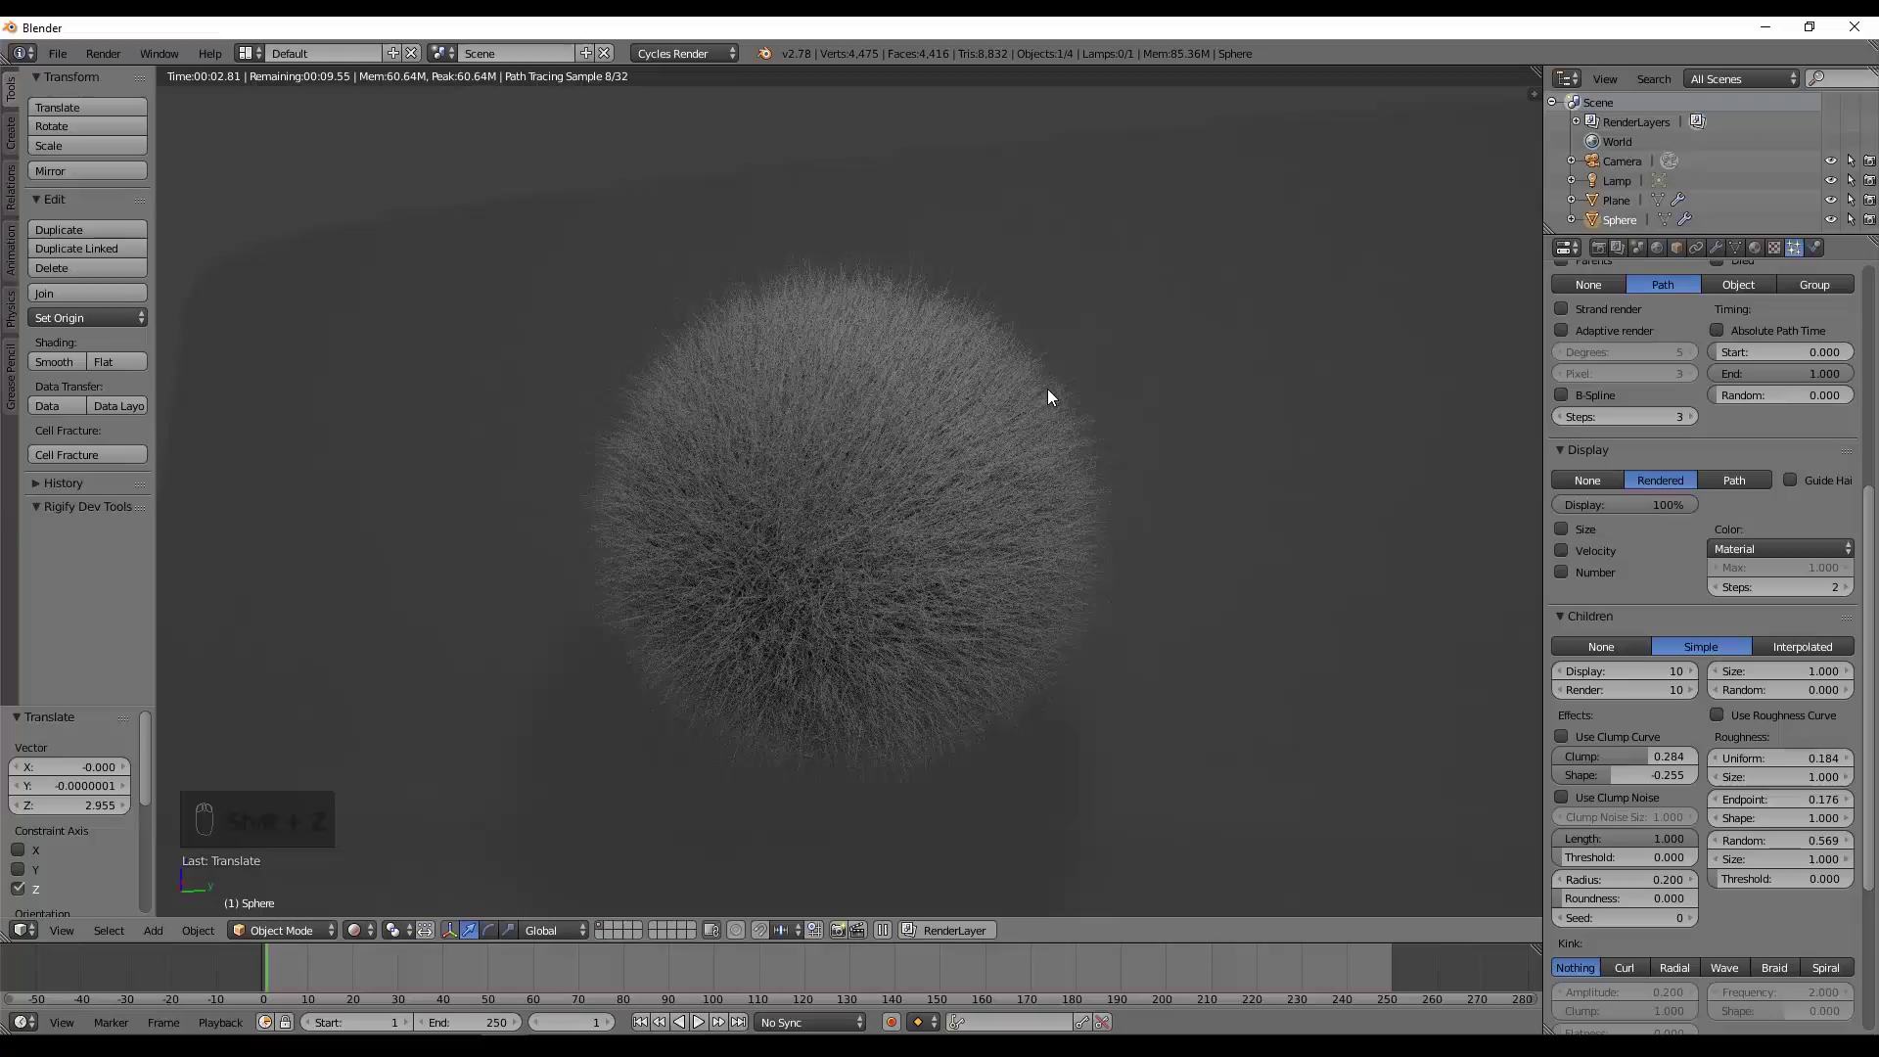
middle_click(1786, 951)
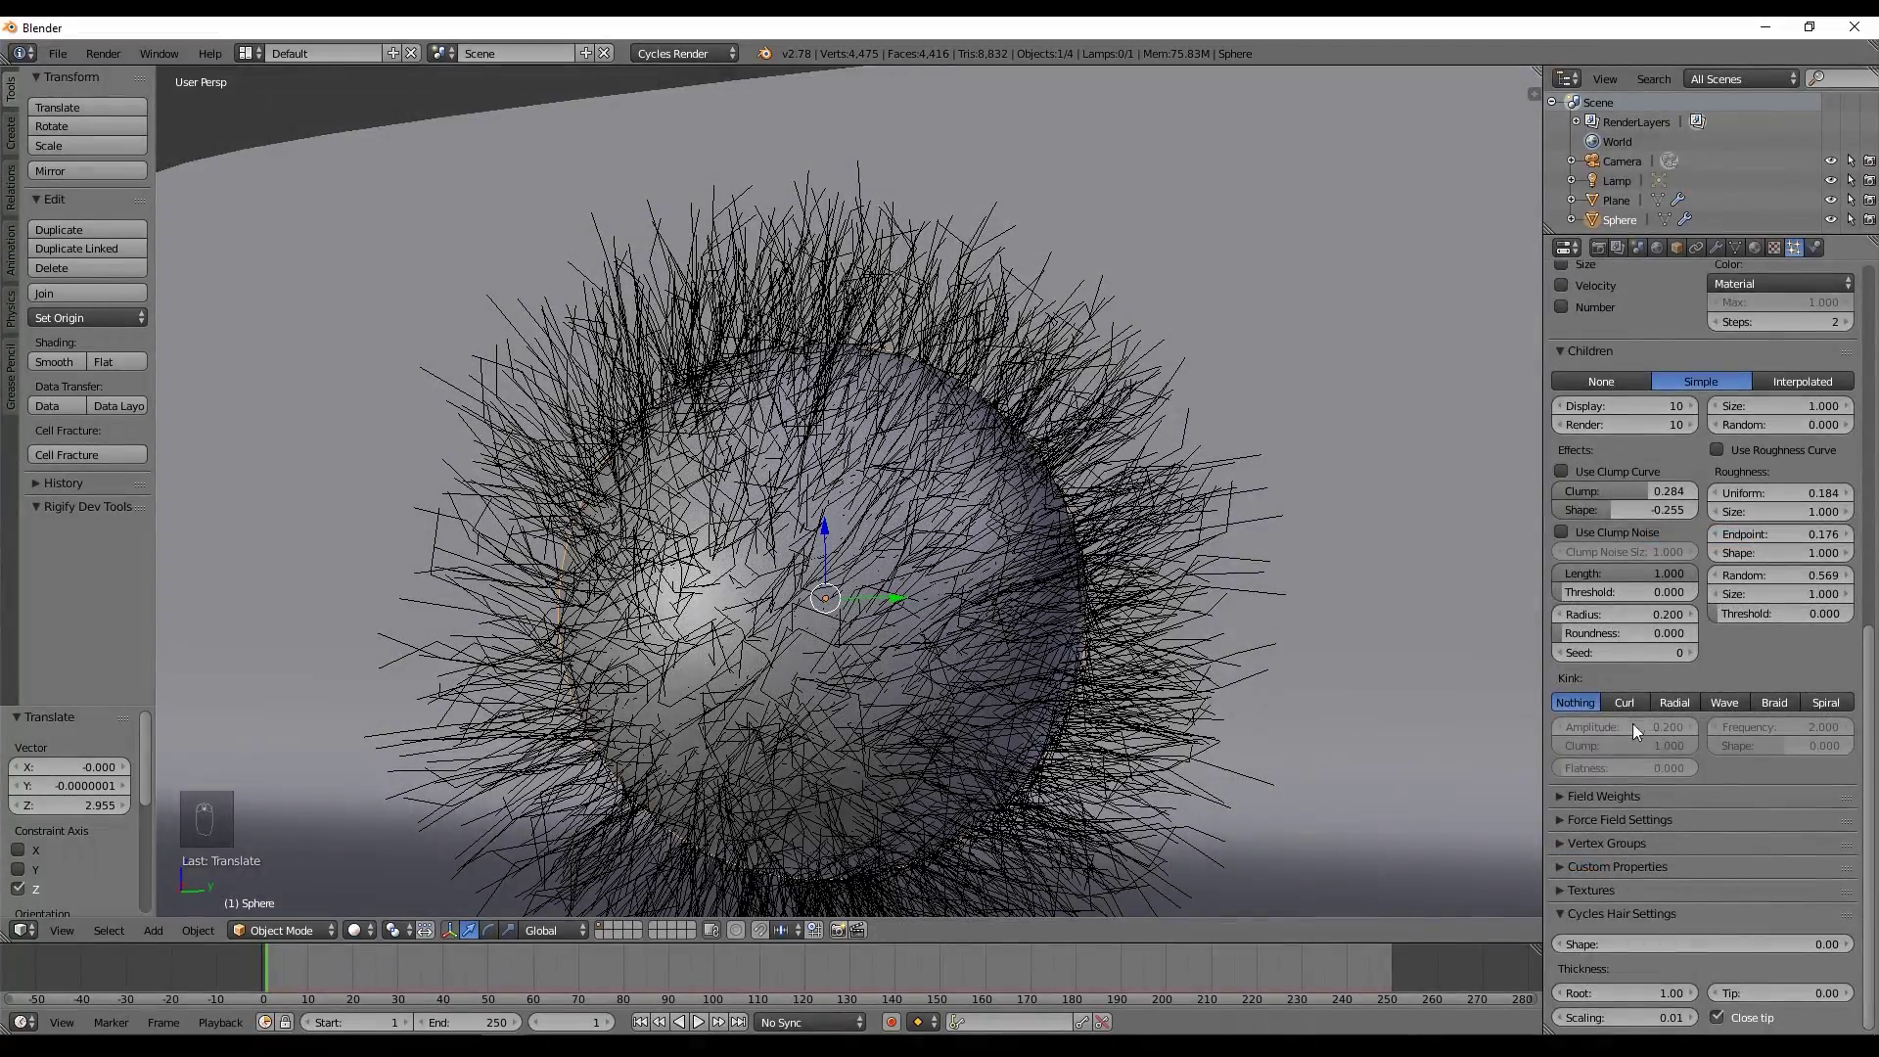
drag(1624, 826, 1641, 784)
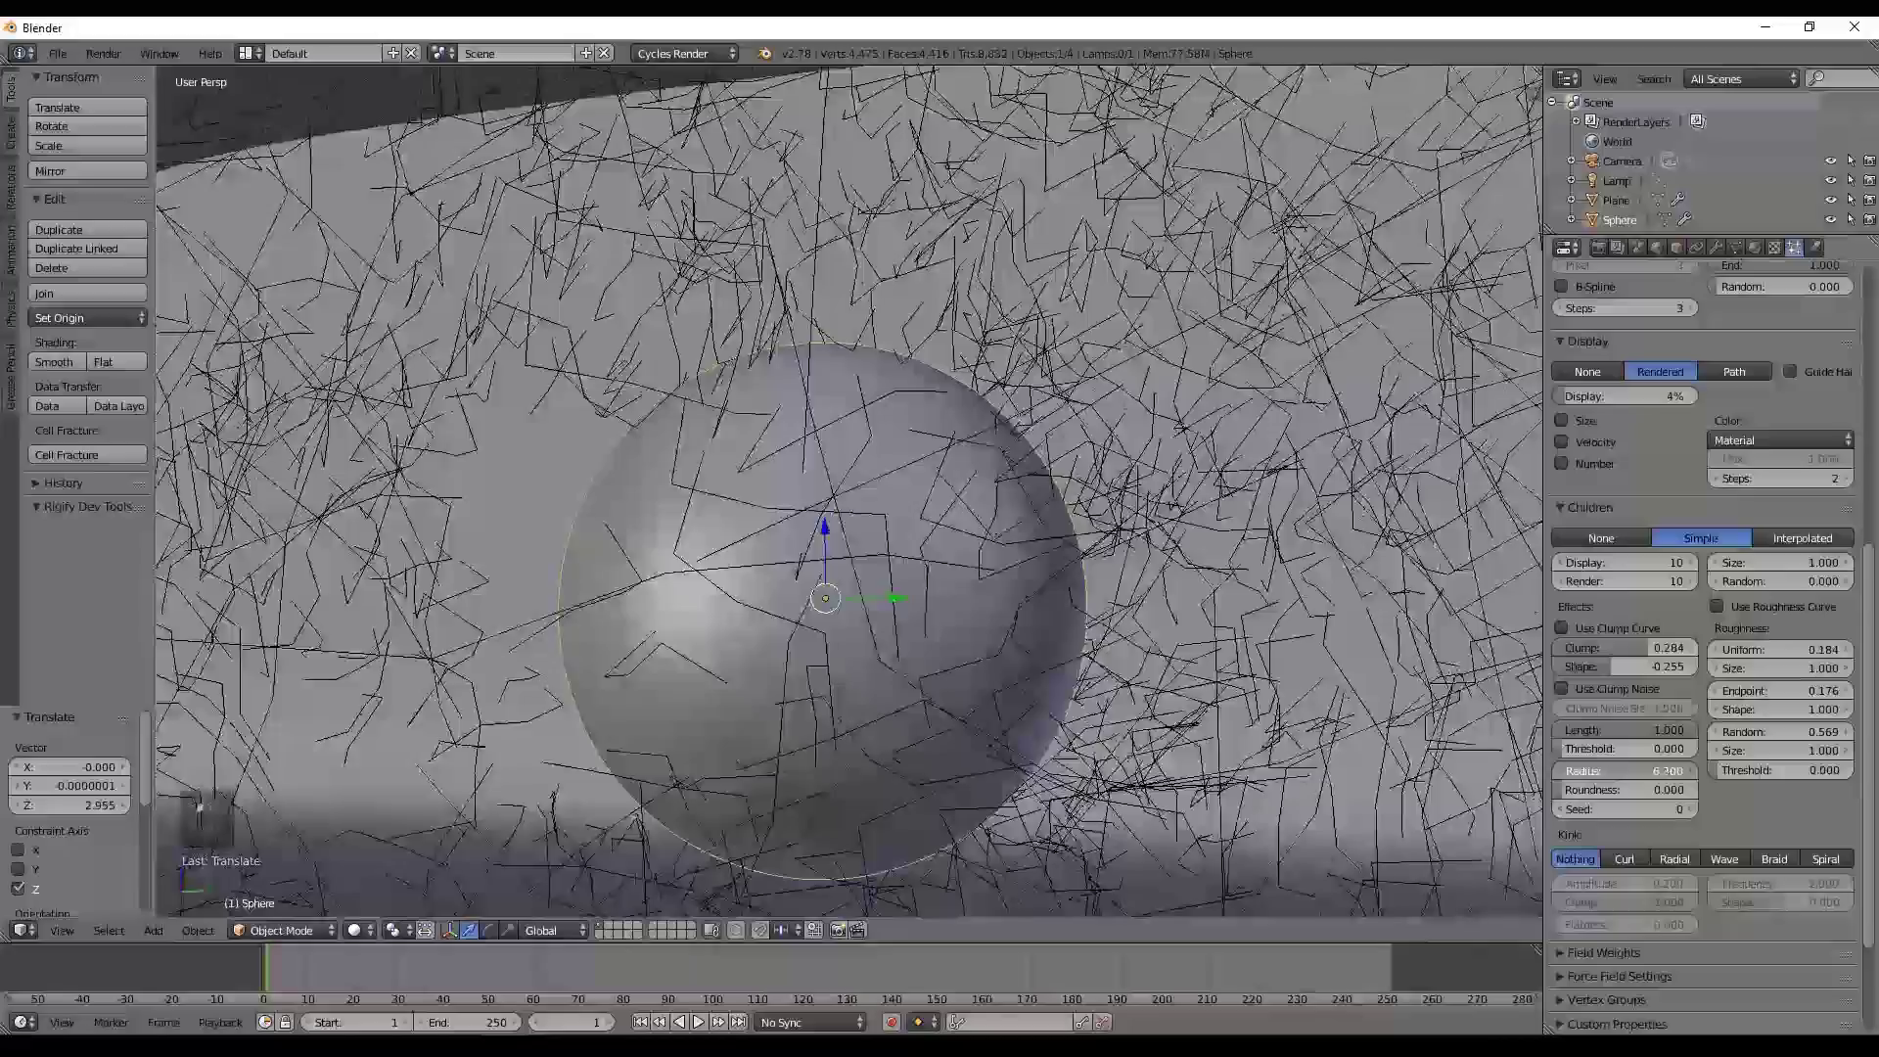
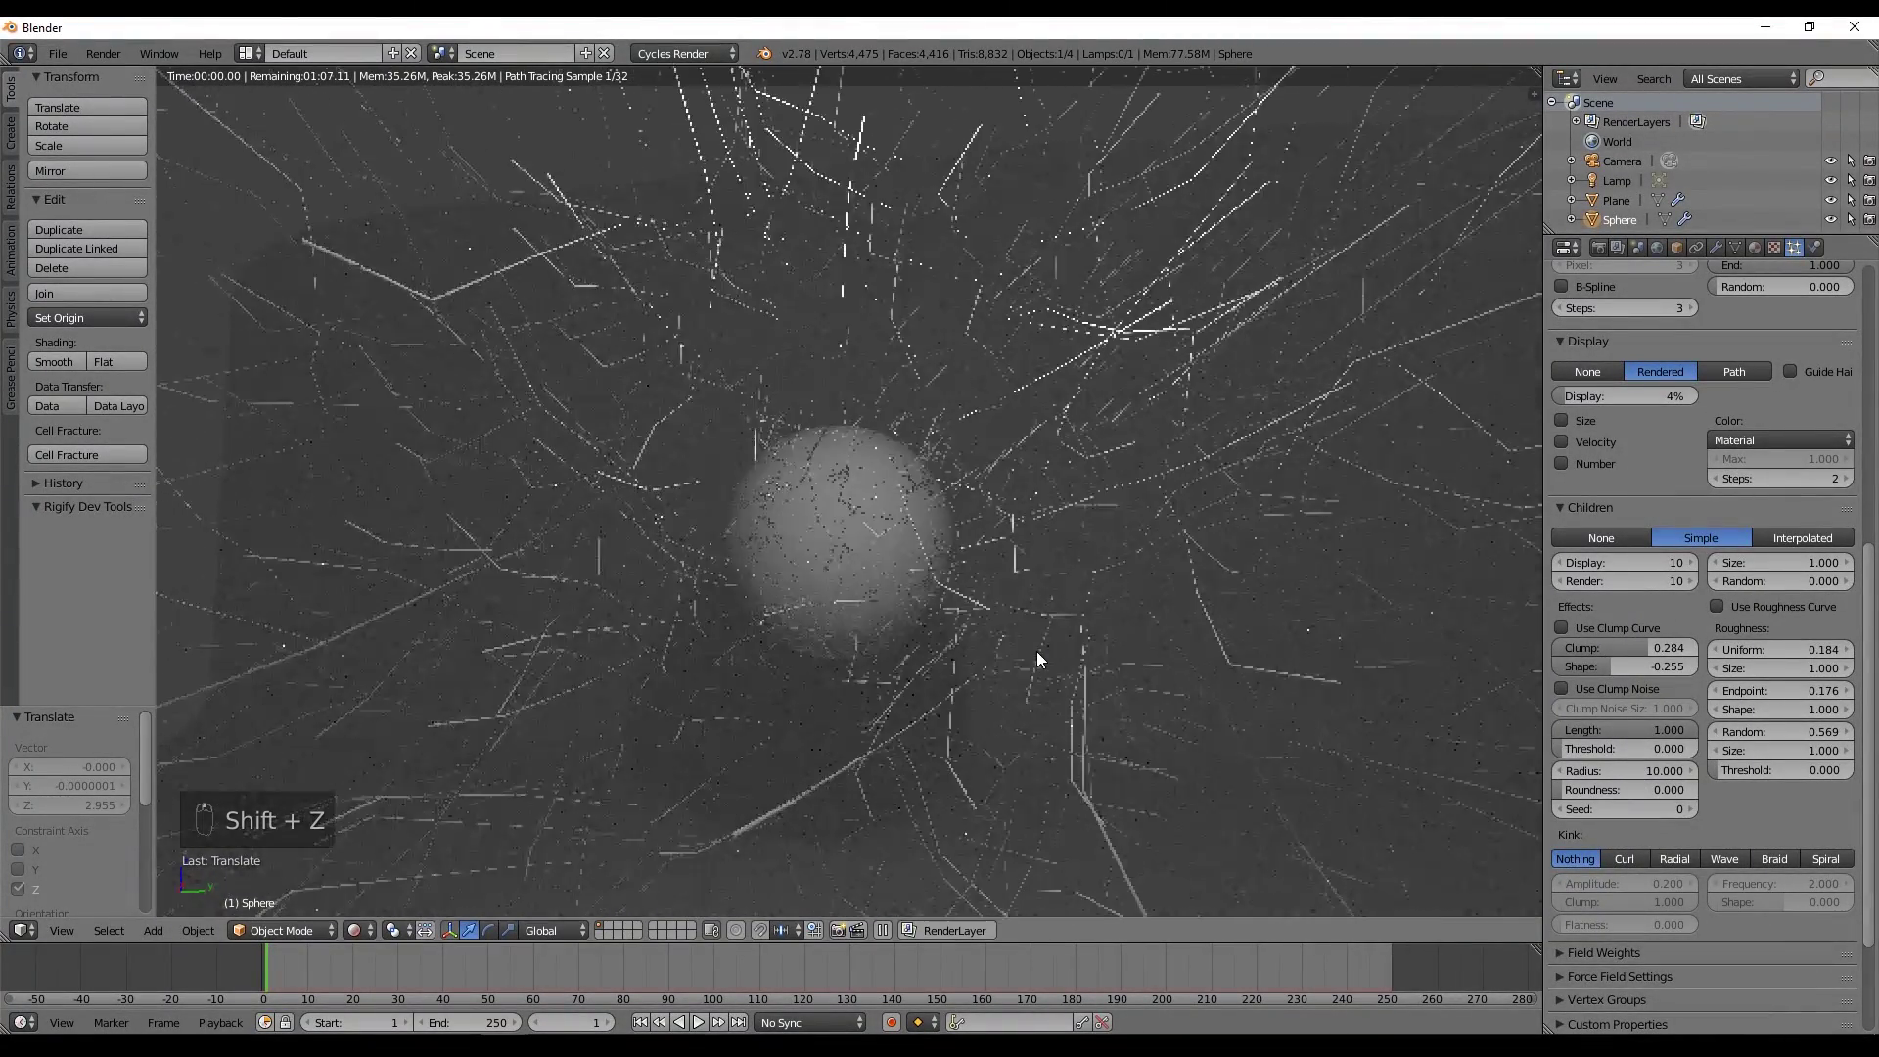
key(z)
Set the child hair Clump Shape to -0.255 for a dense, spiky coat.
middle_click(855, 577)
drag(855, 576, 946, 600)
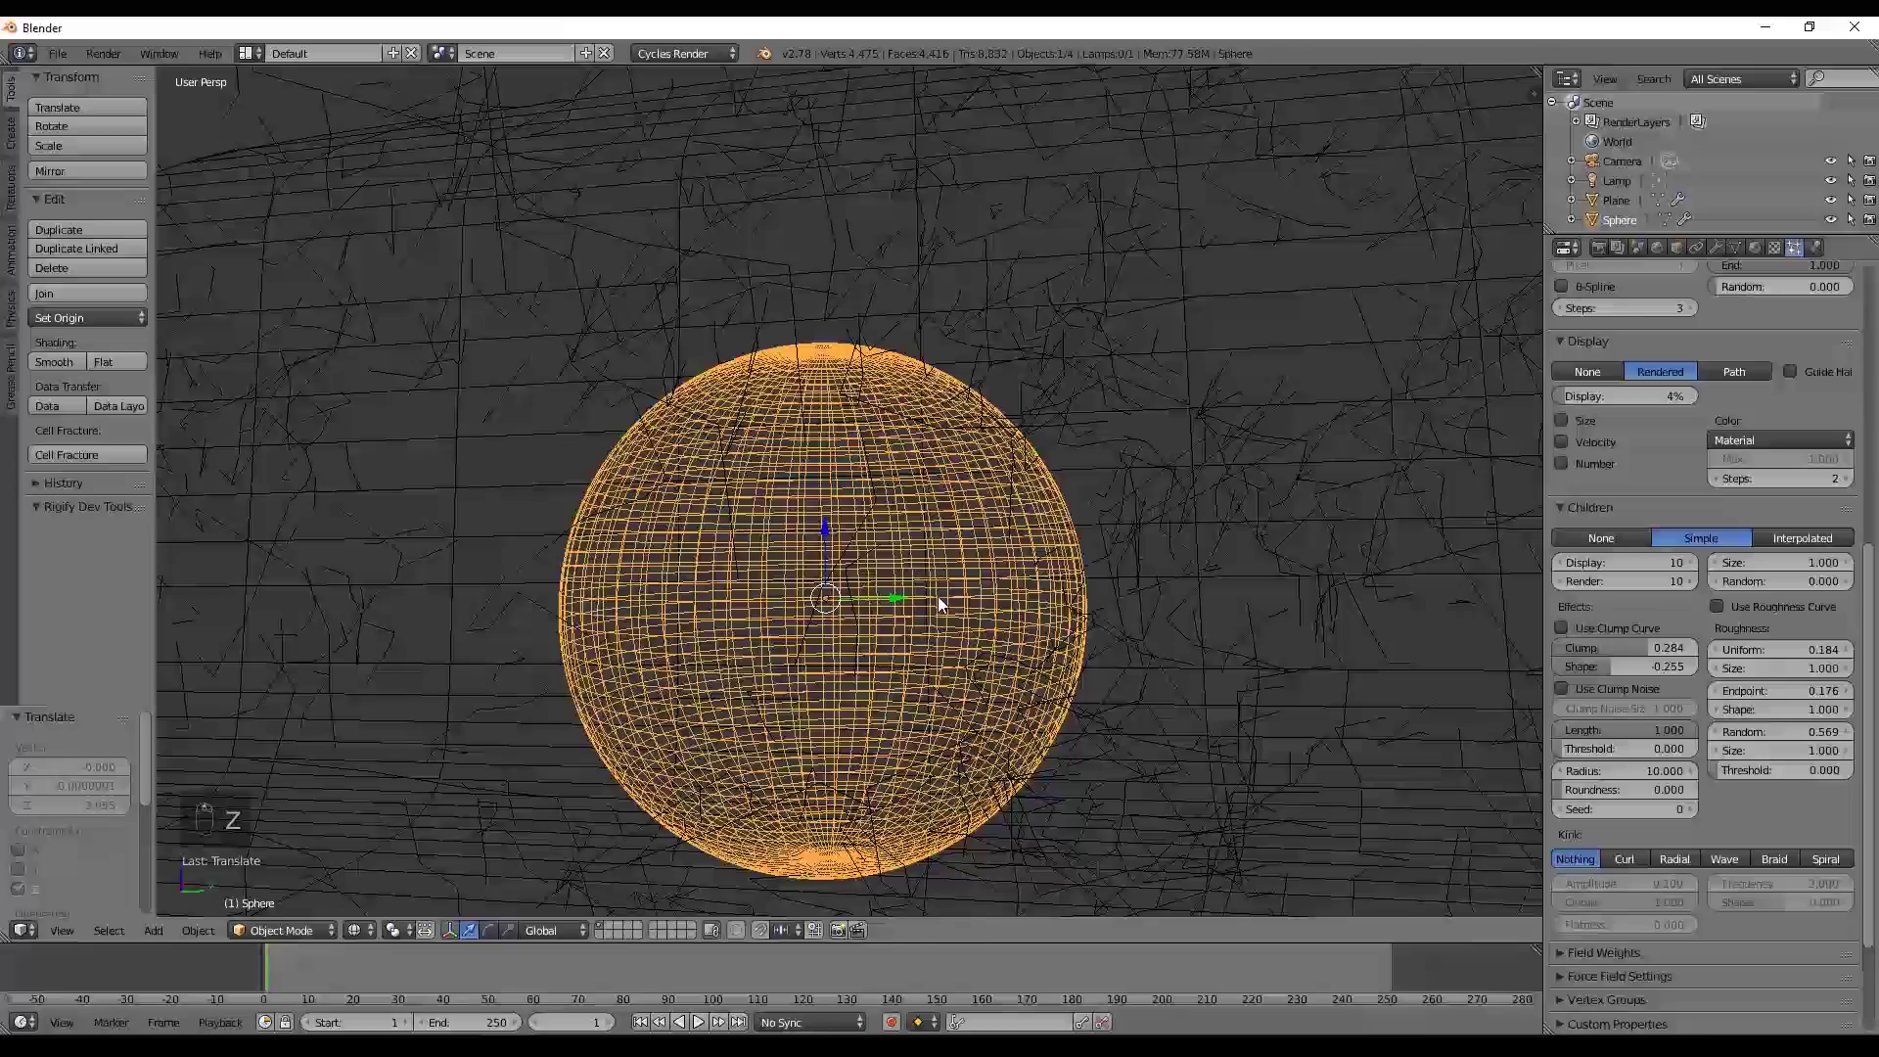
drag(945, 600, 997, 624)
key(KP_Enter)
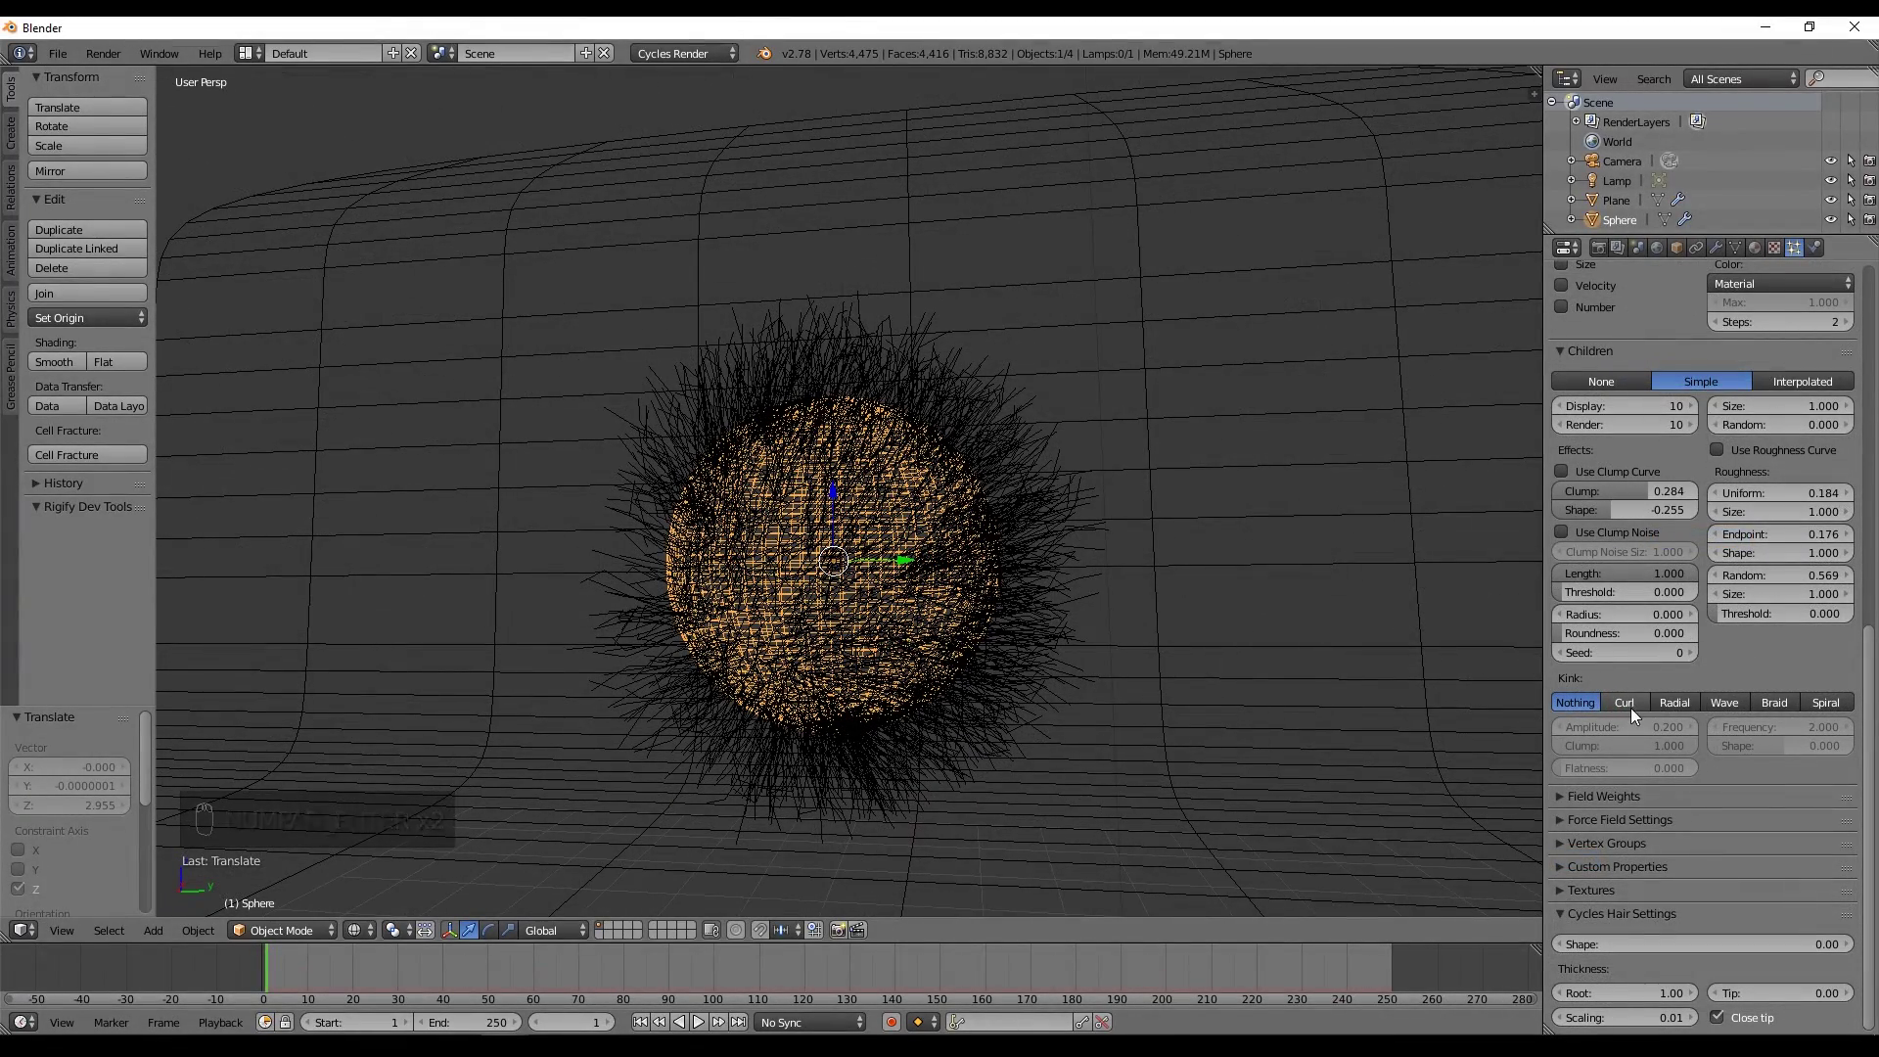
Give the child hairs Curl kink with amplitude -0.035, frequency -0.146, shape 0.354, checked in rendered preview.
key(z)
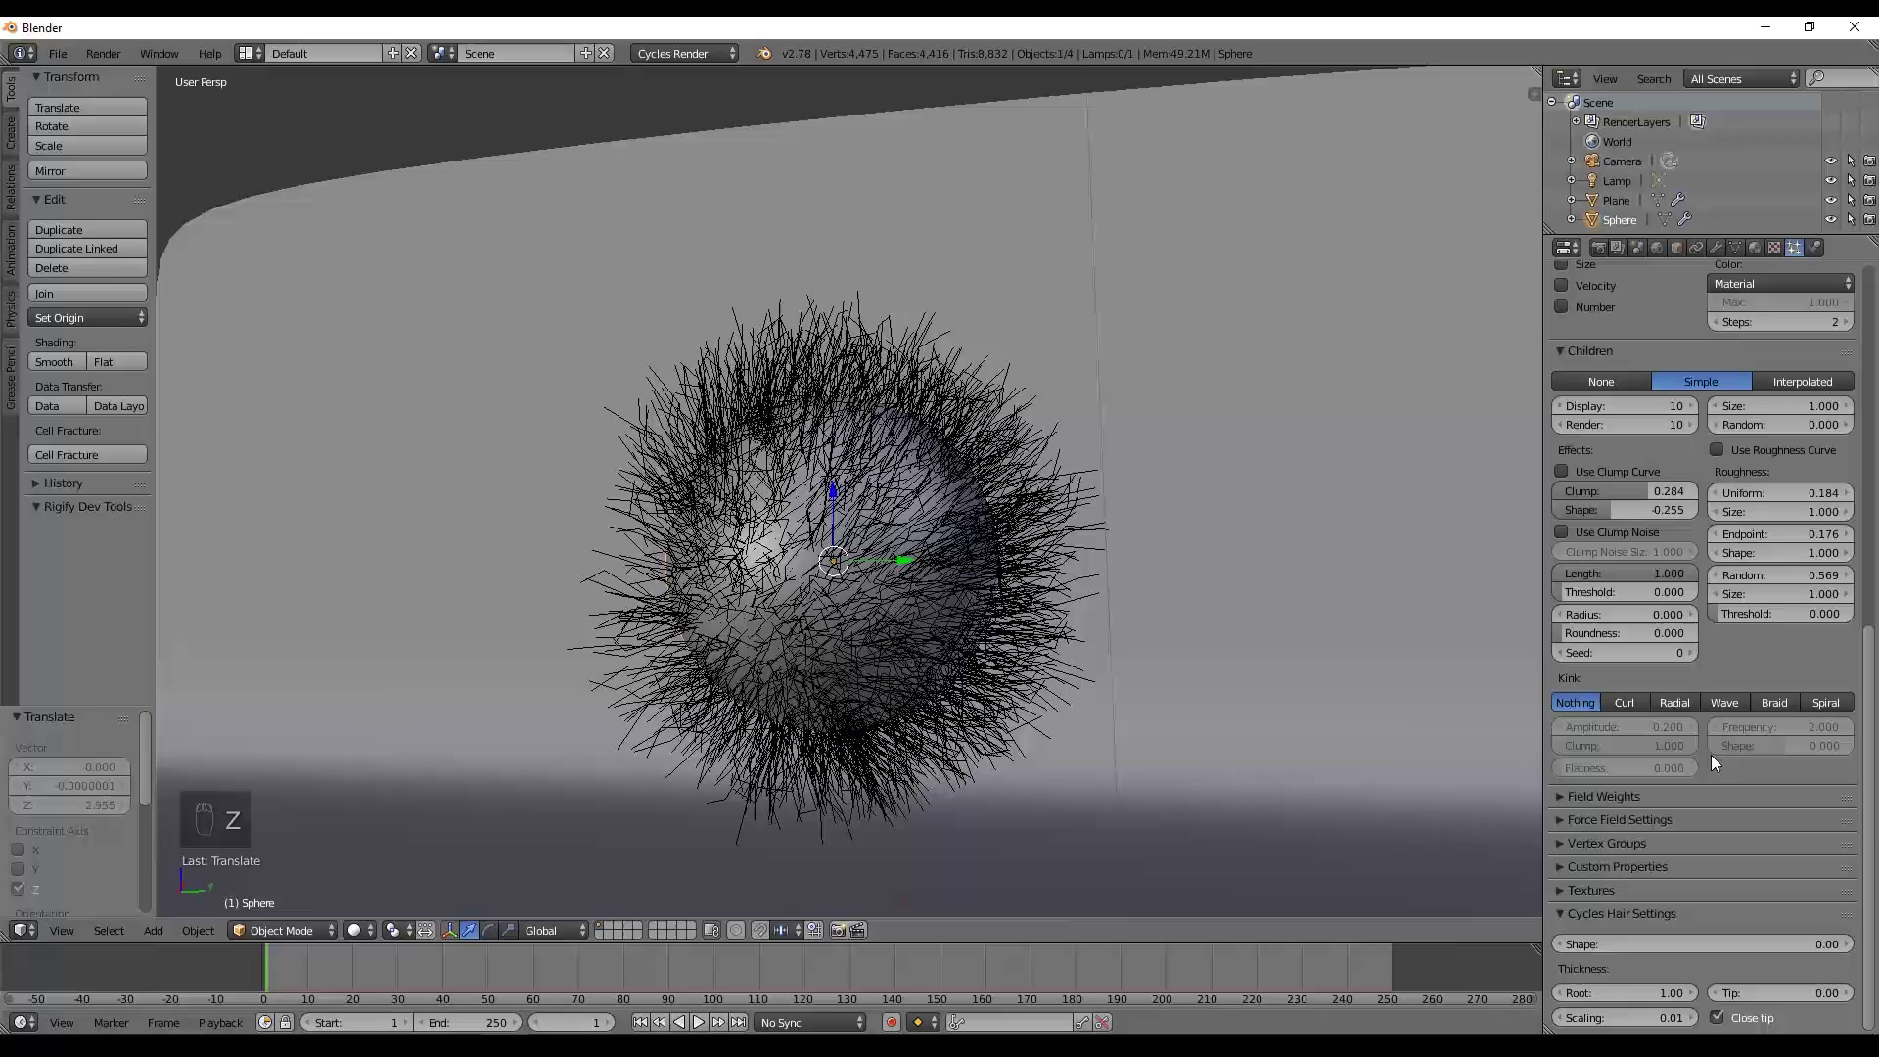
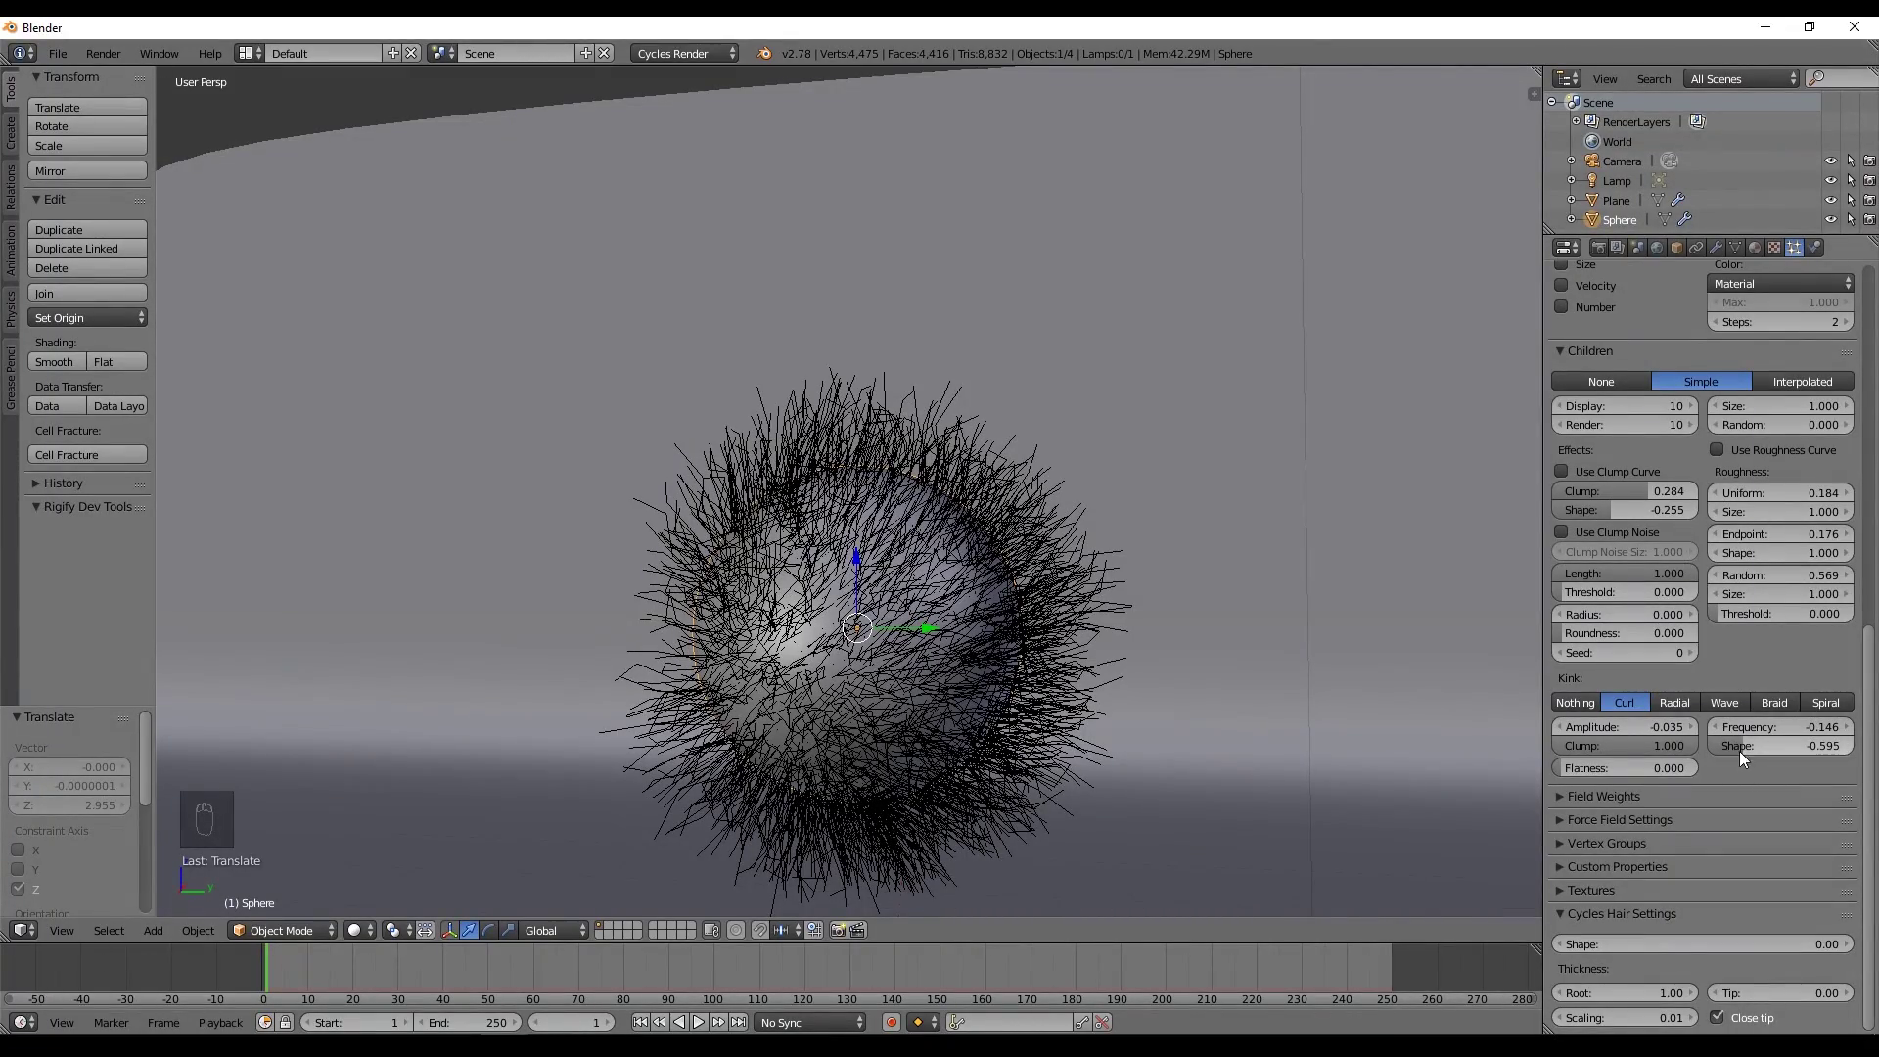
key(shift+z)
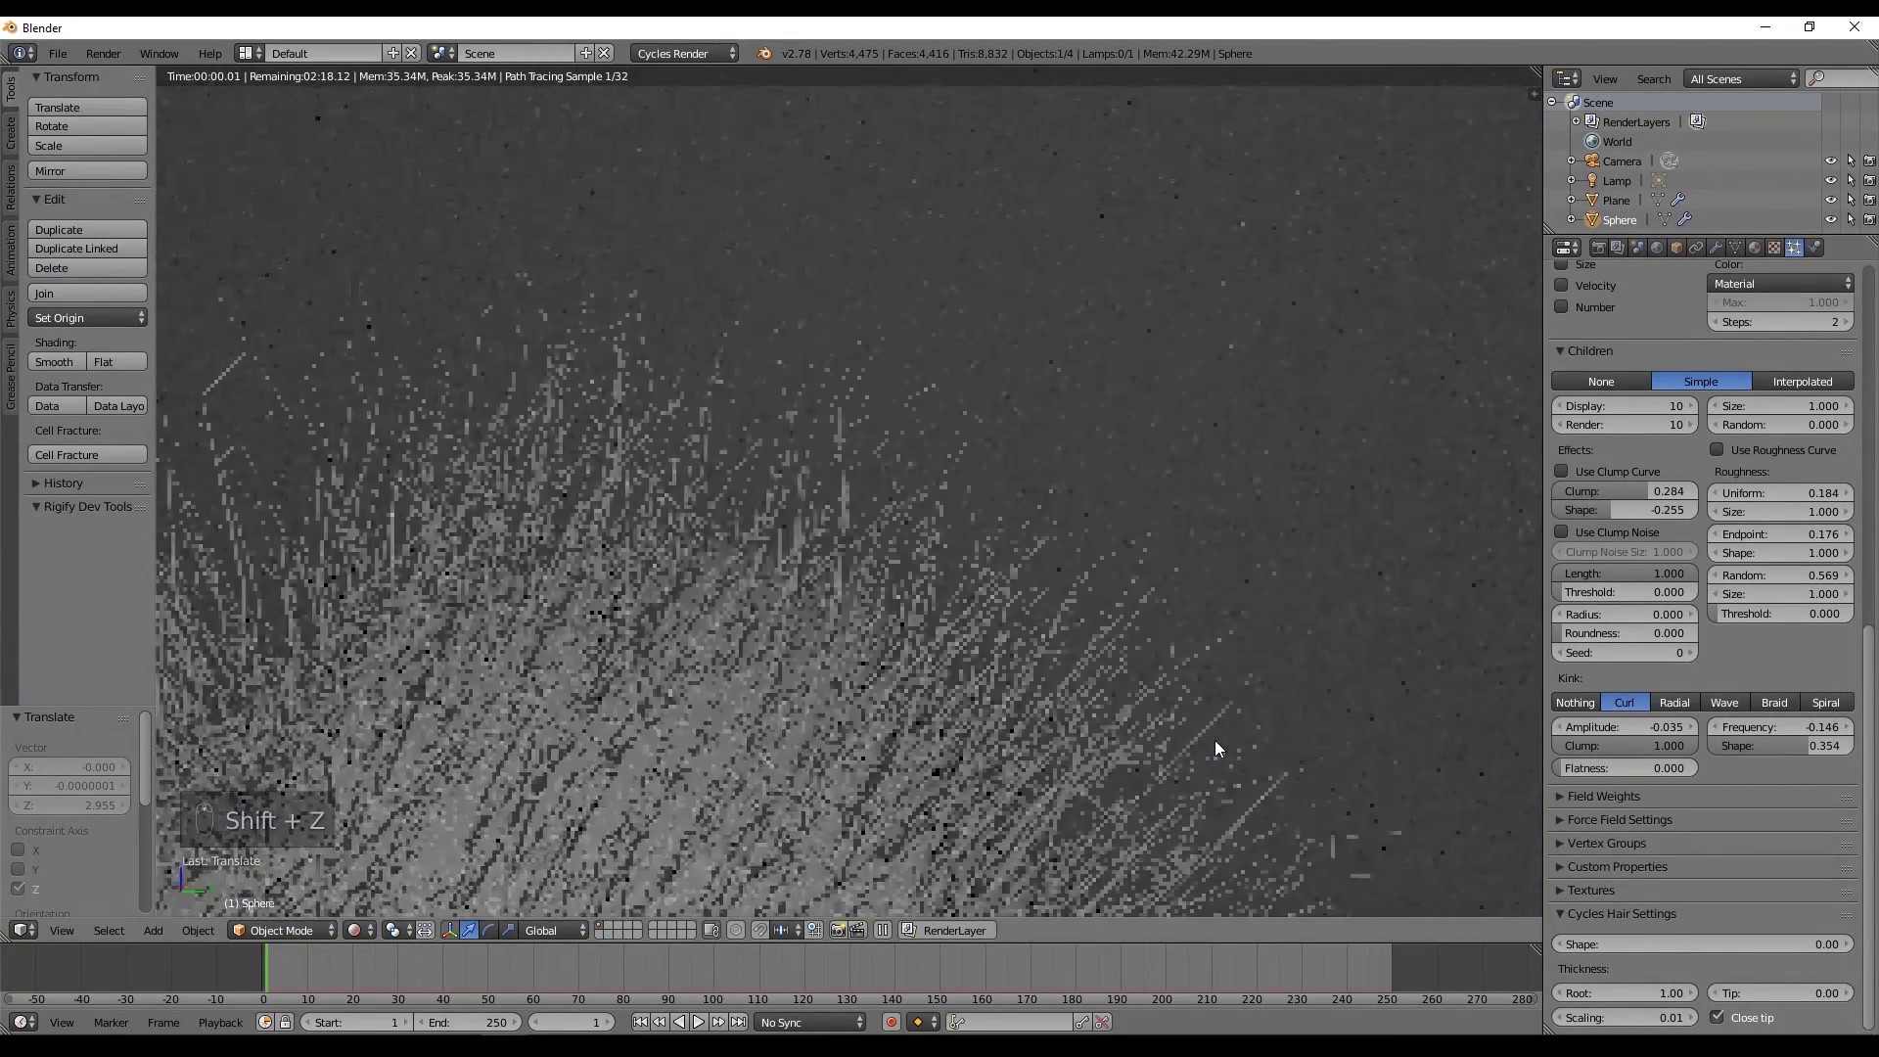
key(z)
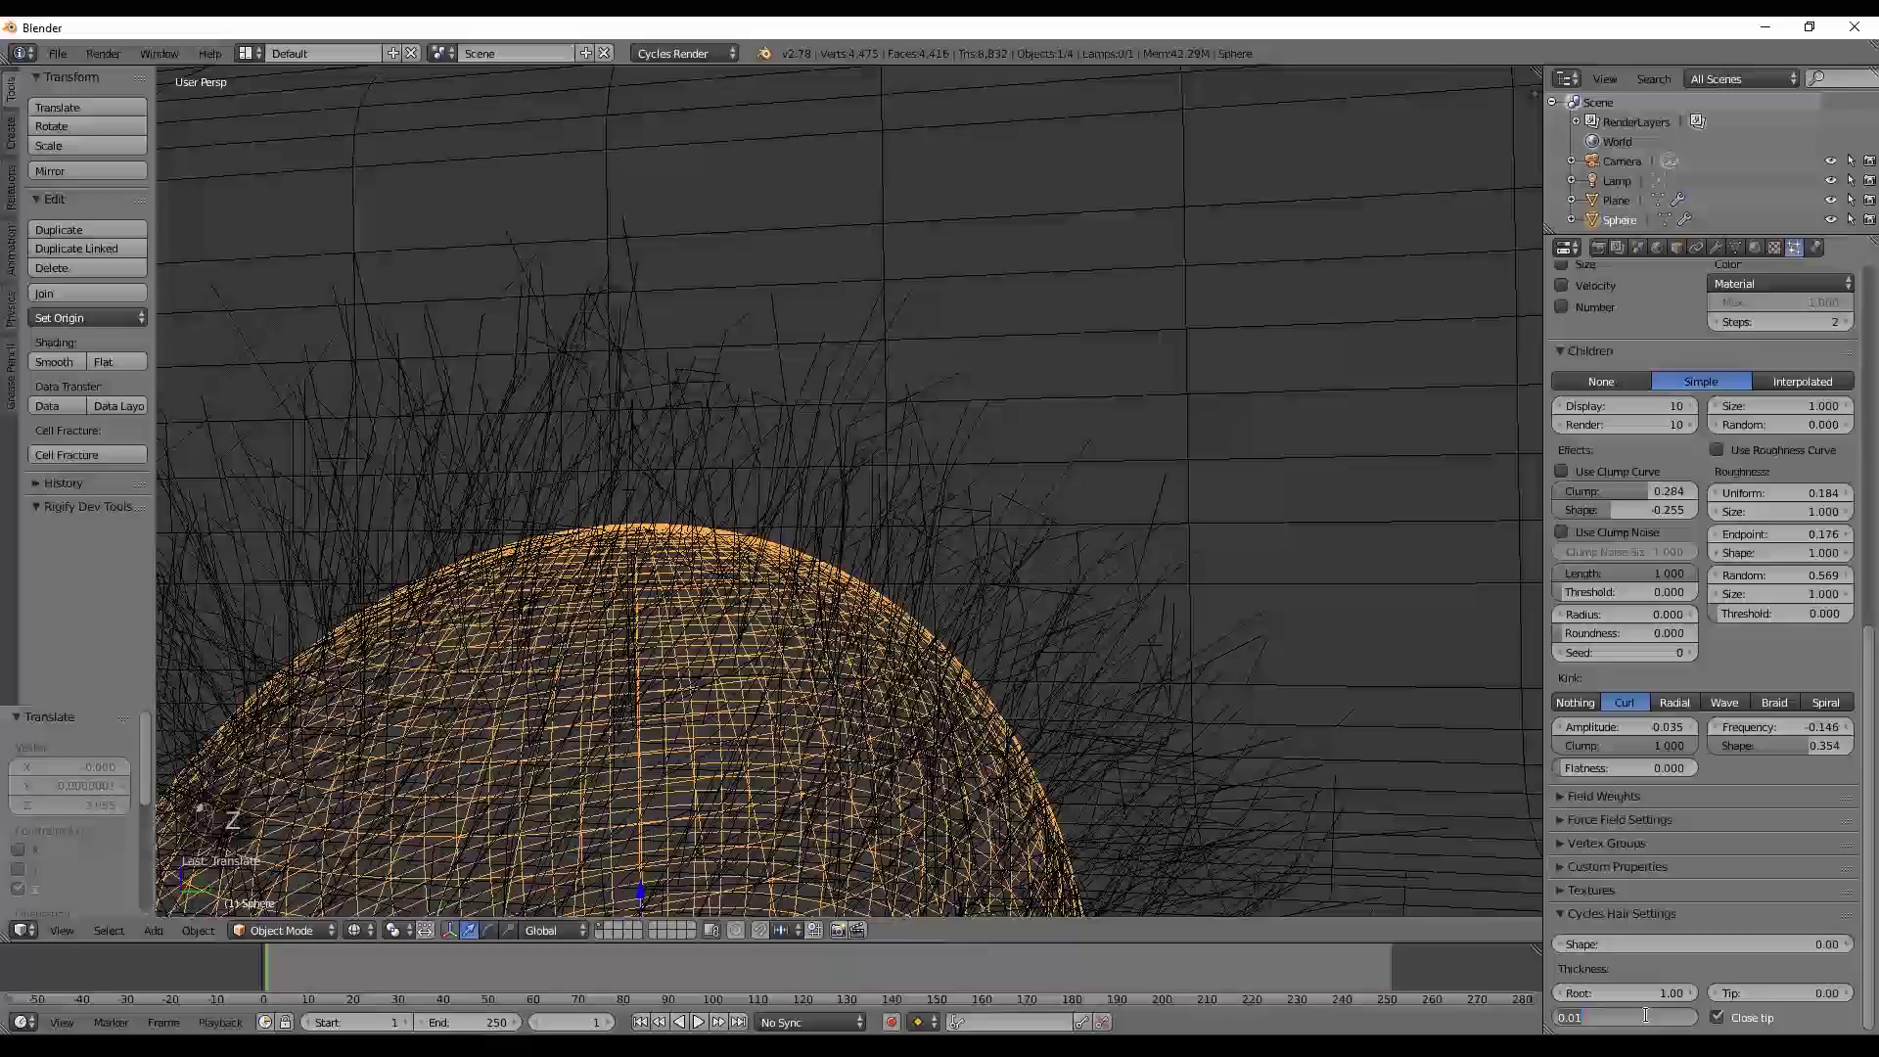
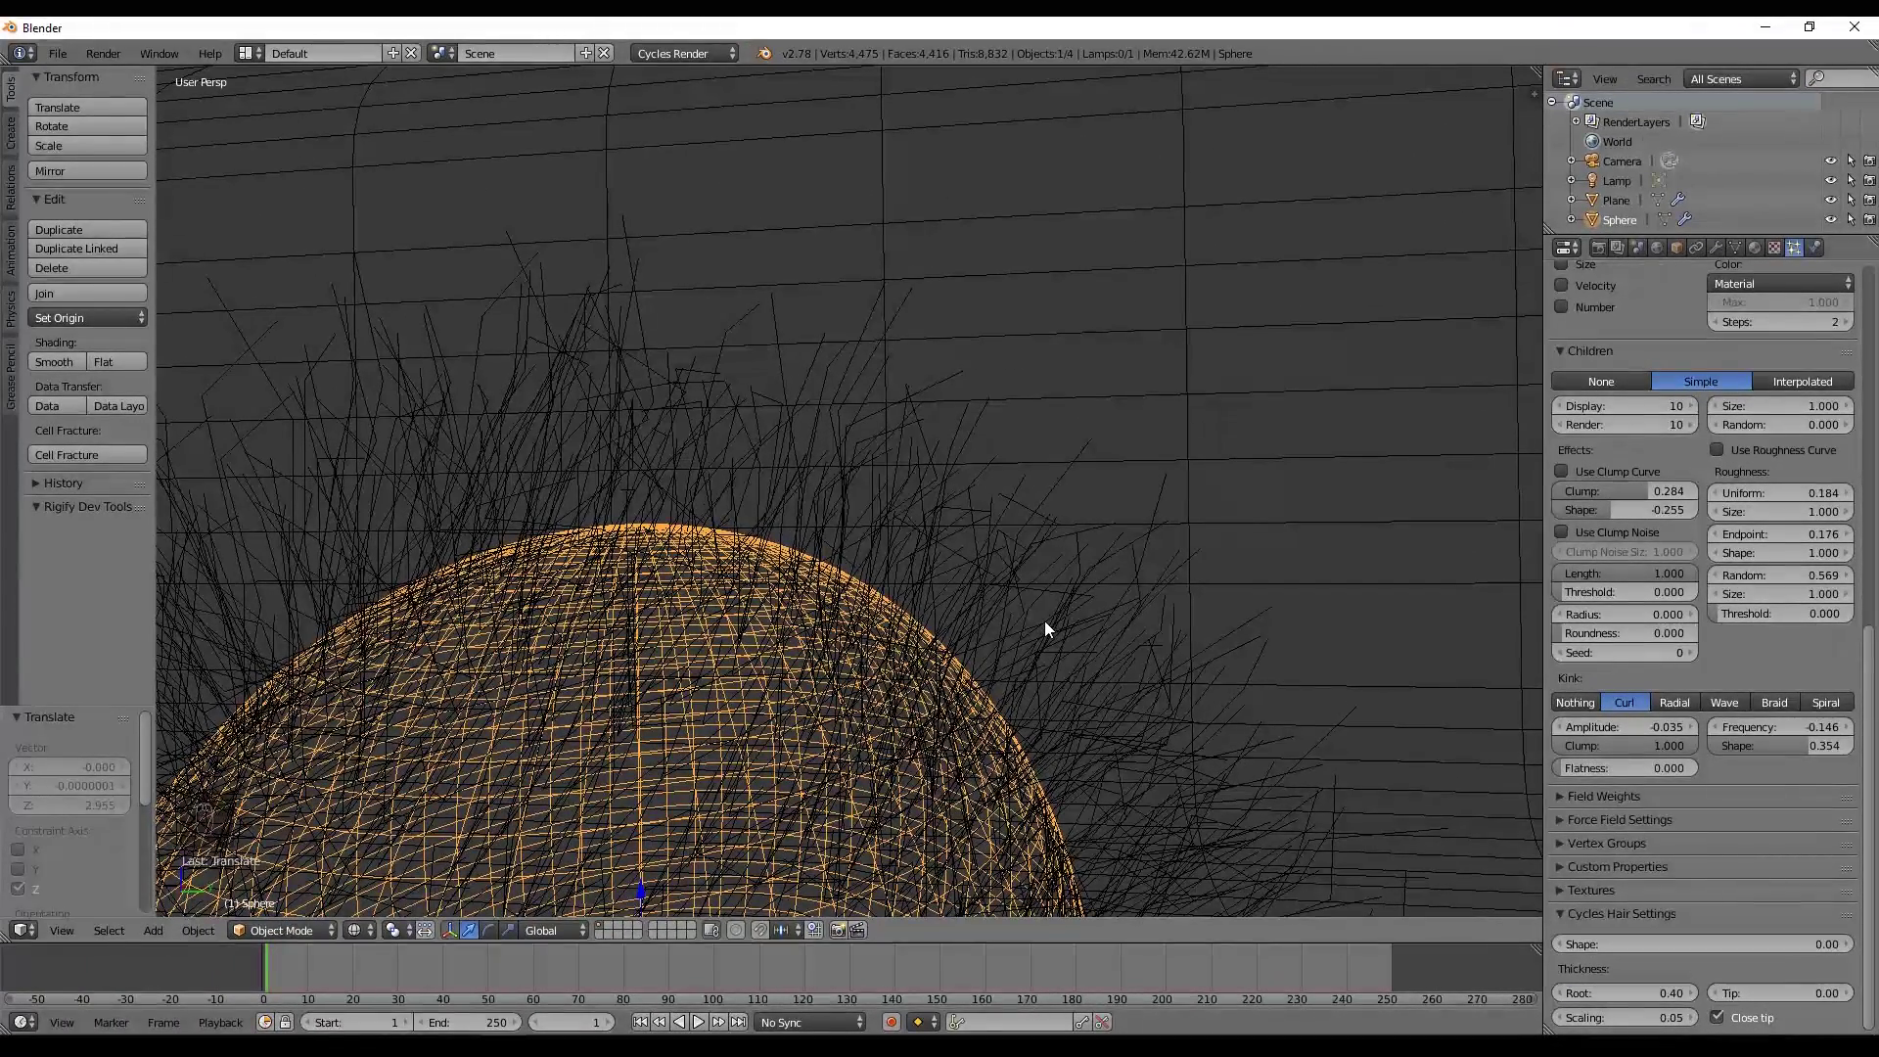
Set Cycles hair thickness to root 0.20 and scaling 0.01, judging it in rendered preview.
key(shift+z)
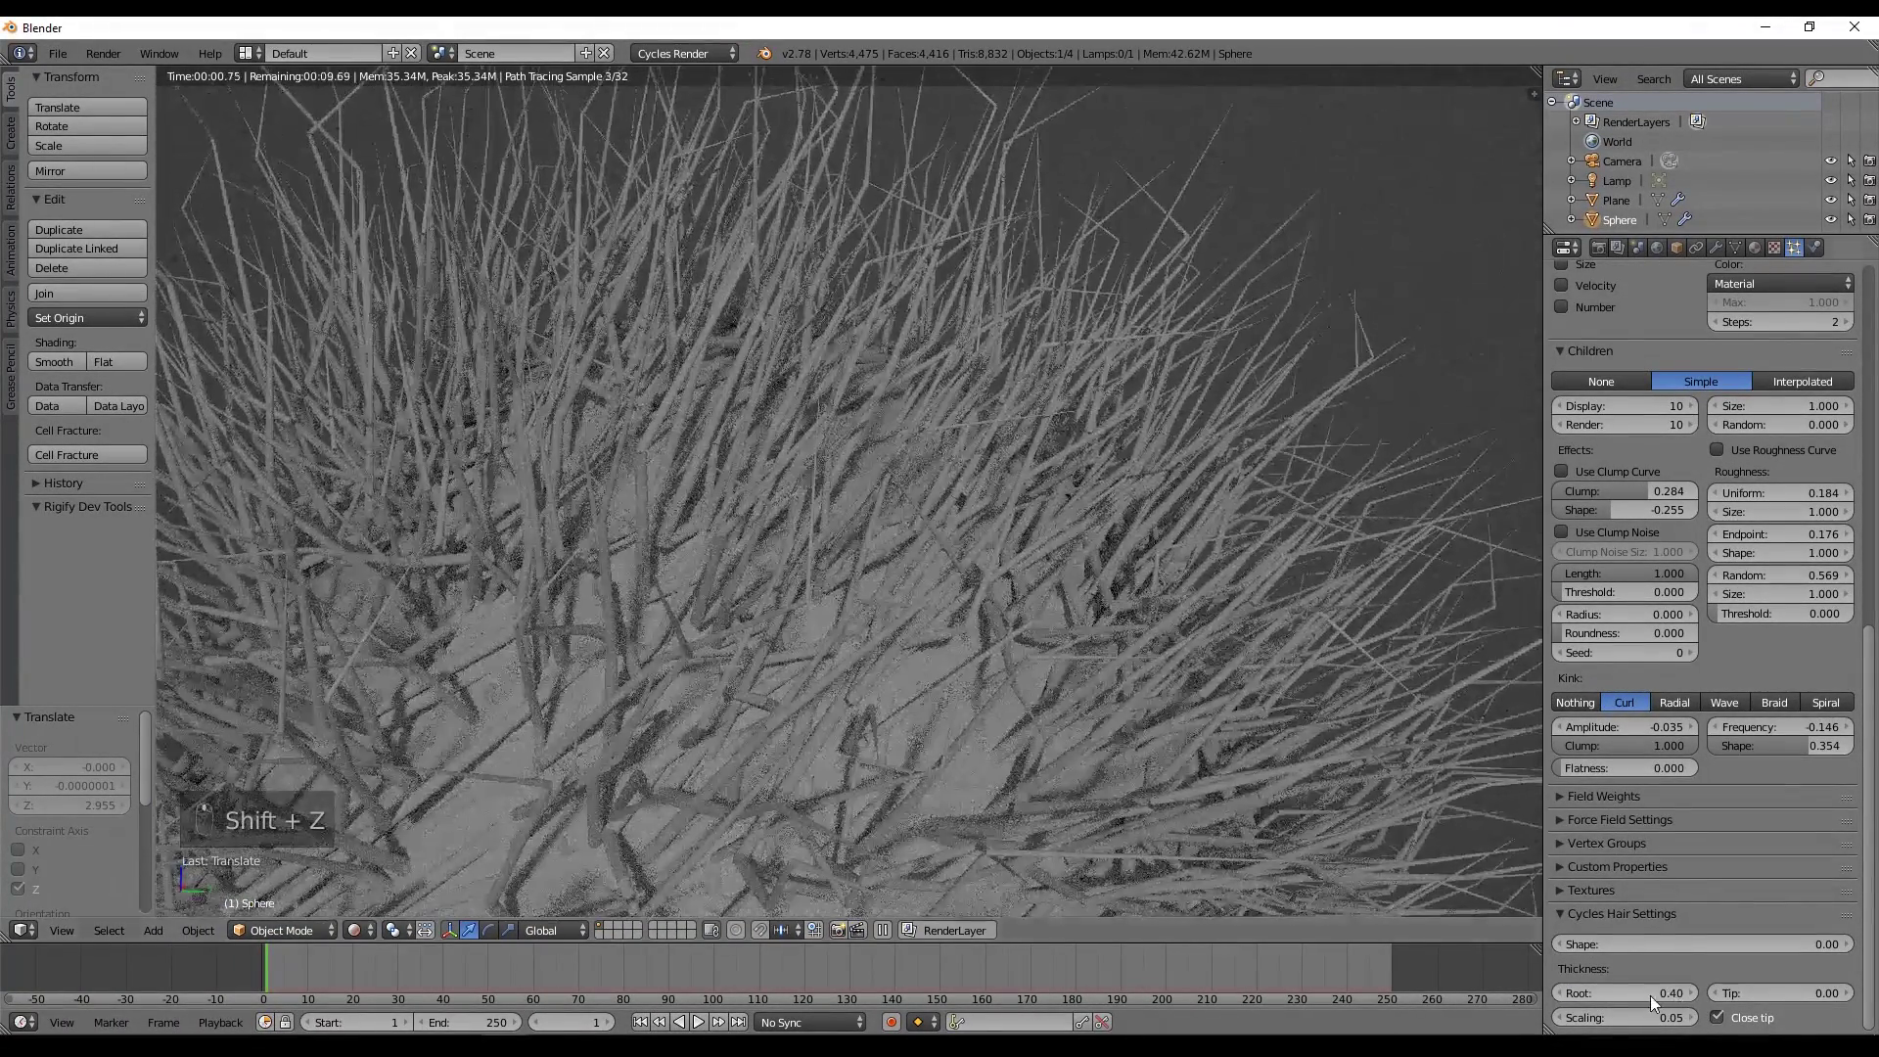
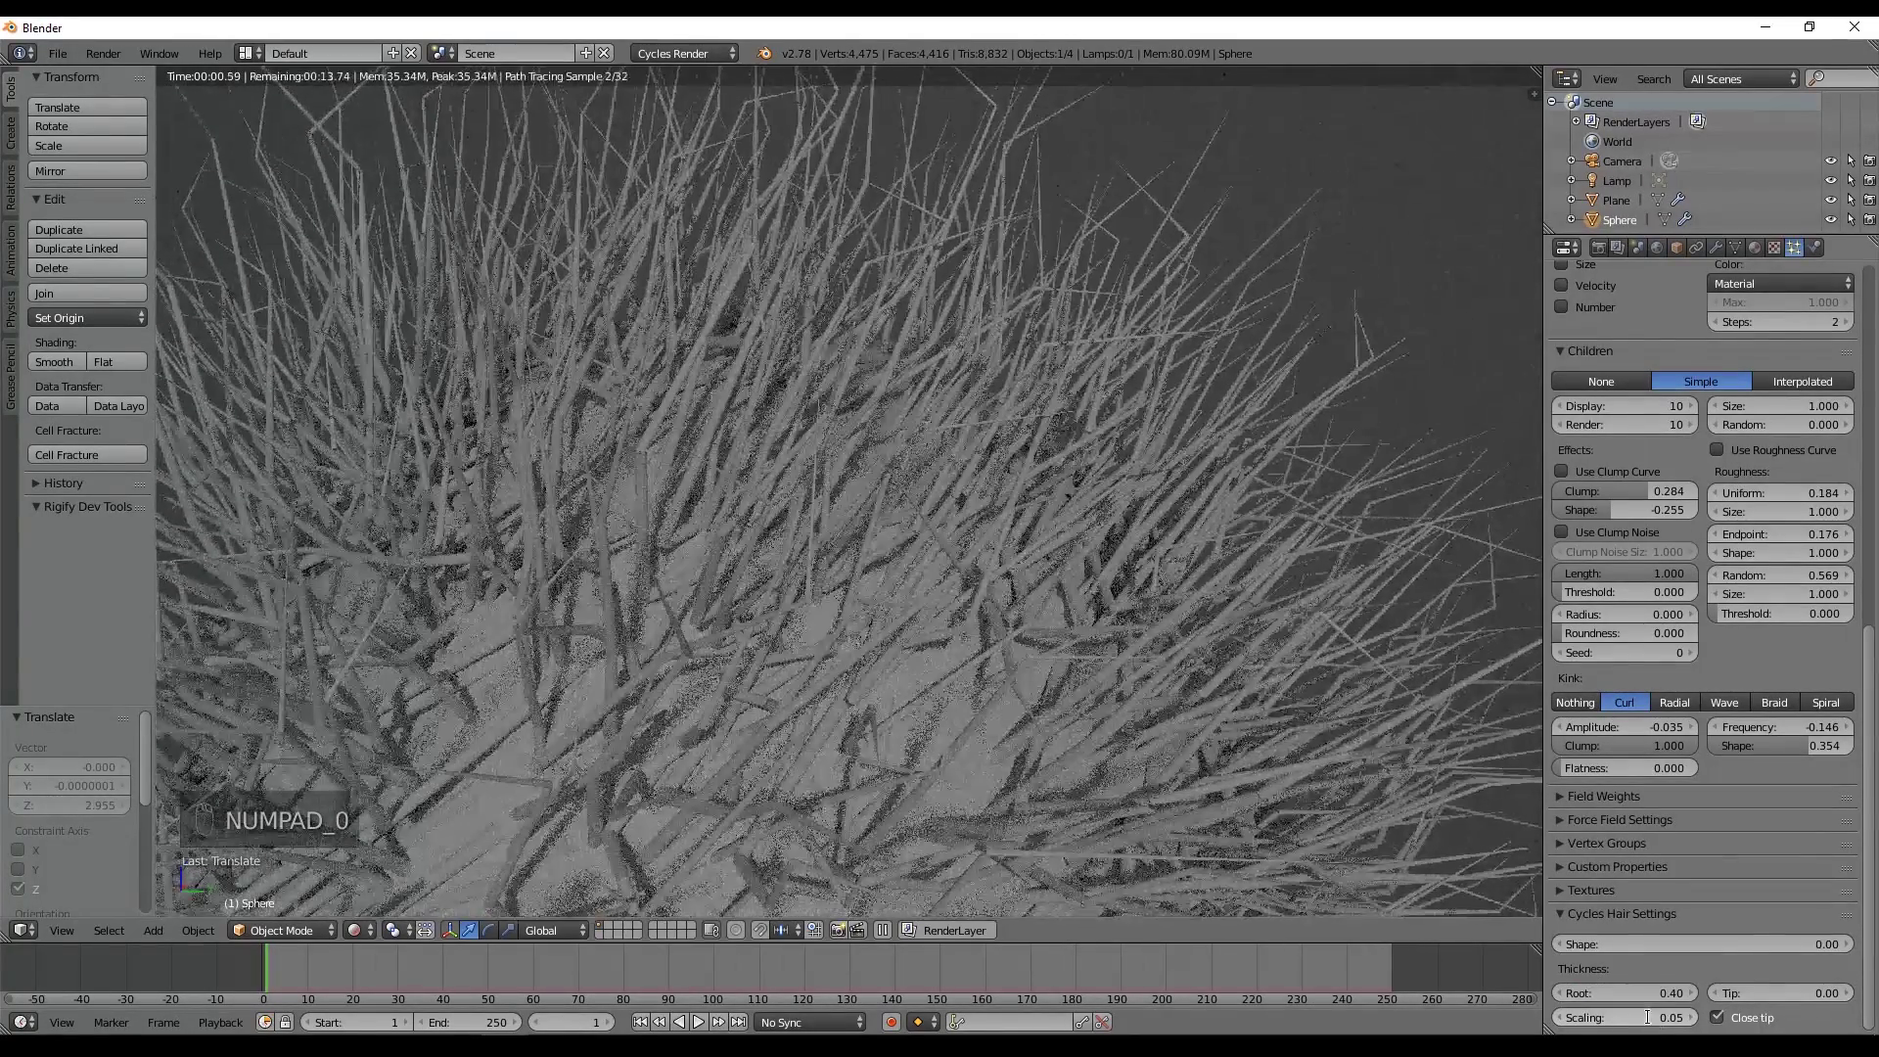
middle_click(1651, 1024)
middle_click(1651, 1023)
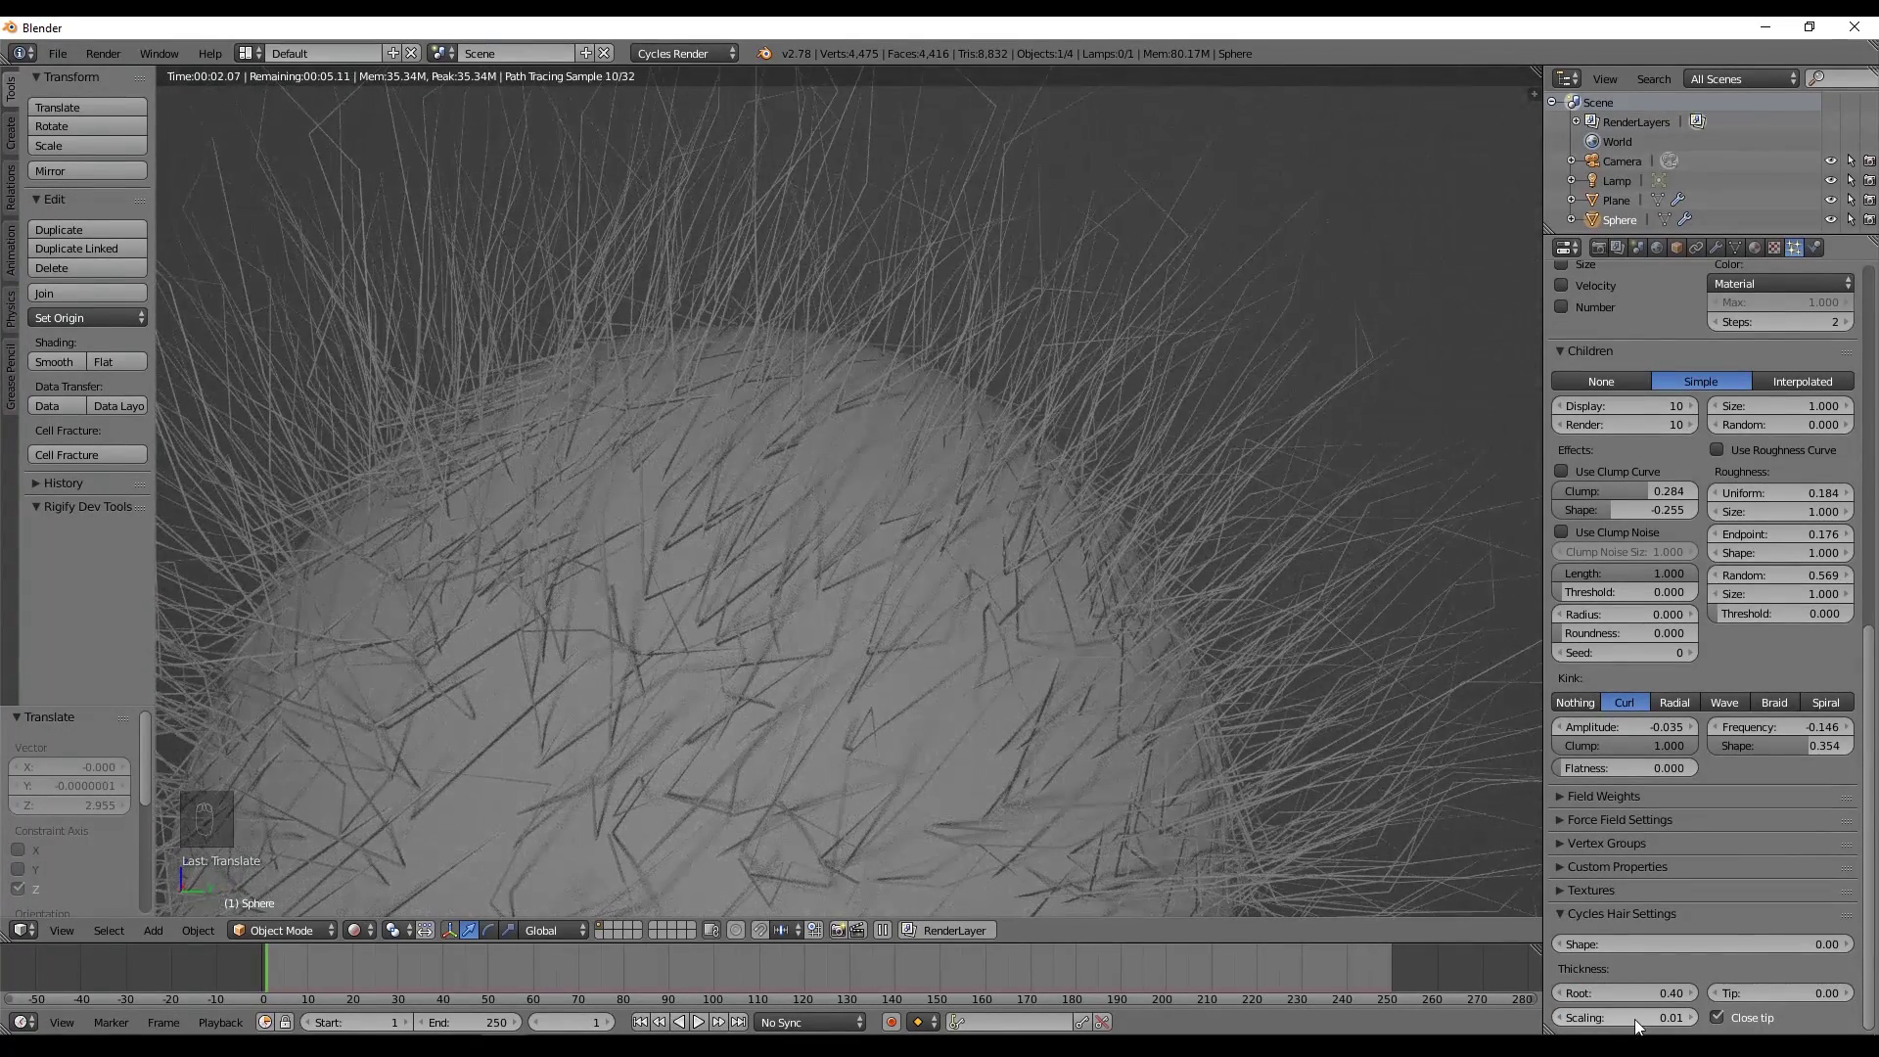
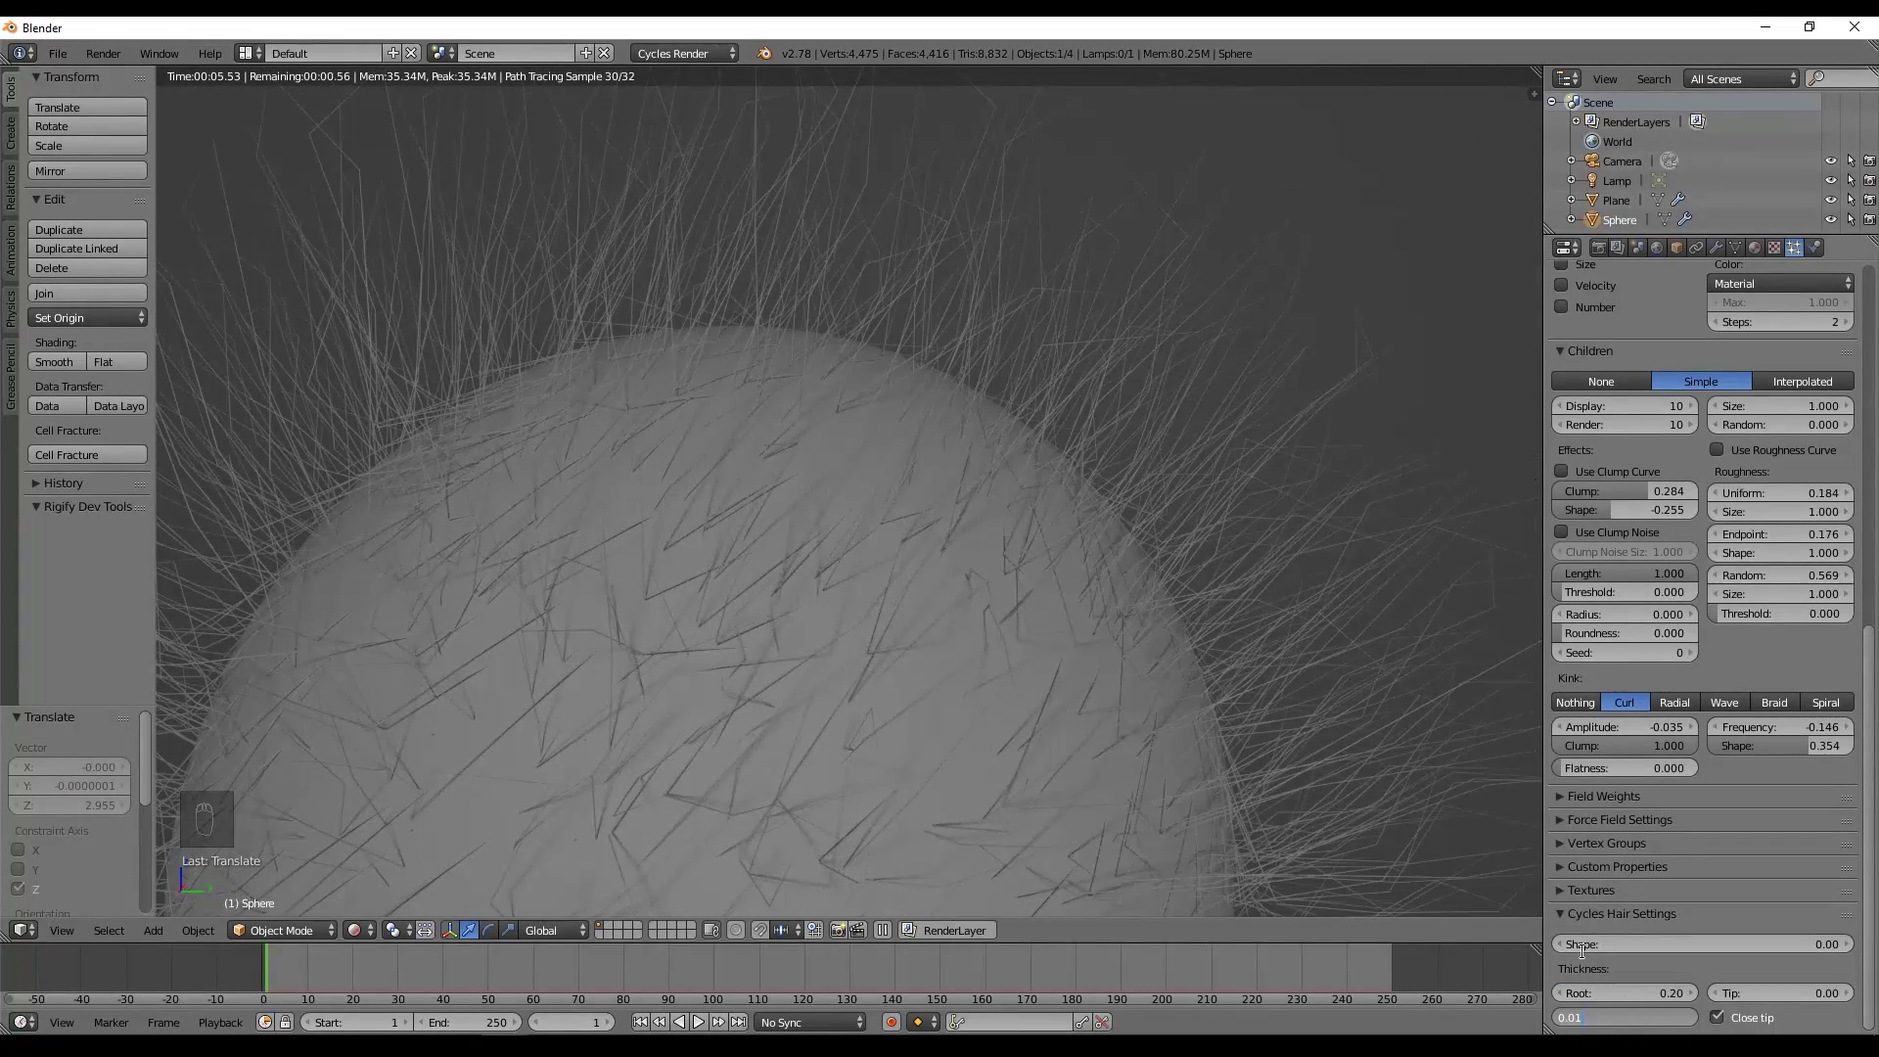
double_click(1444, 851)
middle_click(1444, 850)
middle_click(1442, 849)
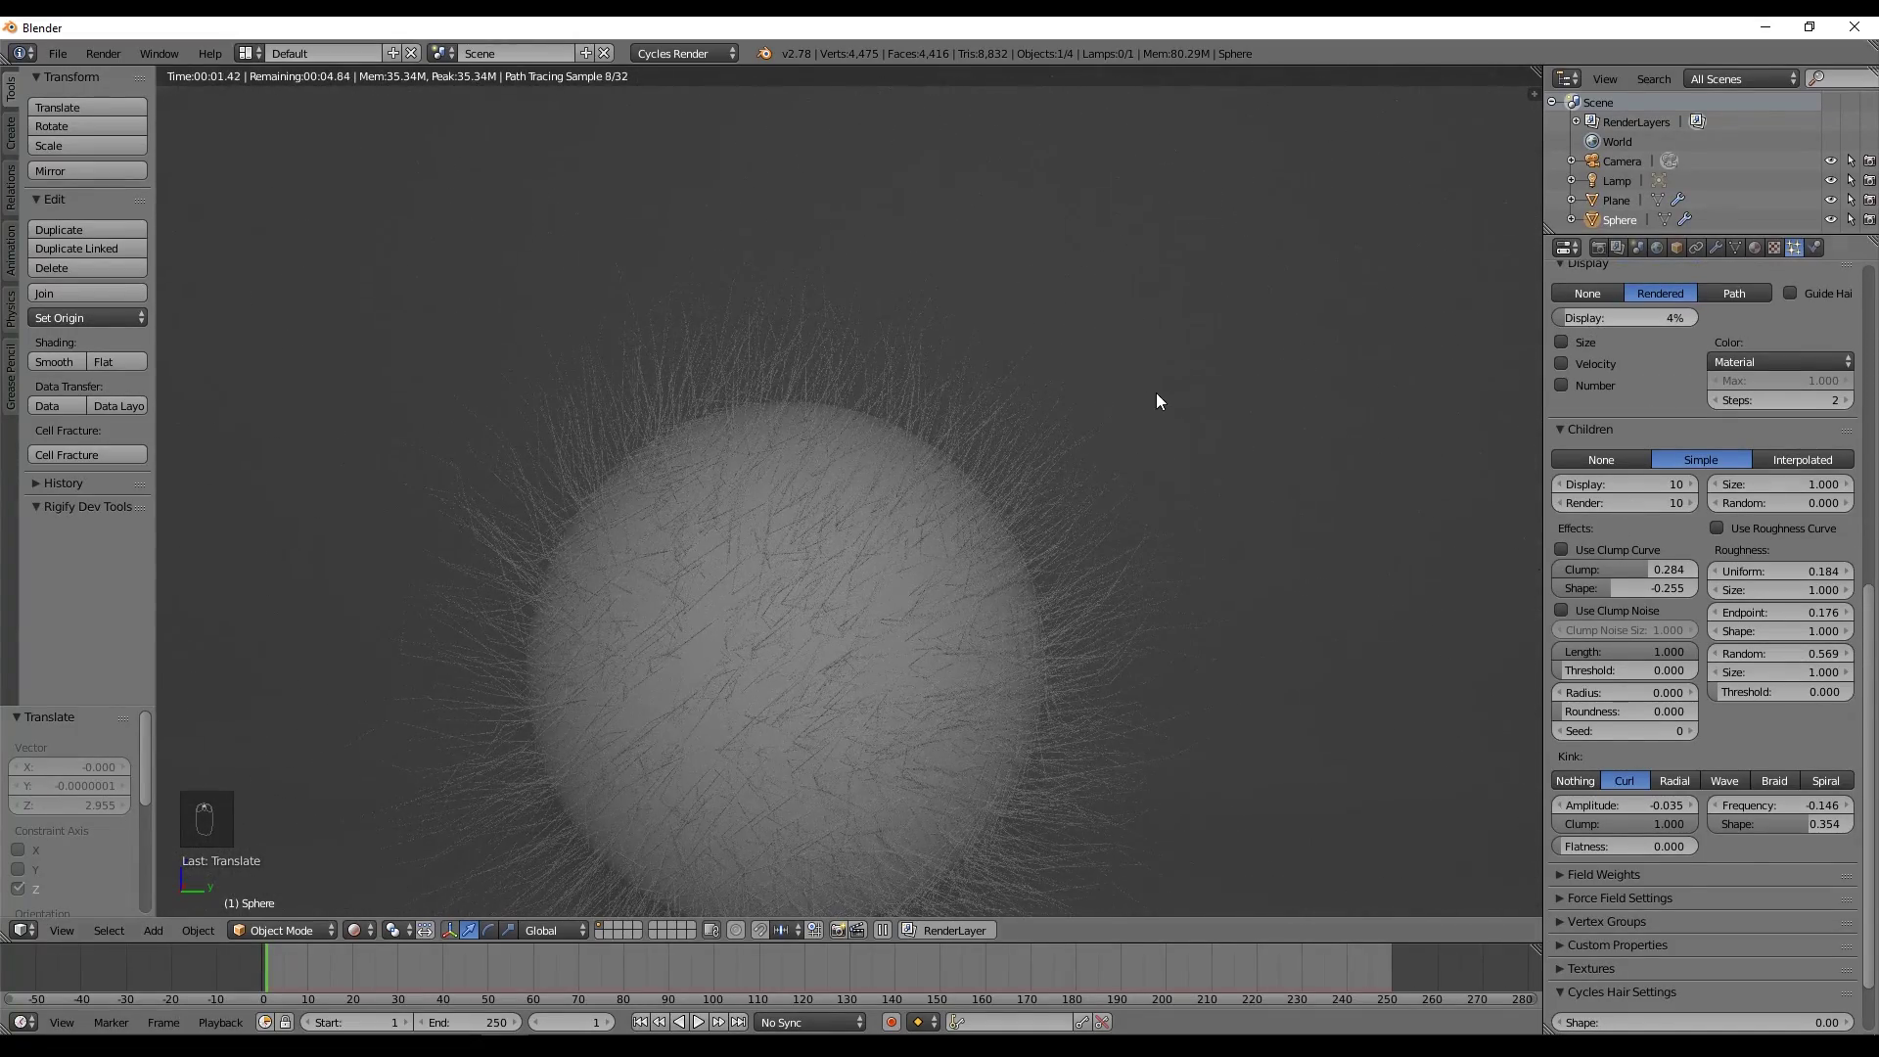
key(z)
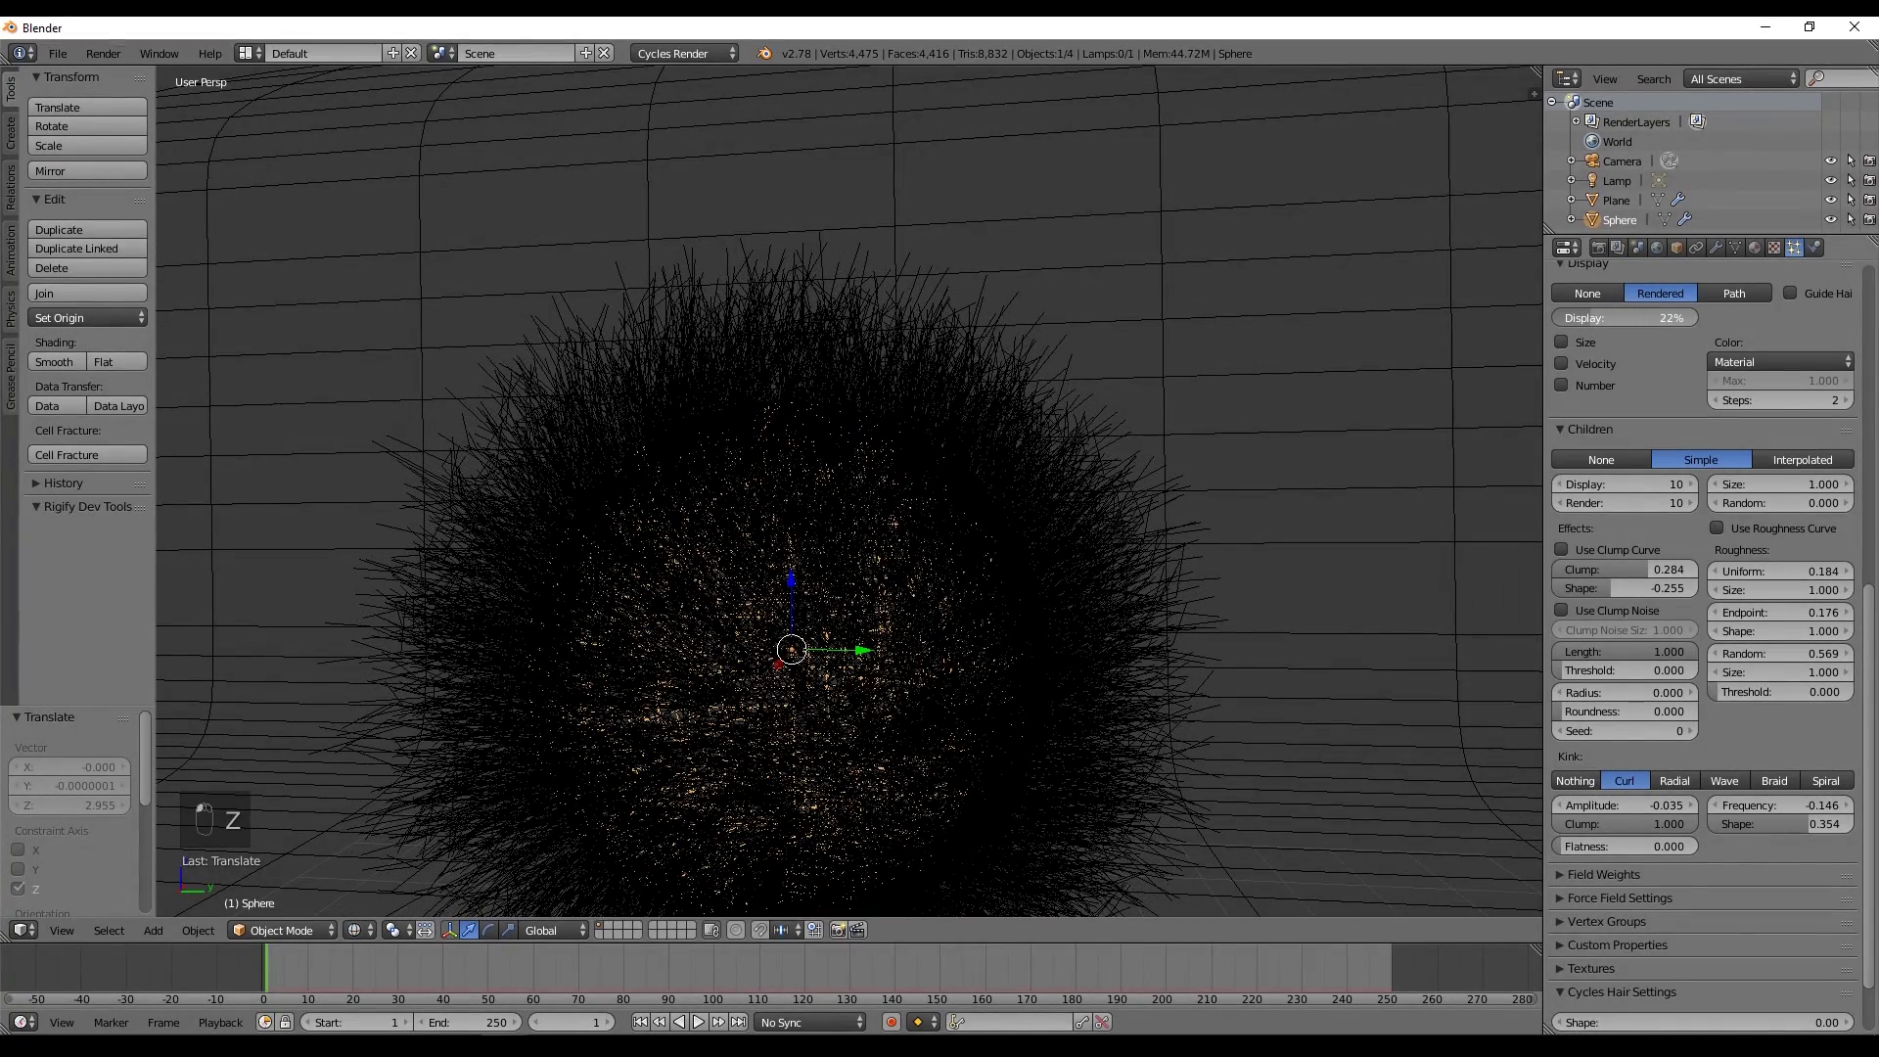
Raise the viewport hair display to 48% and compare it in rendered preview.
key(shift+z)
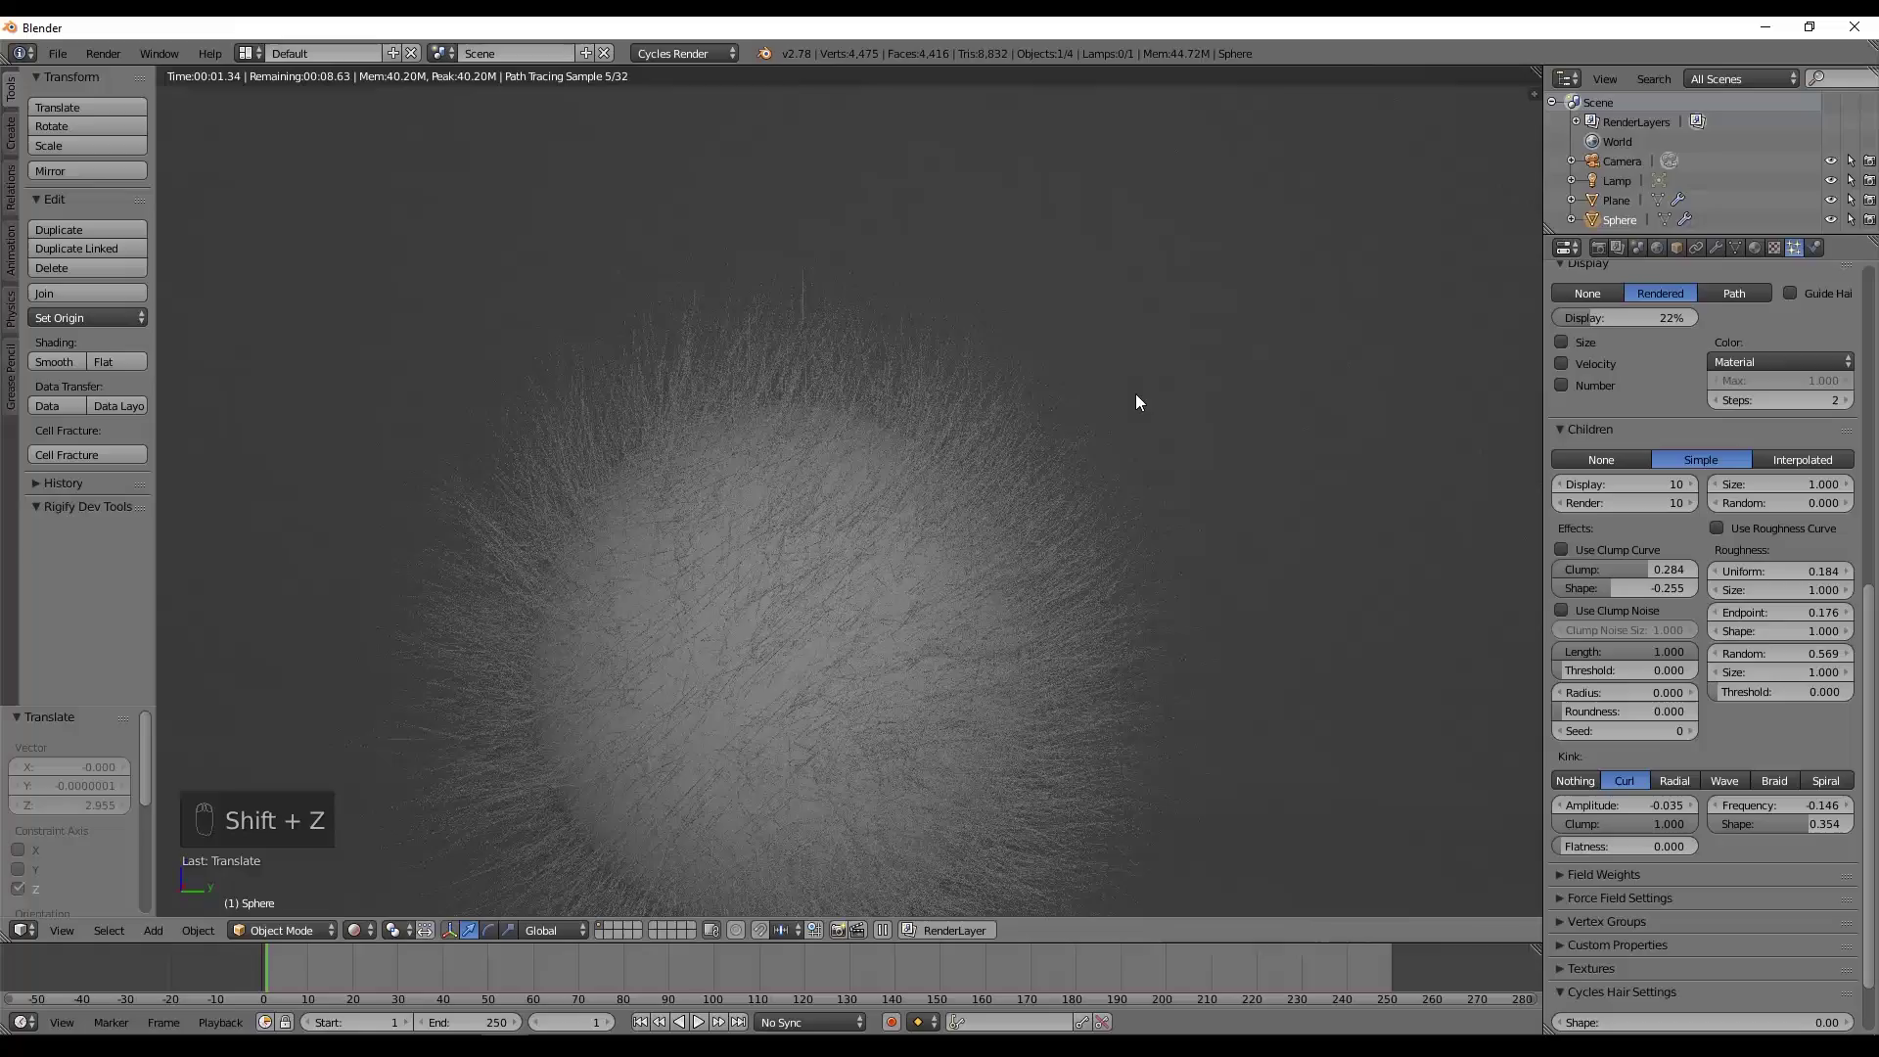
key(z)
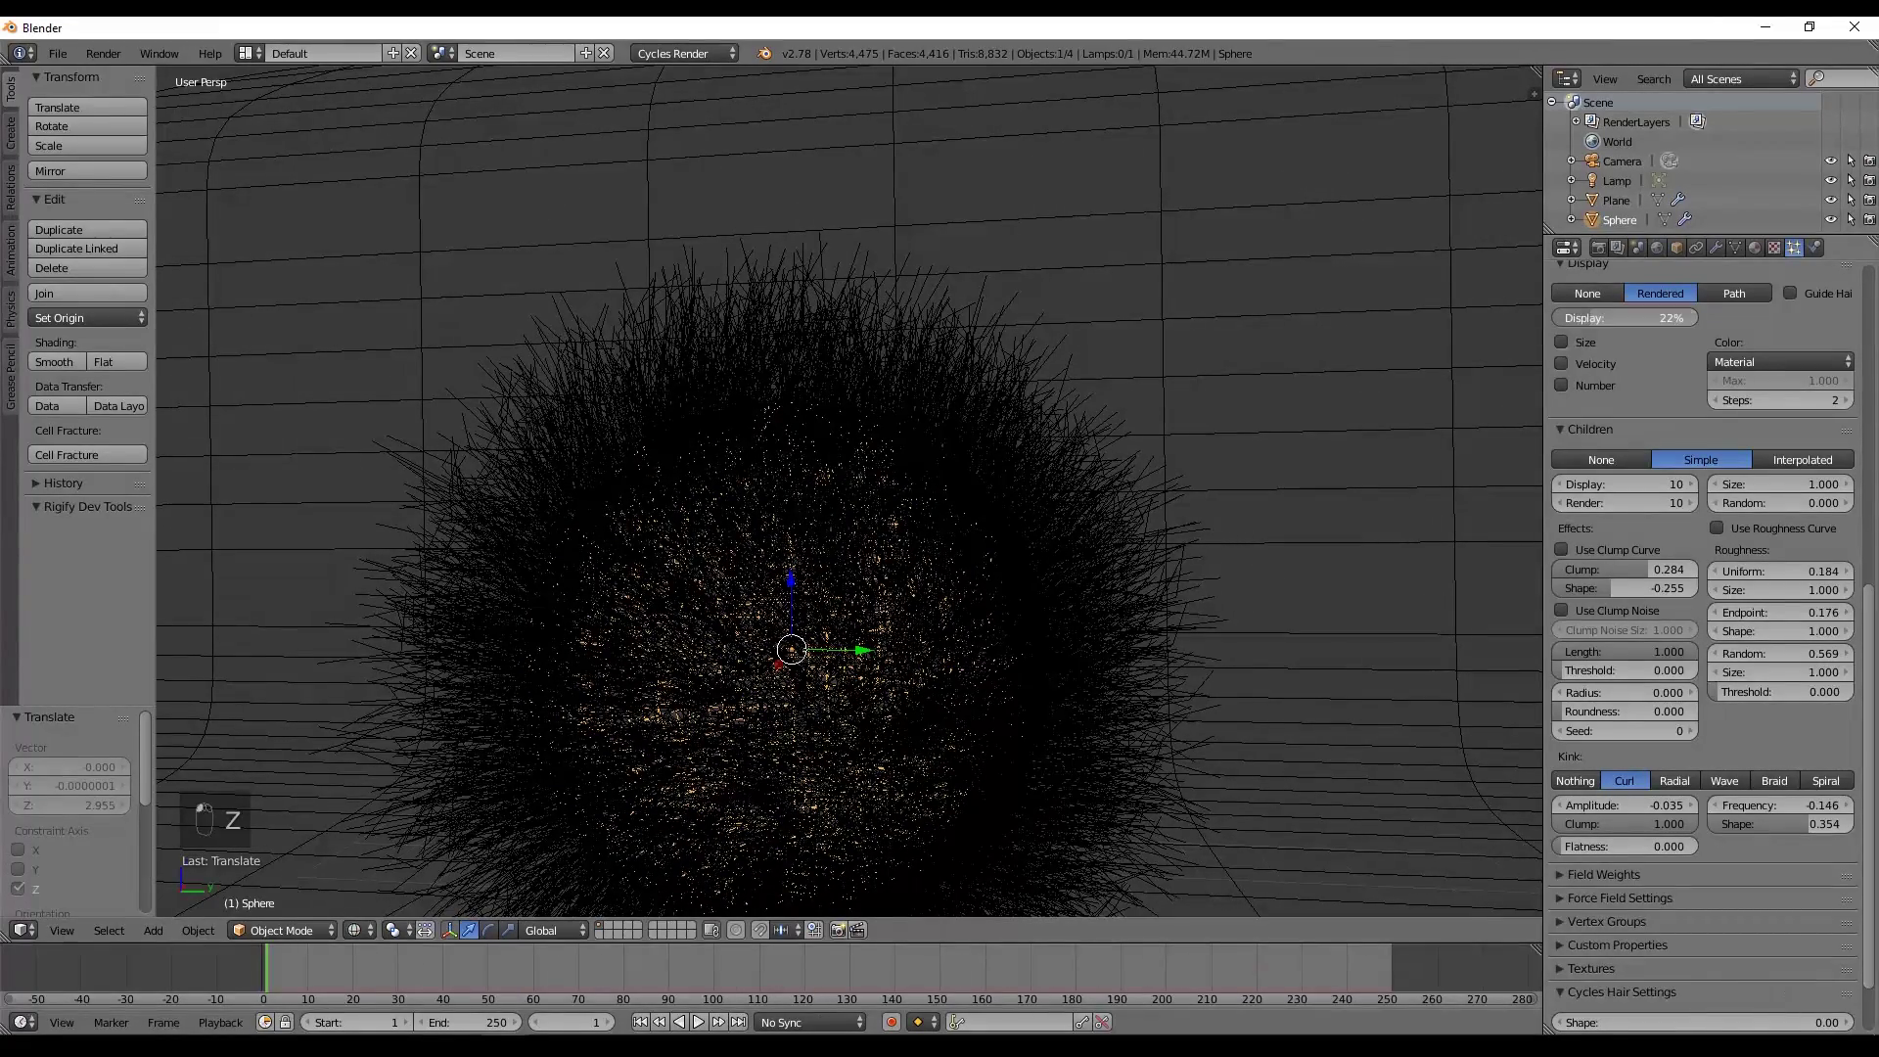
key(z)
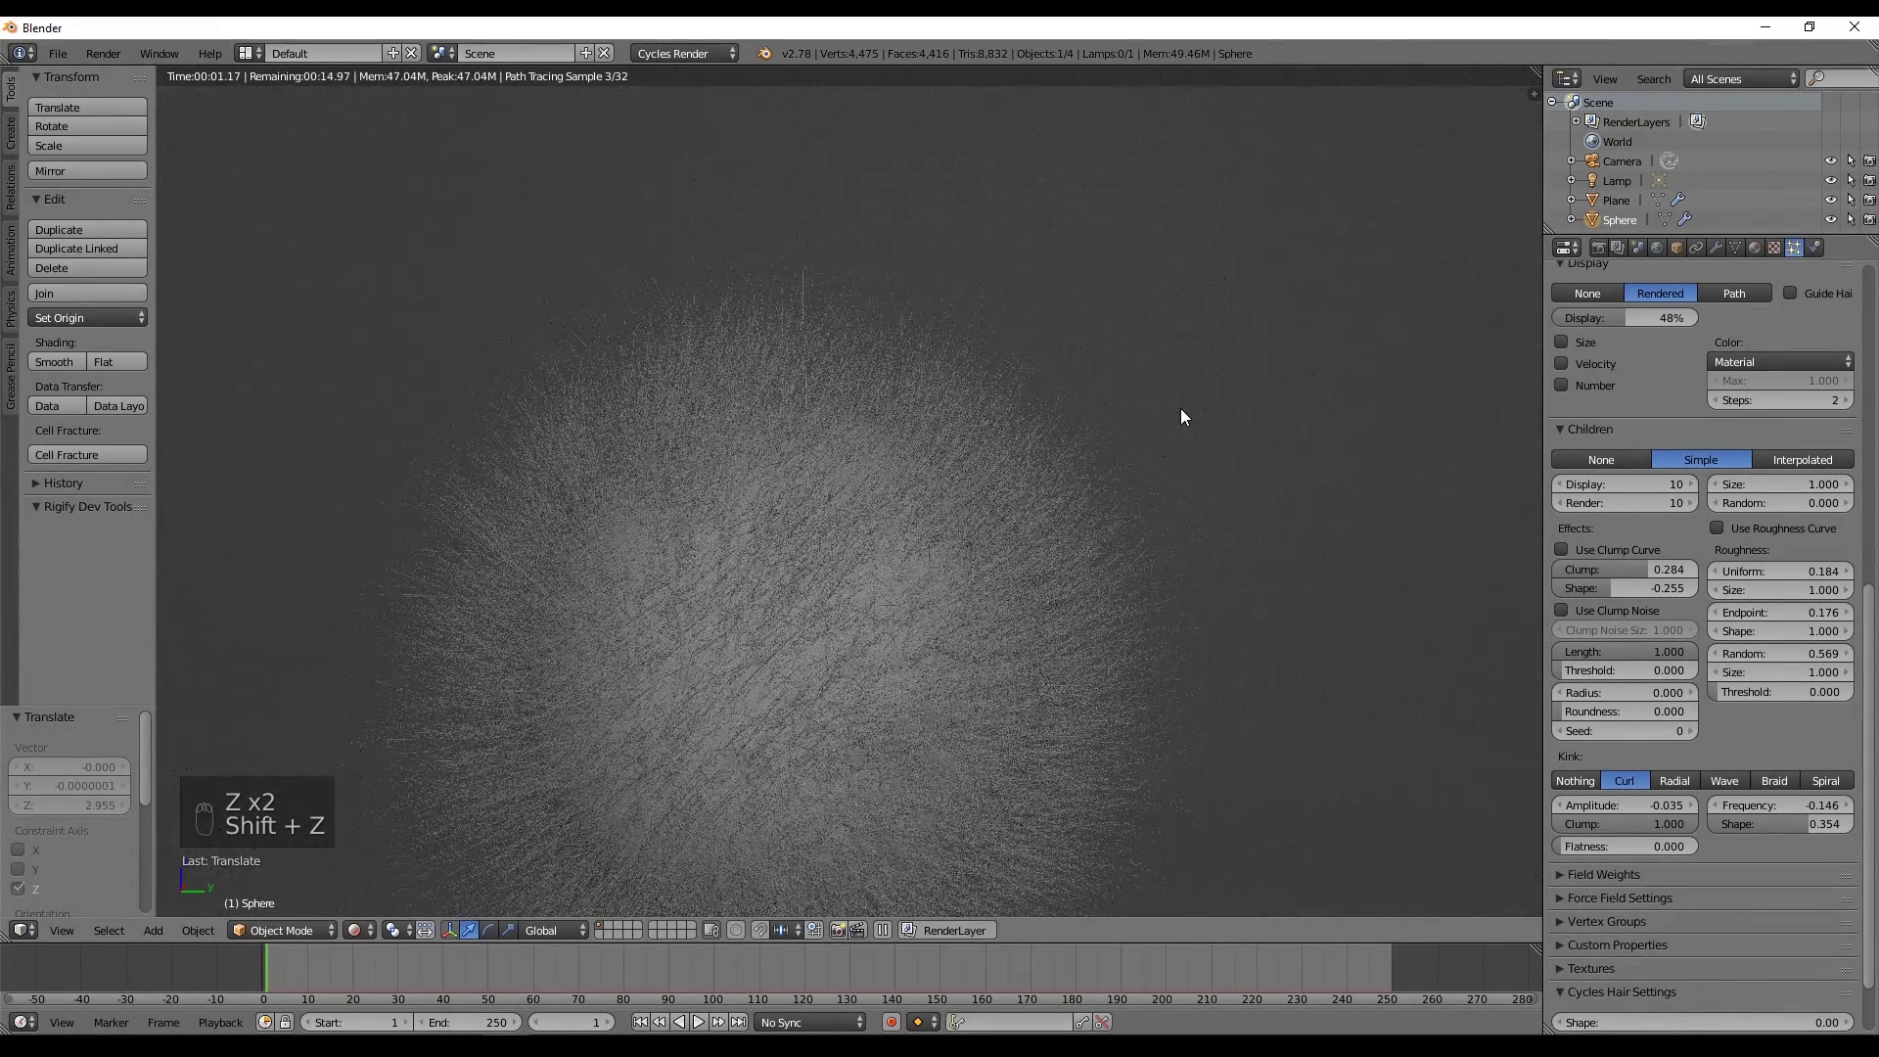
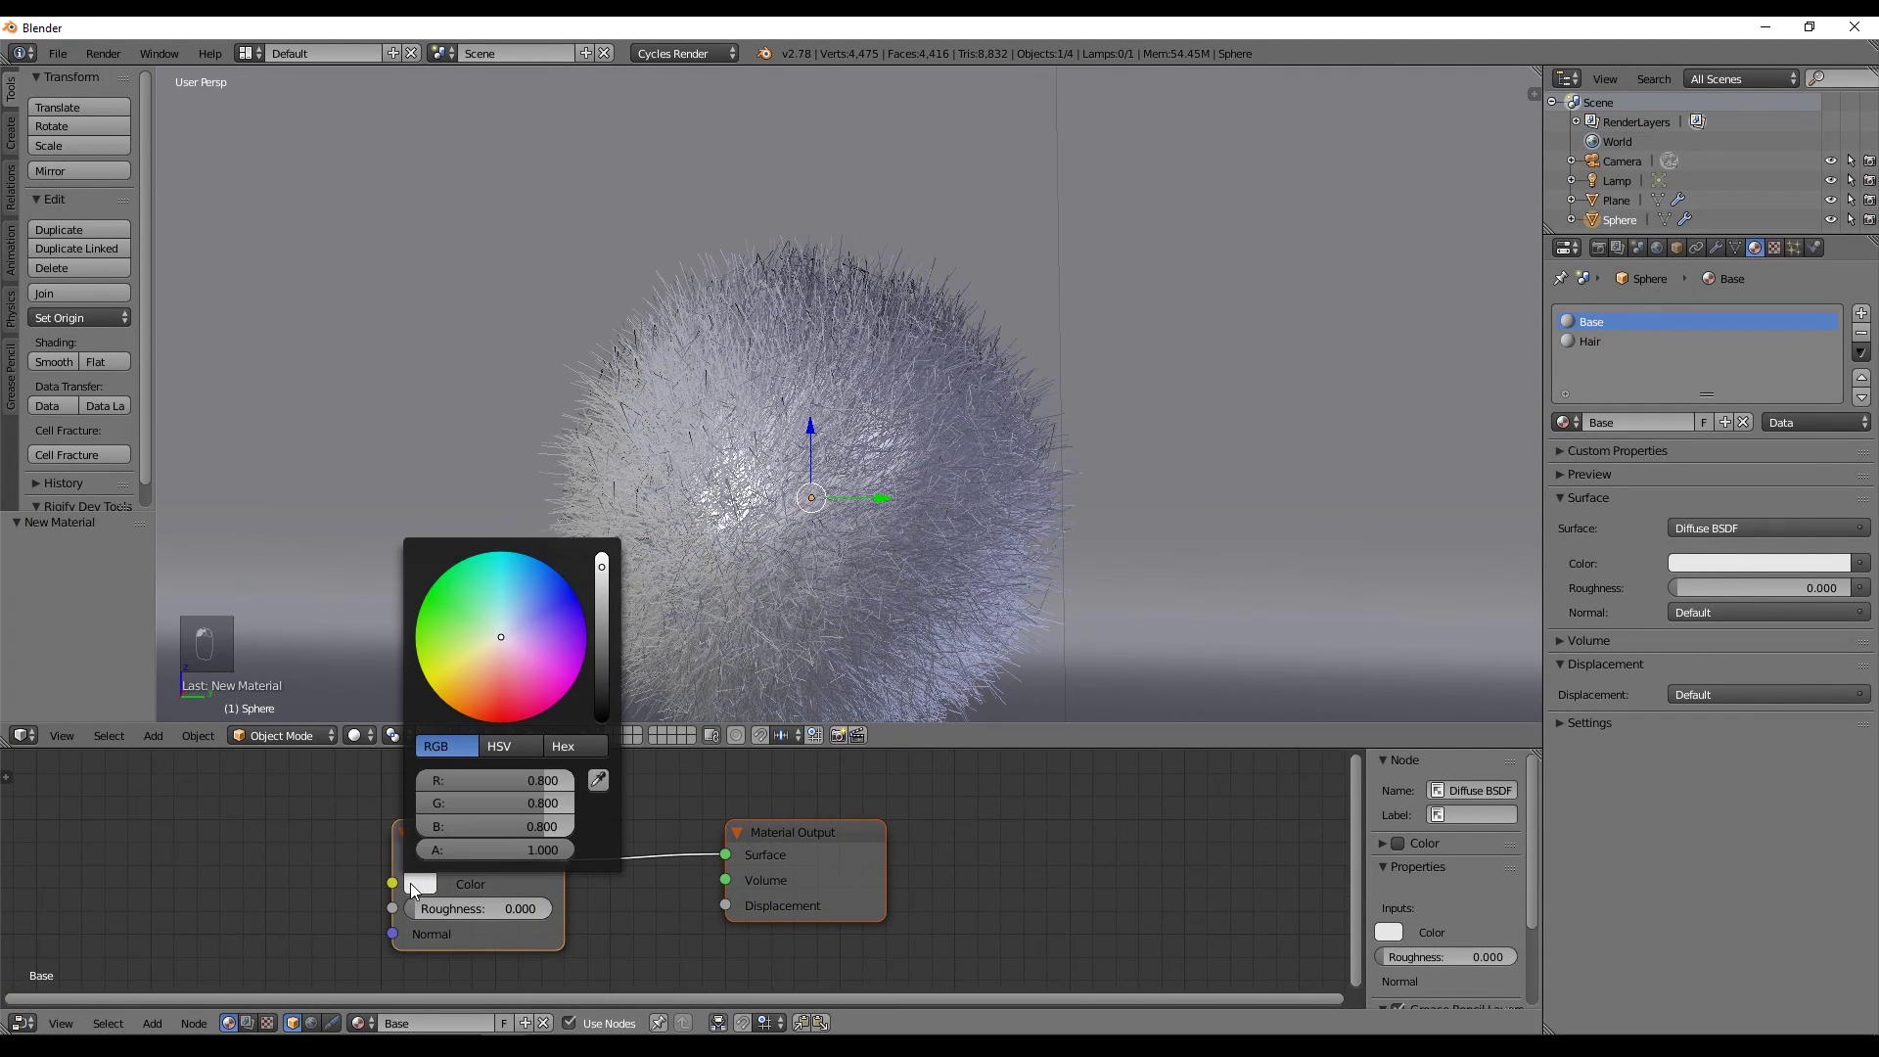
Drive the Hair material's ColorRamp from Hair Info Intercept with Ease interpolation, dark blue to purple.
scroll(down, 3)
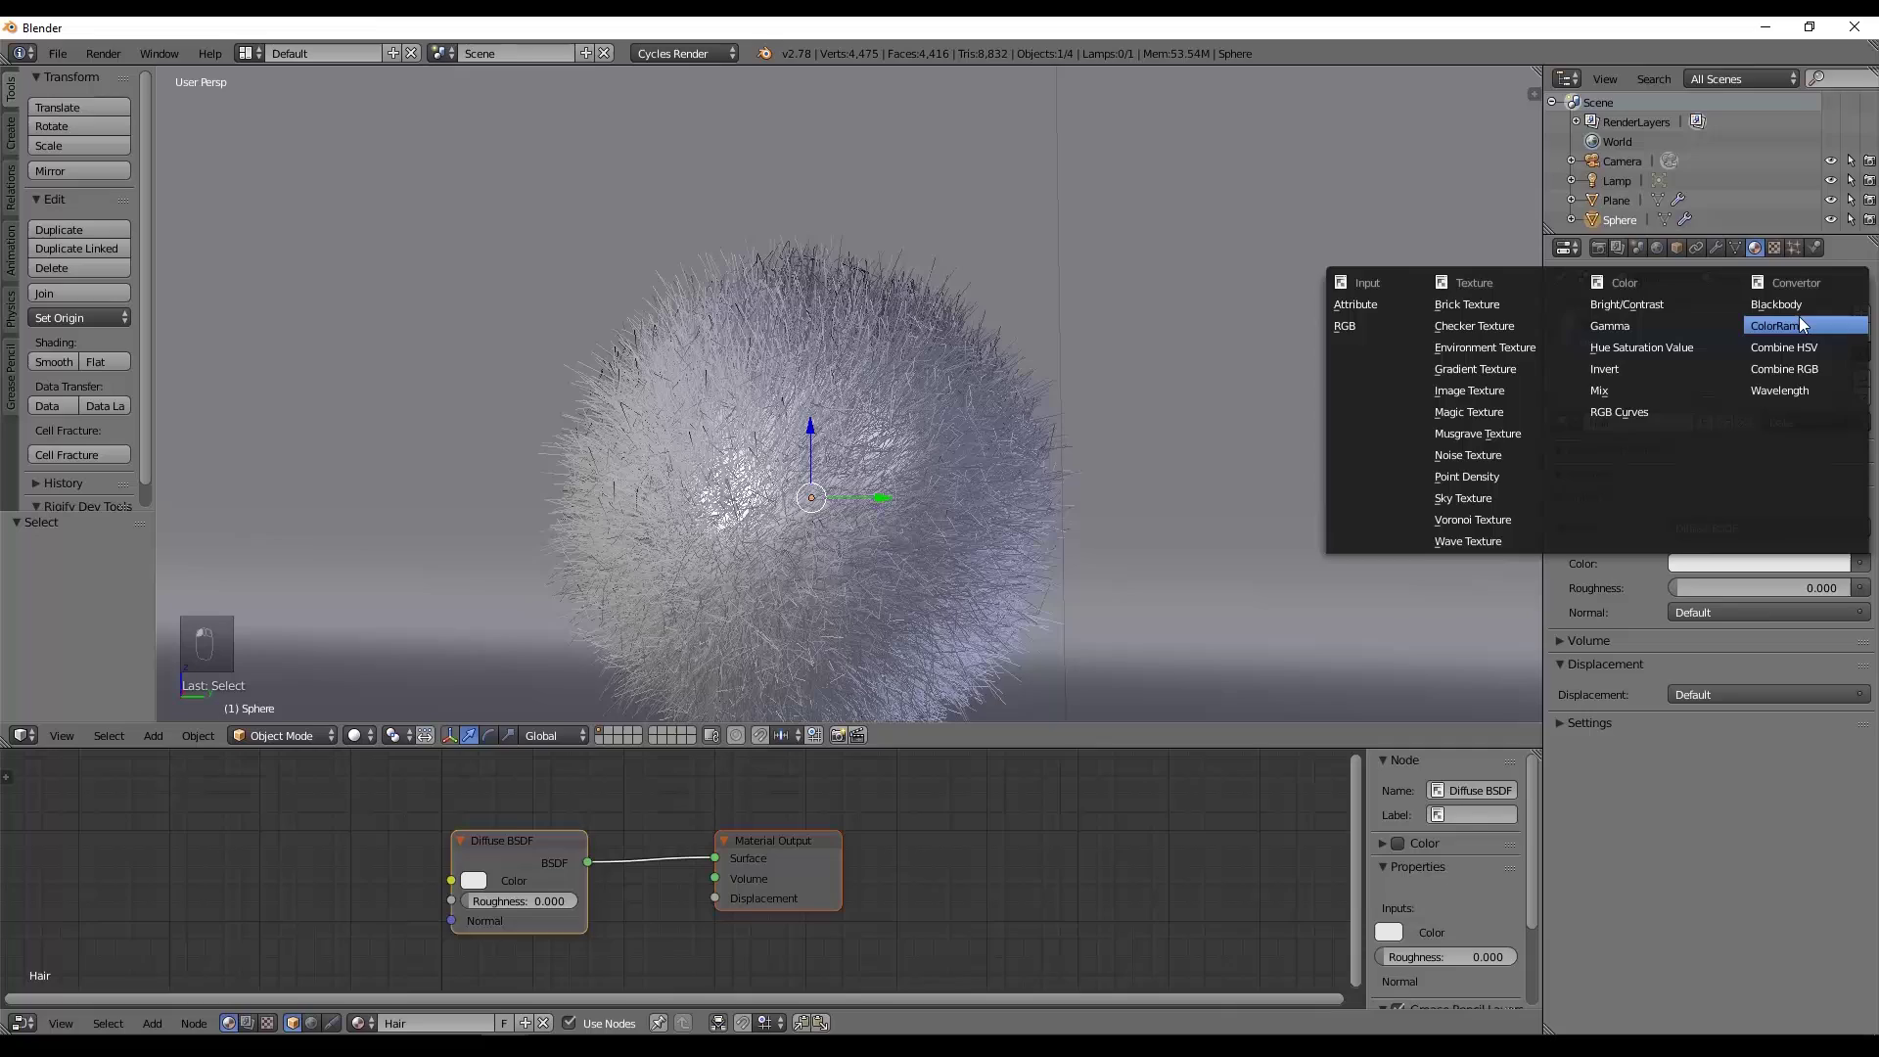
drag(644, 881, 1462, 141)
drag(1462, 141, 1439, 85)
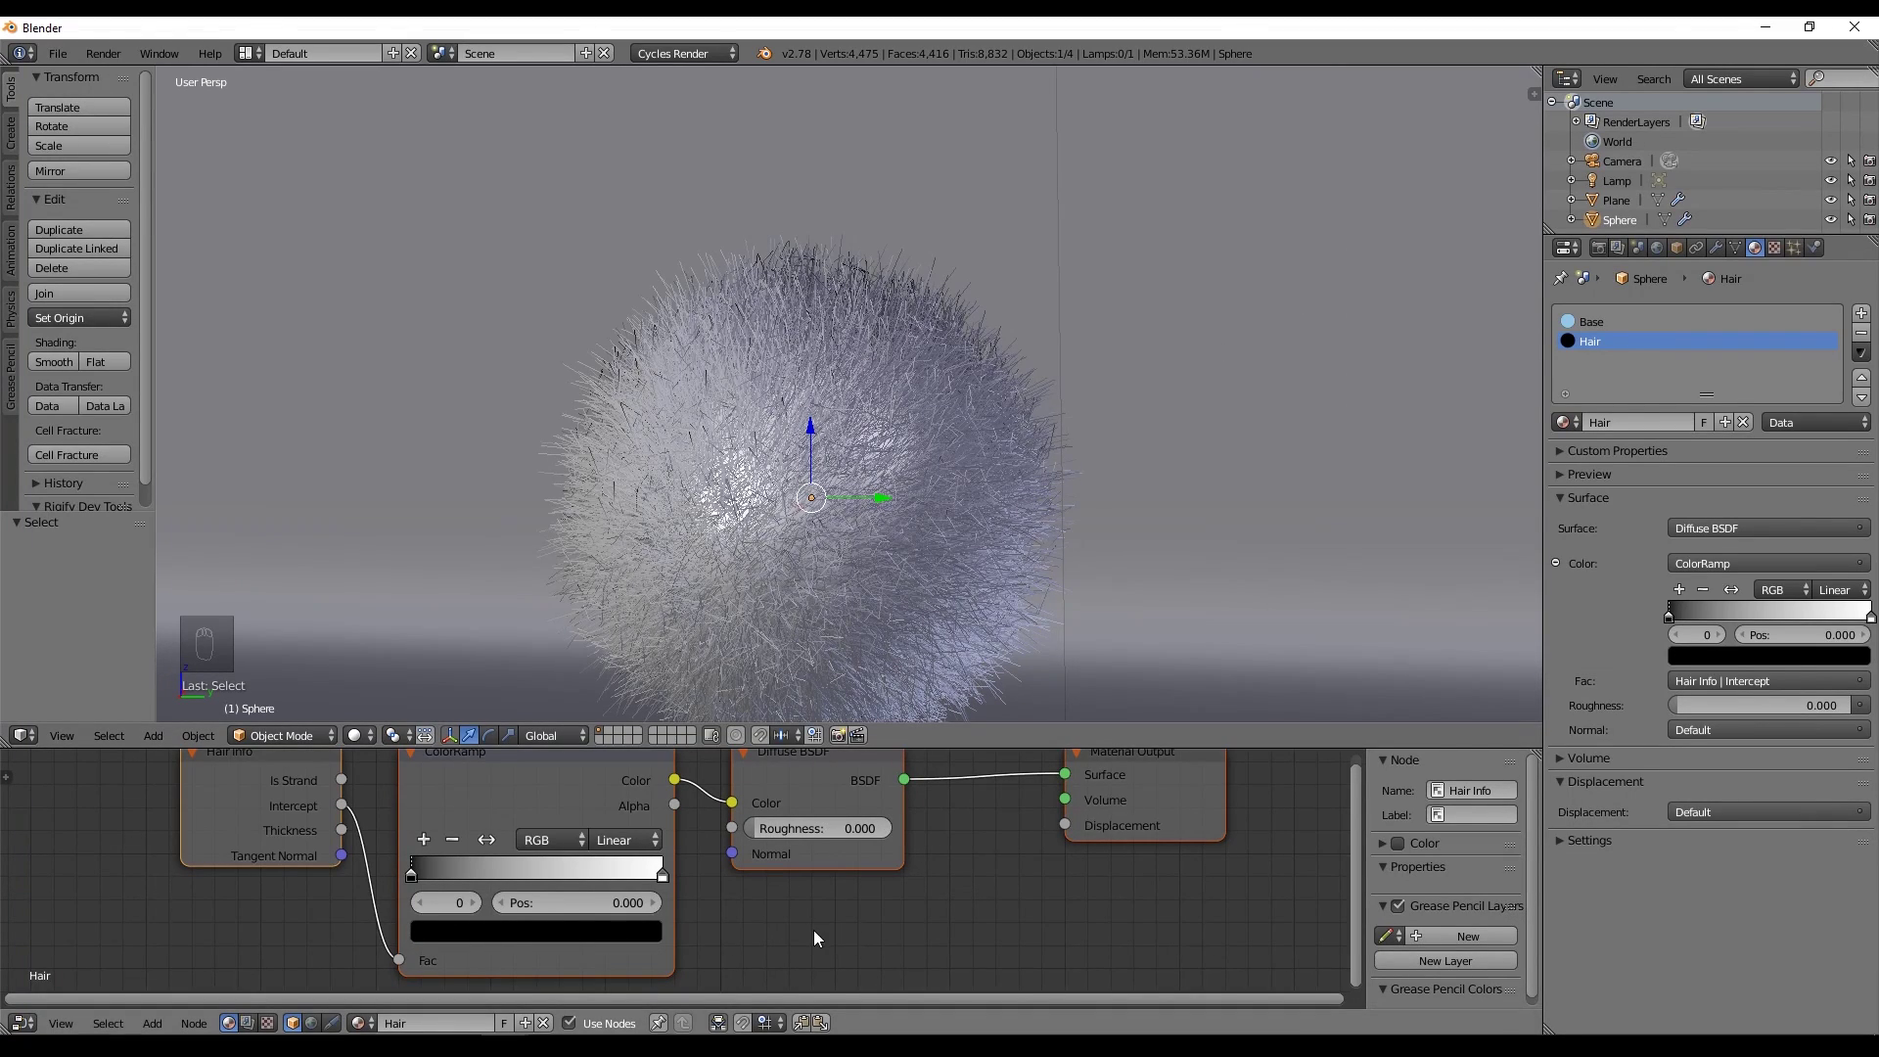
click(820, 935)
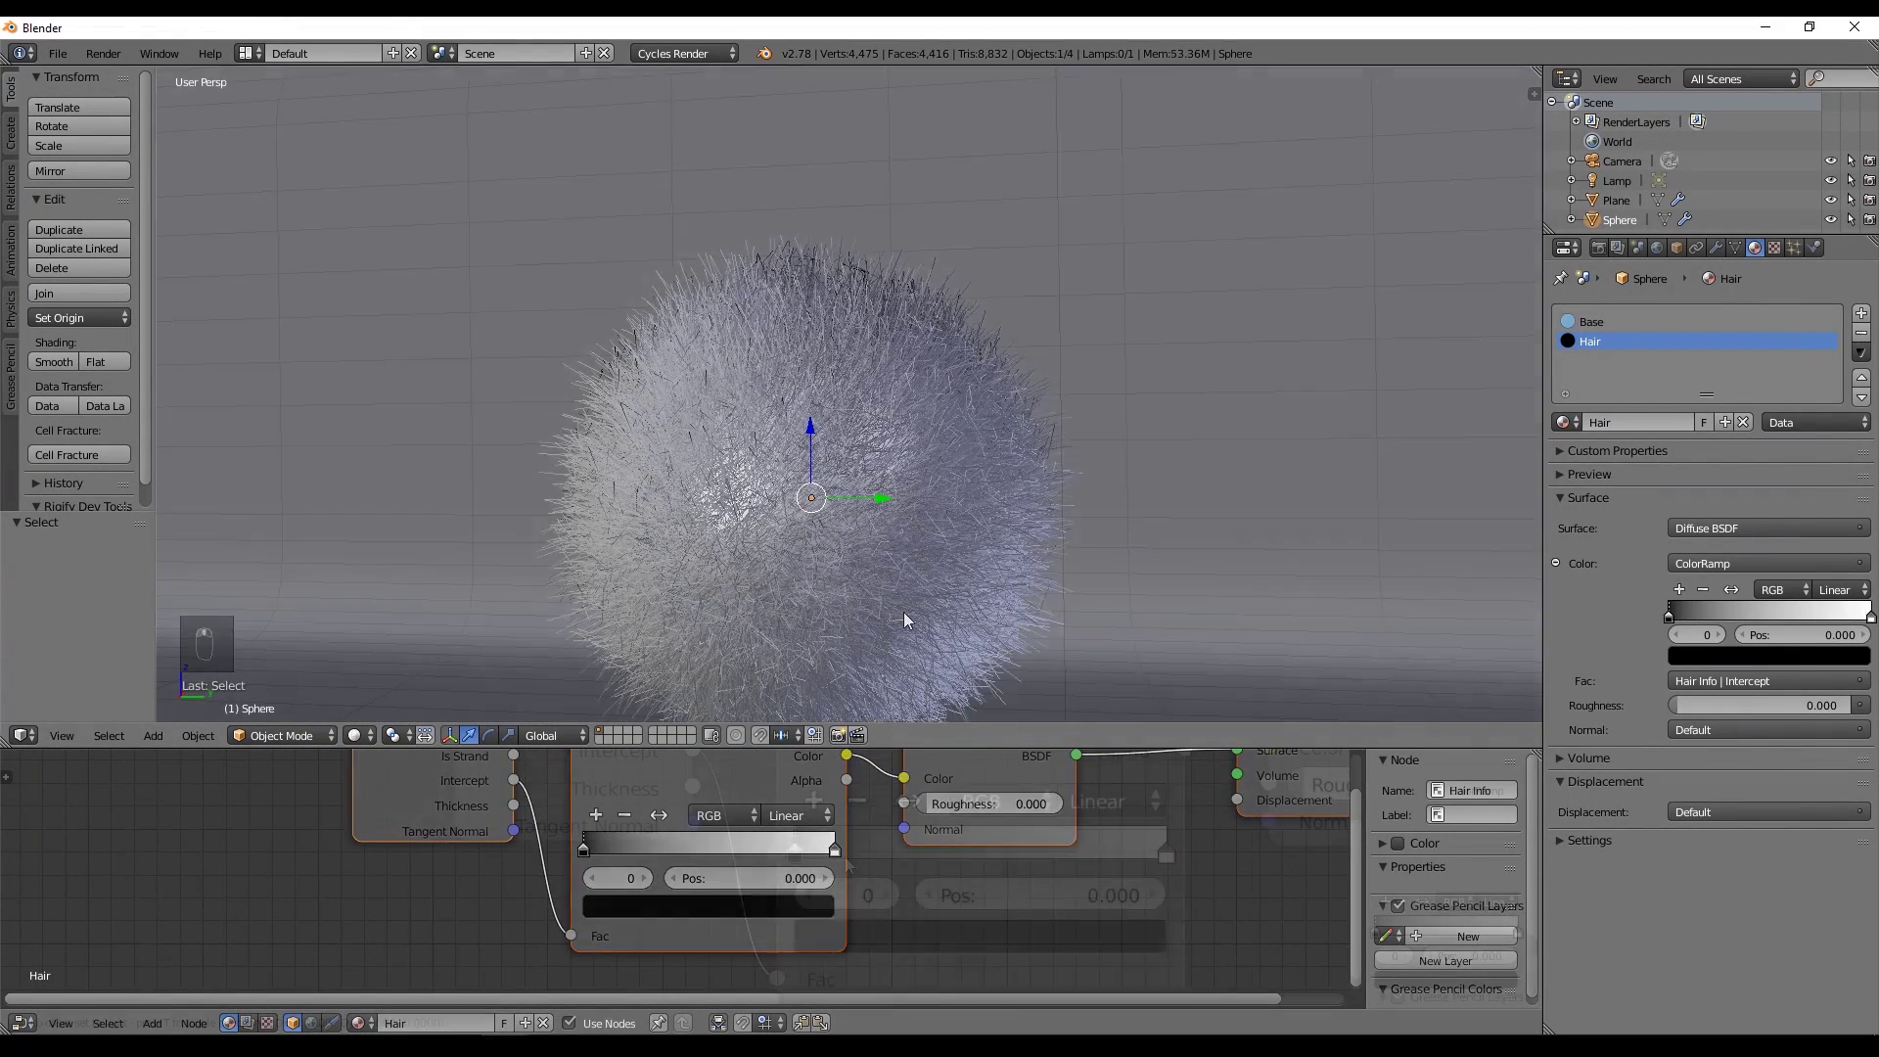
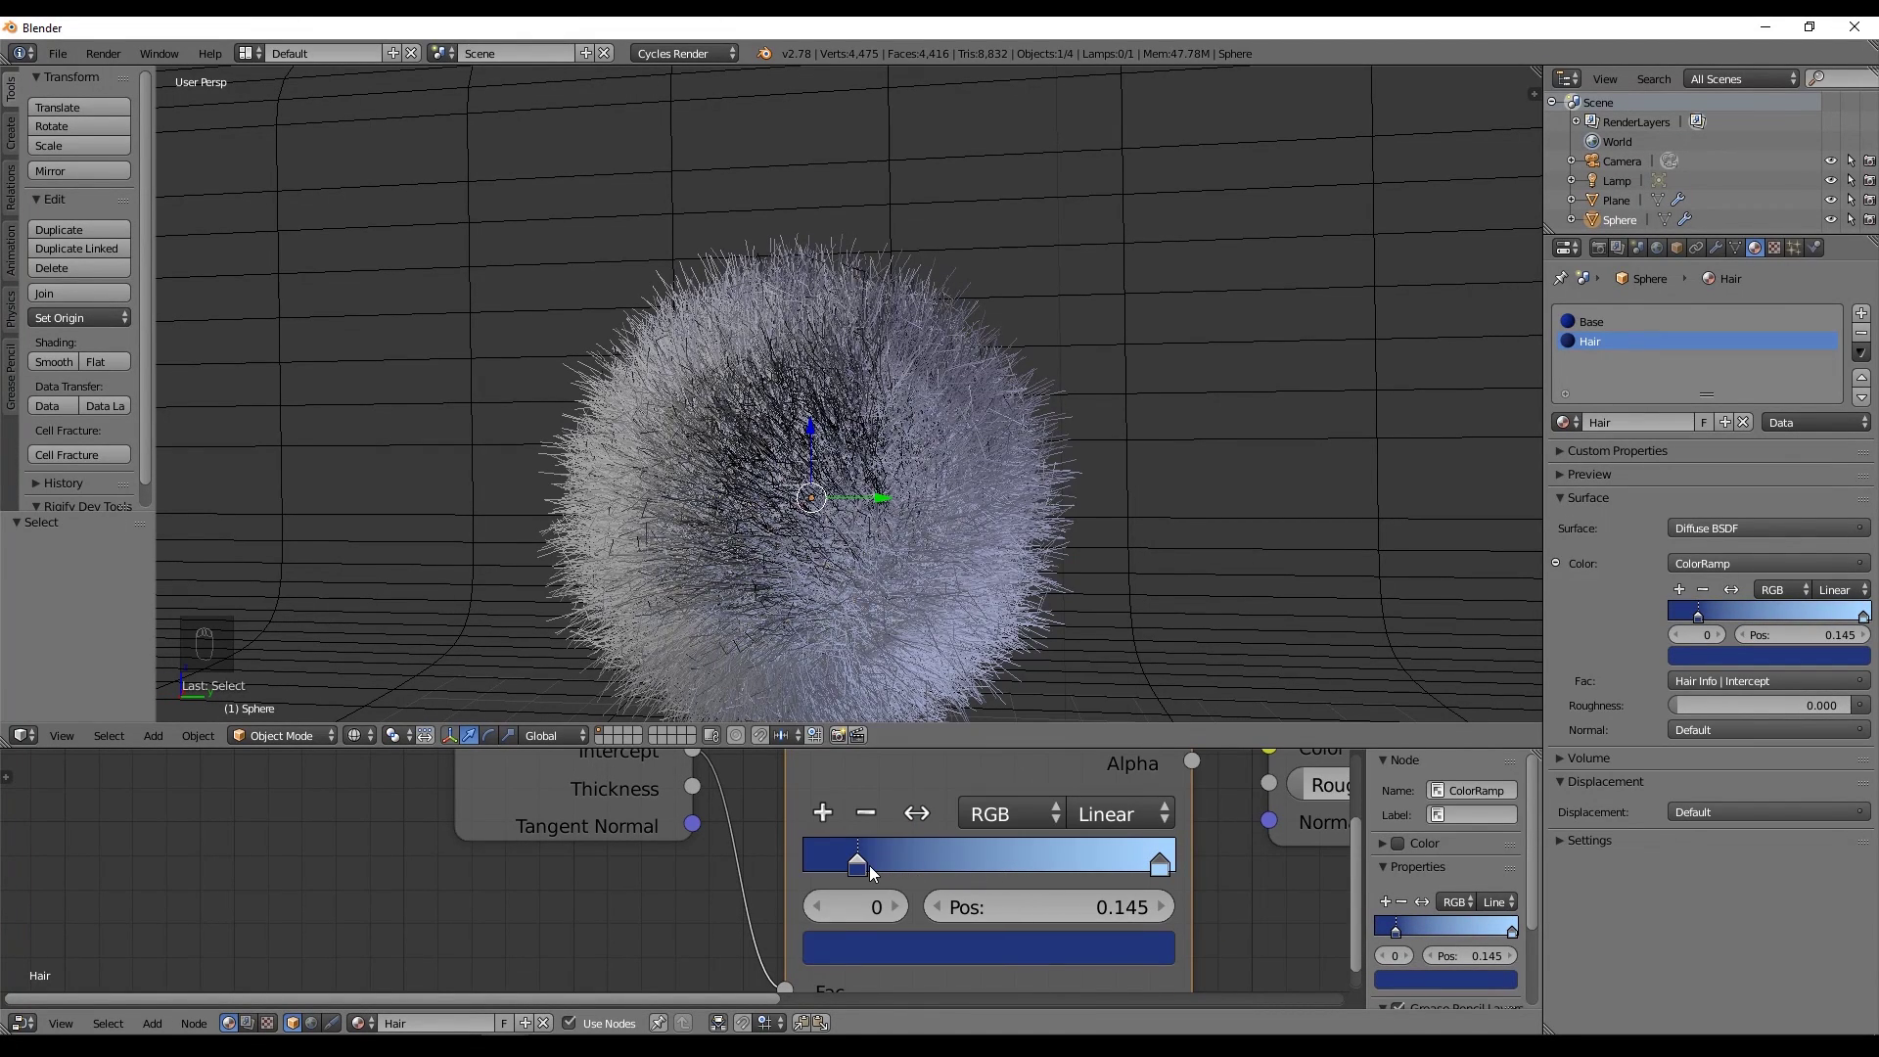
drag(1126, 829, 1120, 787)
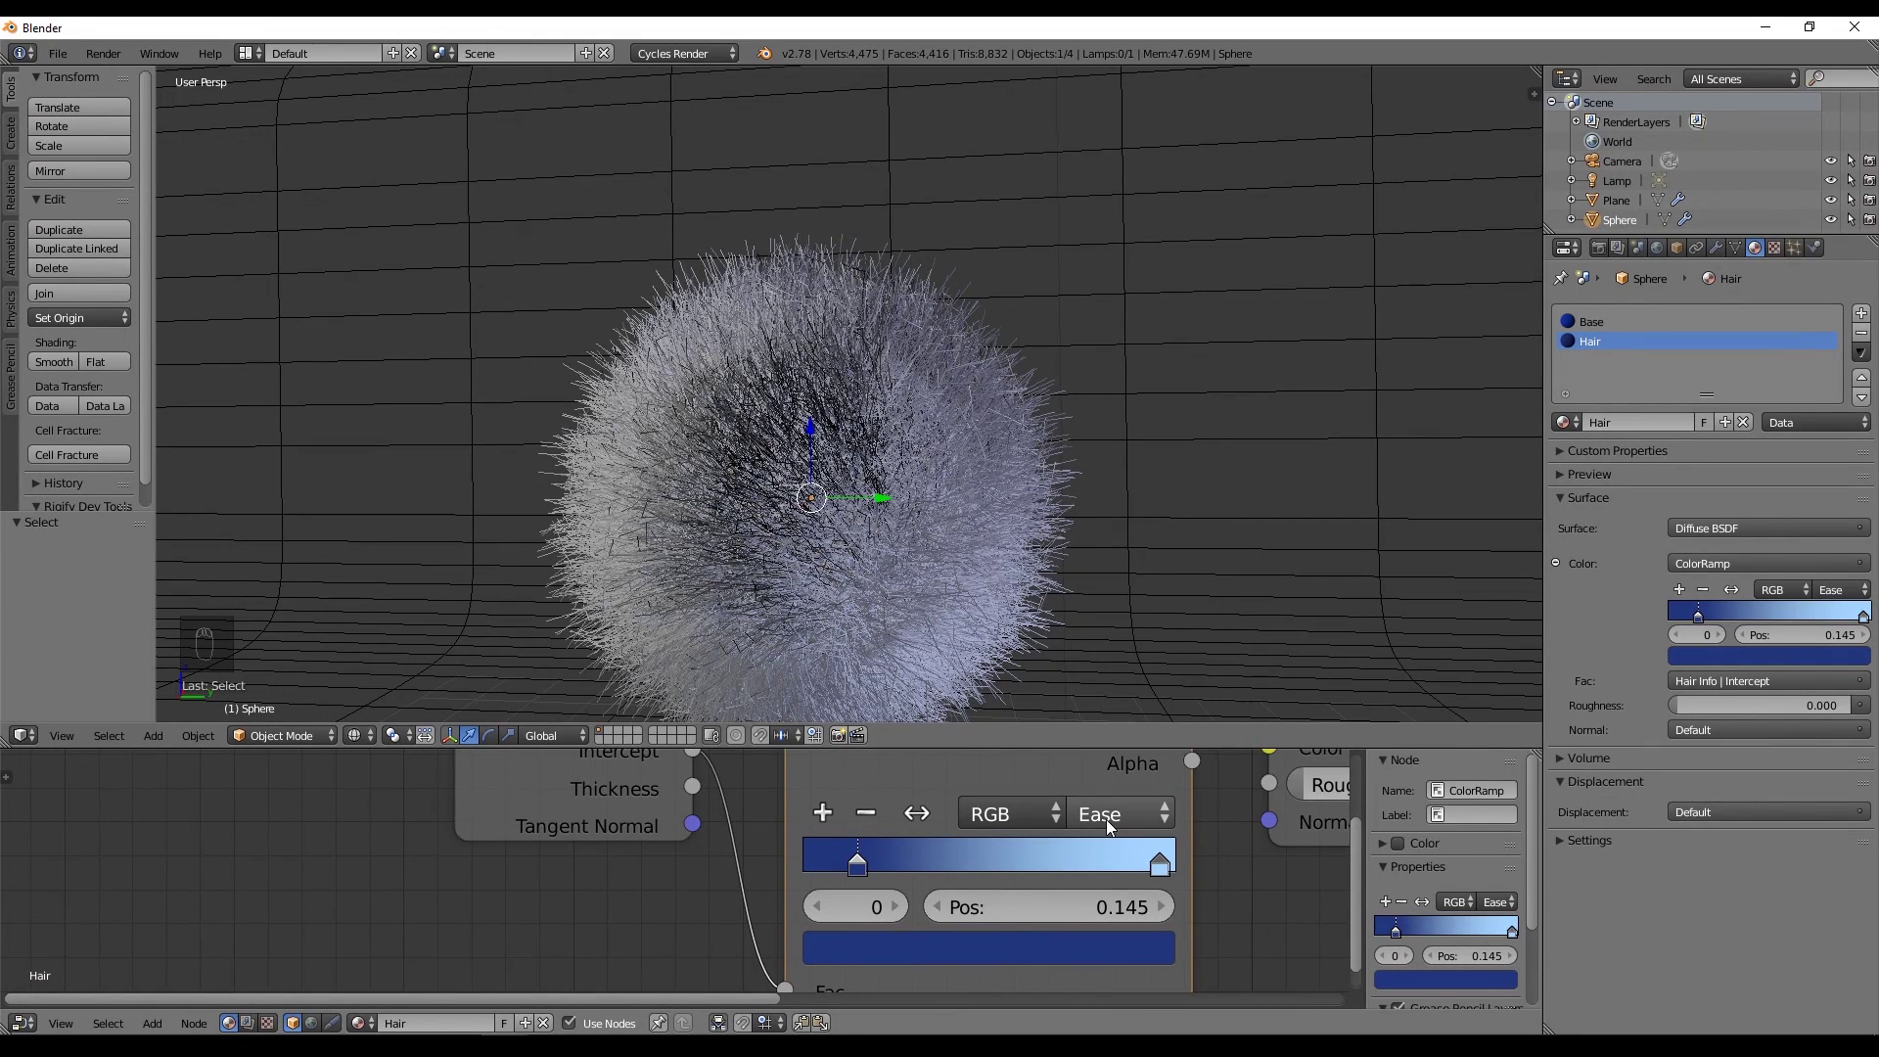
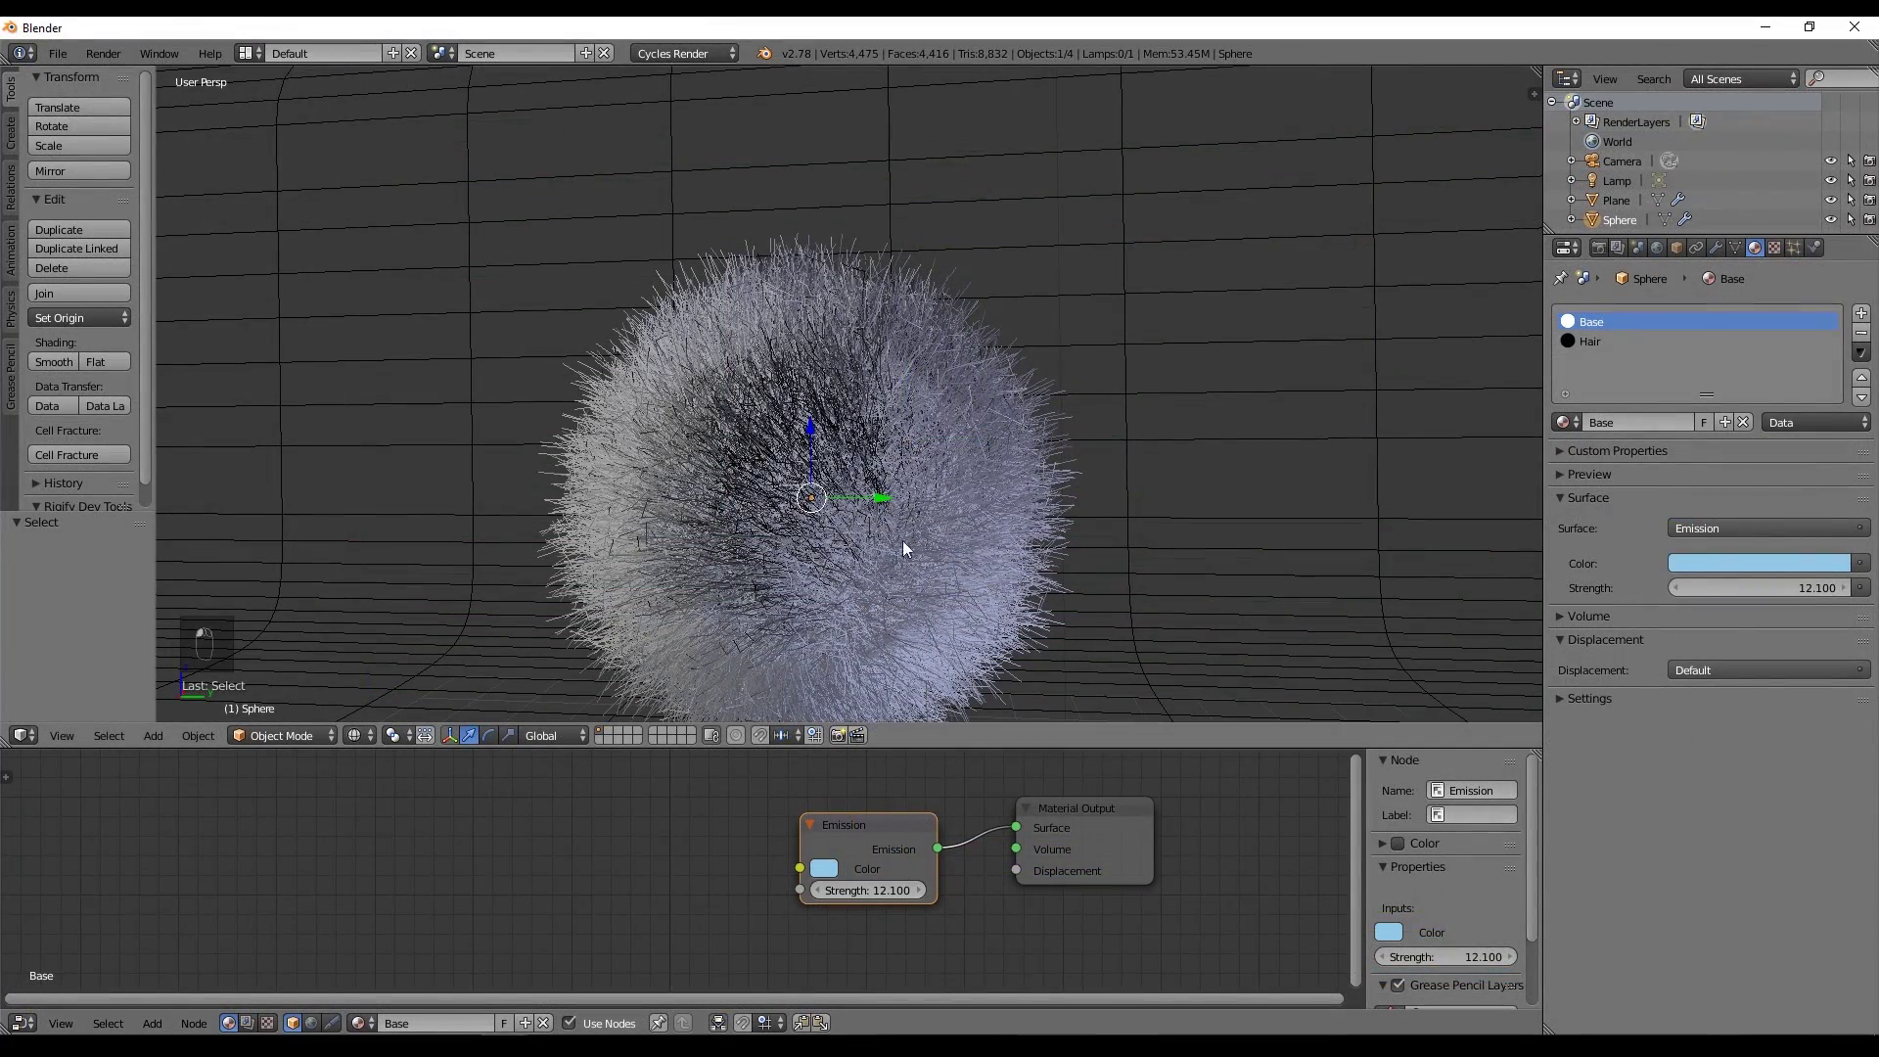
Preview the Emission base, revert to a dark blue Diffuse BSDF, and view the render through the camera.
key(shift+z)
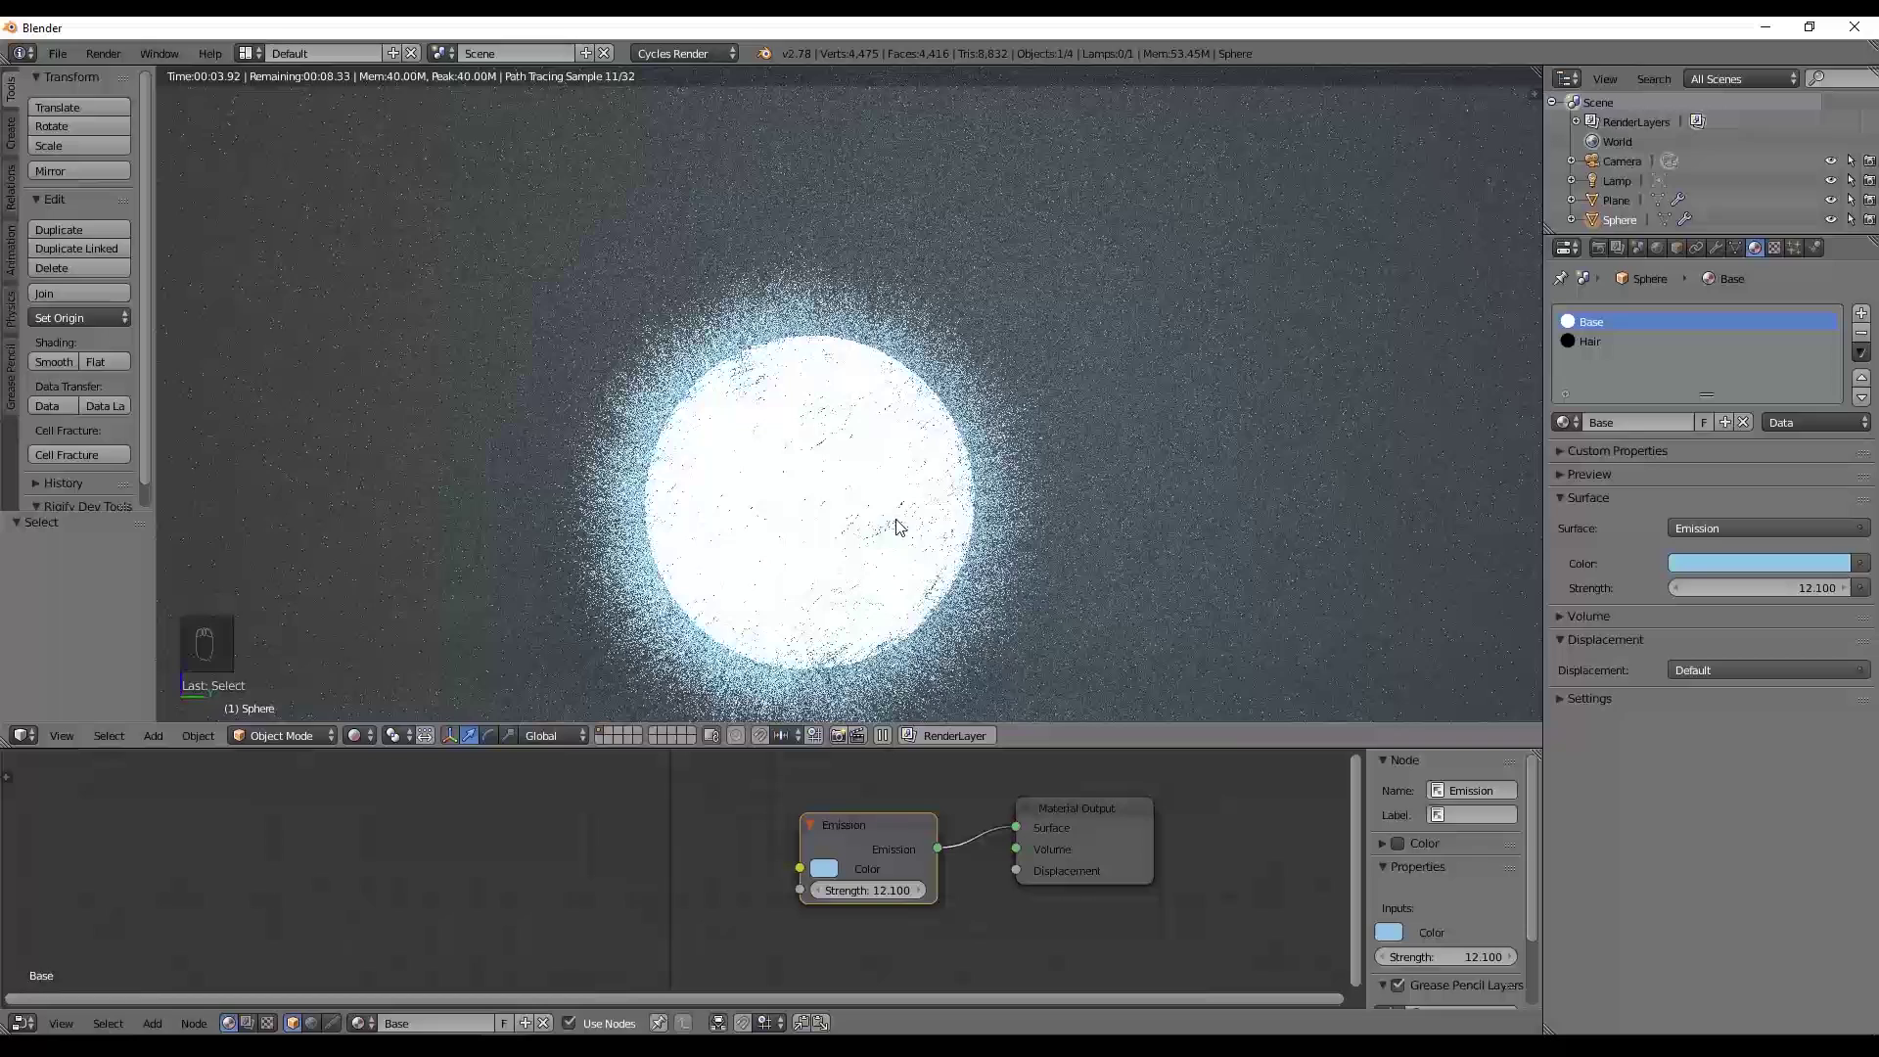
key(z)
click(903, 835)
key(shift+a)
drag(982, 841, 889, 824)
click(821, 860)
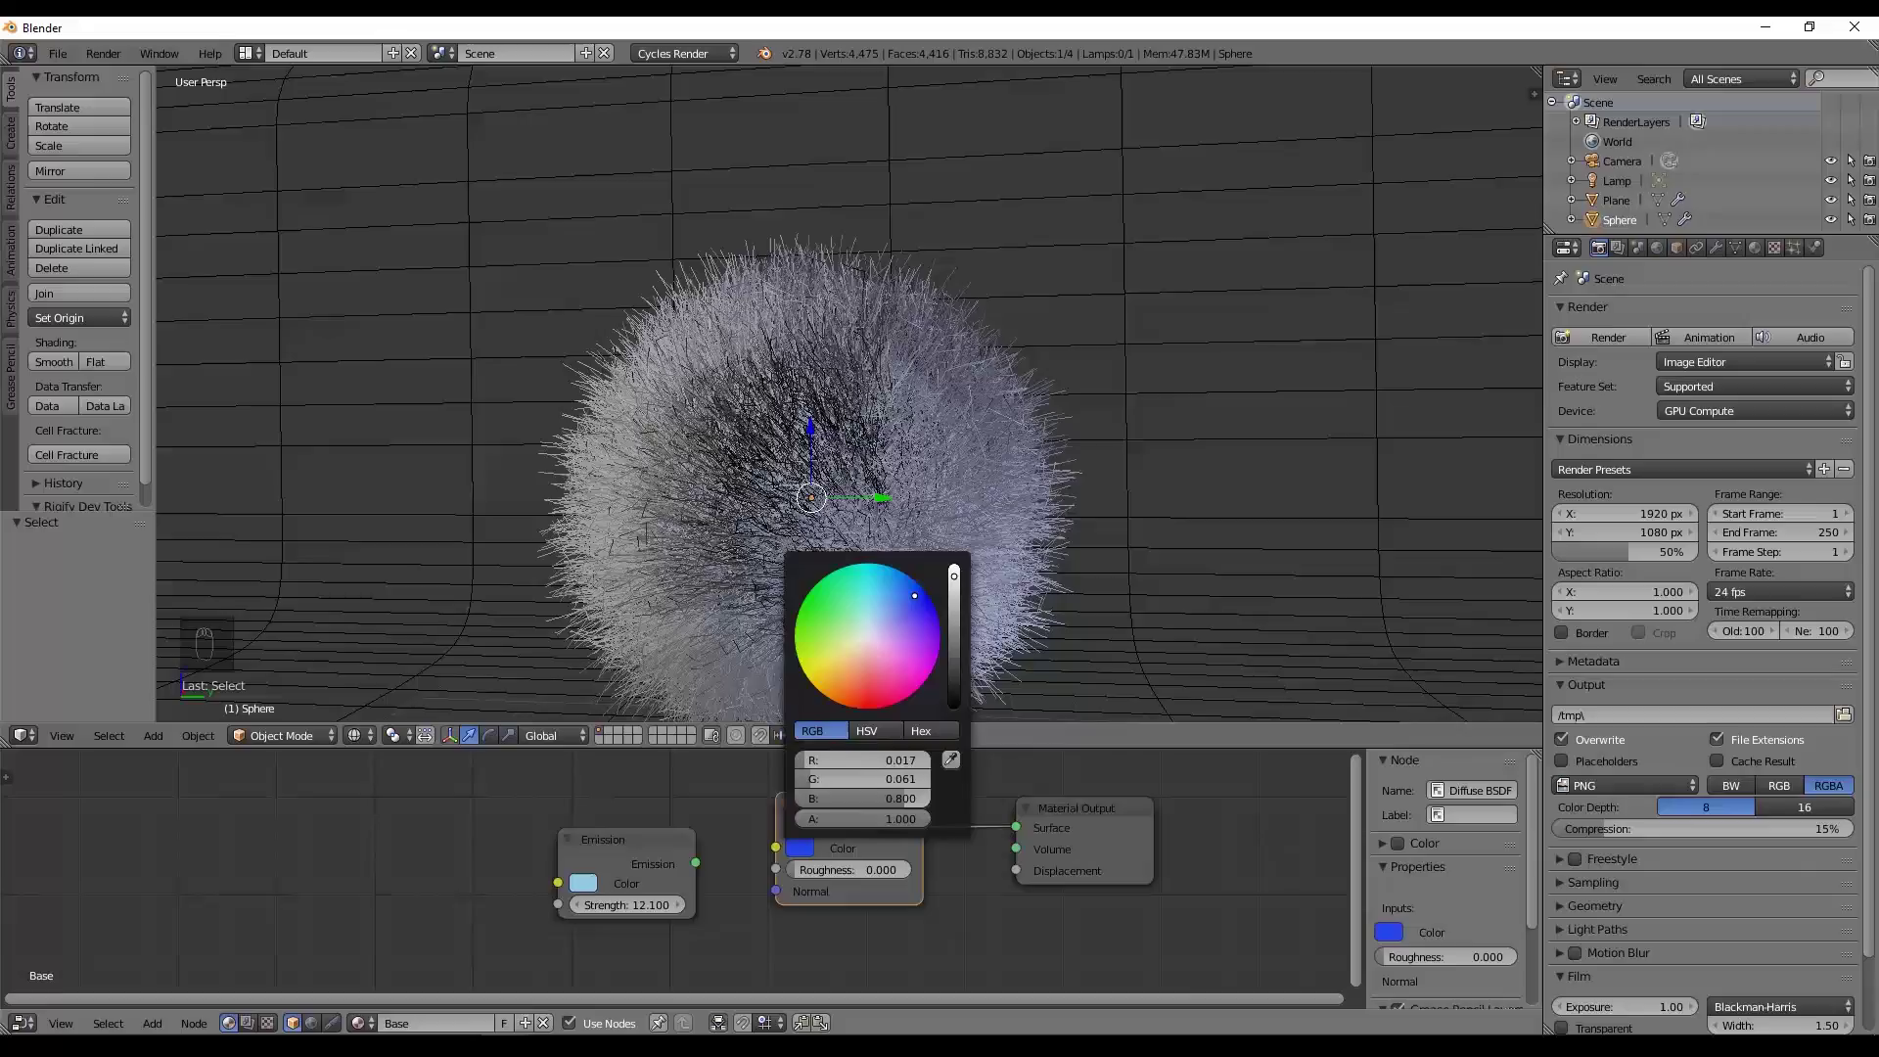
key(KP_0)
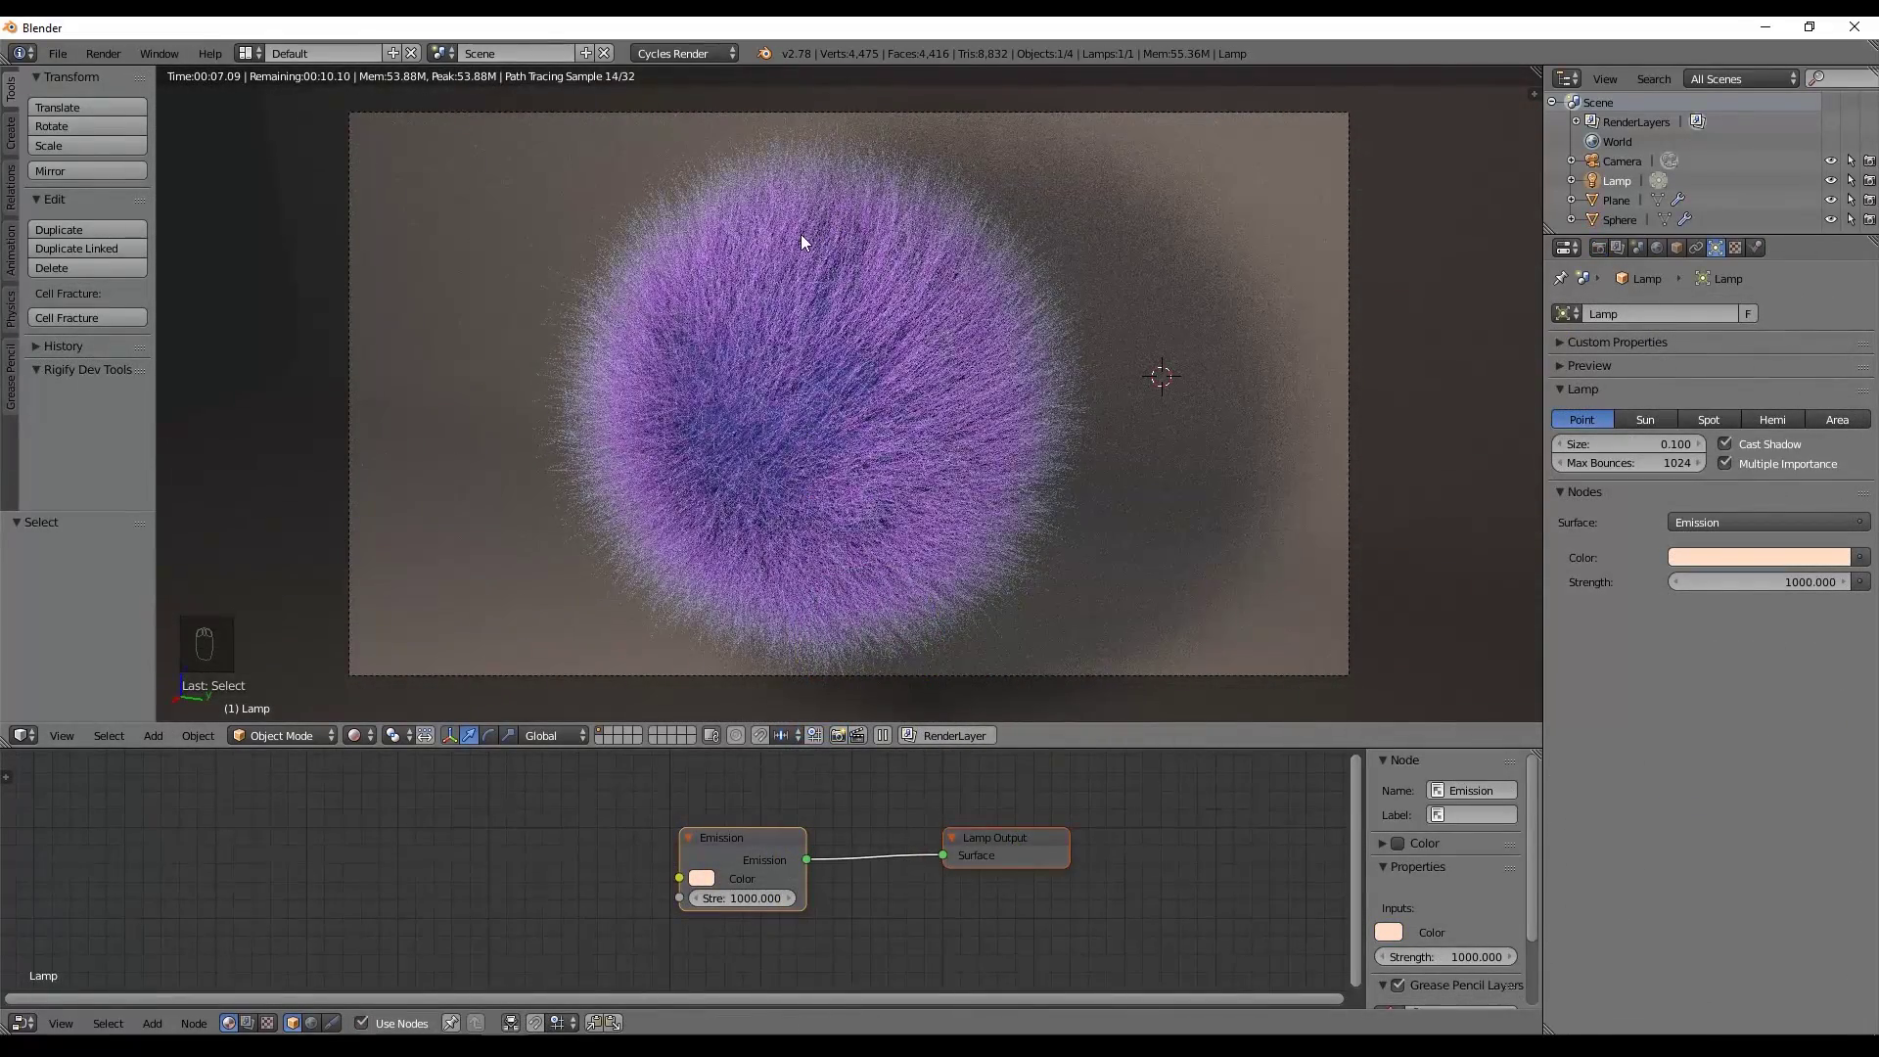
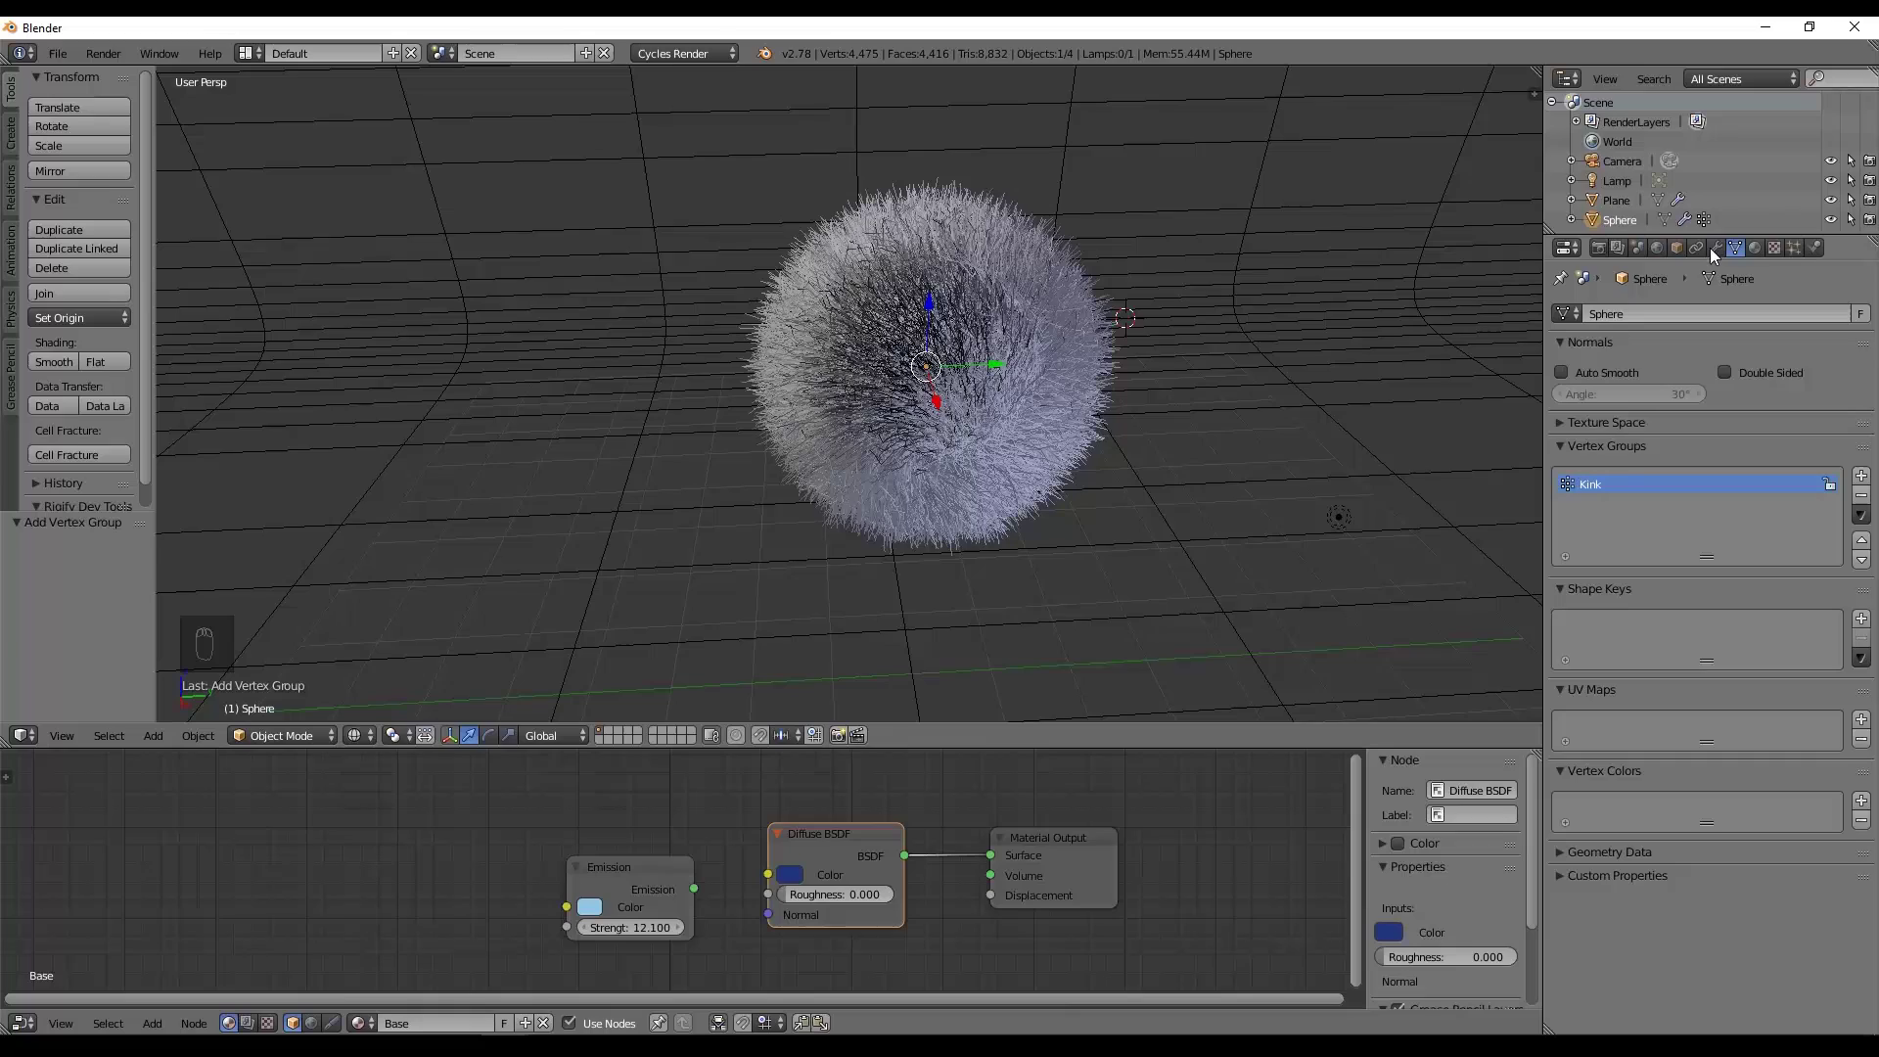
Add a Kink vertex group and begin weight-painting a red patch on the sphere's upper right.
drag(1802, 254, 1817, 332)
key(z)
drag(1108, 362, 1066, 353)
middle_click(1067, 353)
key(ctrl+Tab)
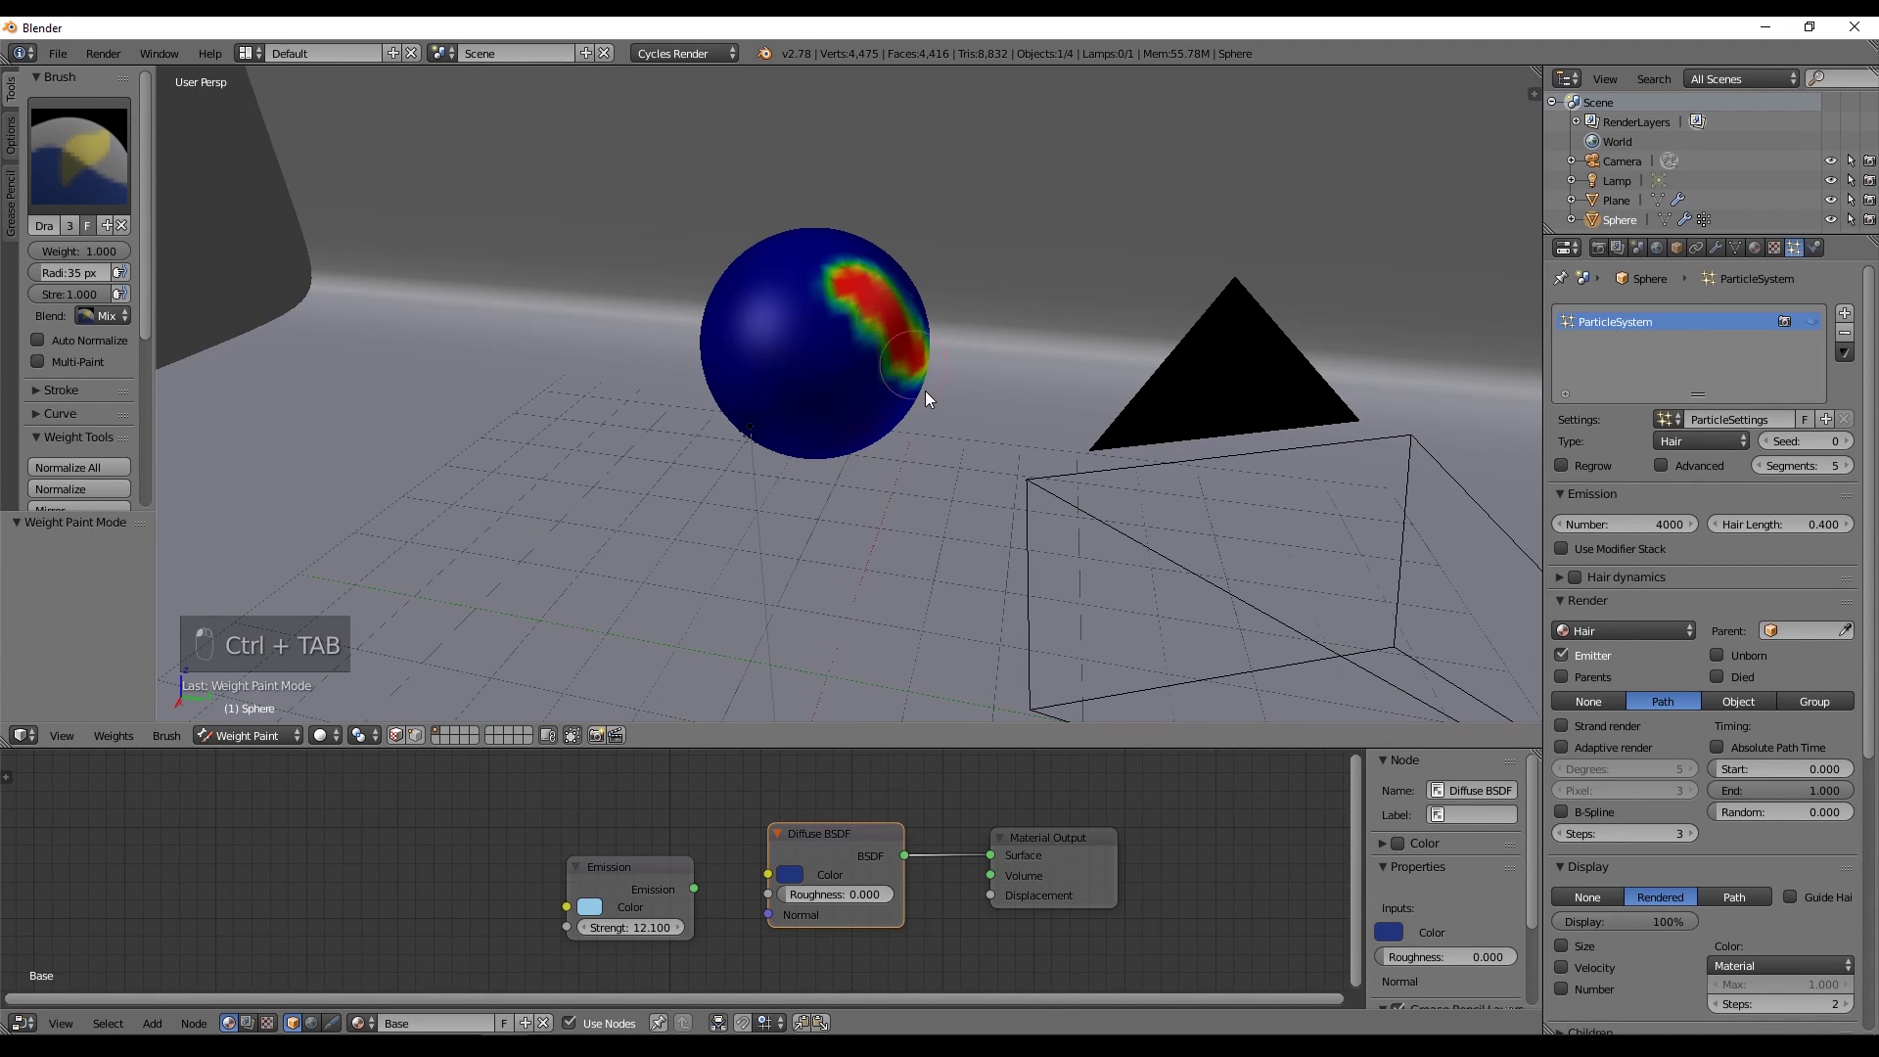
Paint more Kink weight across the sphere and return to Object mode to inspect it.
drag(757, 352, 1683, 288)
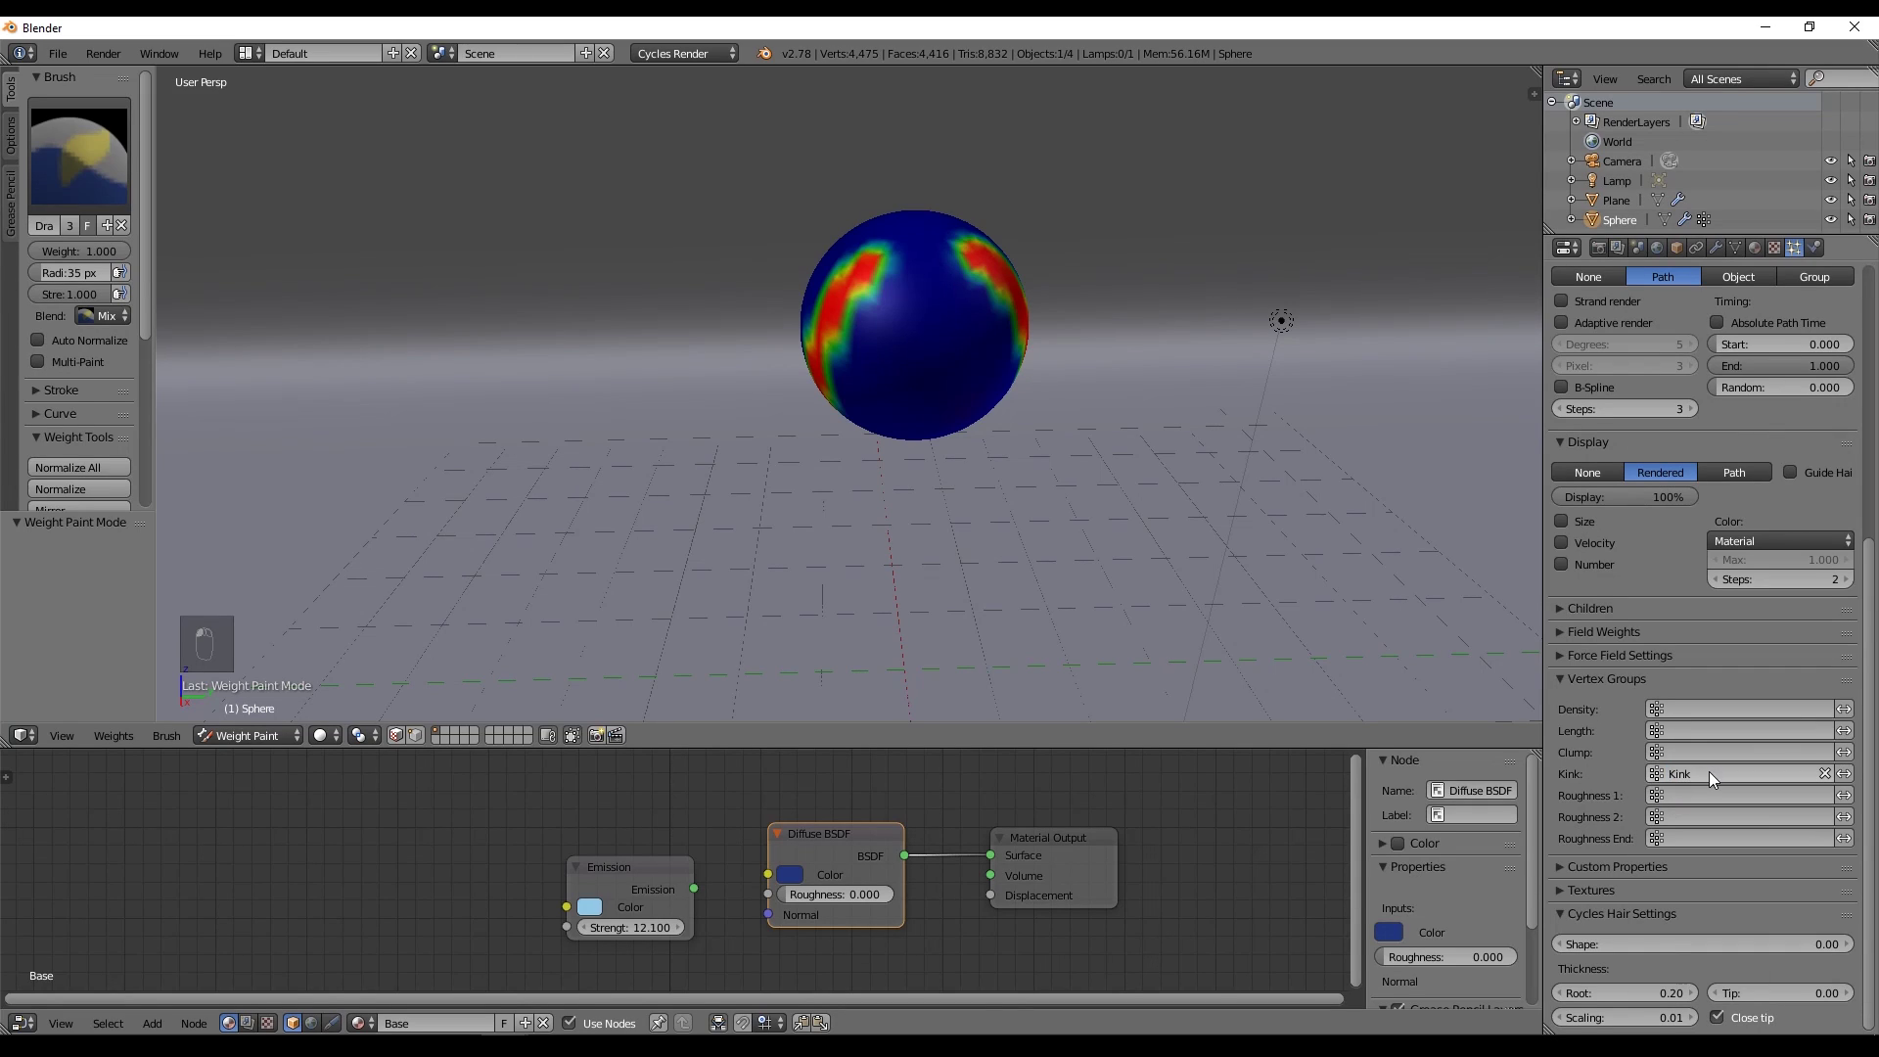
key(ctrl+Tab)
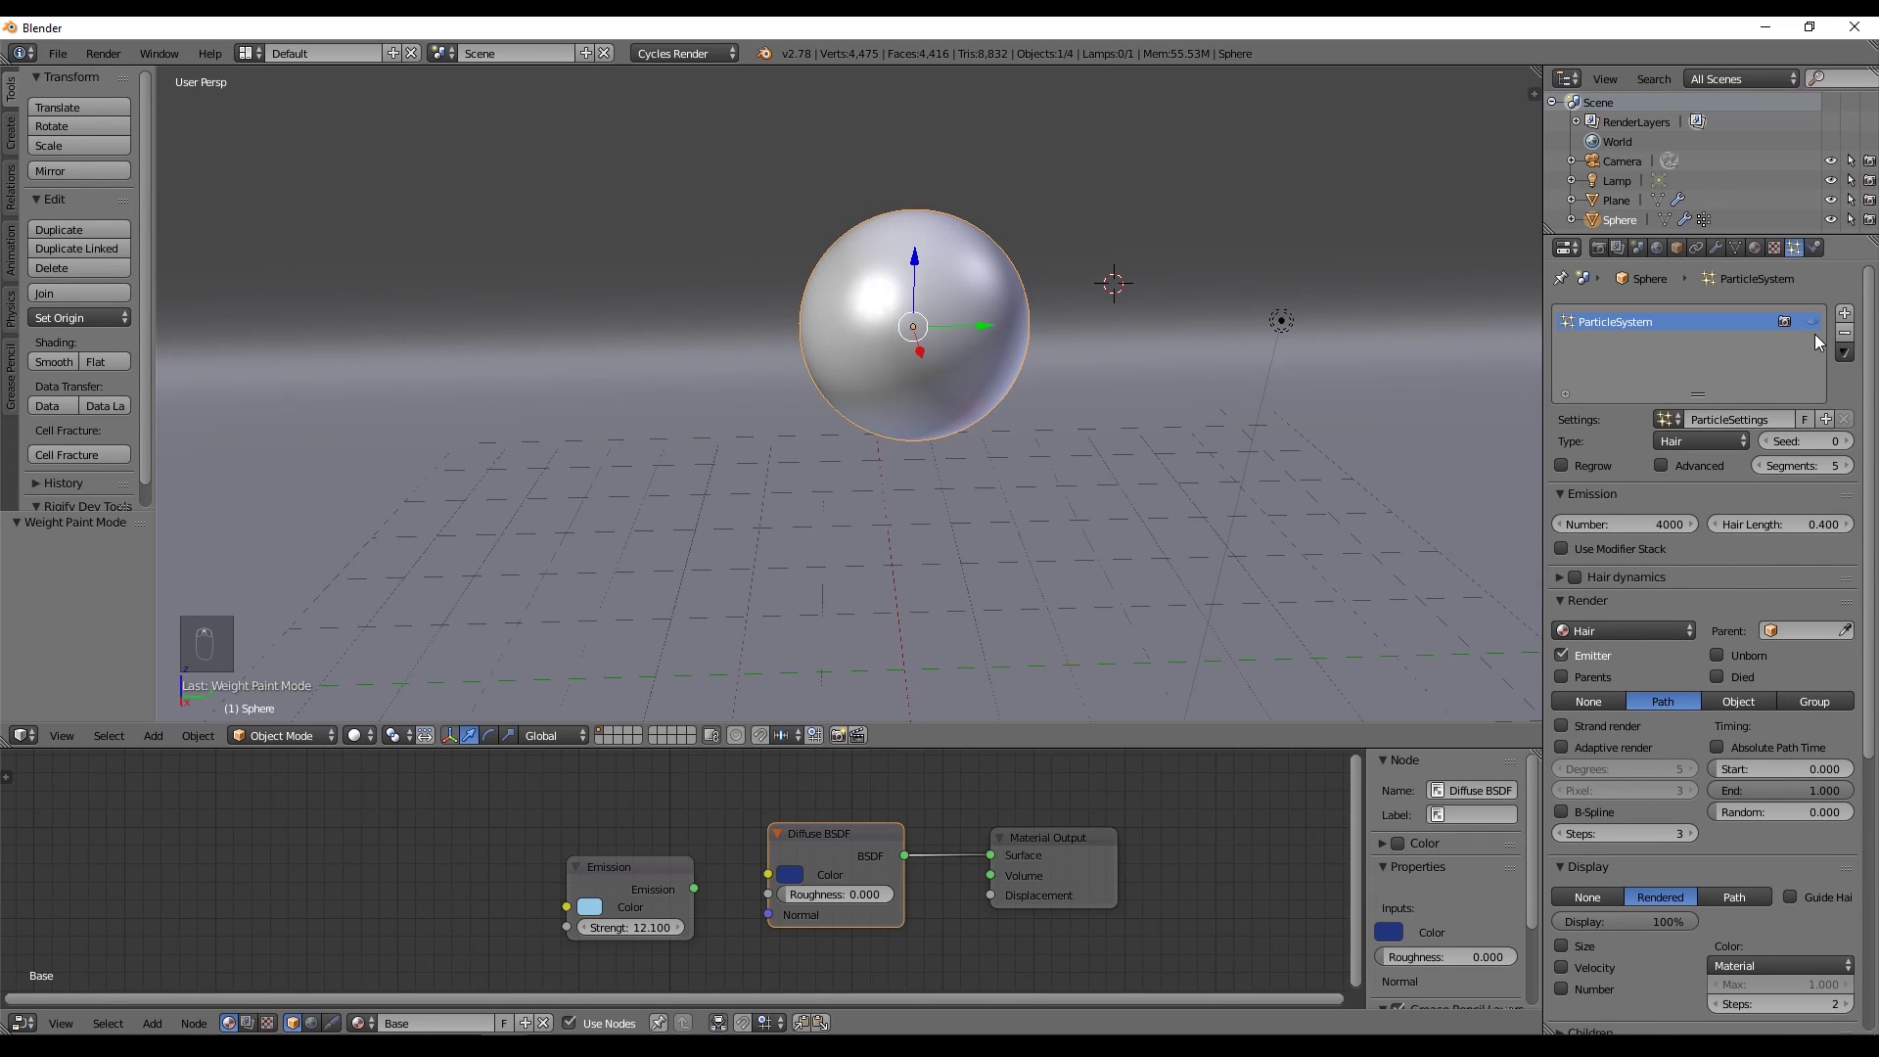
drag(1355, 376, 1352, 342)
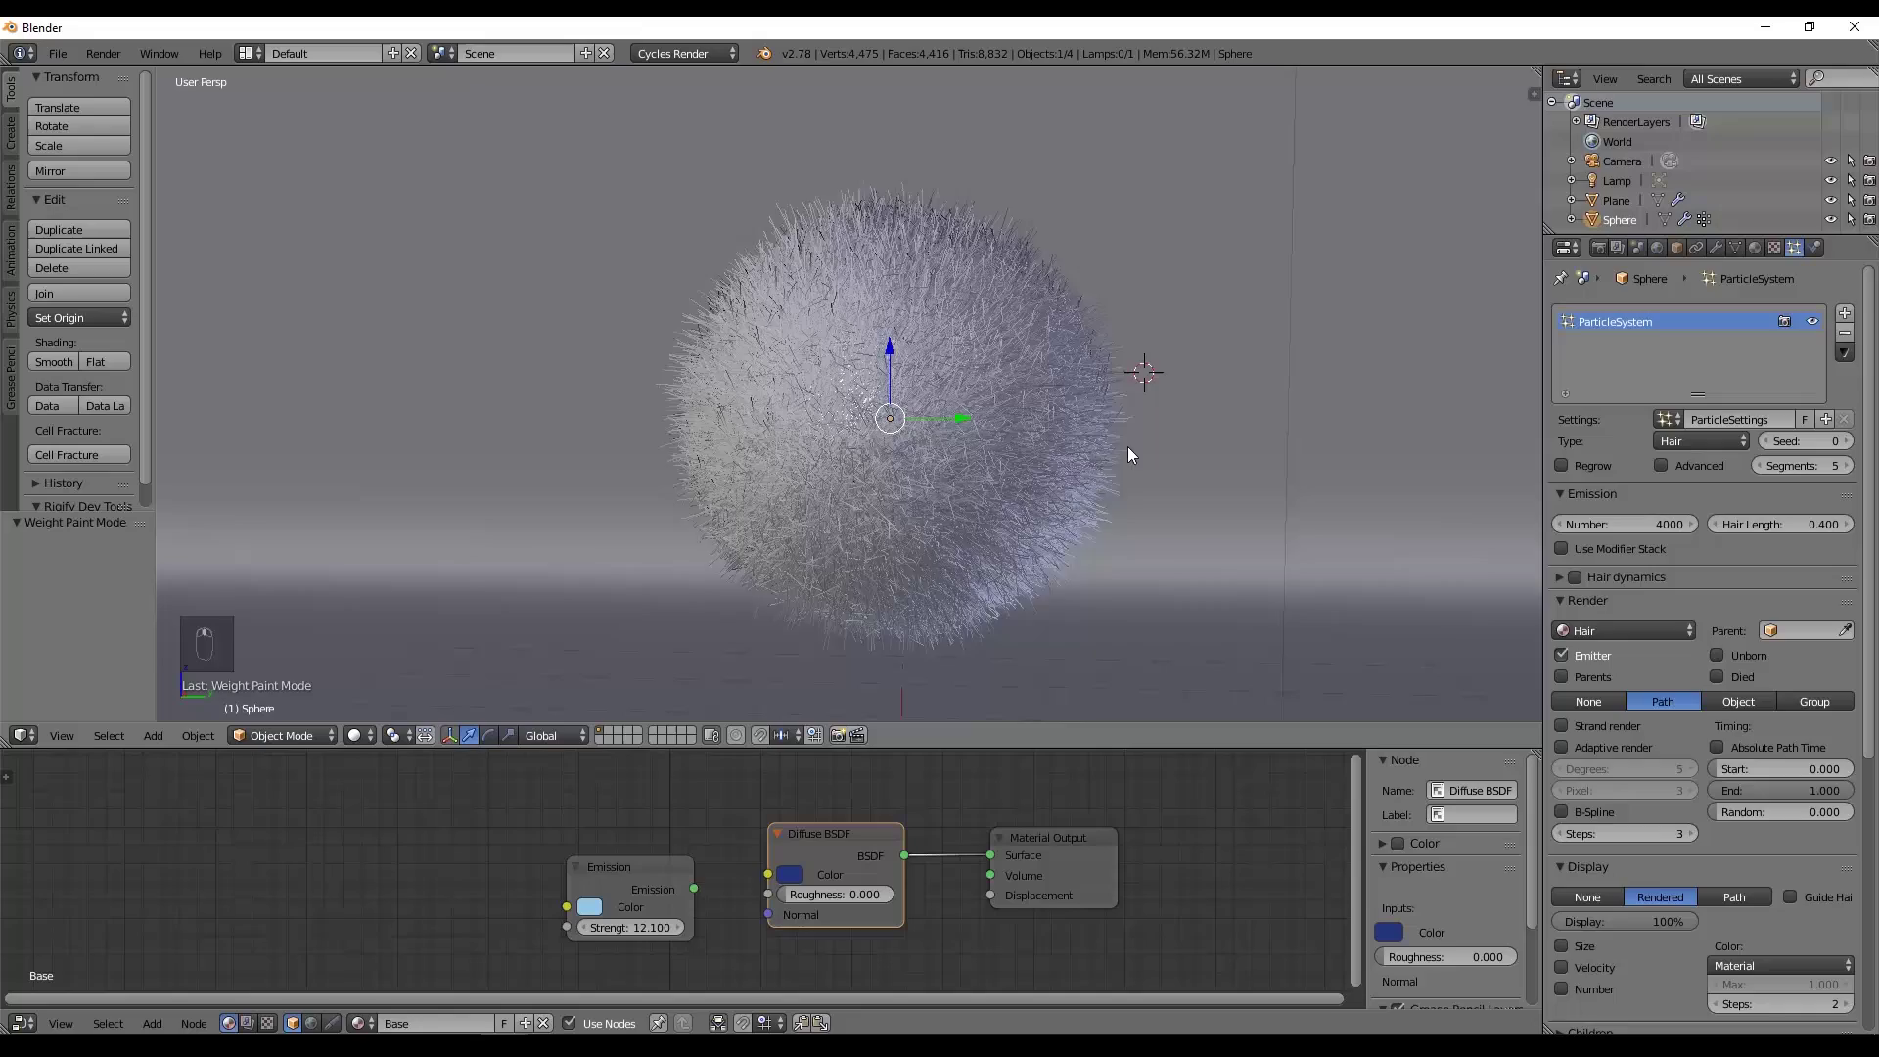
drag(1145, 556, 1704, 778)
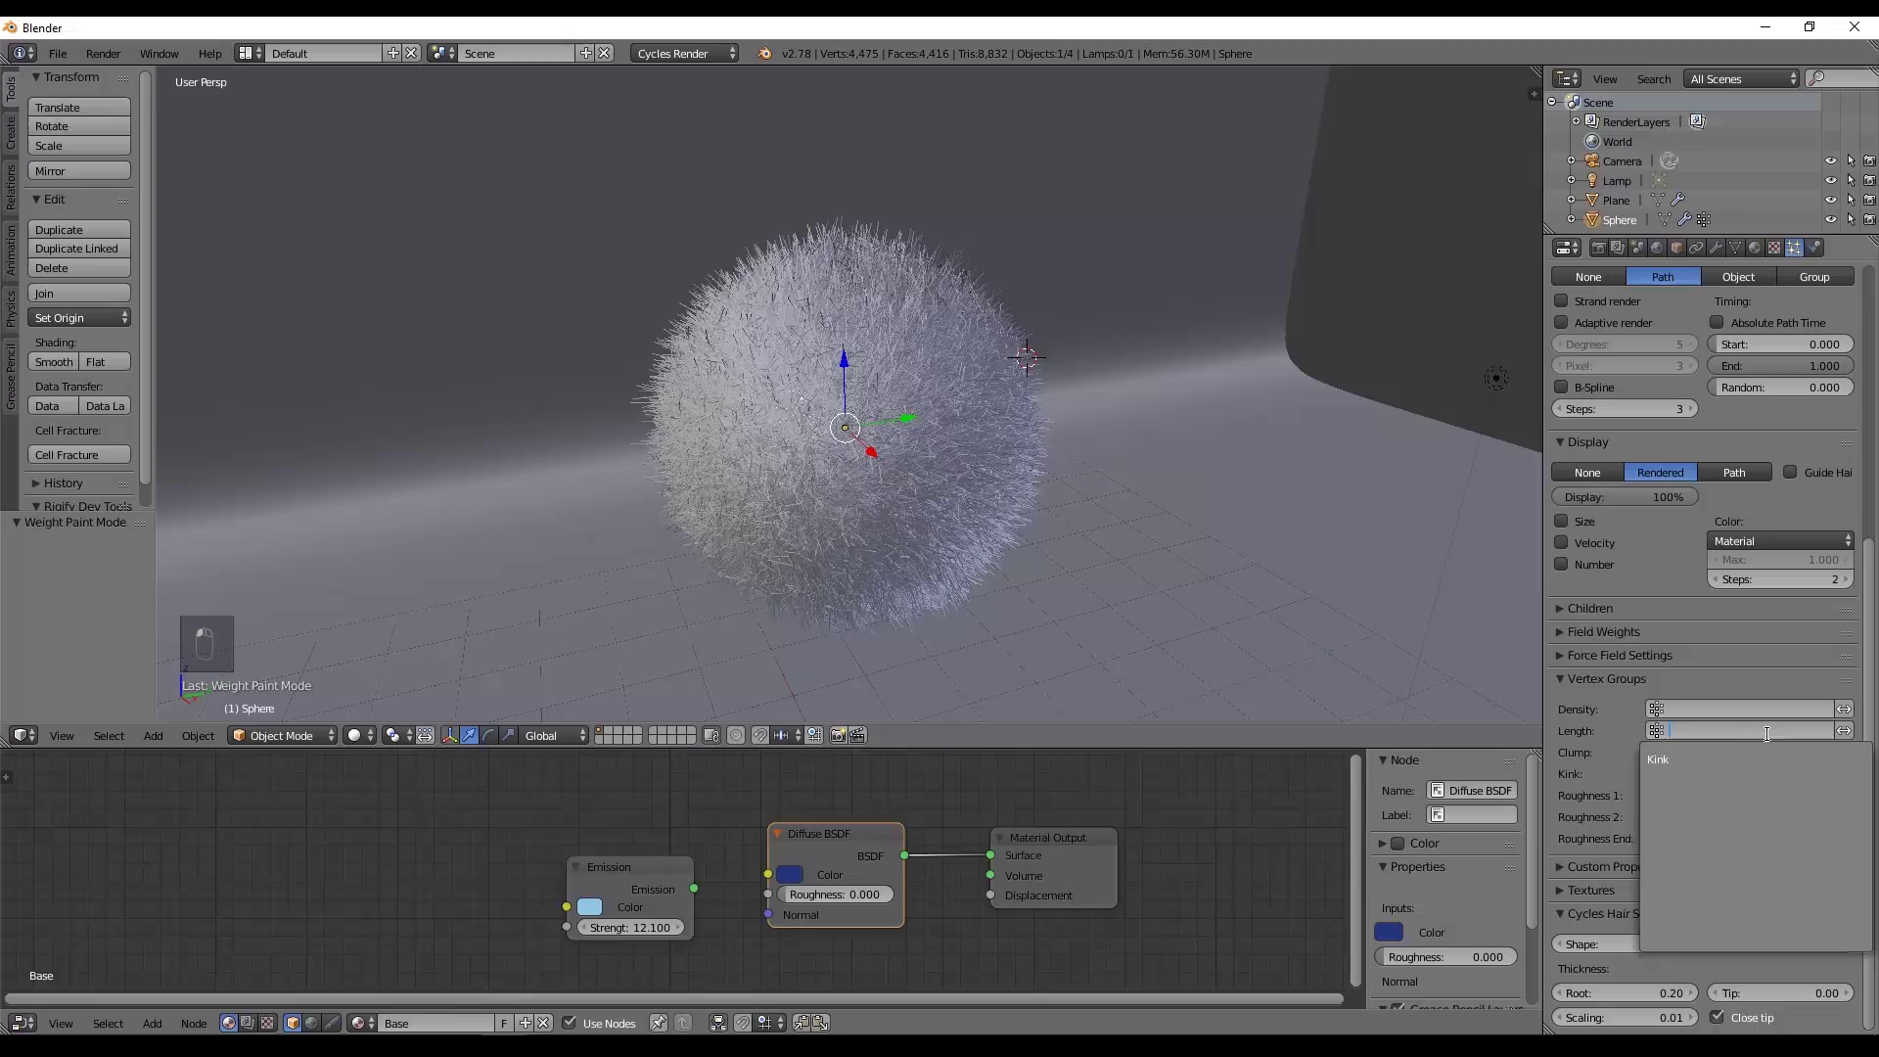
Assign the Kink vertex group to hair Density and preview the fur in rendered shading.
drag(1181, 538, 1298, 544)
drag(1273, 550, 1197, 551)
key(shift+z)
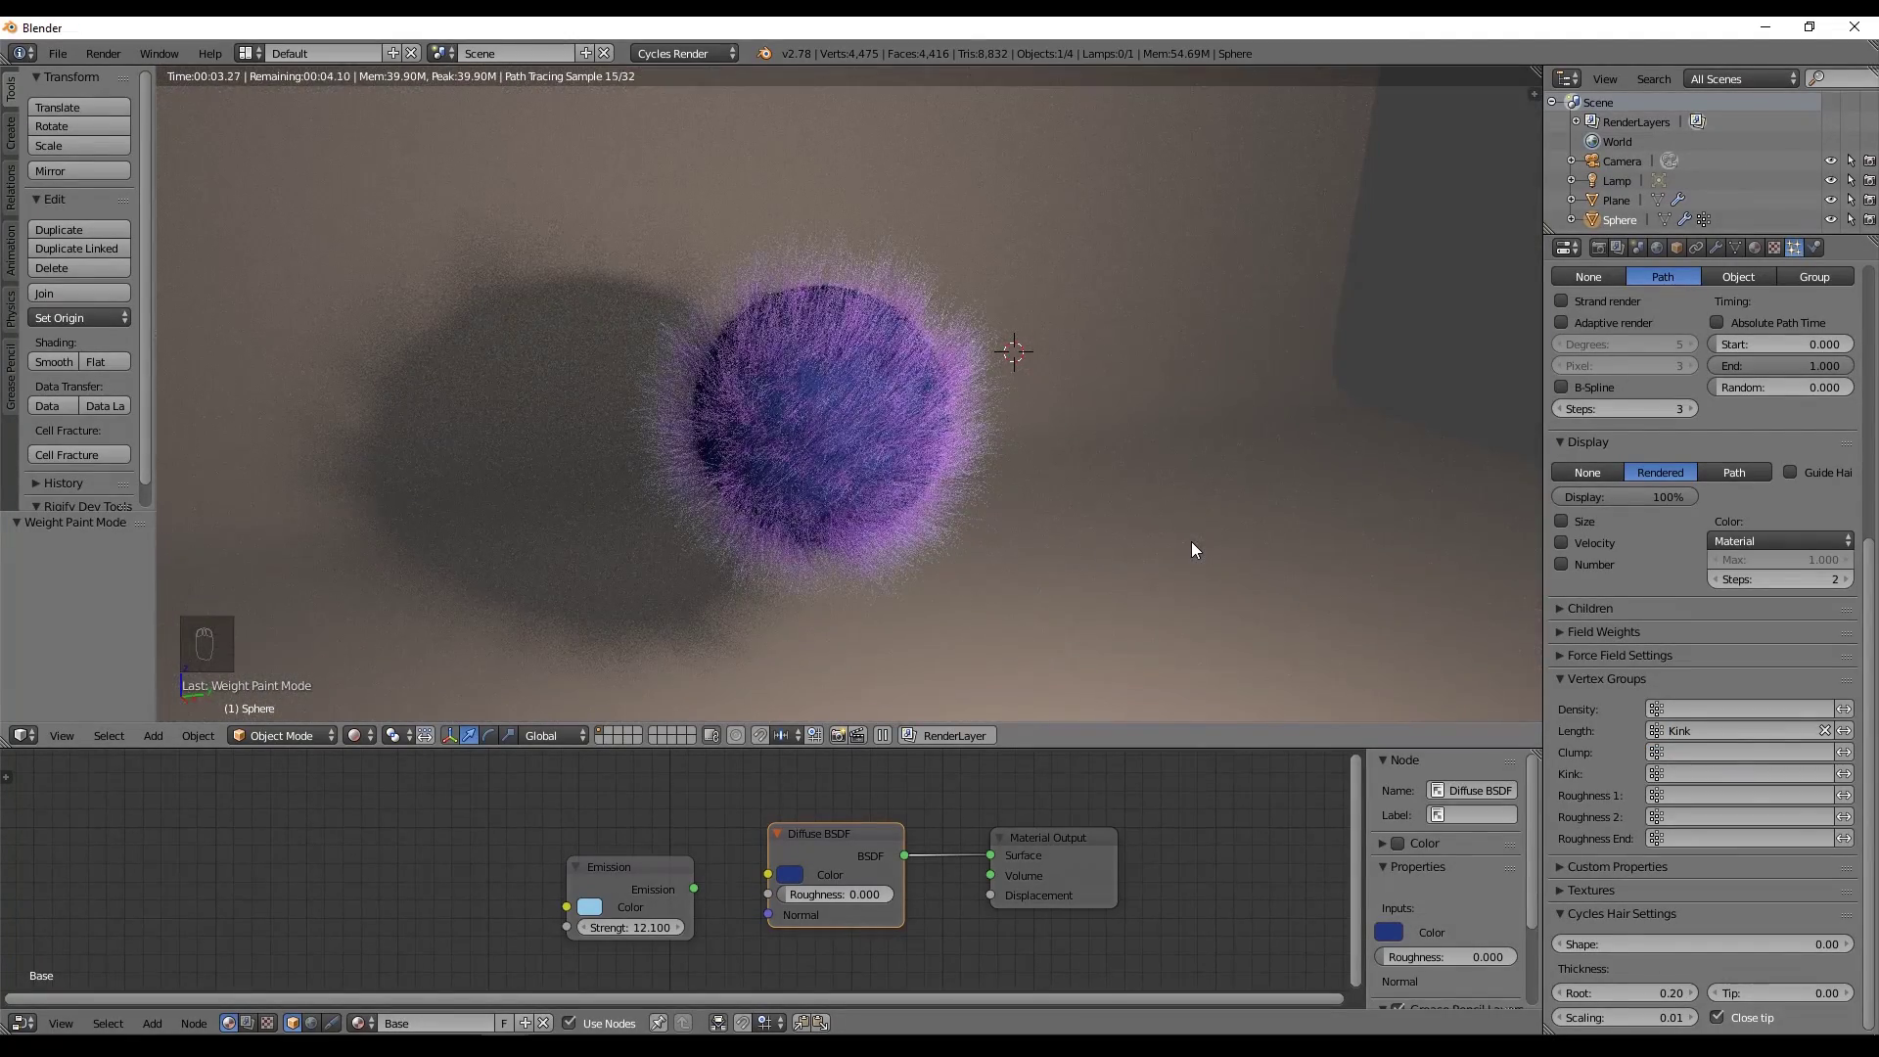
key(z)
drag(1863, 425, 1677, 330)
Weight-paint additional patches, then re-preview the rendered fur tufts.
key(z)
key(ctrl+Tab)
drag(1065, 483, 974, 483)
drag(813, 406, 991, 466)
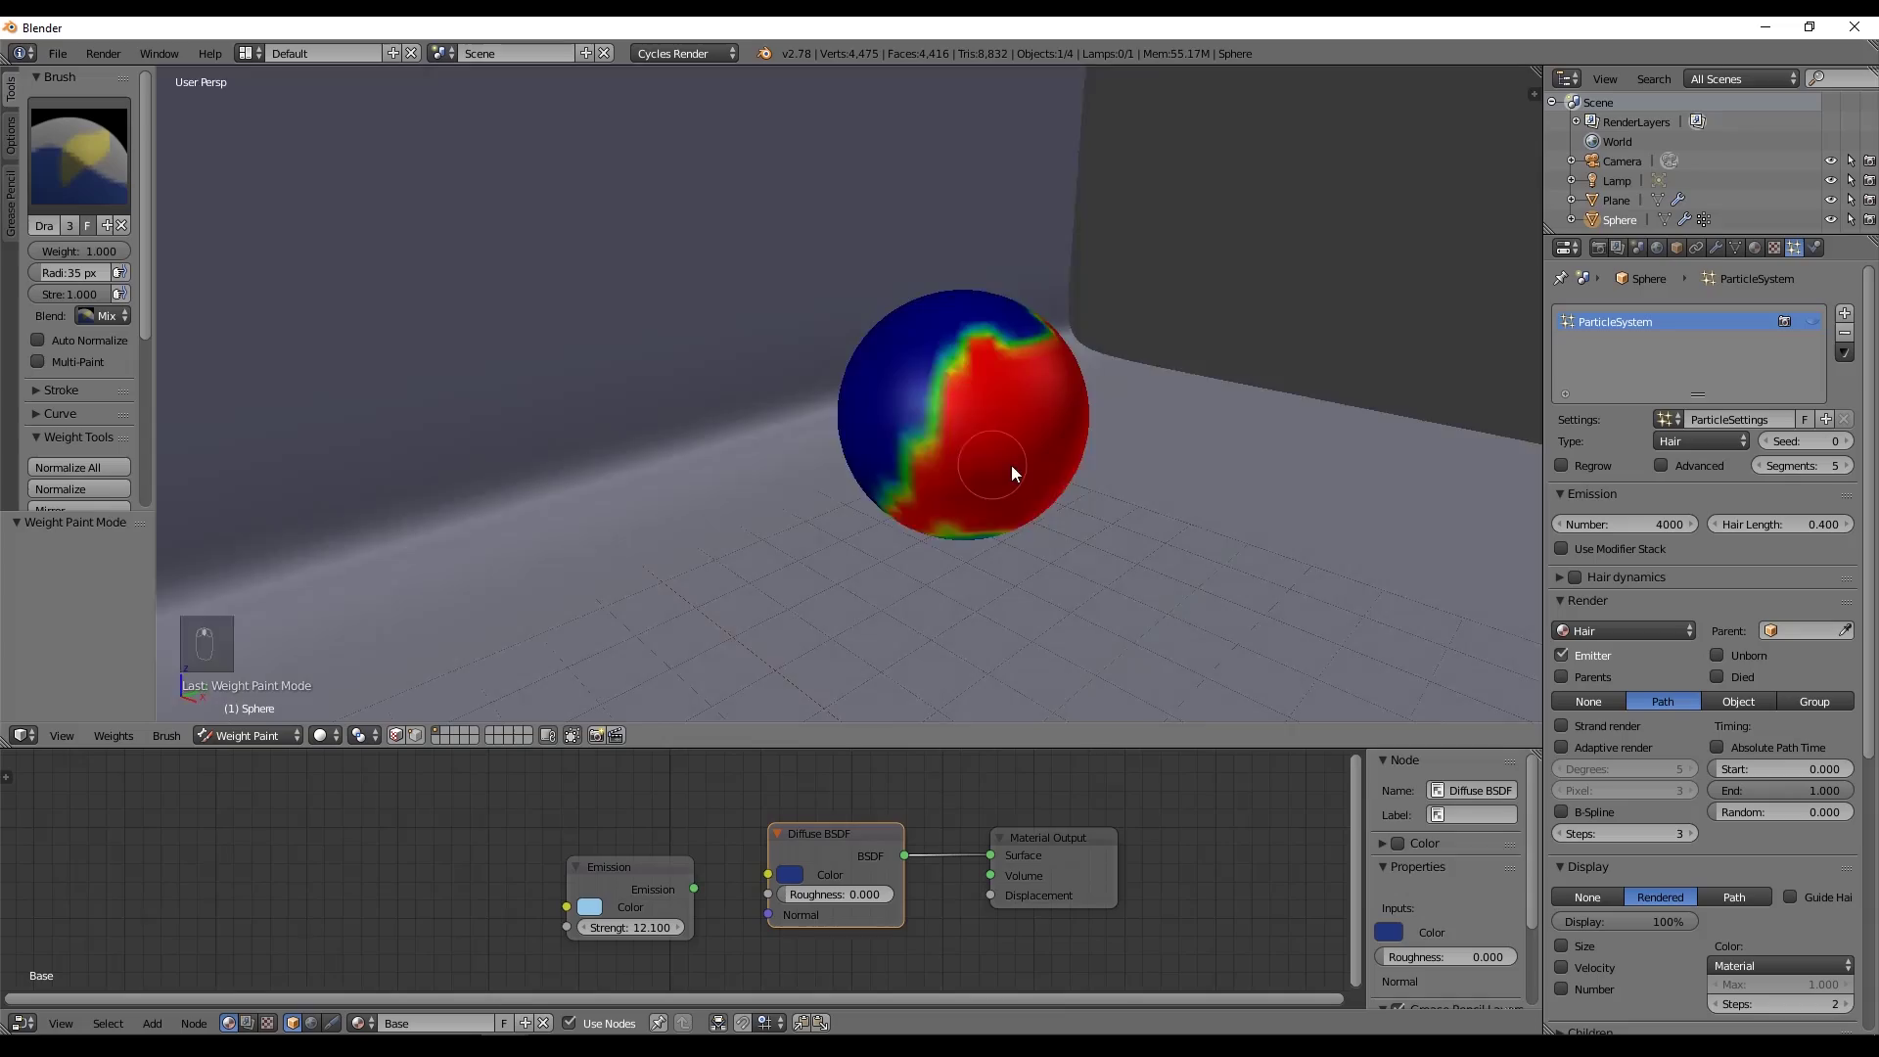
key(ctrl+Tab)
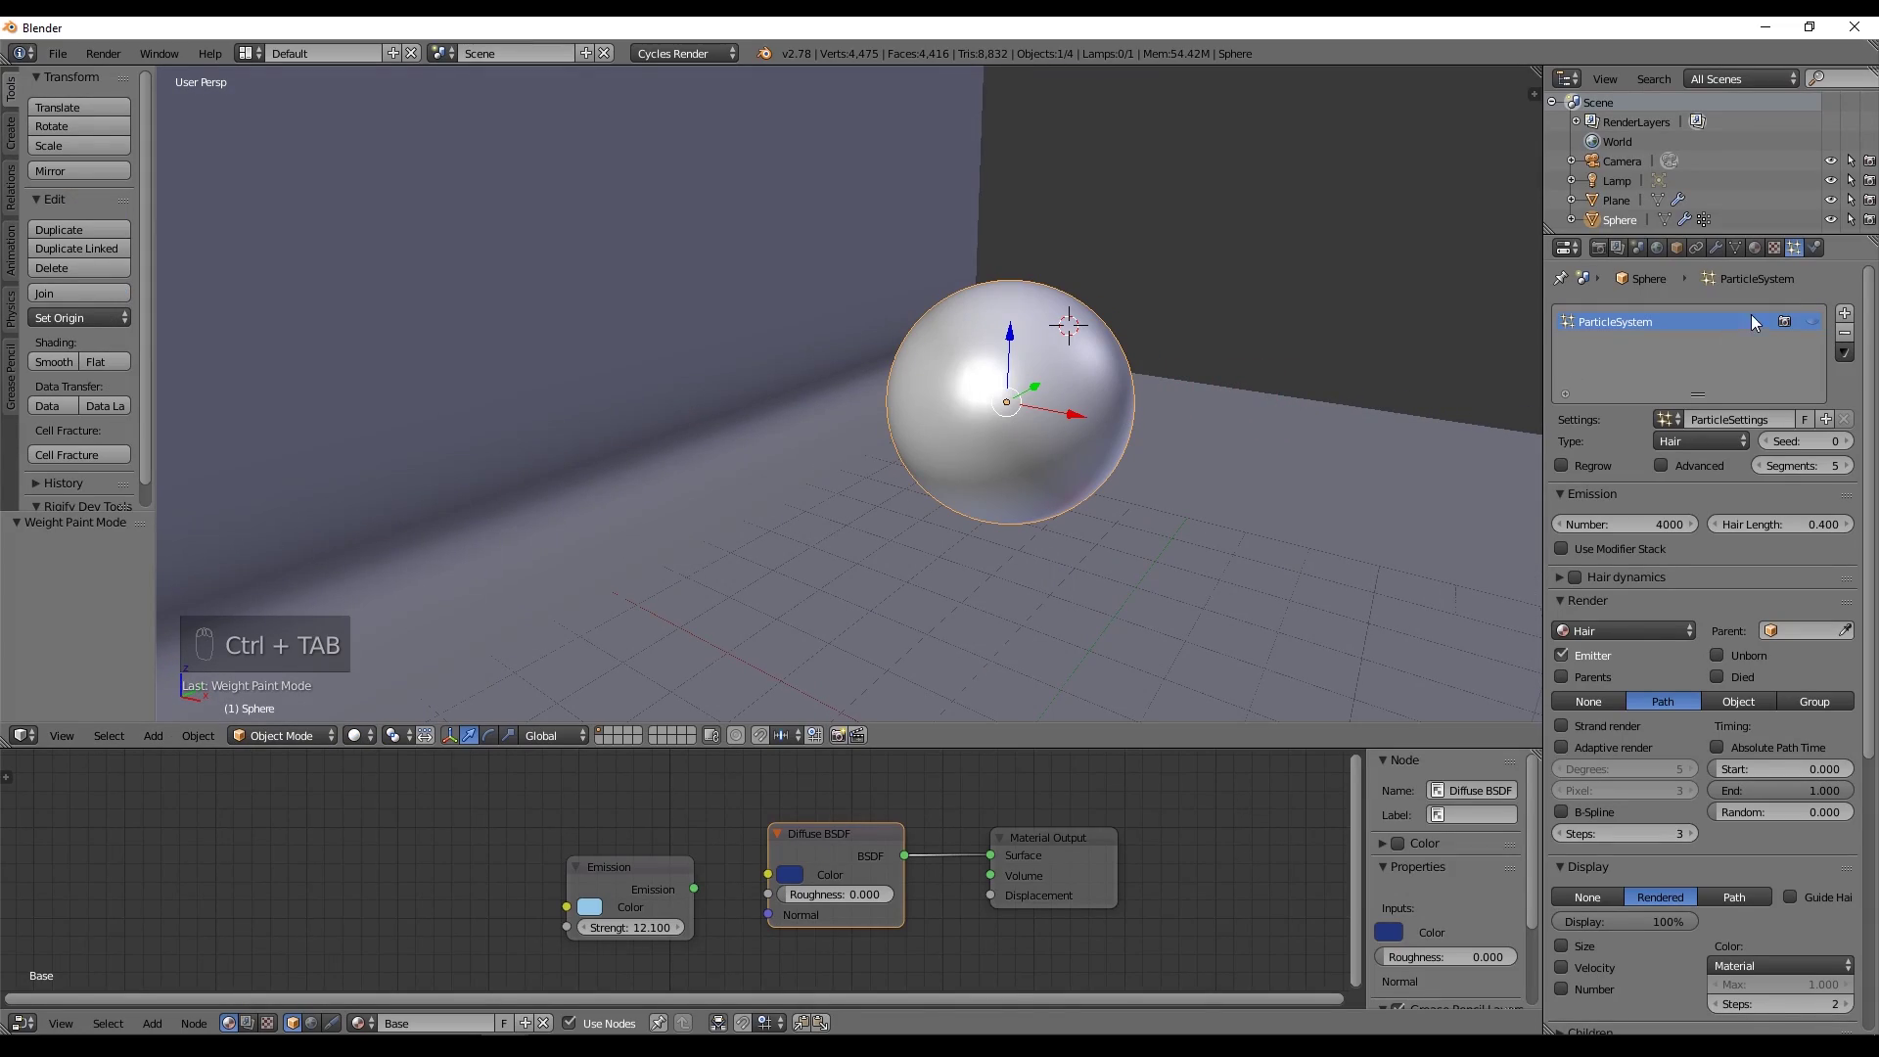
drag(1310, 401, 1250, 407)
key(shift+z)
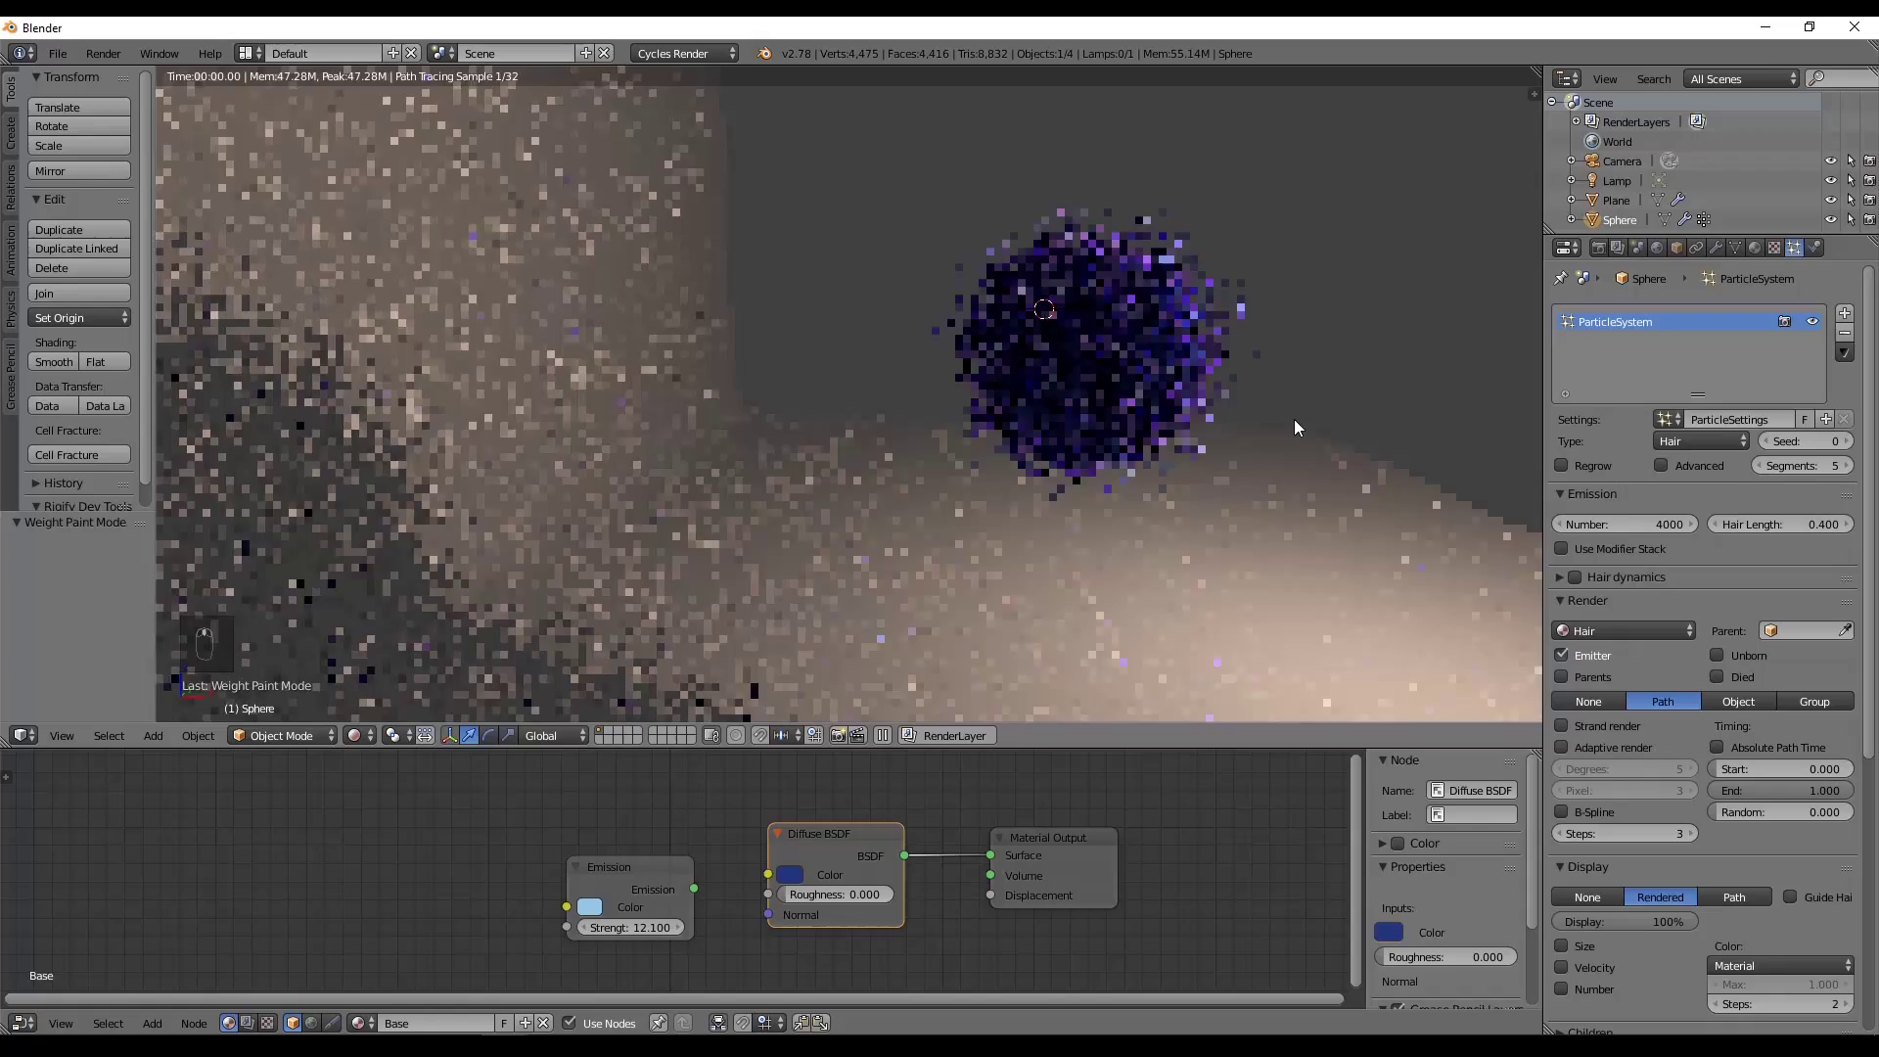
Return to Weight Paint and add further red patches around the sphere's surface.
key(z)
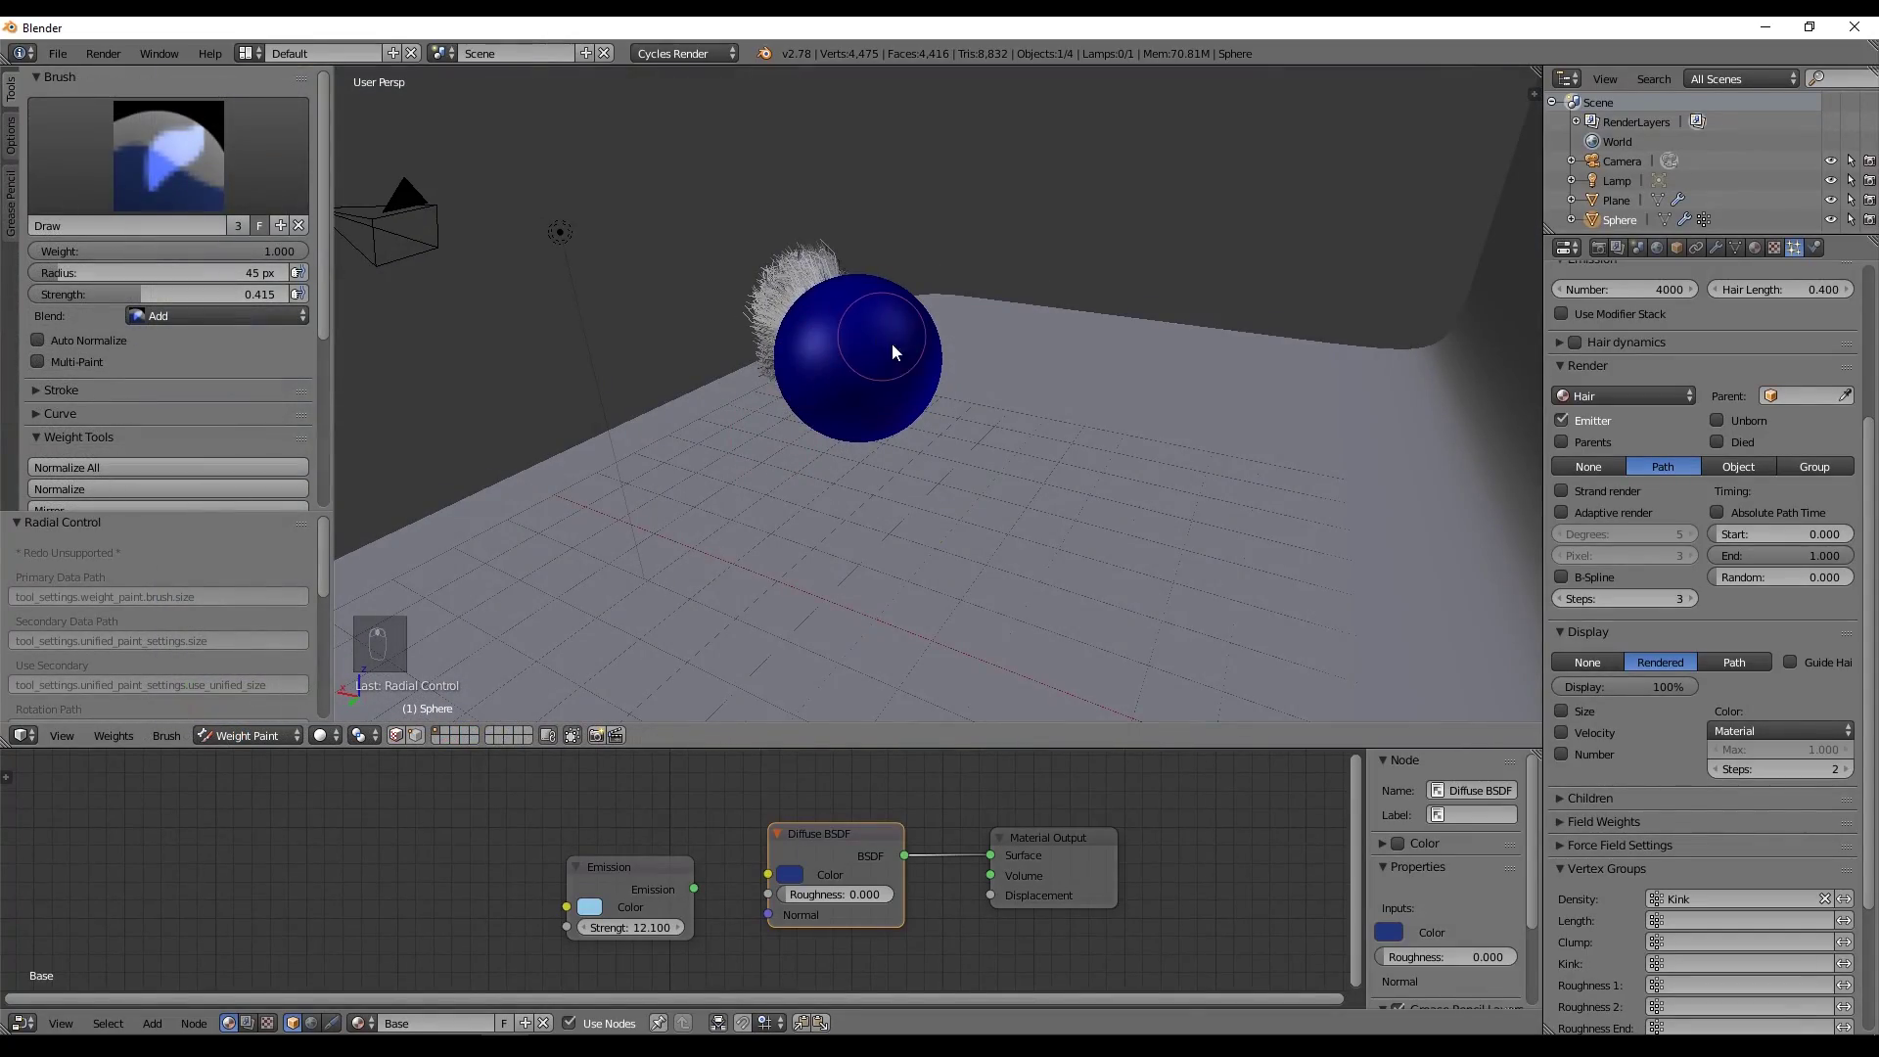
drag(933, 395, 1047, 420)
drag(1047, 421, 769, 351)
click(801, 423)
click(775, 378)
drag(1142, 388, 1132, 422)
drag(1034, 462, 998, 419)
Enable Soft Body on the sphere with goal off, springs 0.9, damping 28.3, bending 8.
drag(1052, 396, 1271, 348)
key(shift+z)
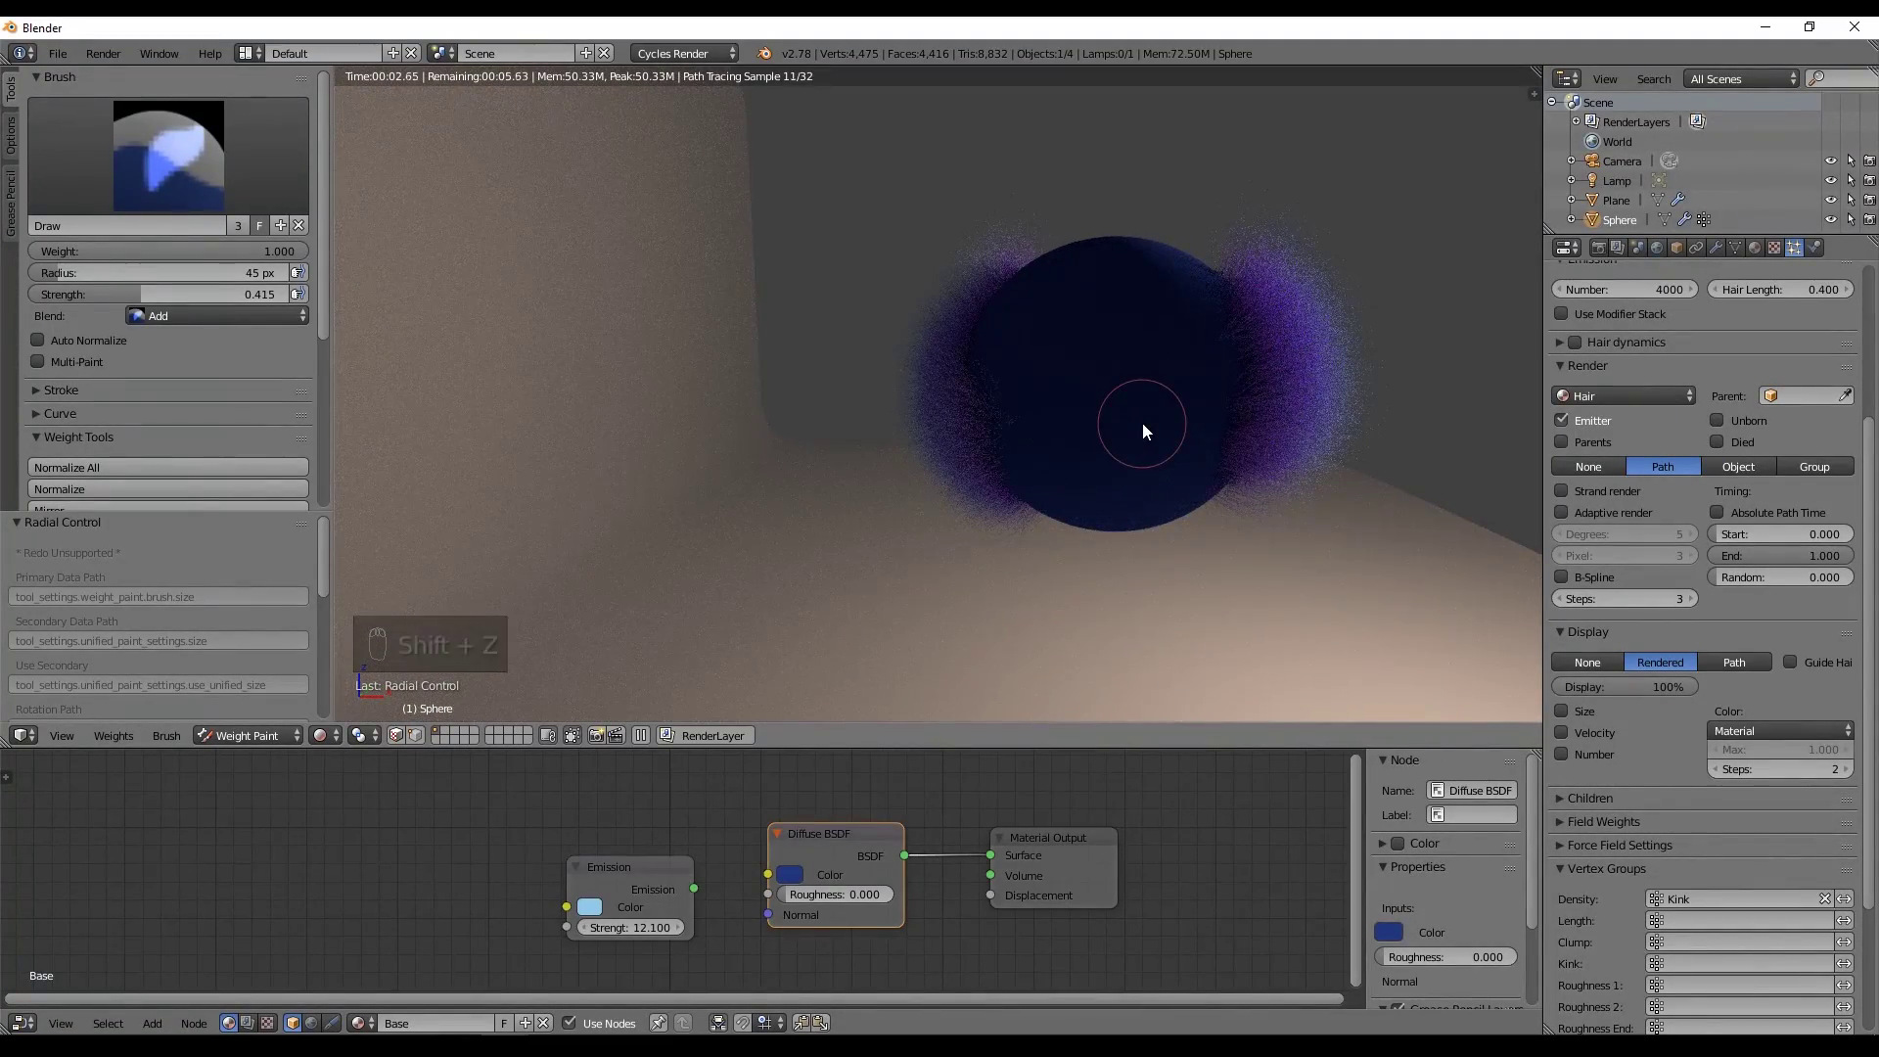
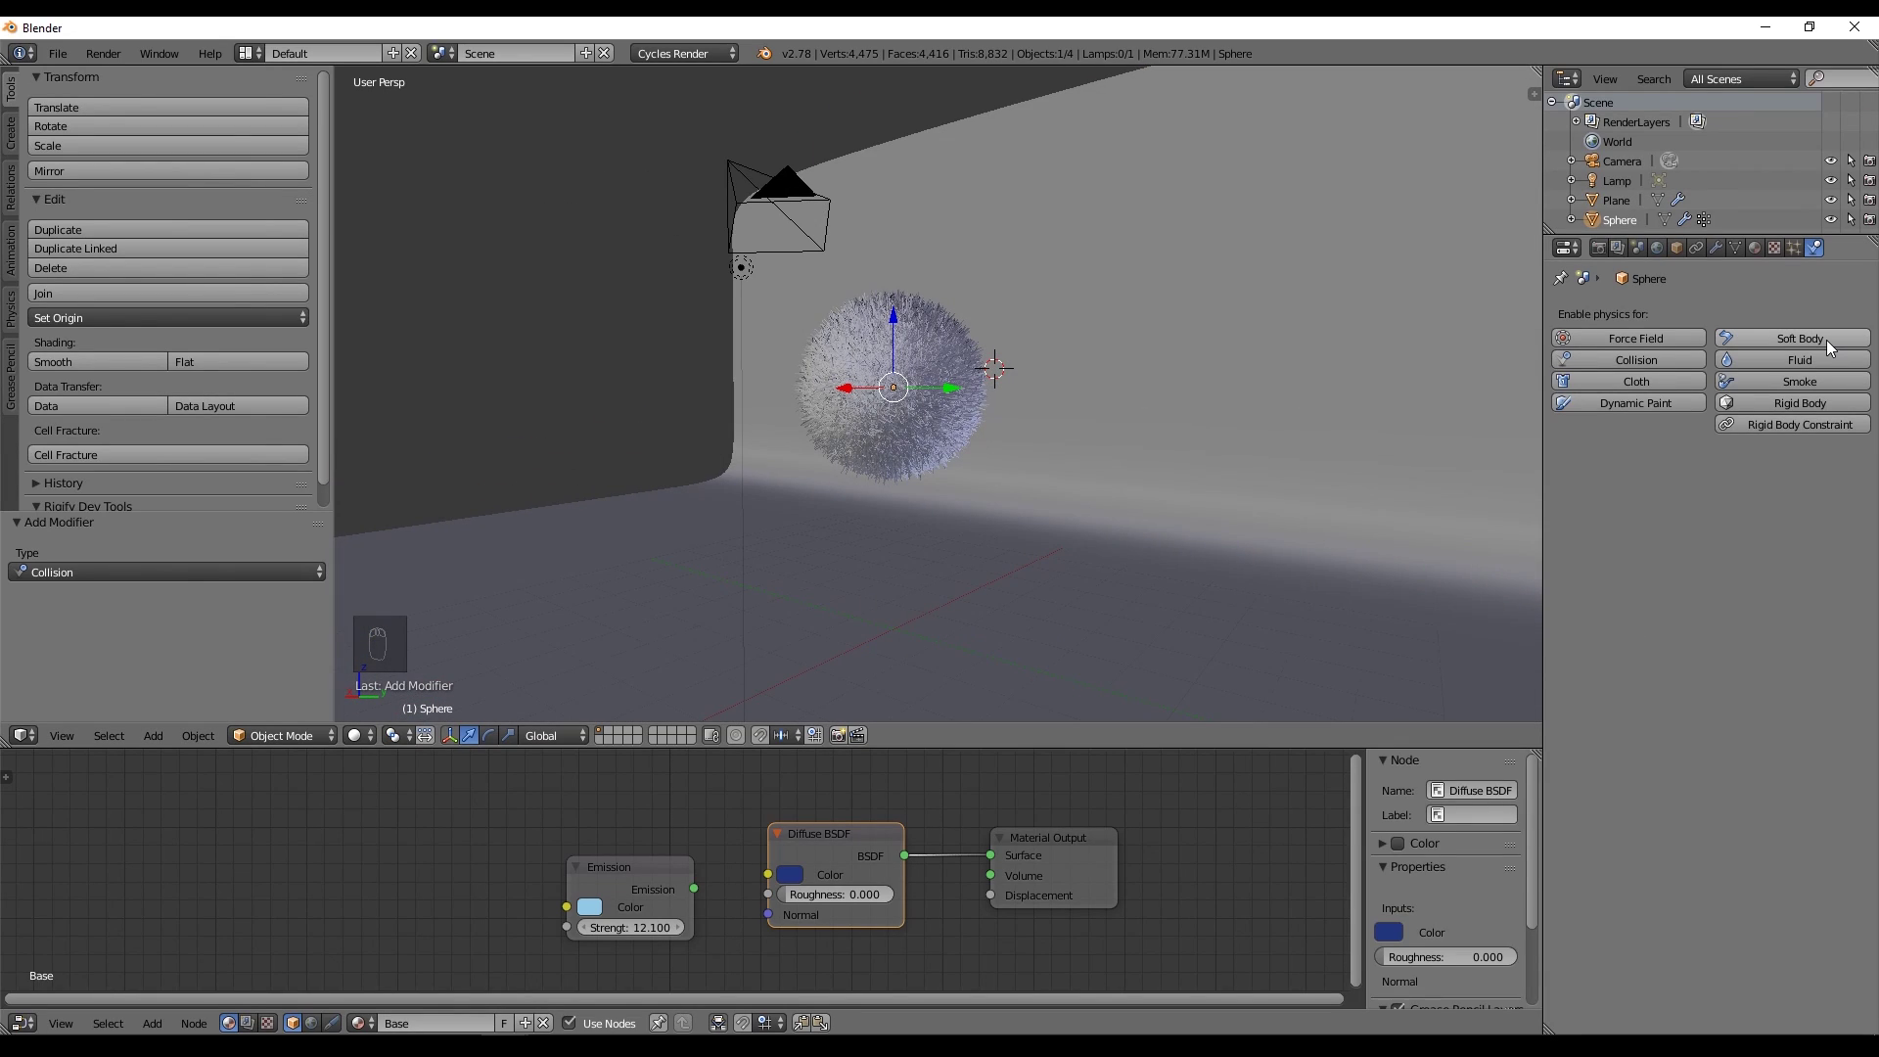
drag(1832, 345, 1398, 633)
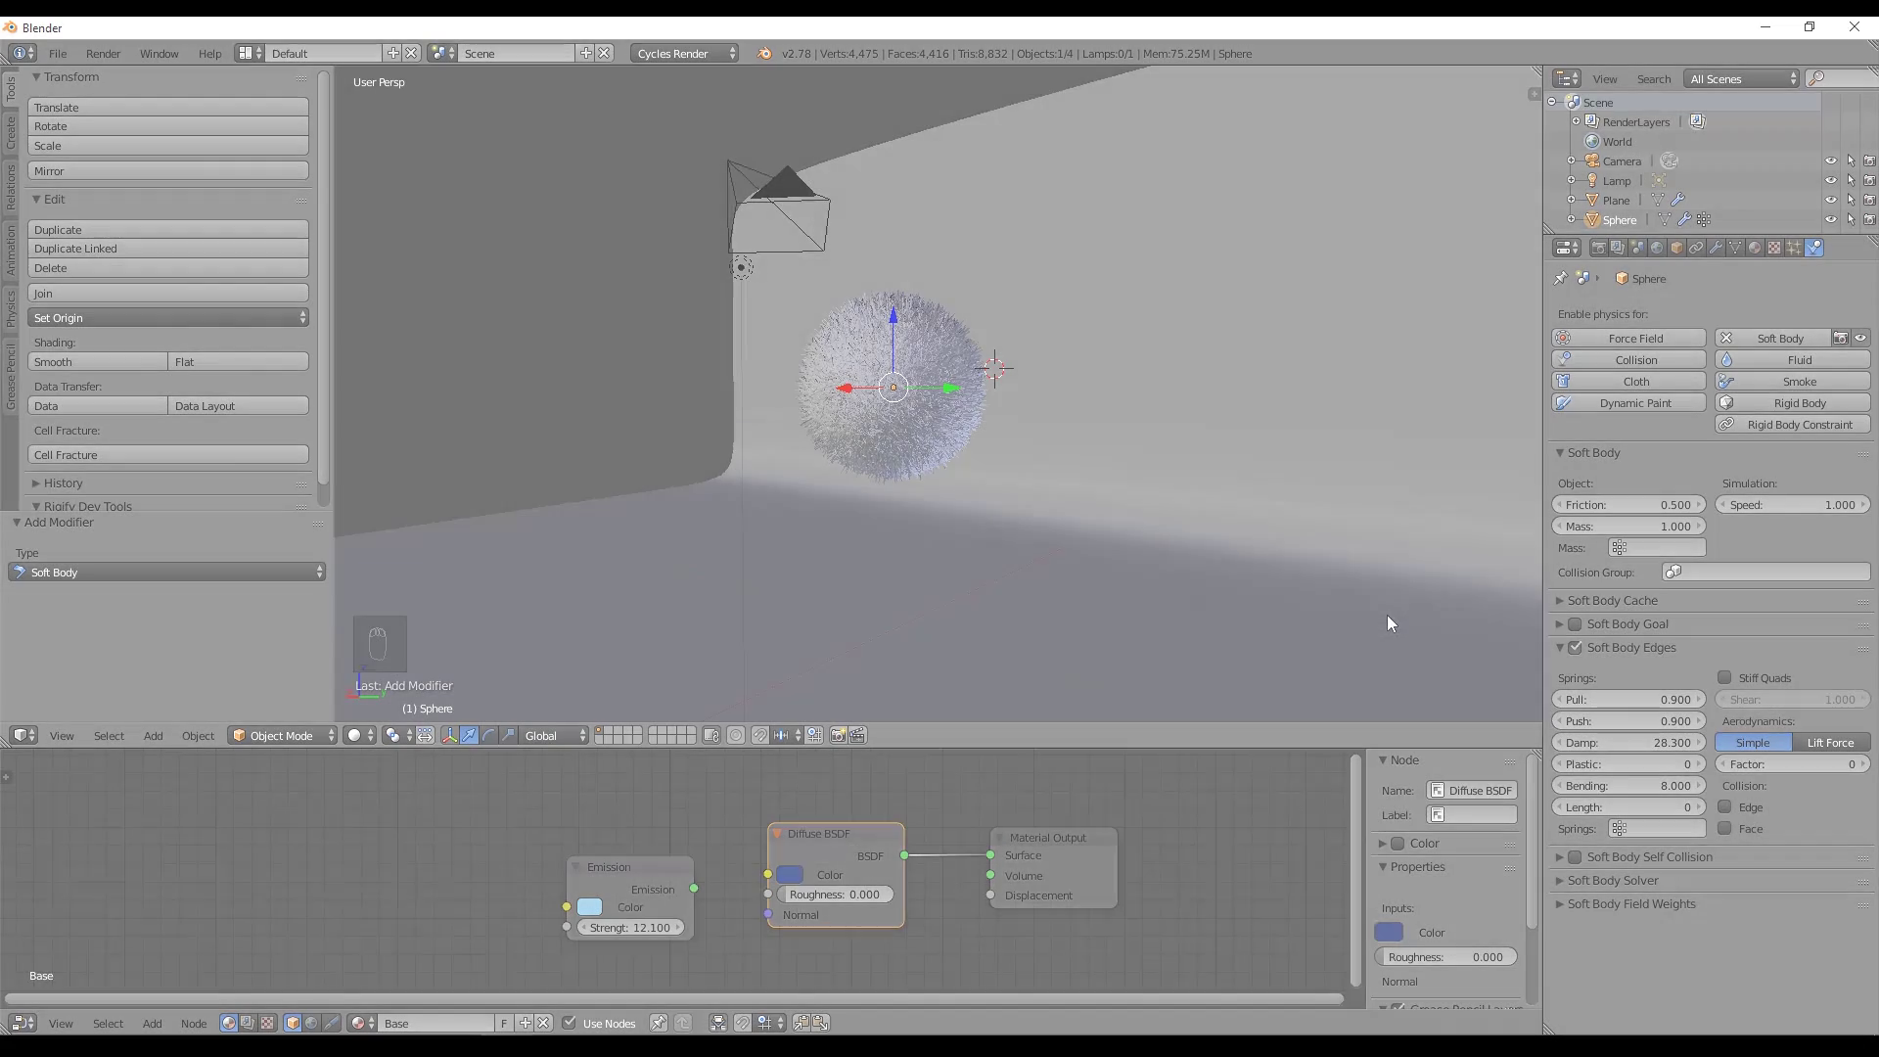
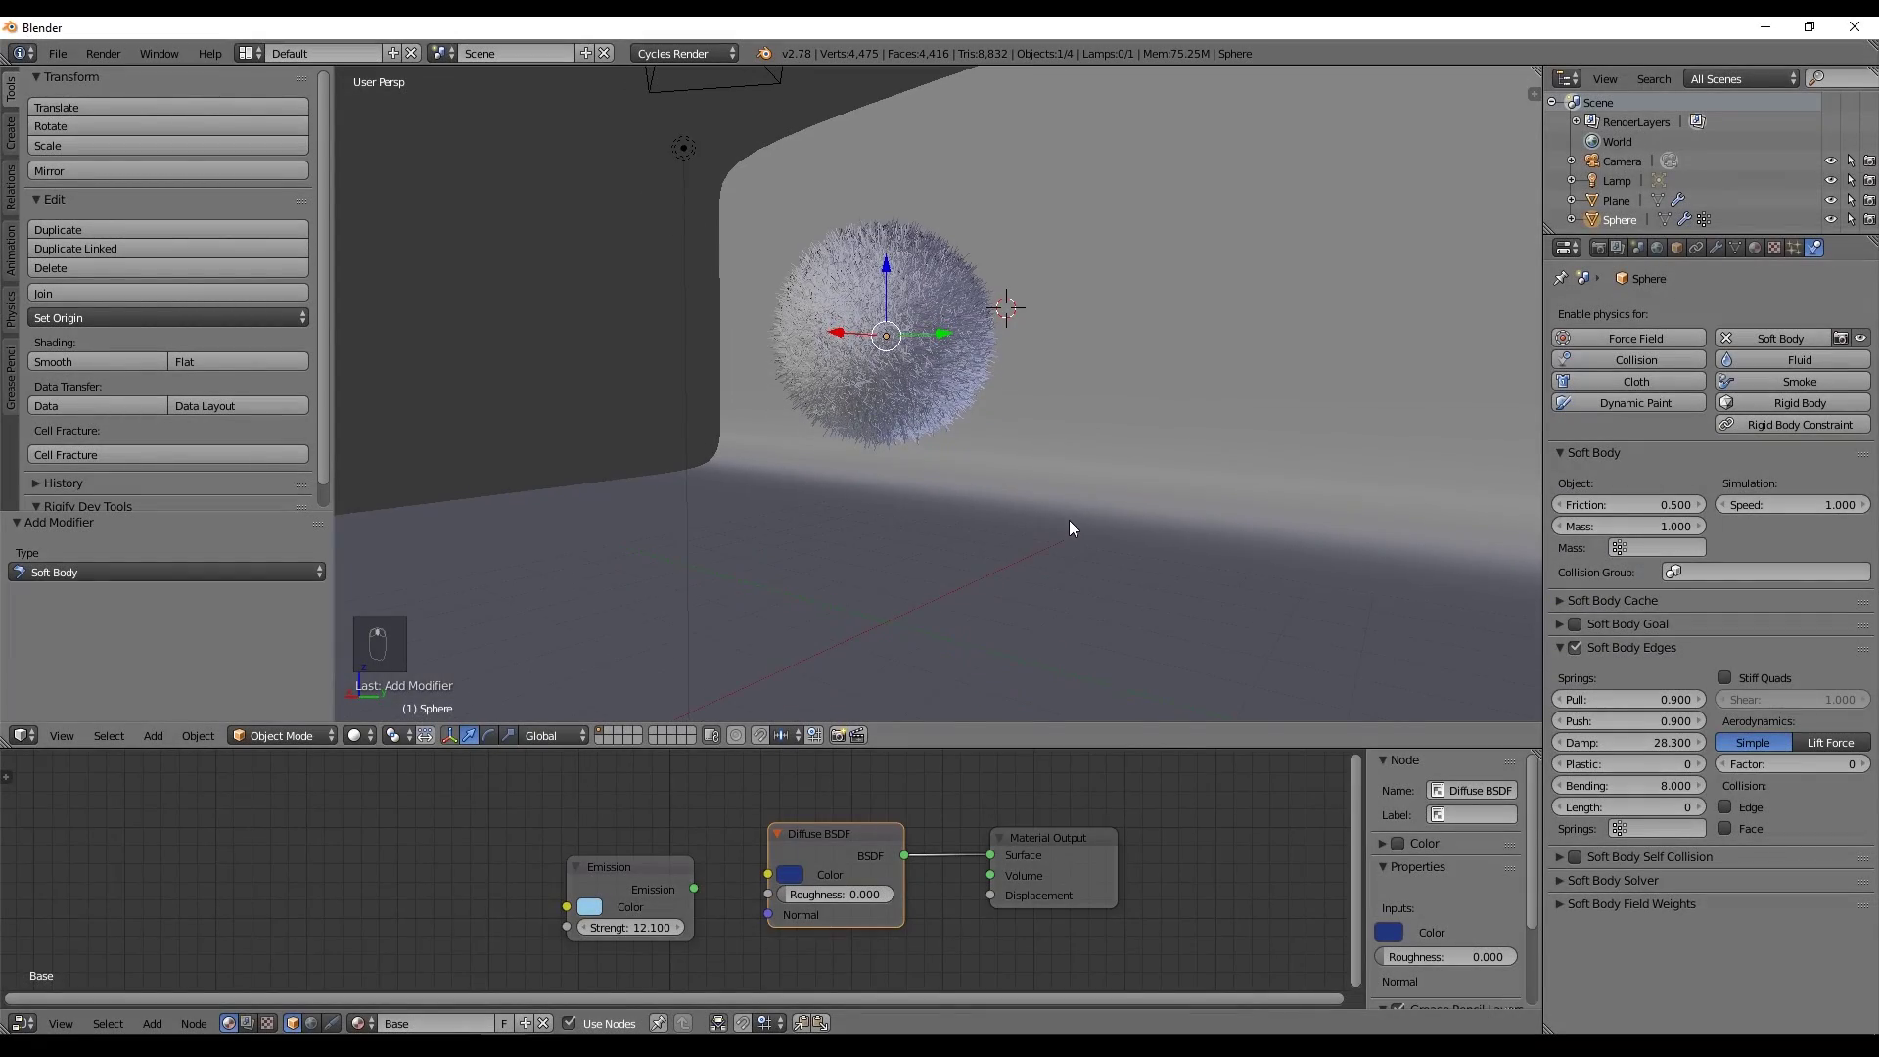
Test playback, then move the ParticleSystem modifier below Softbody and Subsurf.
key(alt+a)
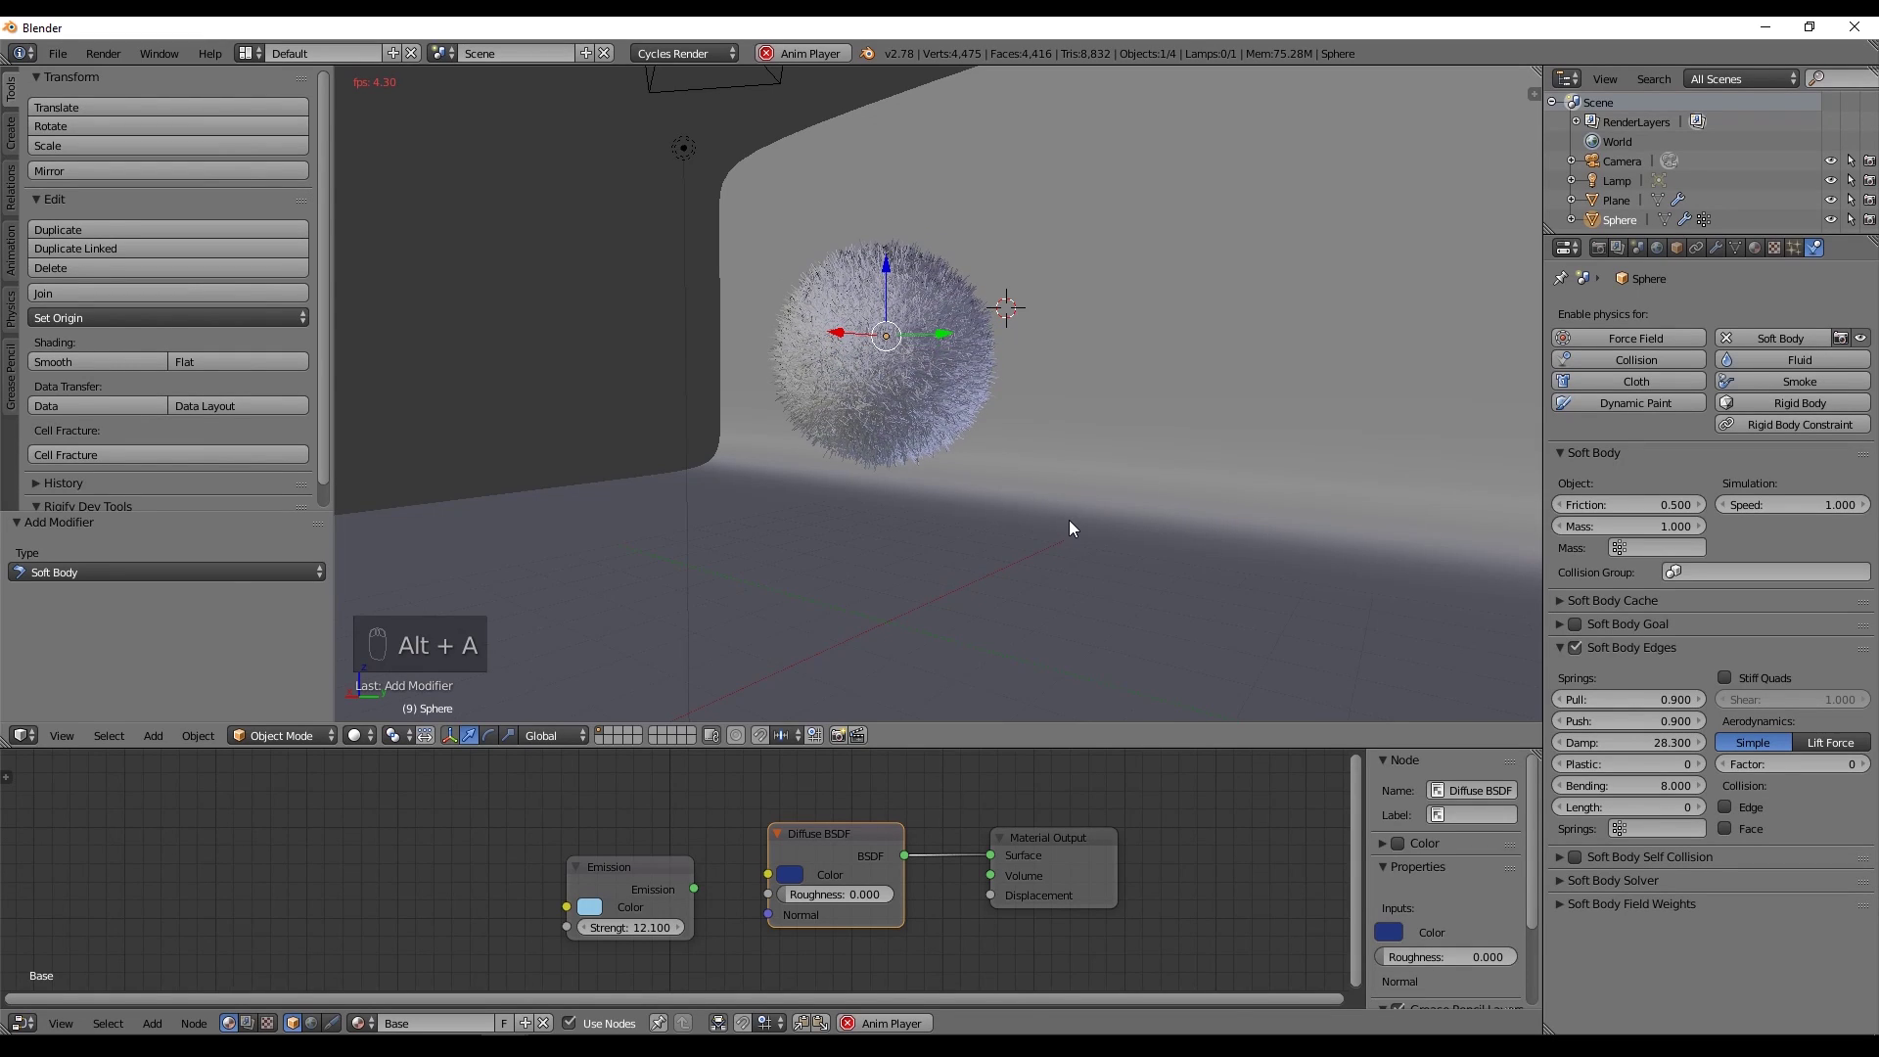
key(alt+a)
key(shift+Left)
drag(1816, 640, 1788, 405)
click(1827, 348)
Replay from frame one to watch the furry sphere slump onto the floor, then stop.
key(alt+a)
key(alt+a)
key(shift+Left)
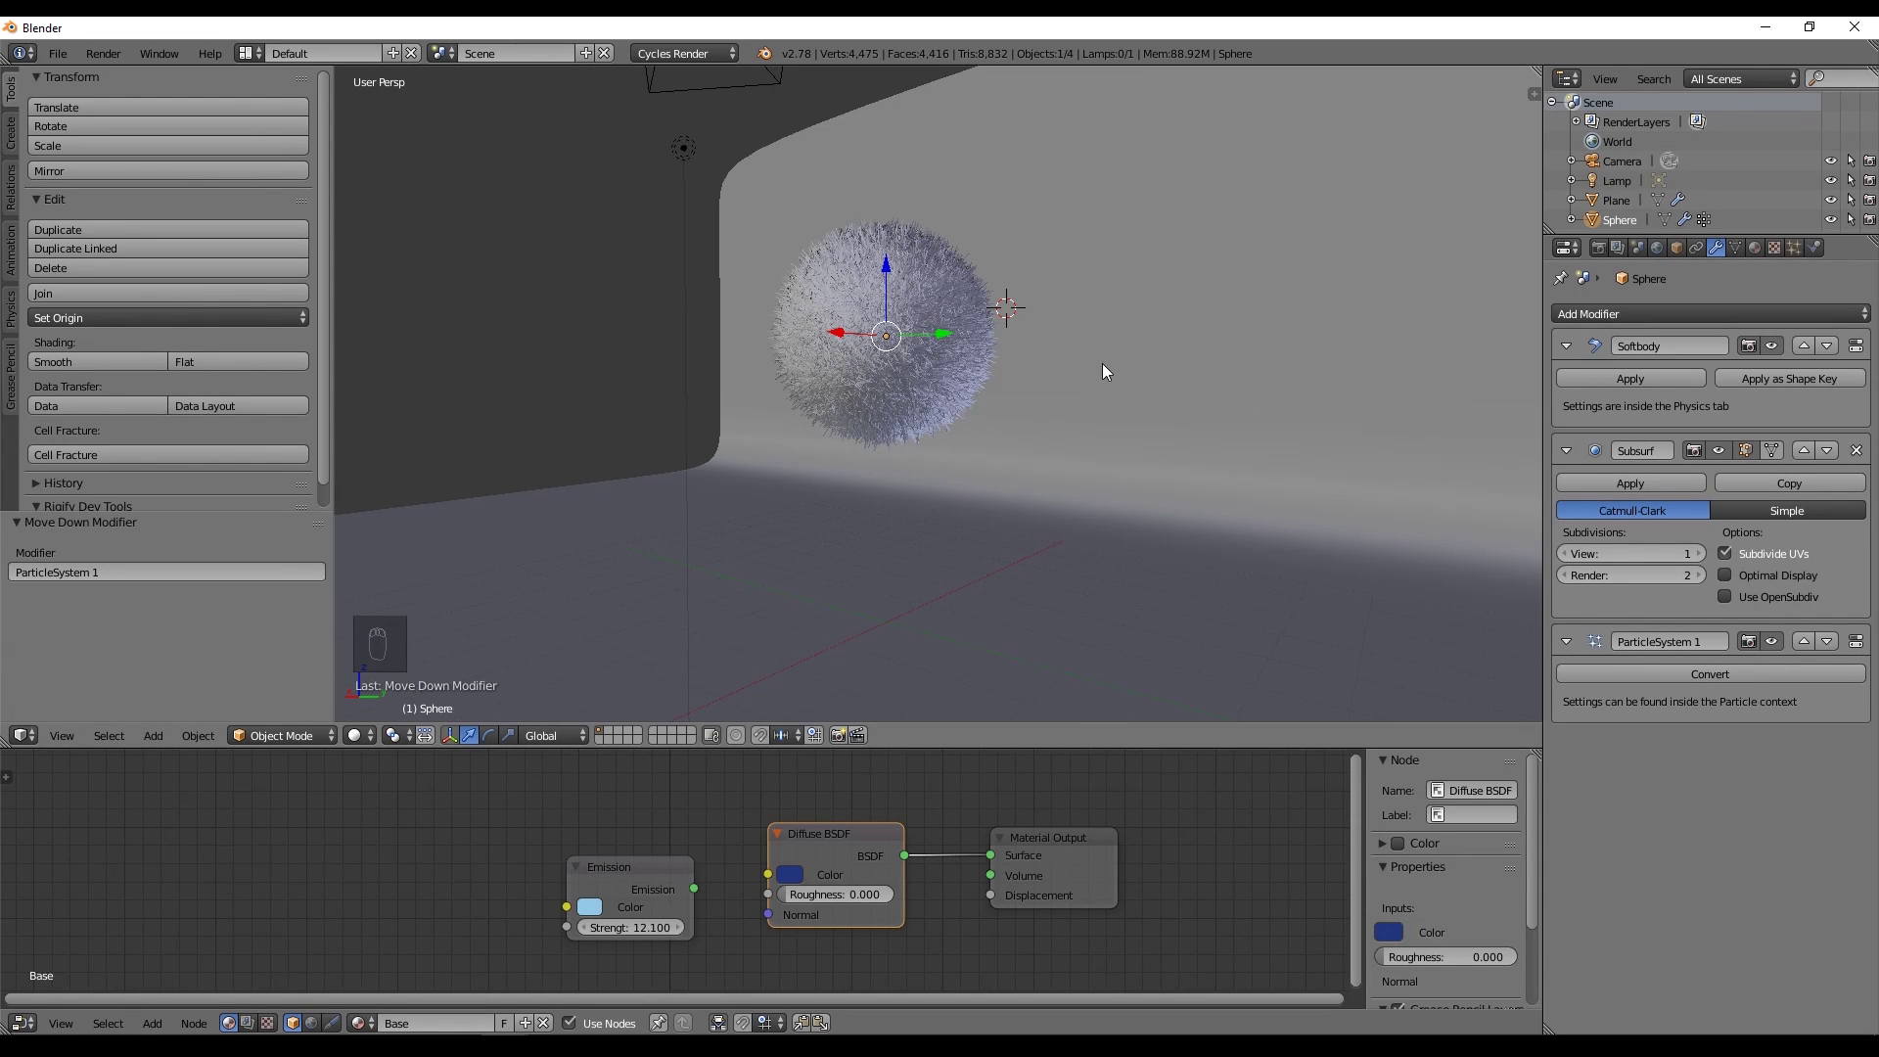
key(alt+a)
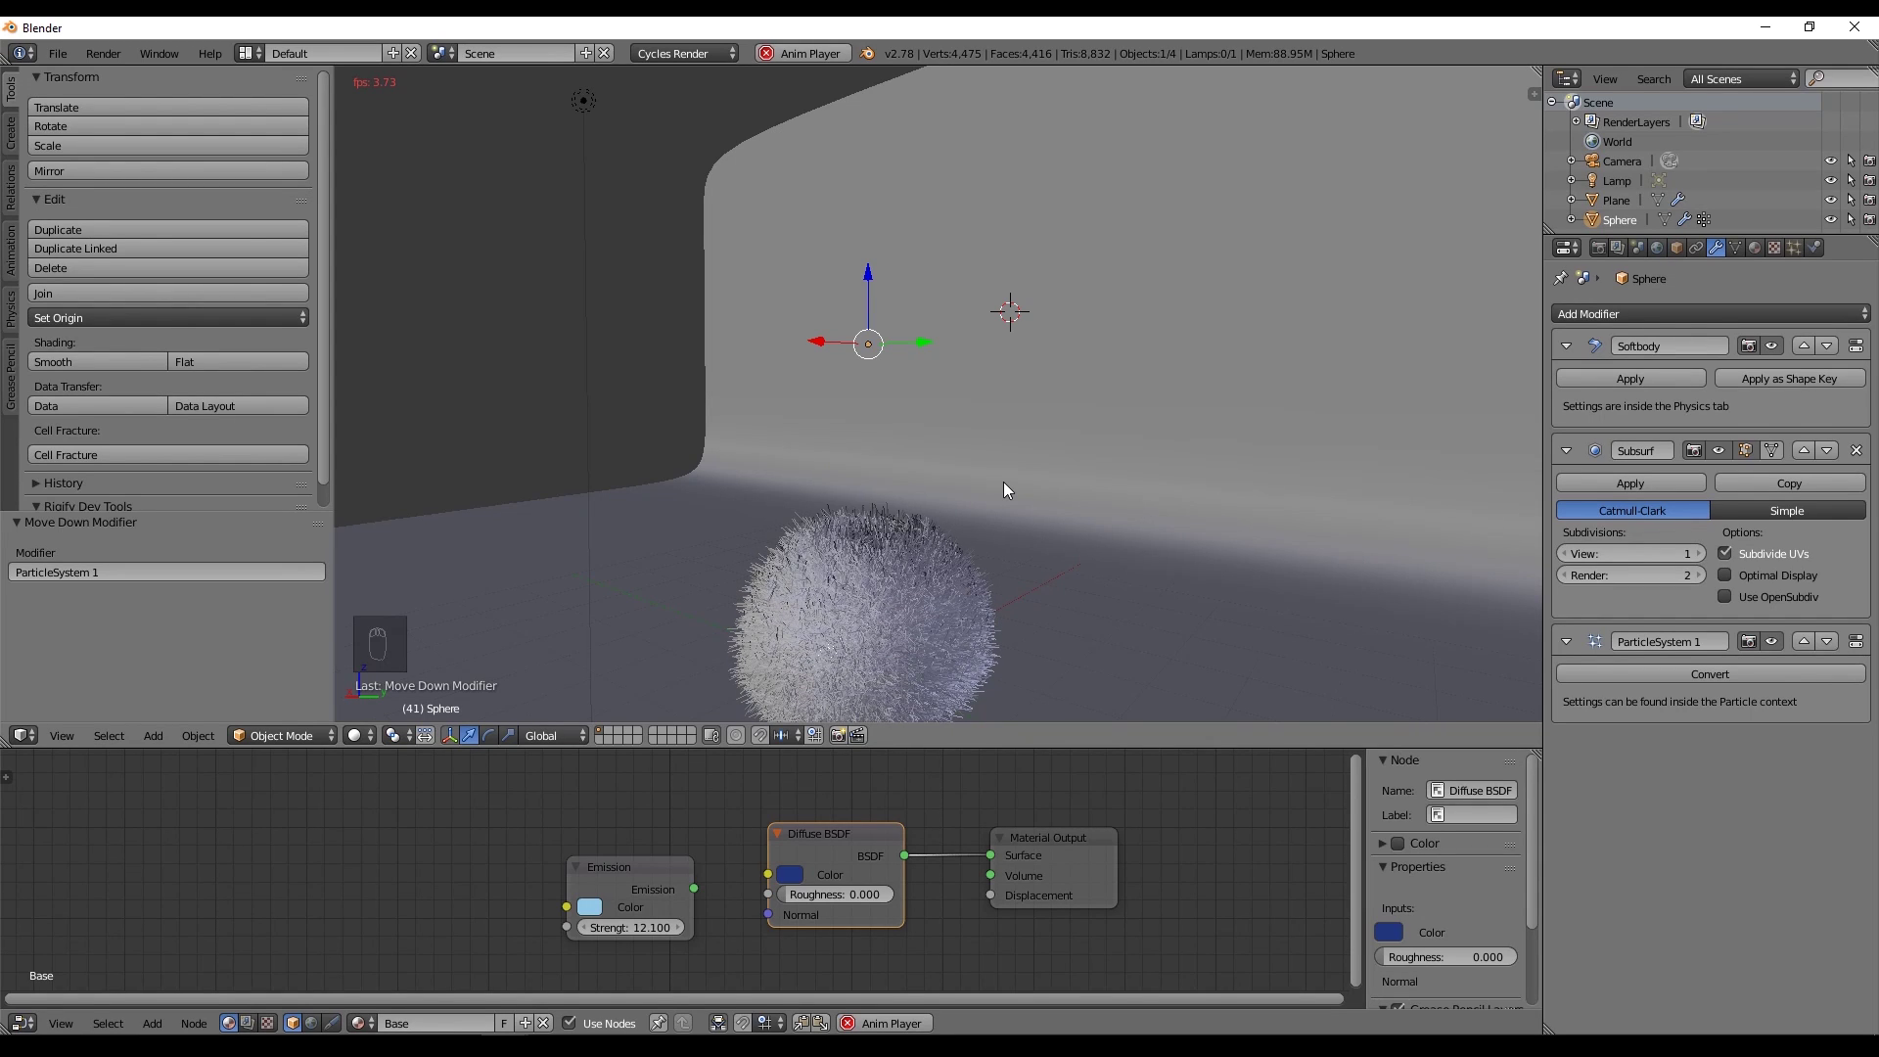
key(alt+a)
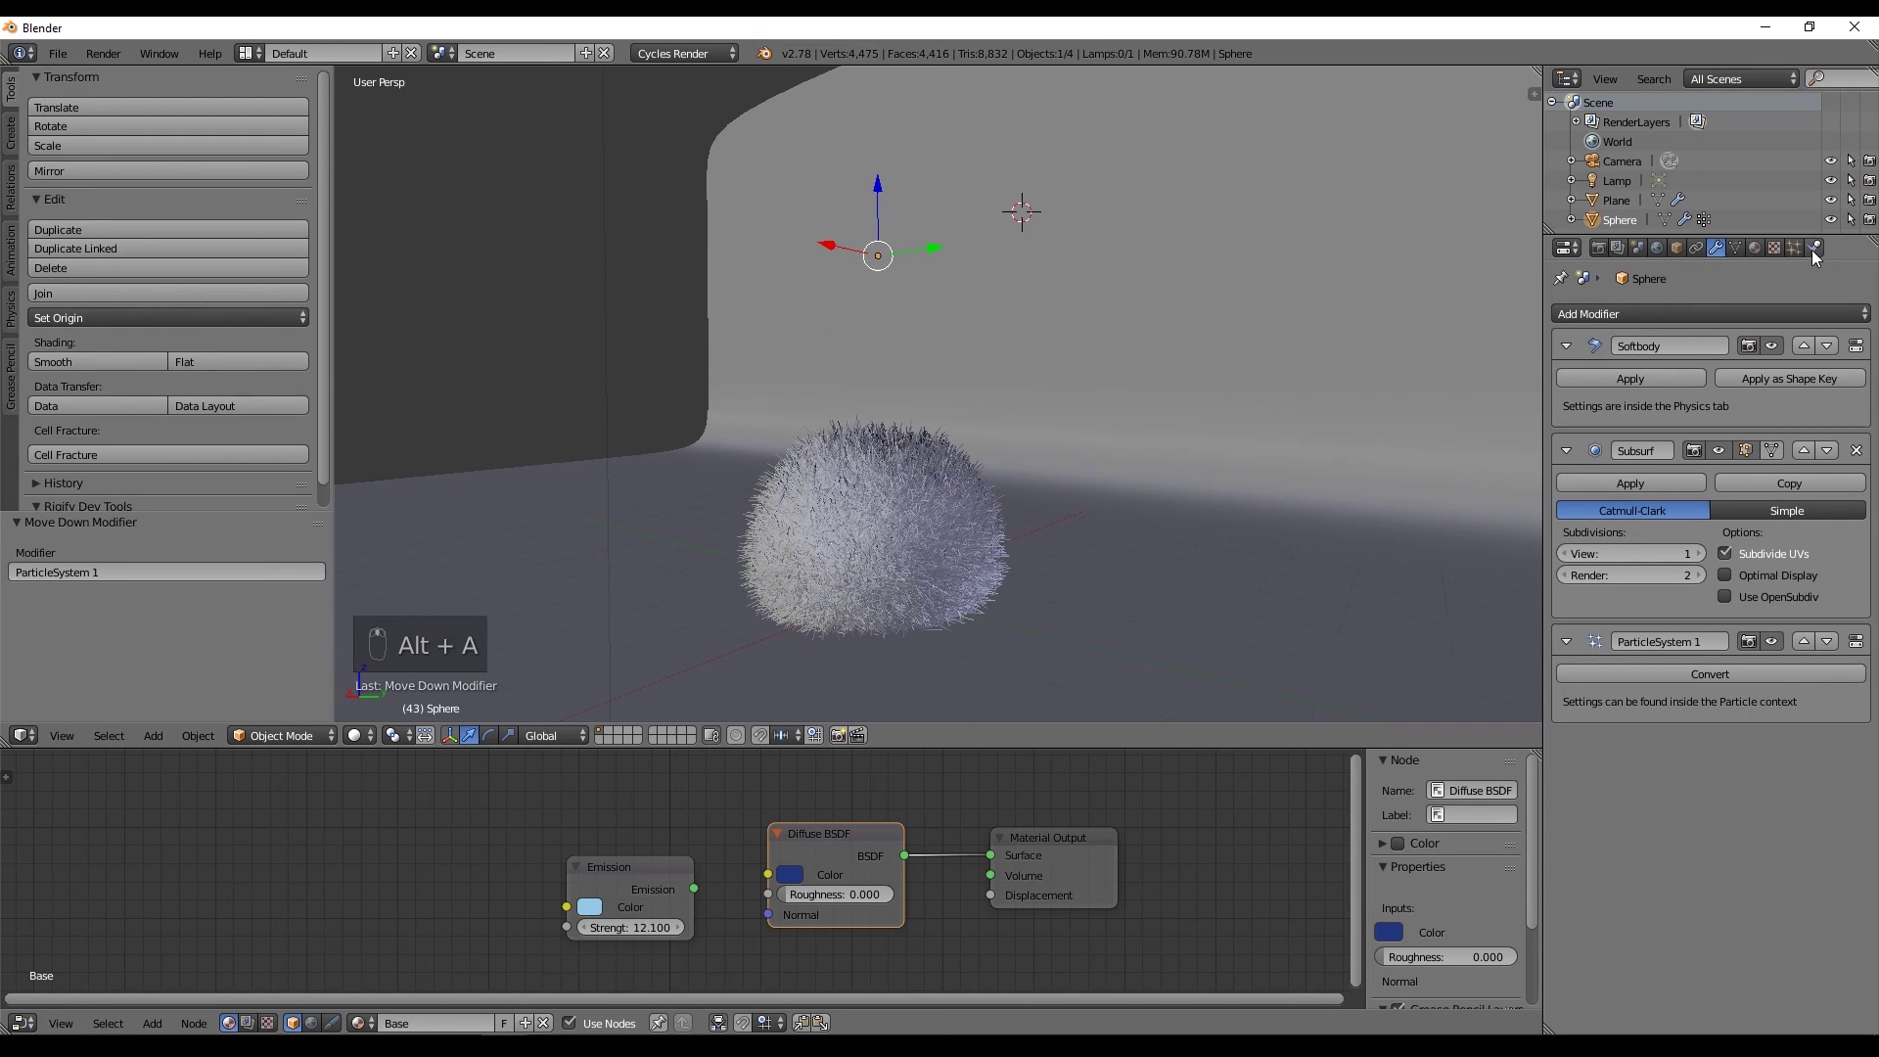
Add an active Rigid Body at bounciness 0.454, play the drop, then remove the rigid body.
key(shift+Left)
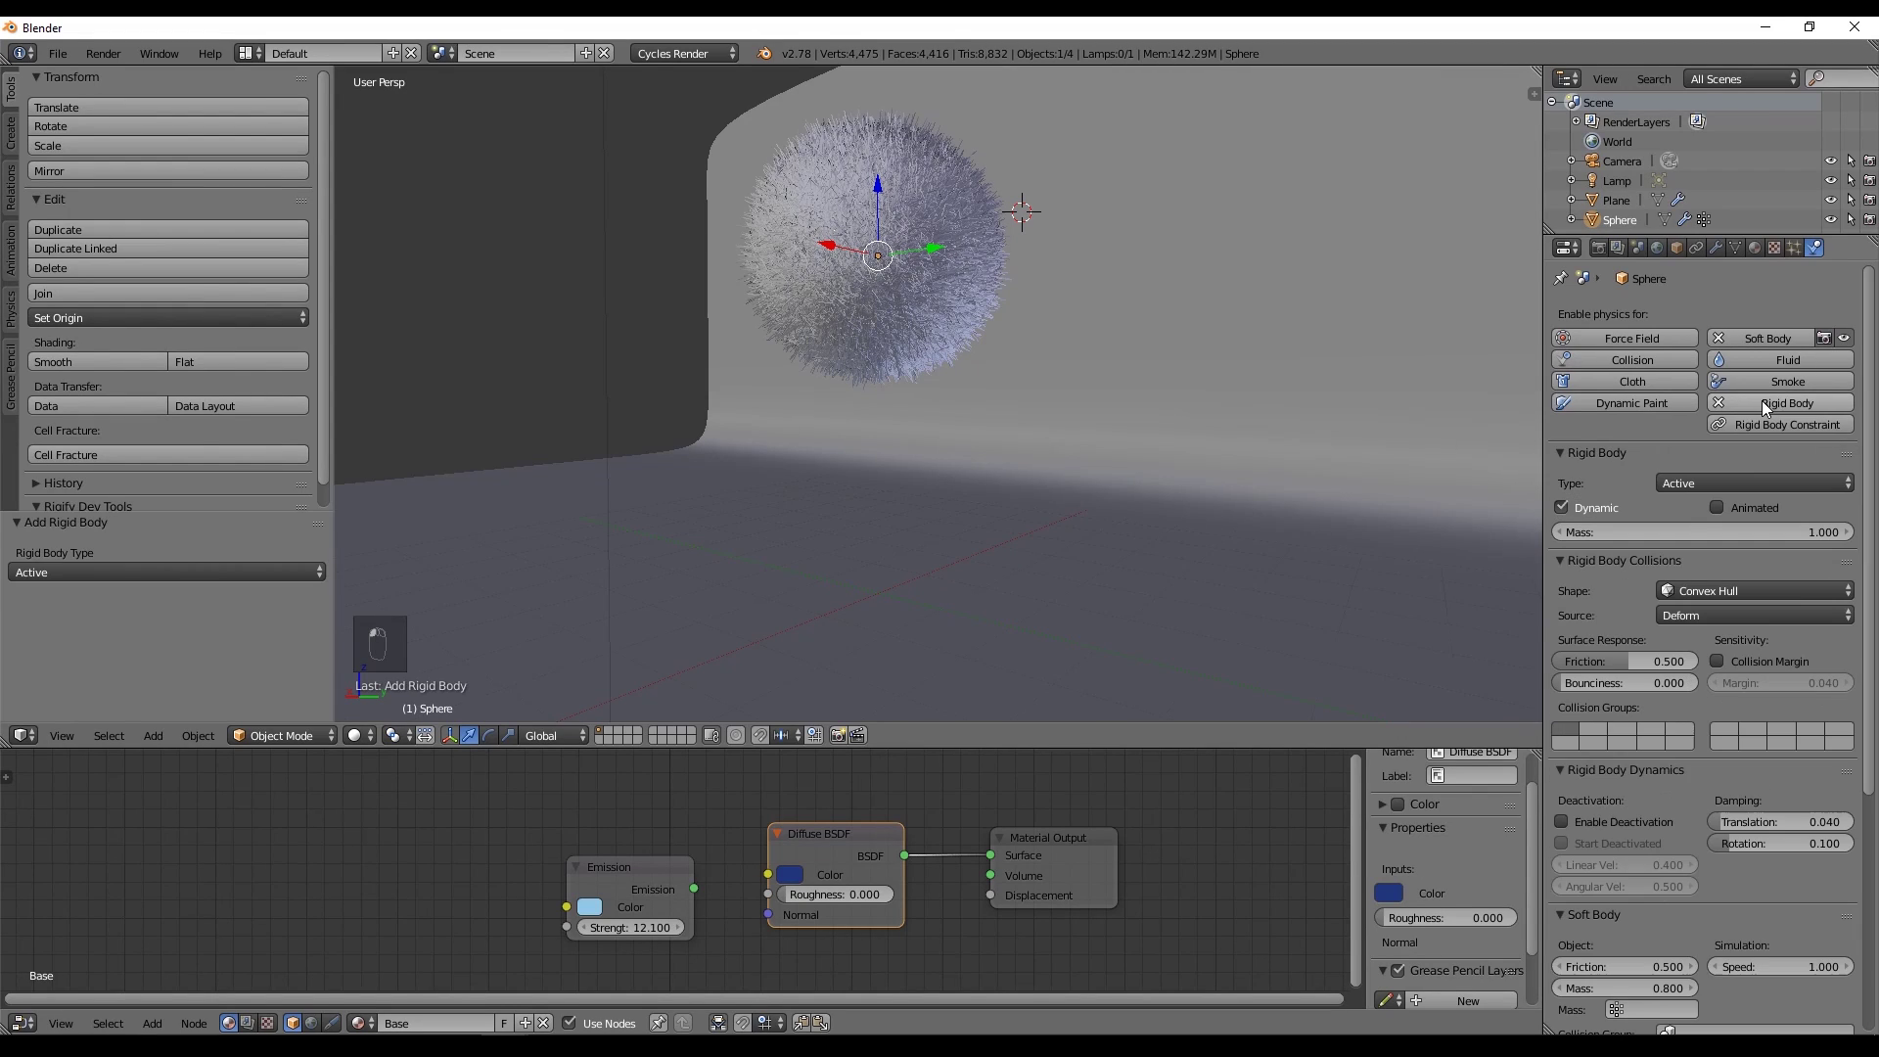
middle_click(1643, 439)
key(shift+Left)
key(alt+a)
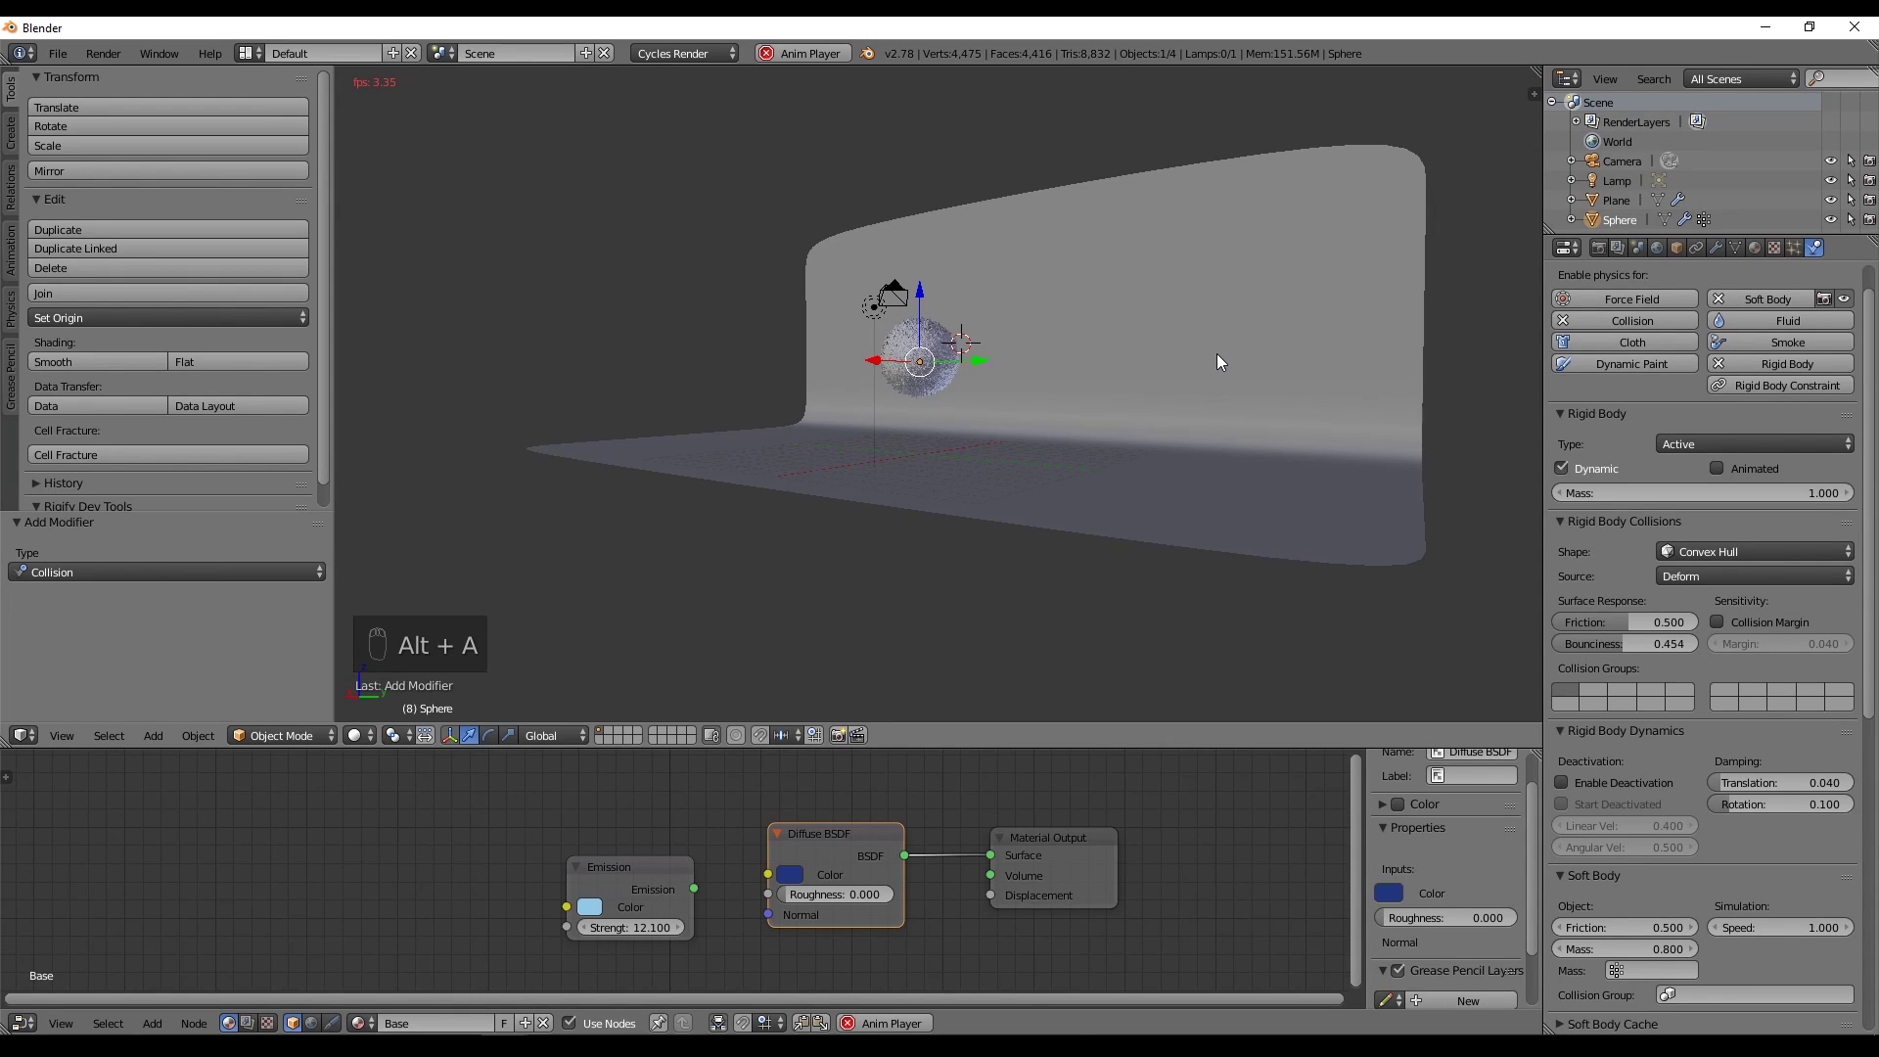
drag(1212, 380, 1188, 407)
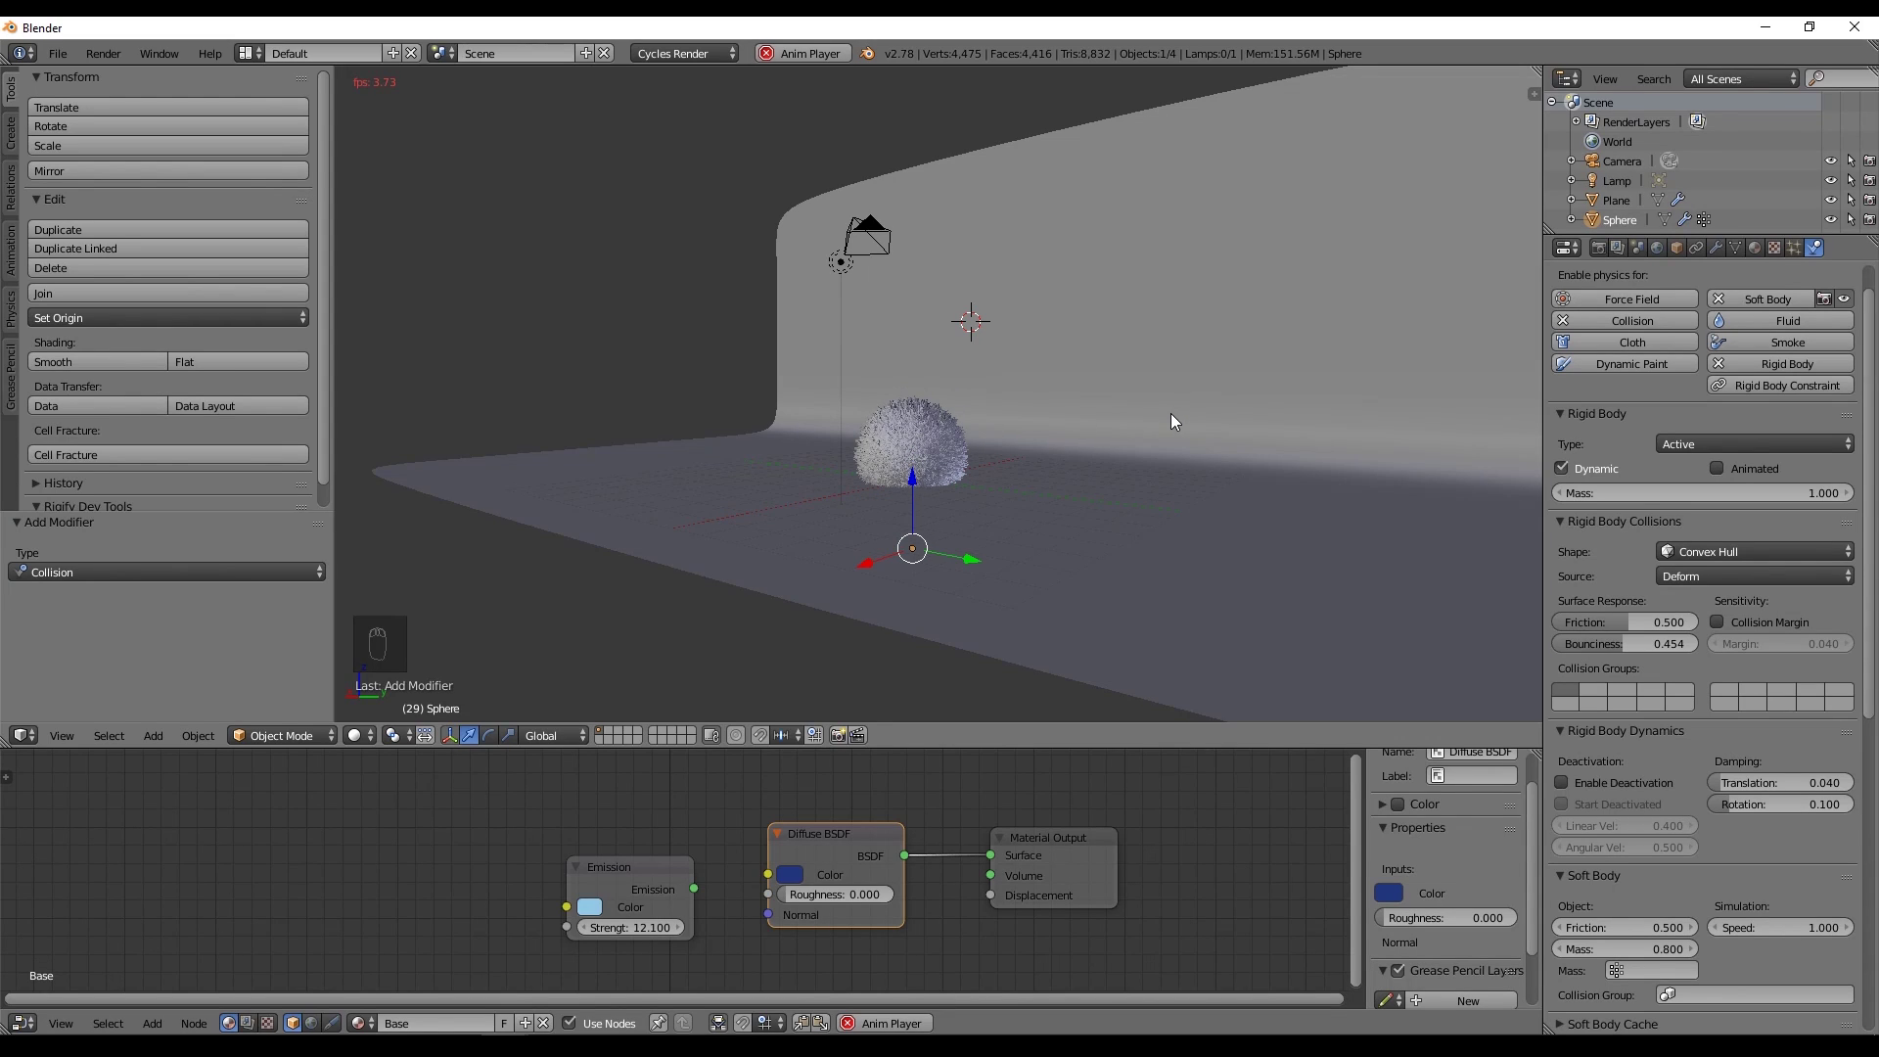
drag(1794, 257, 1107, 335)
Add a second UV Sphere and enable Collision physics on the backdrop plane.
key(shift+Left)
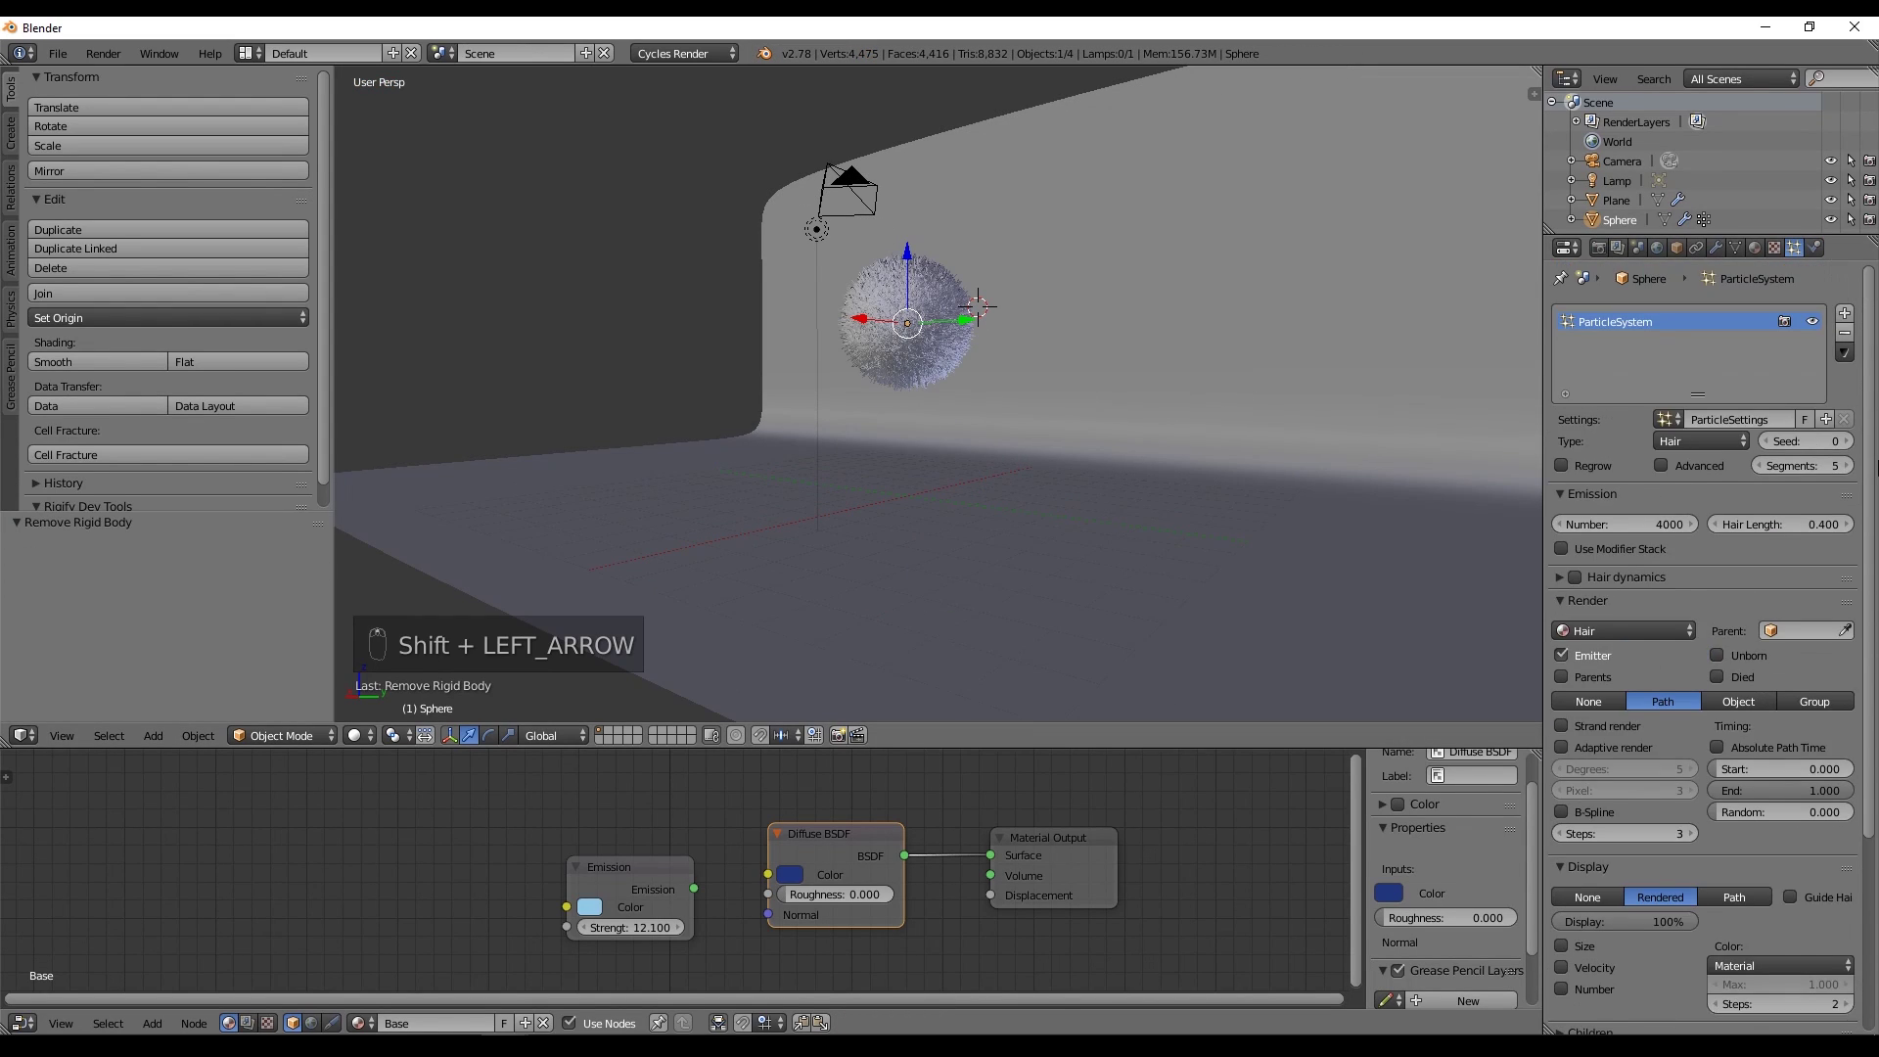
drag(1816, 325, 1189, 343)
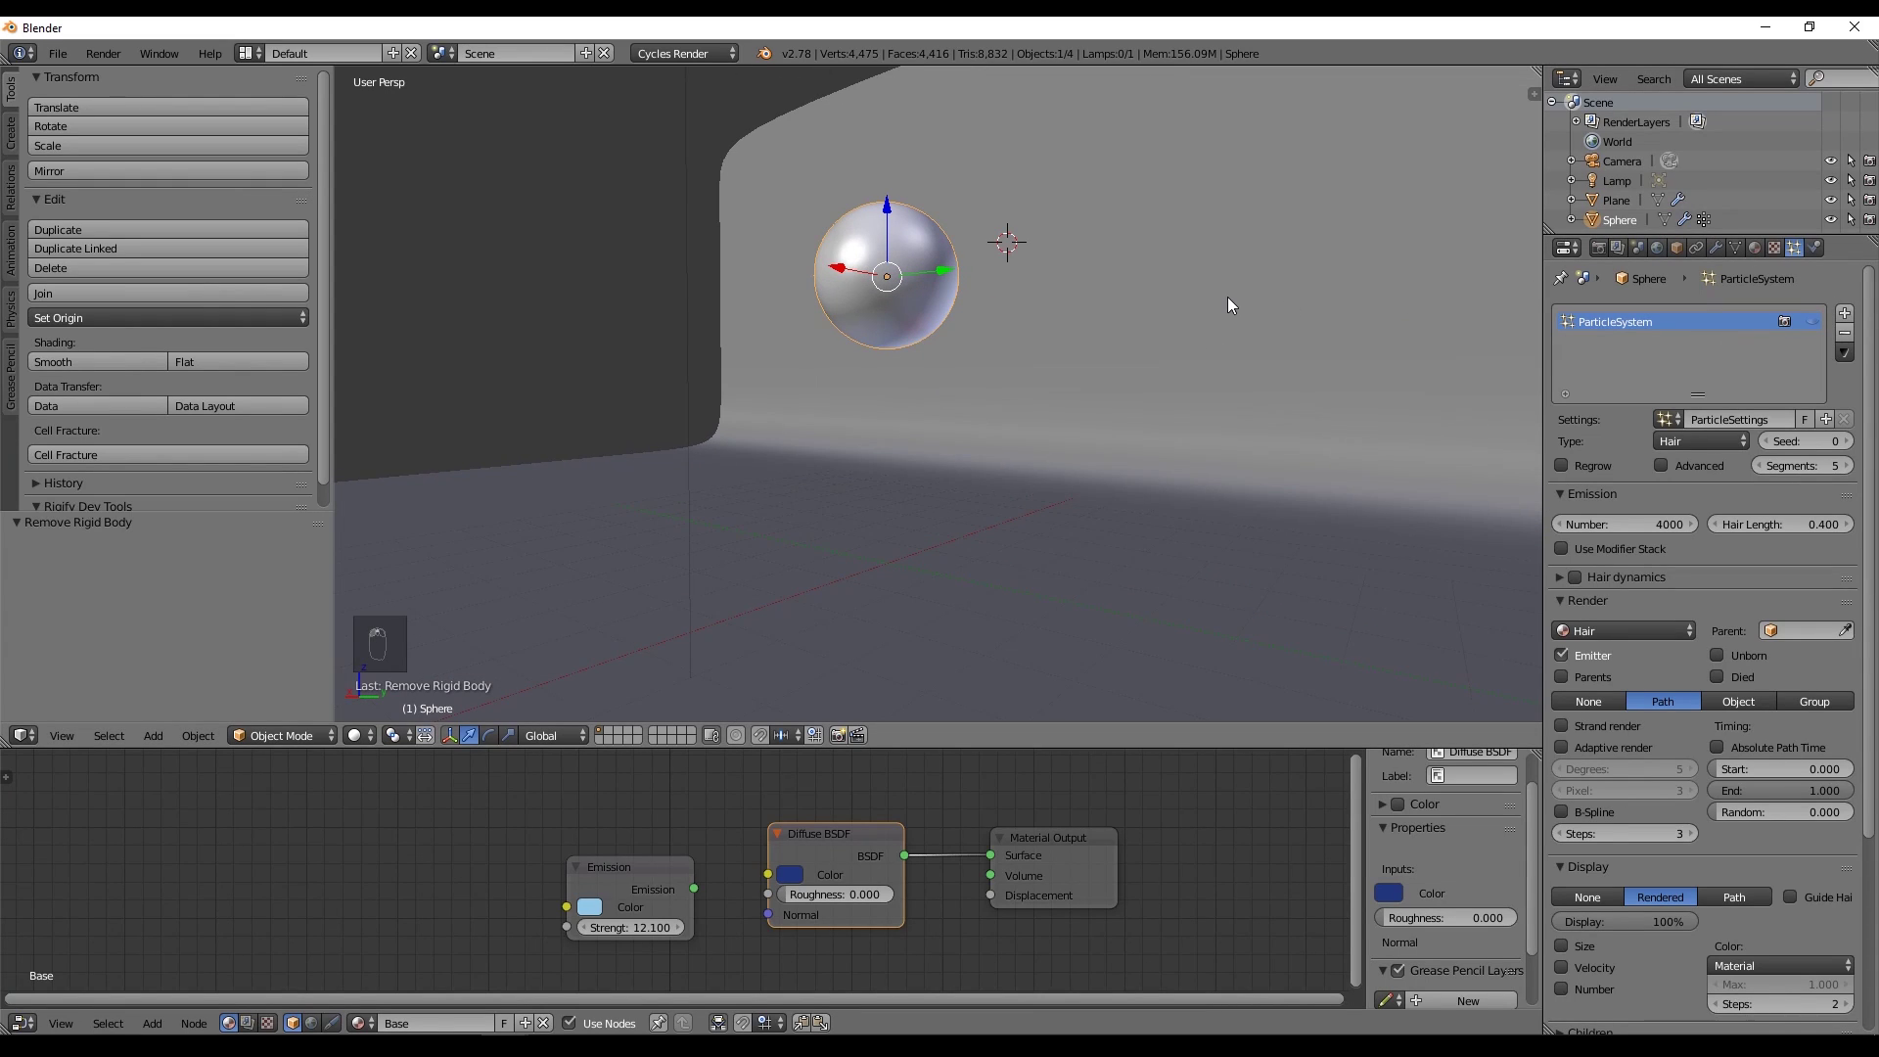
key(shift+a)
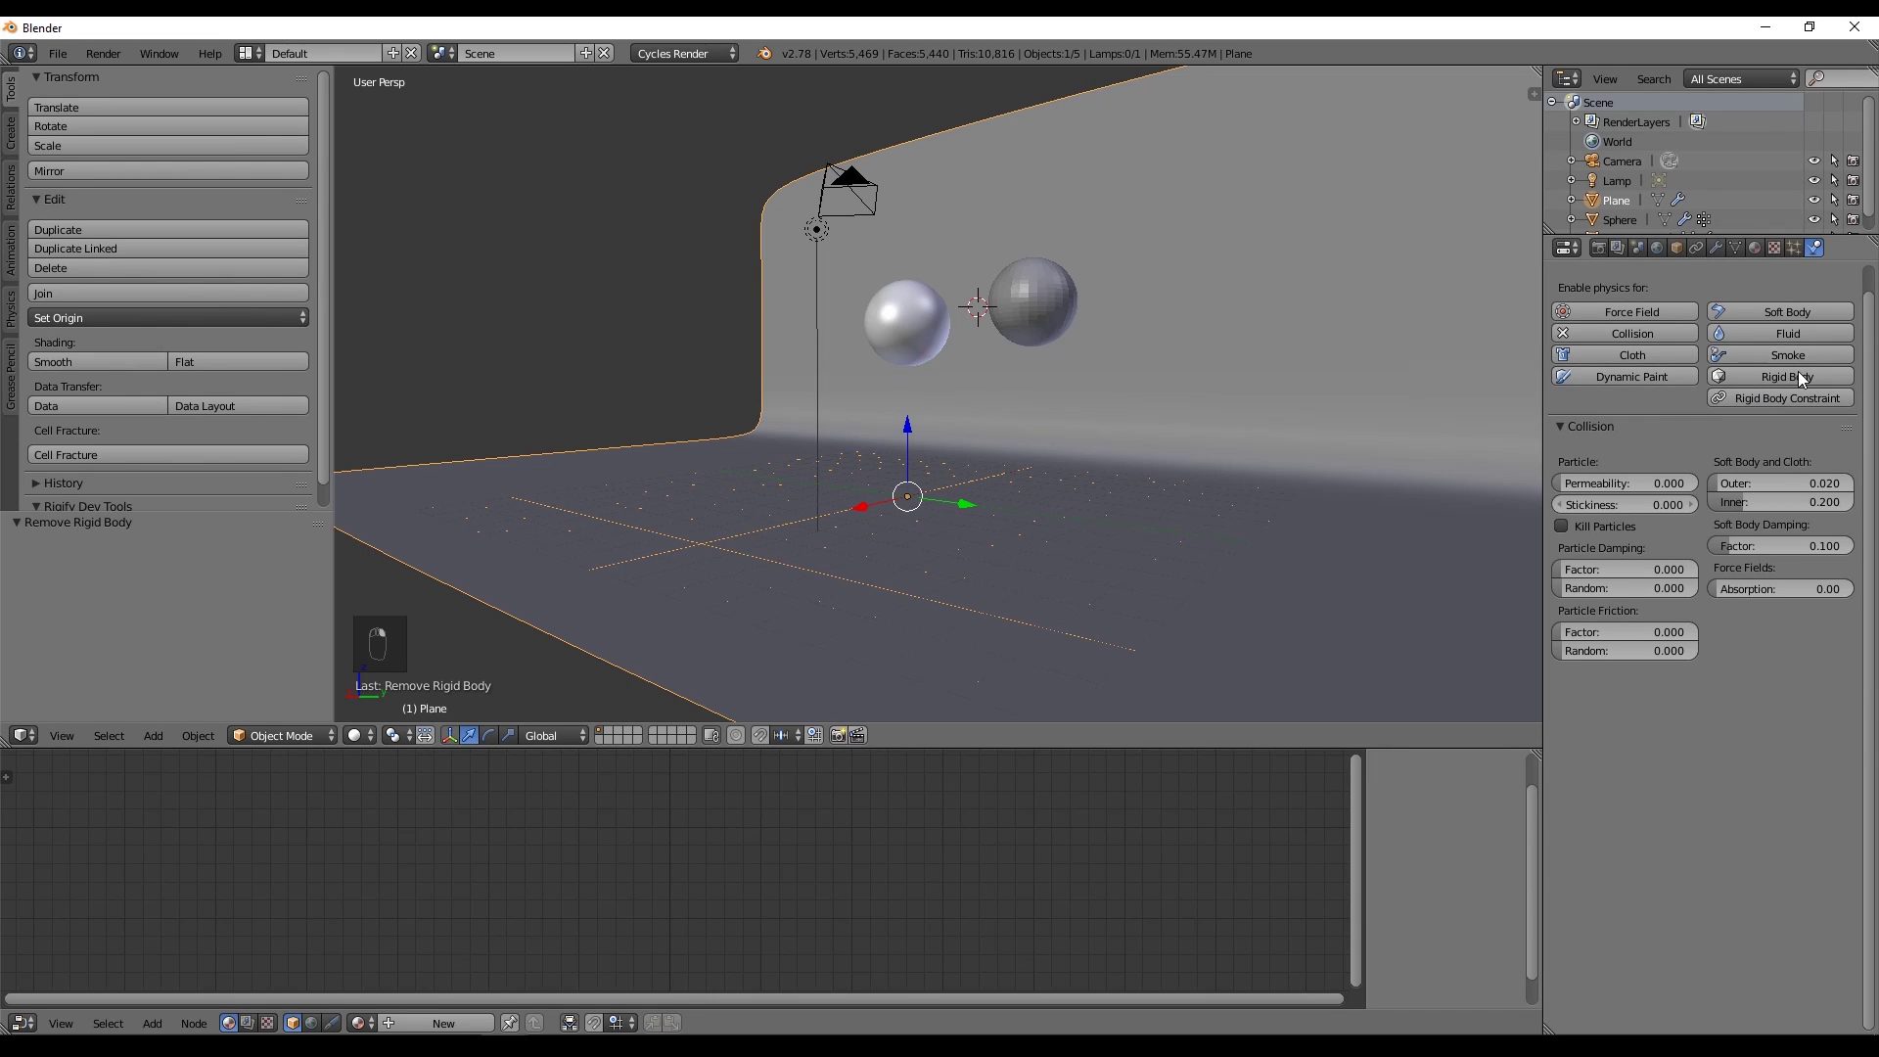
Make the plane a Passive Rigid Body with Mesh shape and bounciness 0.5.
drag(1803, 382, 1492, 338)
middle_click(1451, 331)
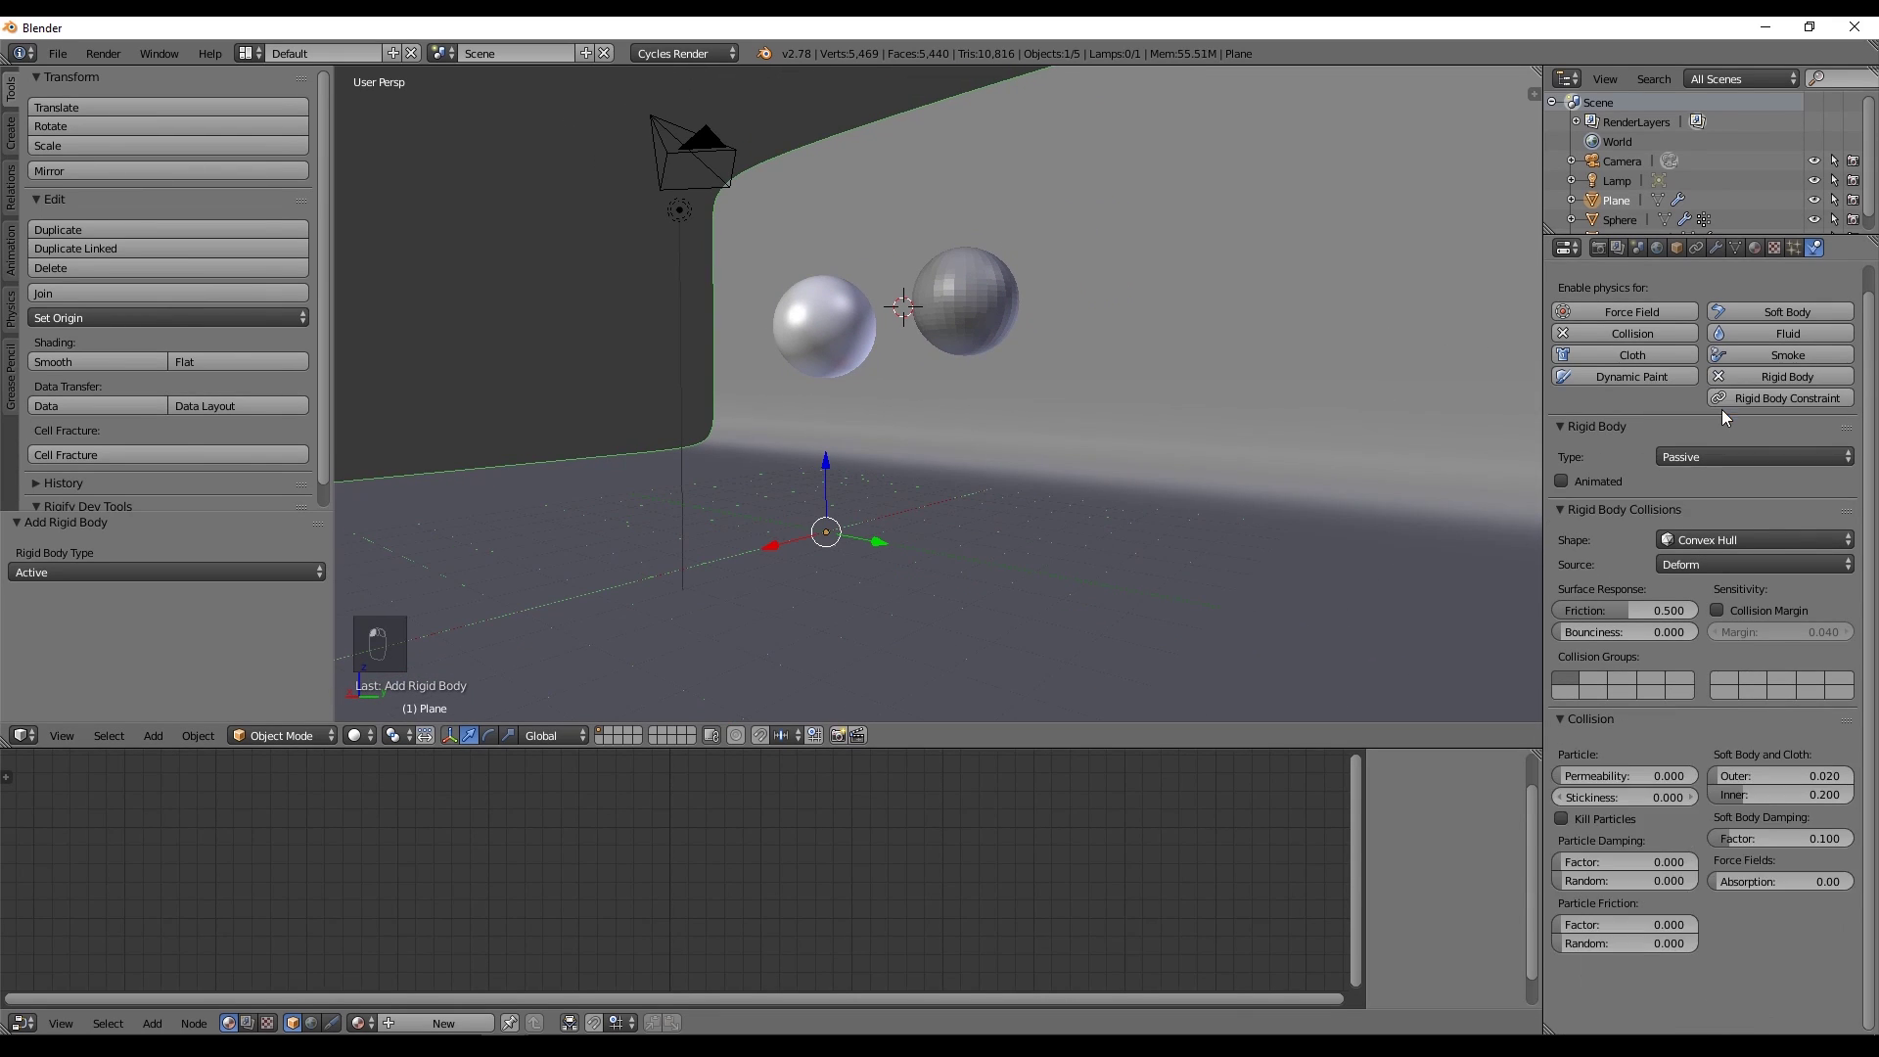
key(alt+a)
key(shift+Left)
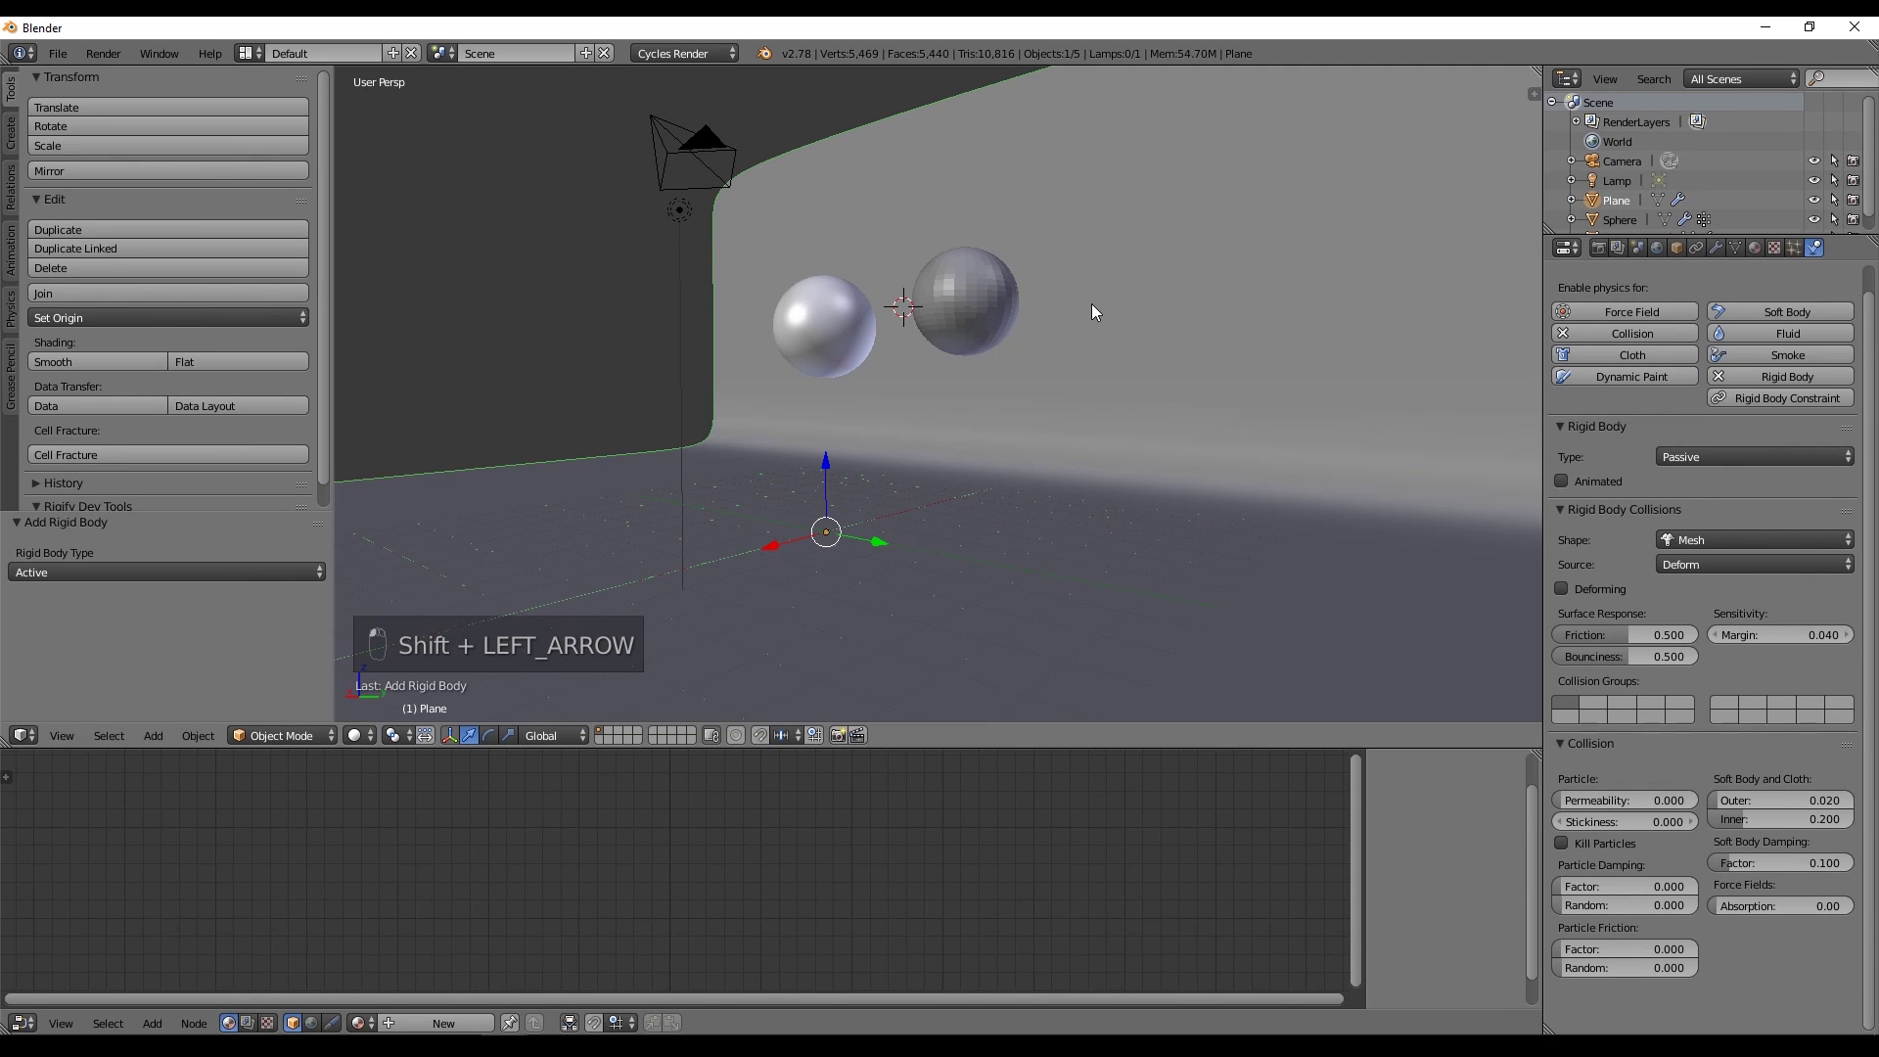
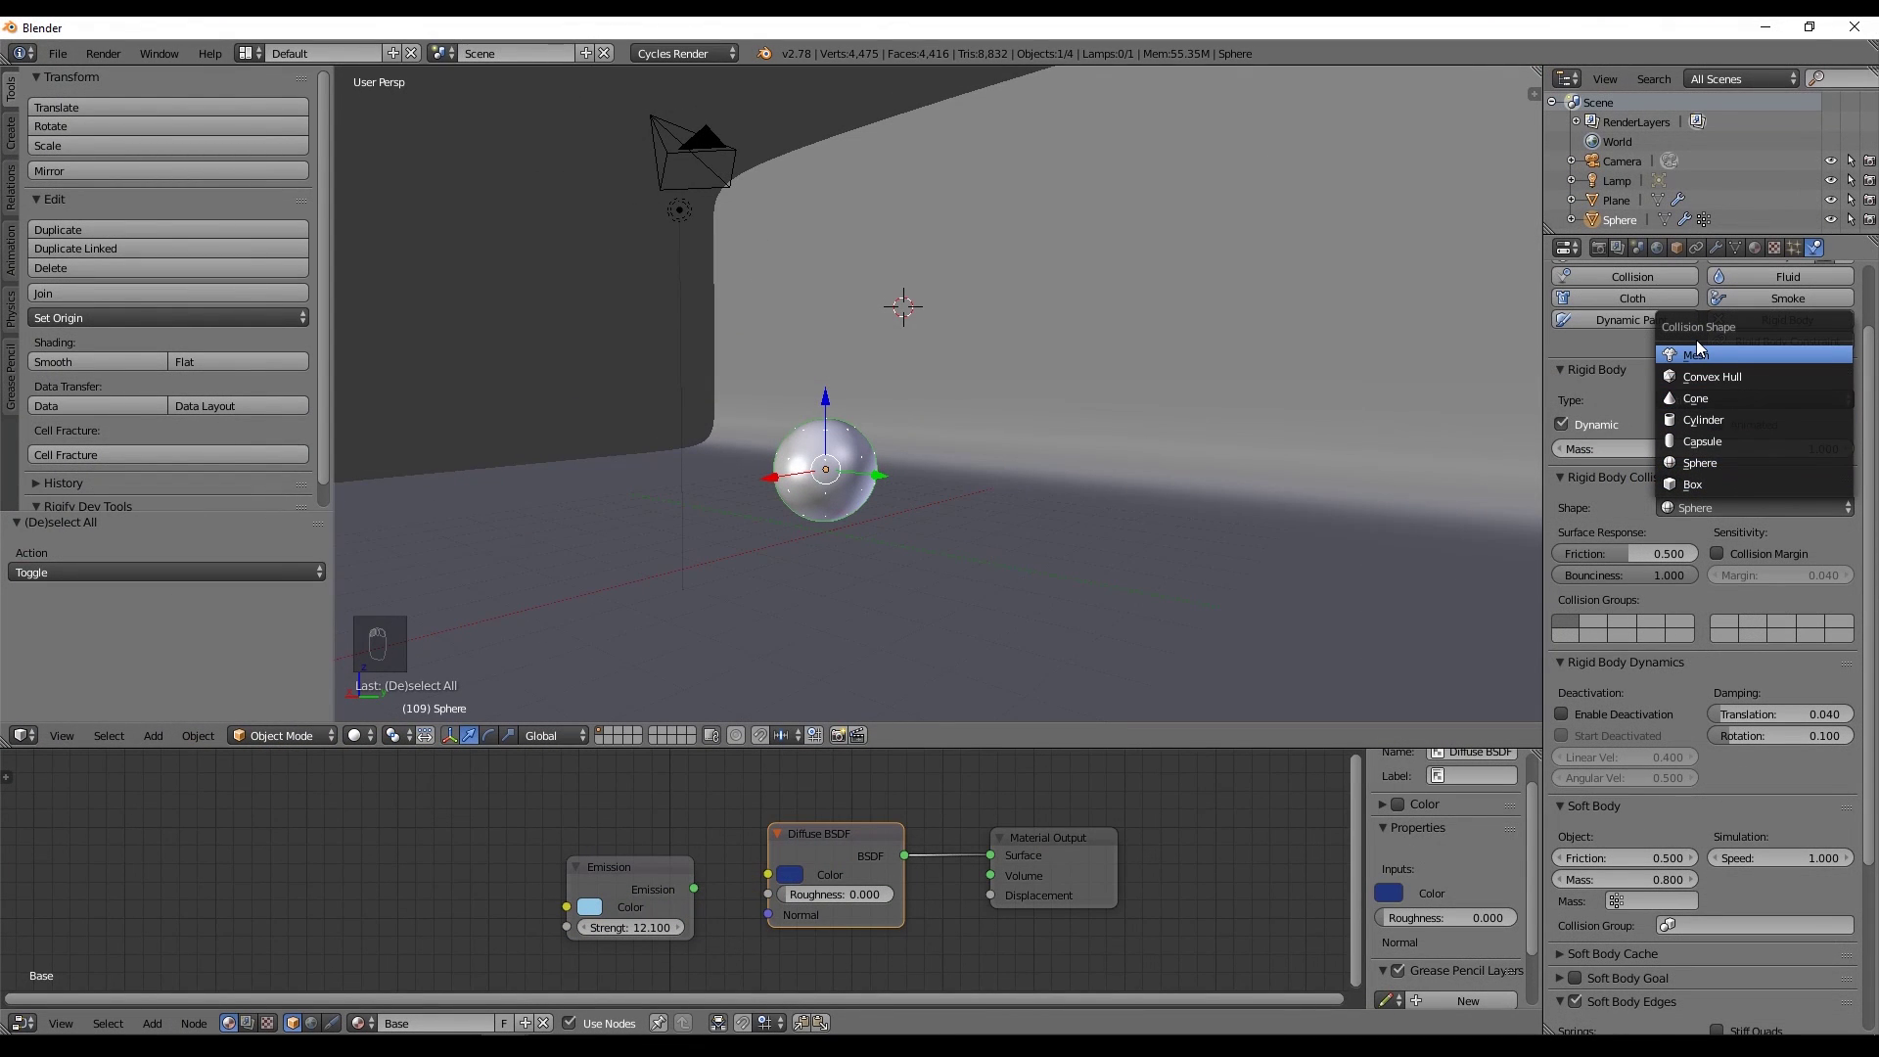
Delete the extra sphere, give Sphere an active Mesh Rigid Body at bounciness 1.0, and play the drop.
drag(1704, 343, 1333, 384)
drag(1826, 627, 1855, 295)
drag(1855, 295, 883, 373)
key(alt+a)
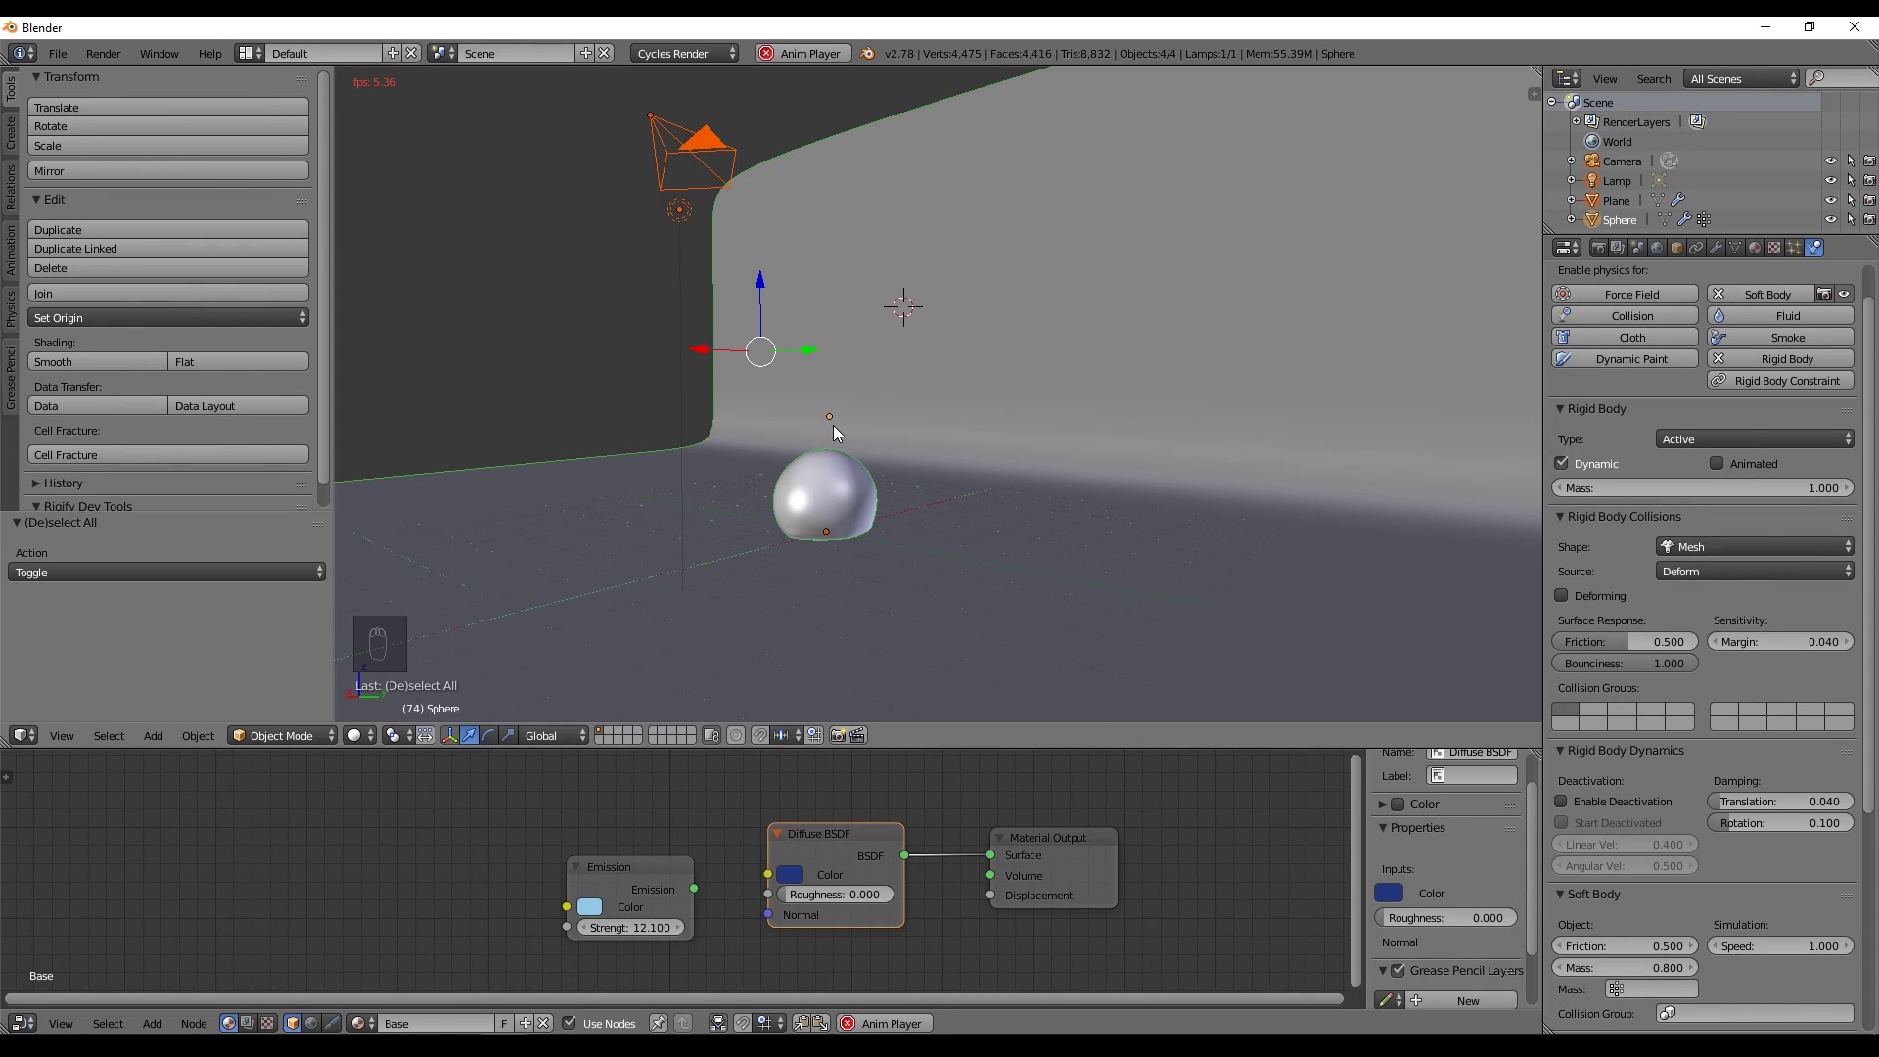
Run initial soft body playbacks, stopping and rewinding to frame one each time.
key(alt+a)
key(shift+Left)
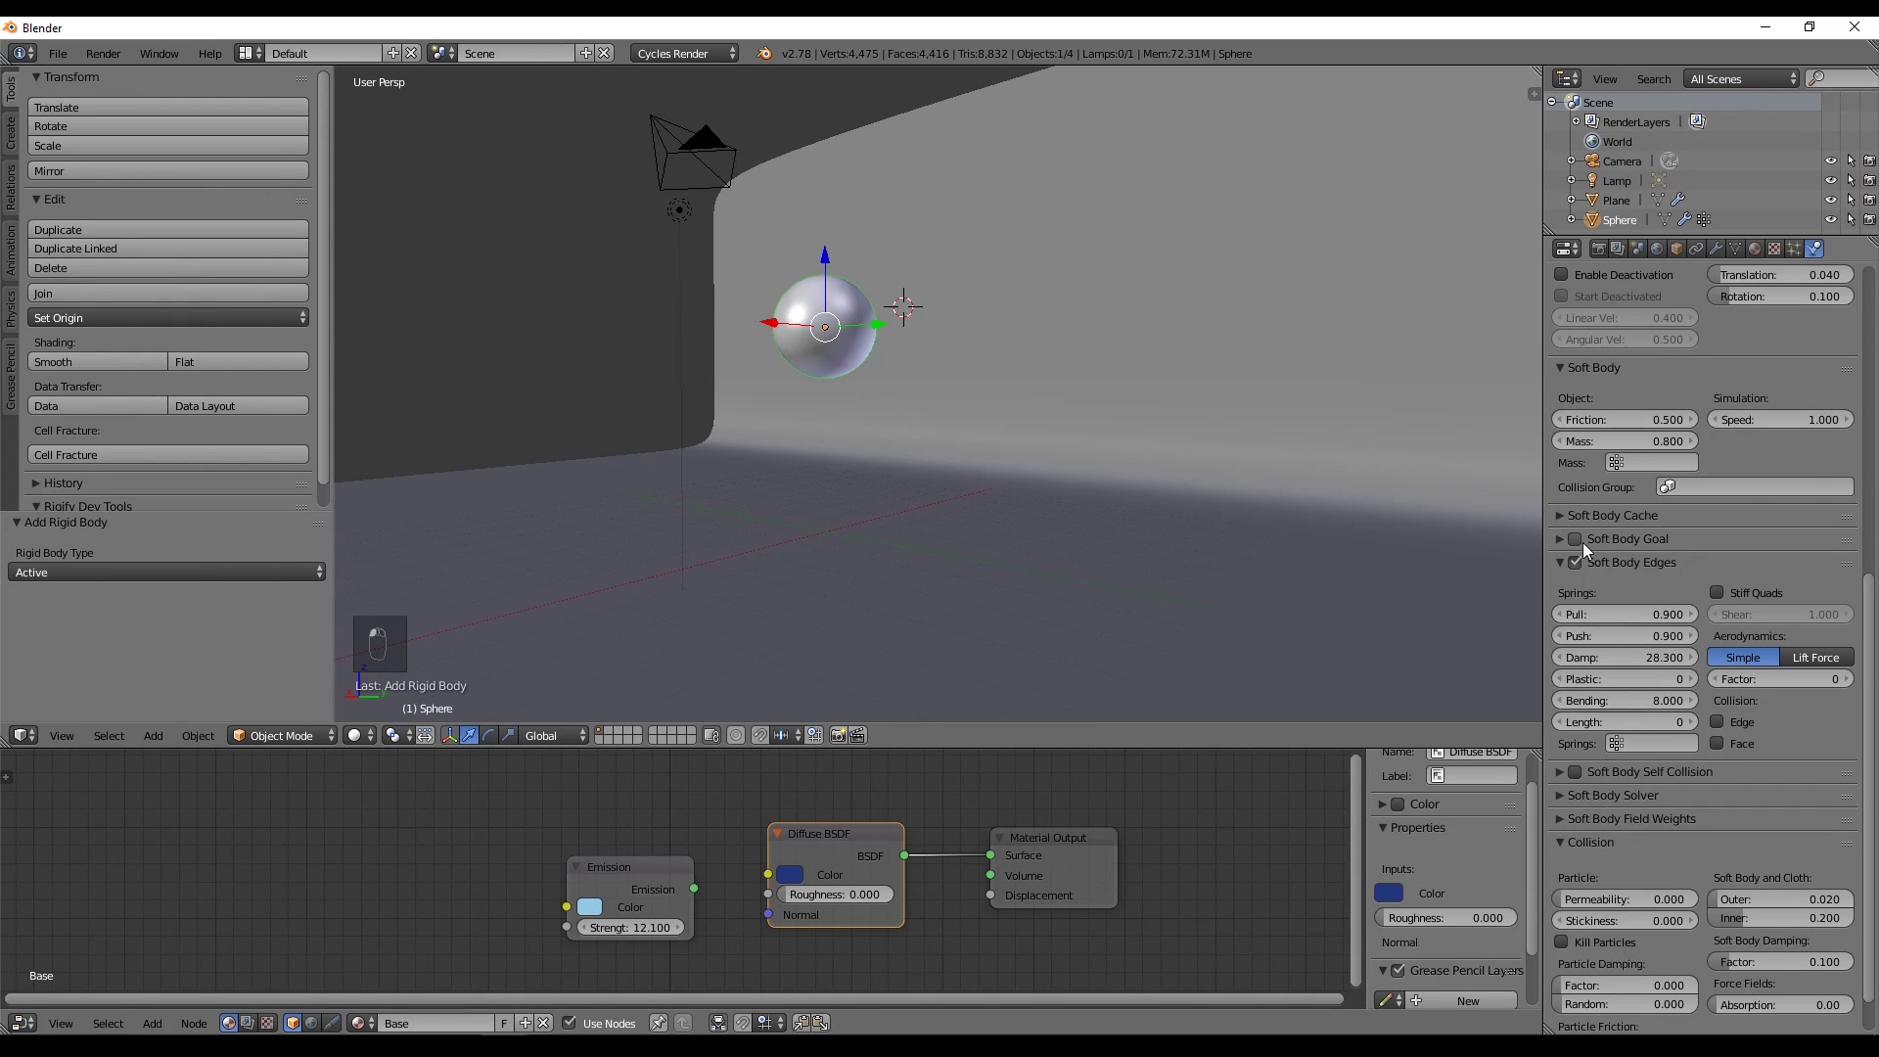
drag(1429, 526, 1133, 365)
key(alt+a)
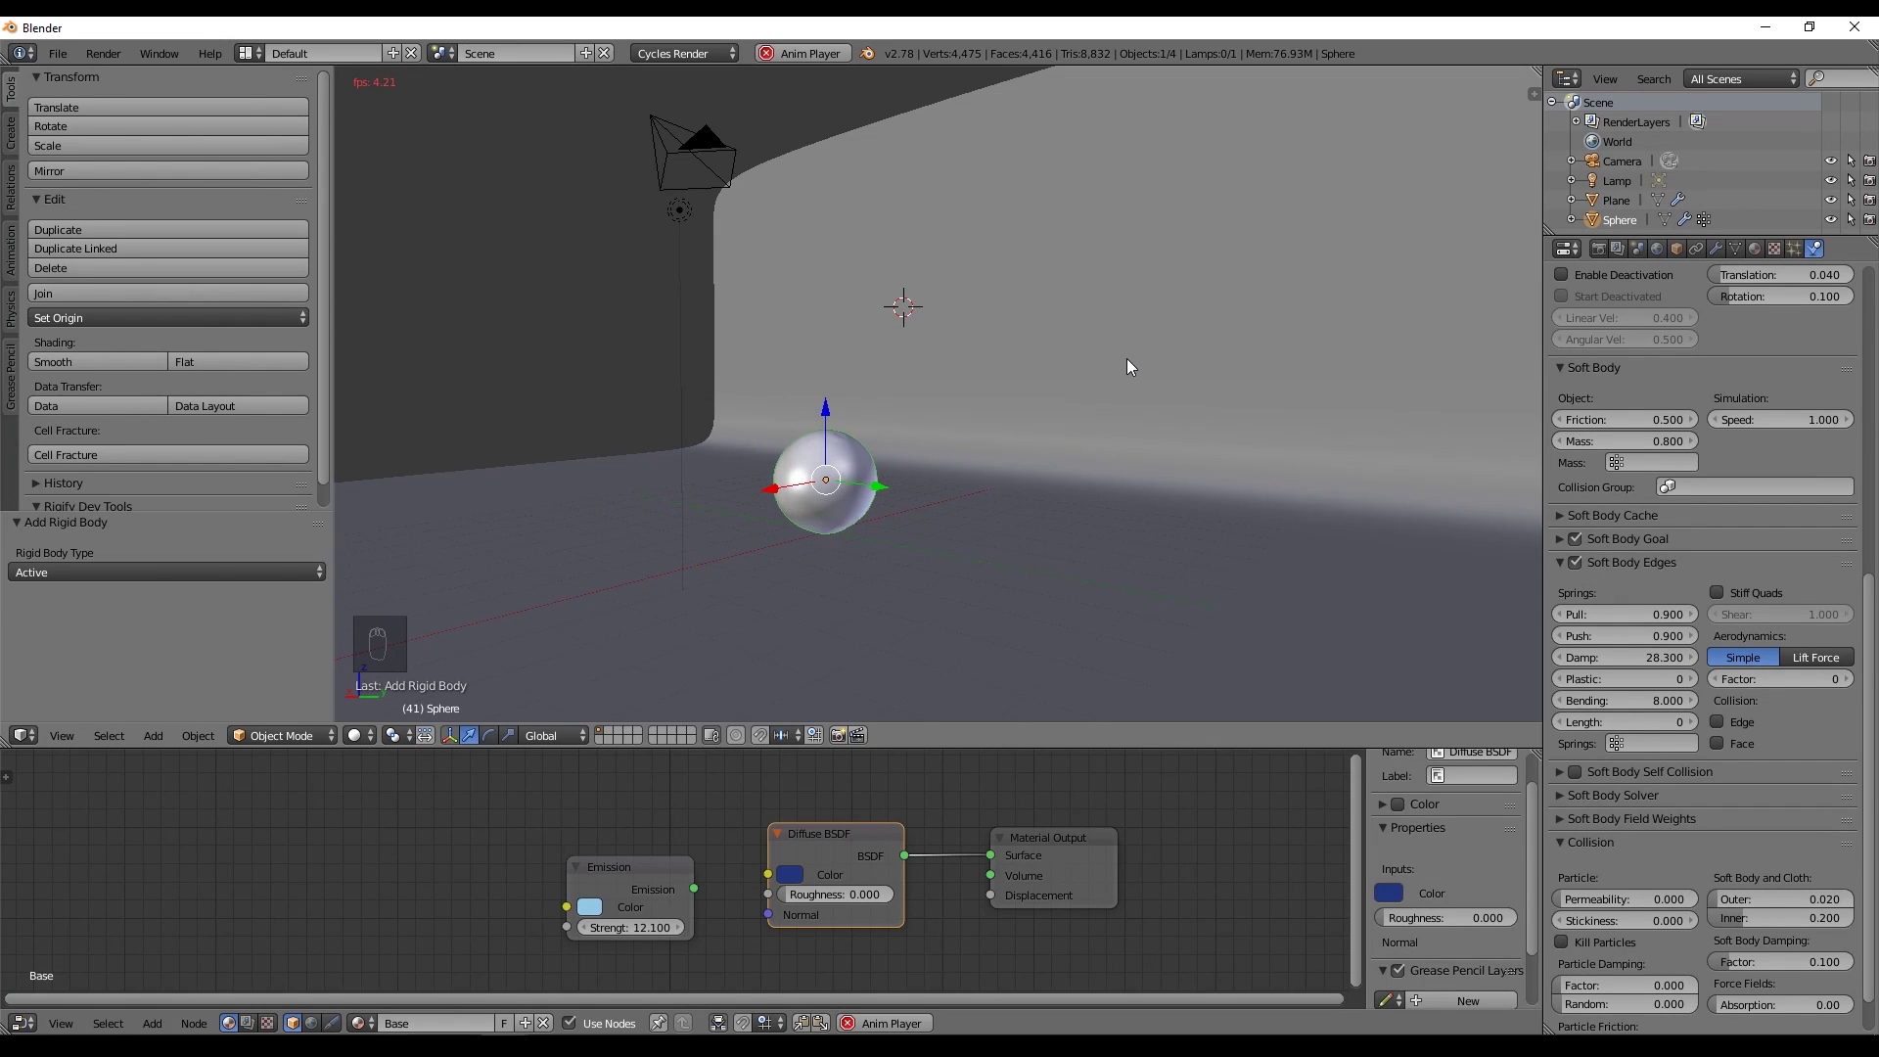
key(alt+a)
key(shift+Left)
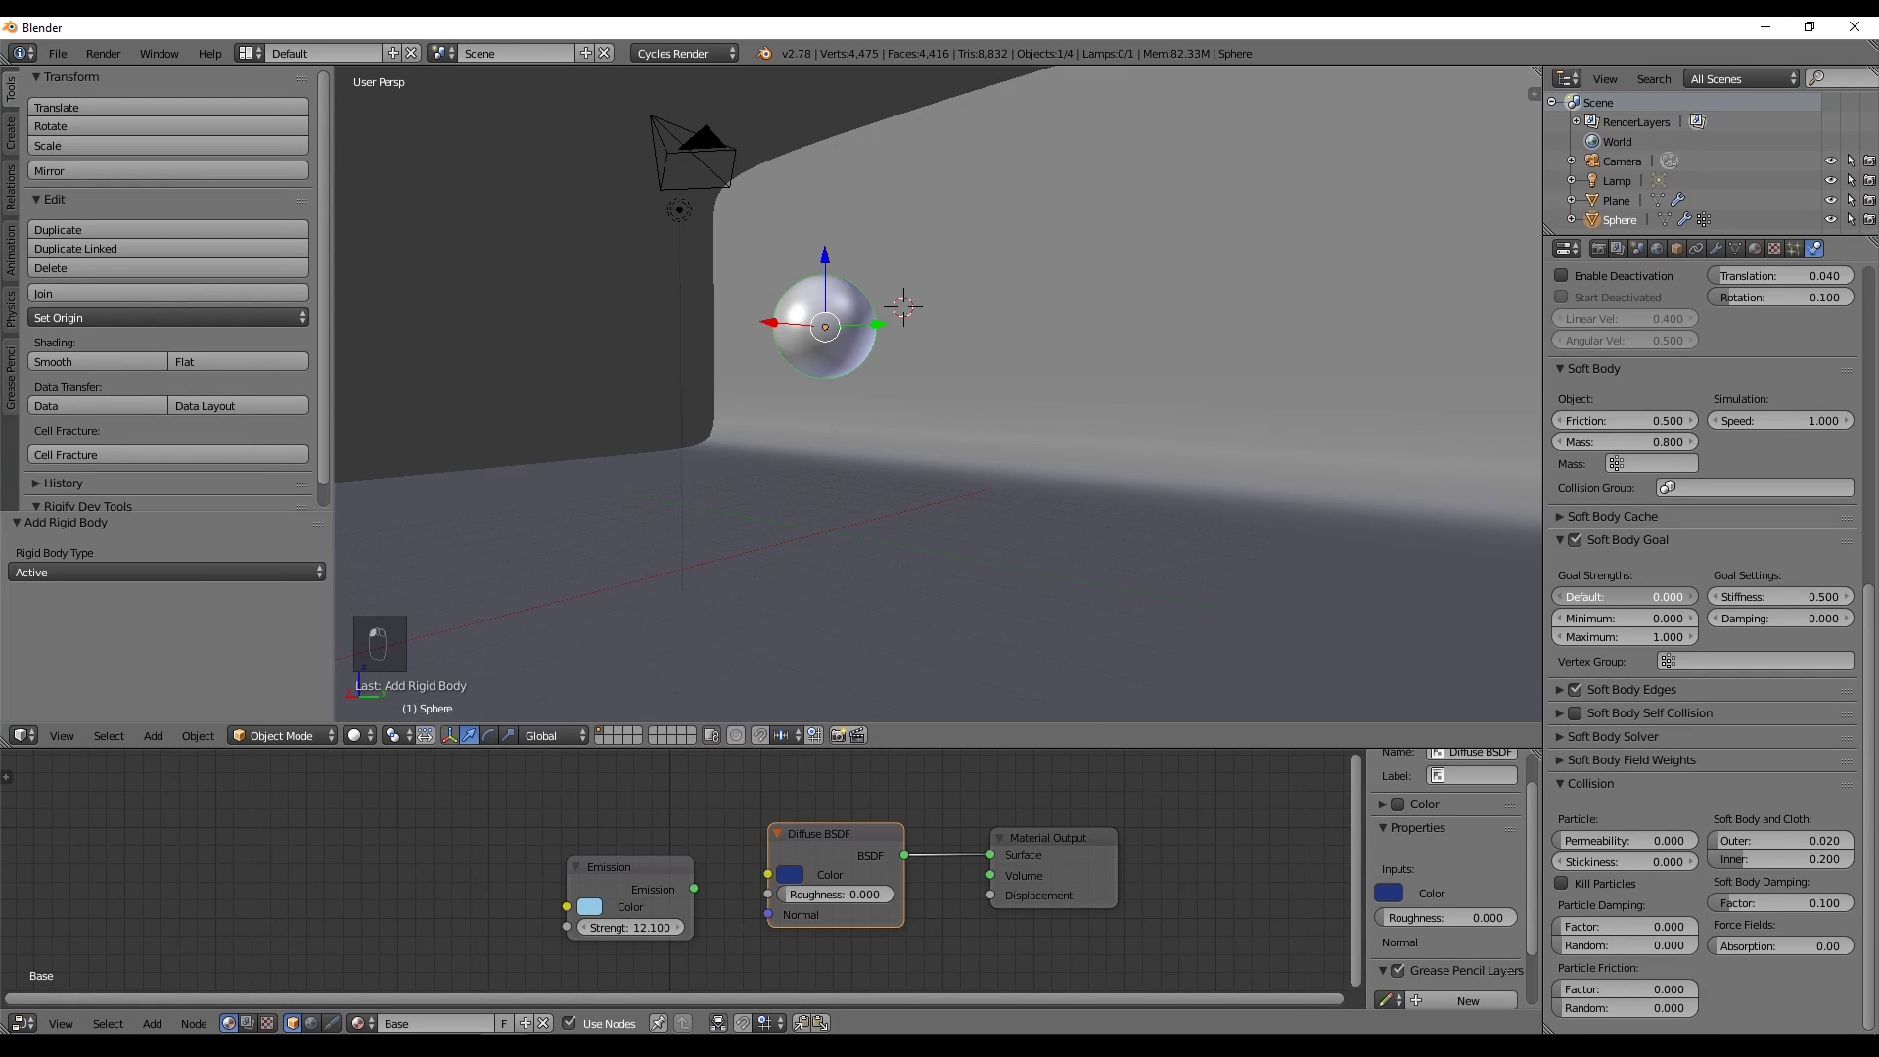
Set Soft Body Goal default to 0 and play the drop, then rewind.
key(alt+a)
key(alt+a)
key(shift+Left)
key(alt+a)
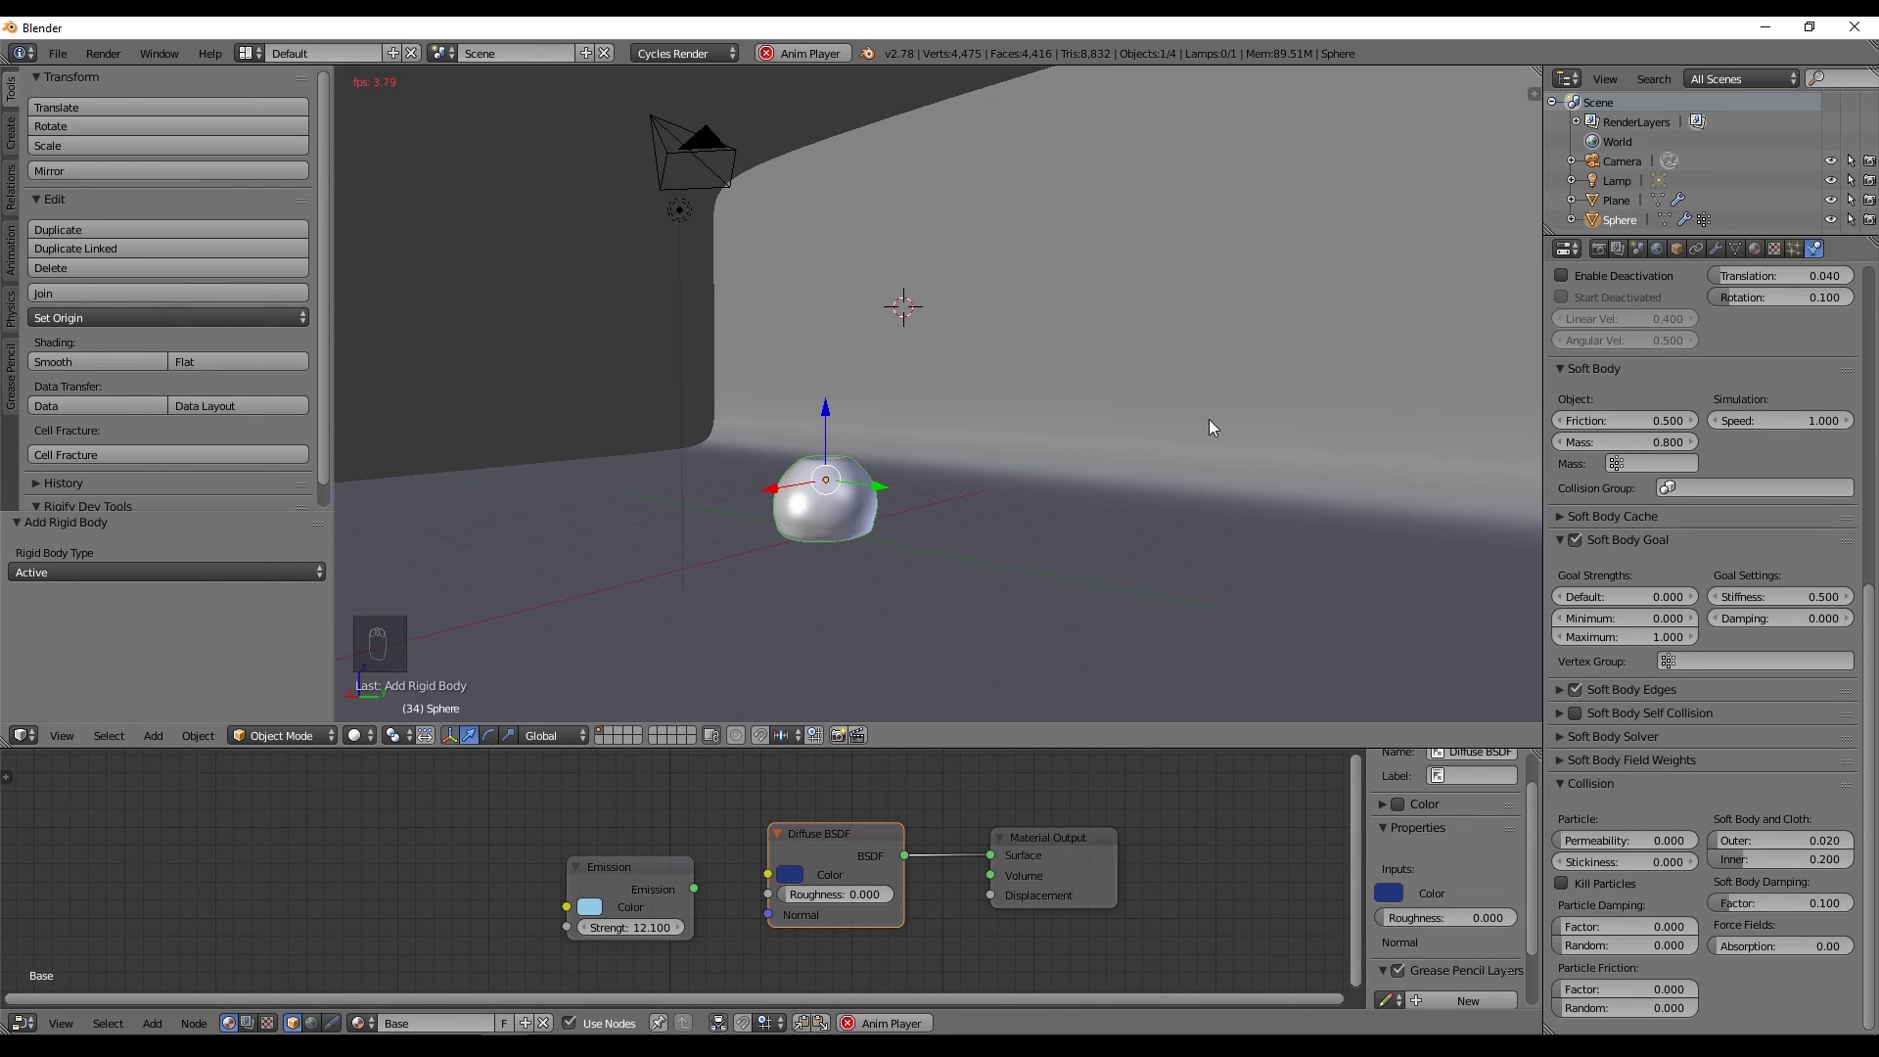
key(alt+a)
key(shift+Right)
key(shift+Left)
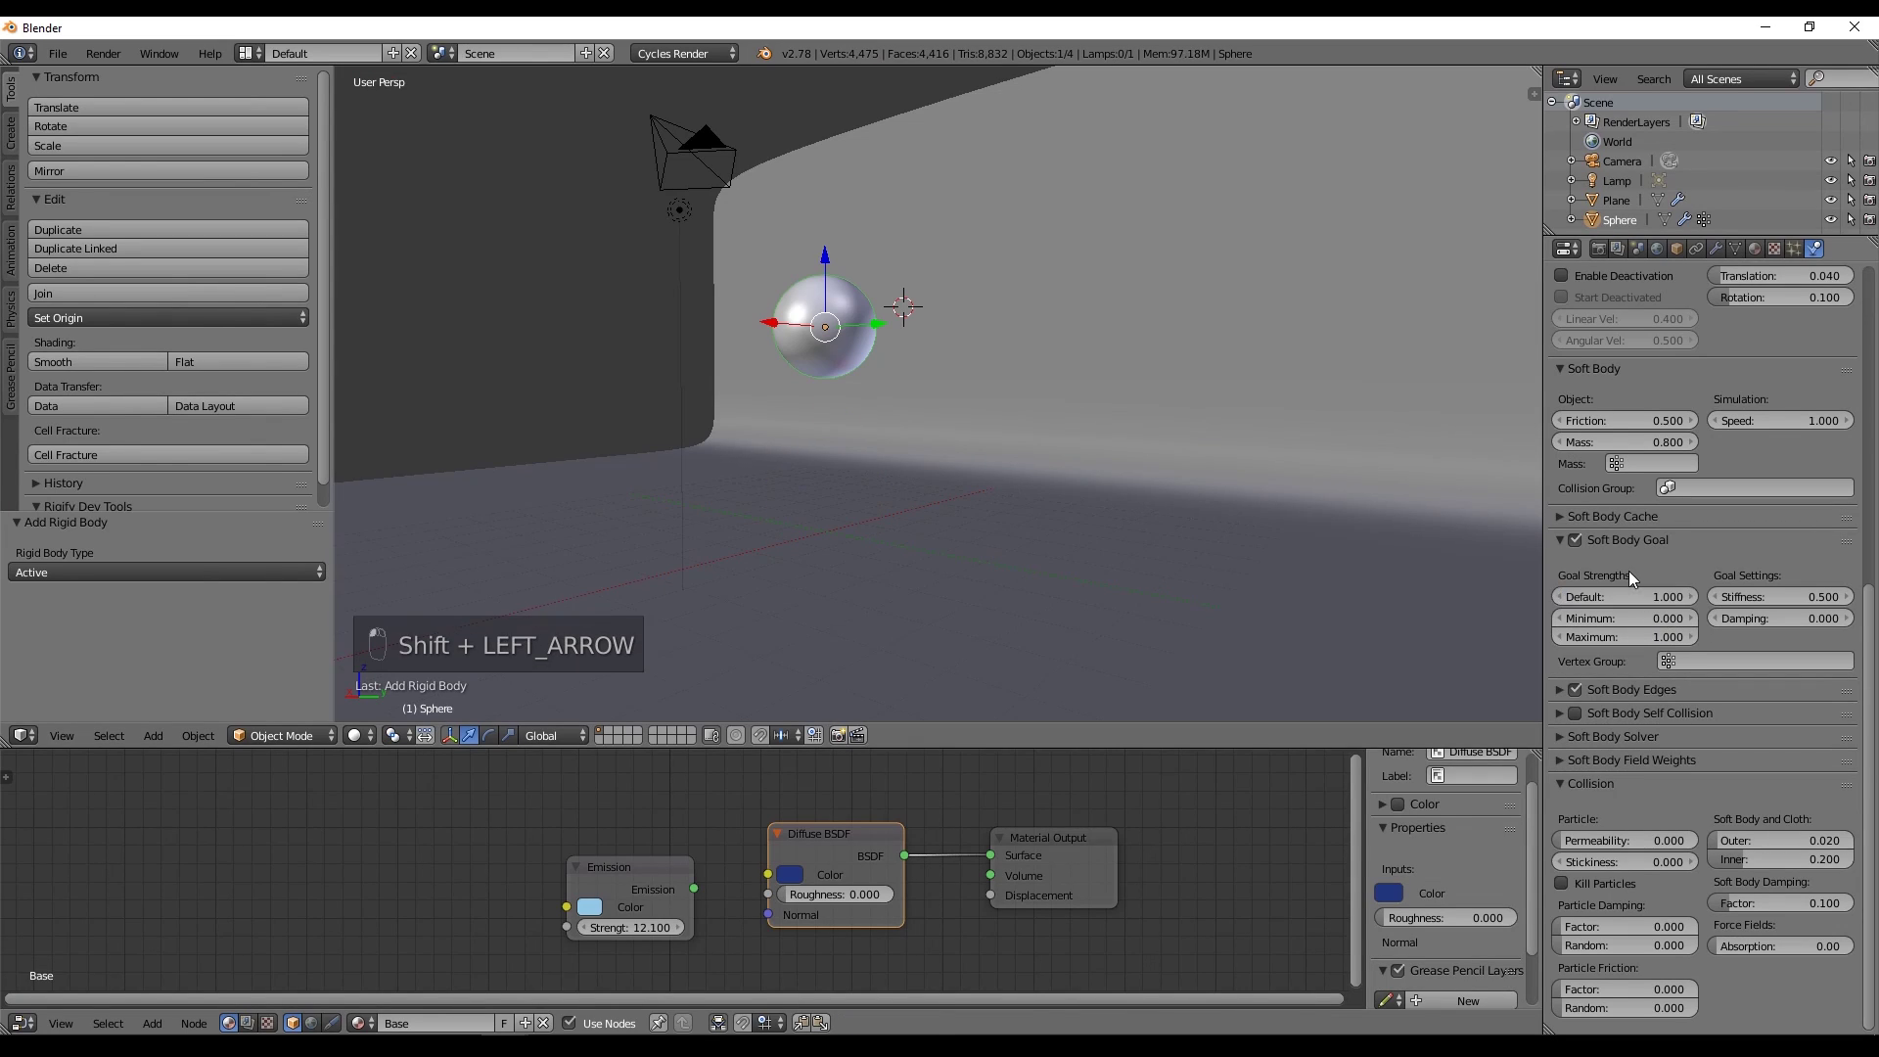
Try goal strength 1, then settle on 0.5, playing the drop and rewinding.
key(alt+a)
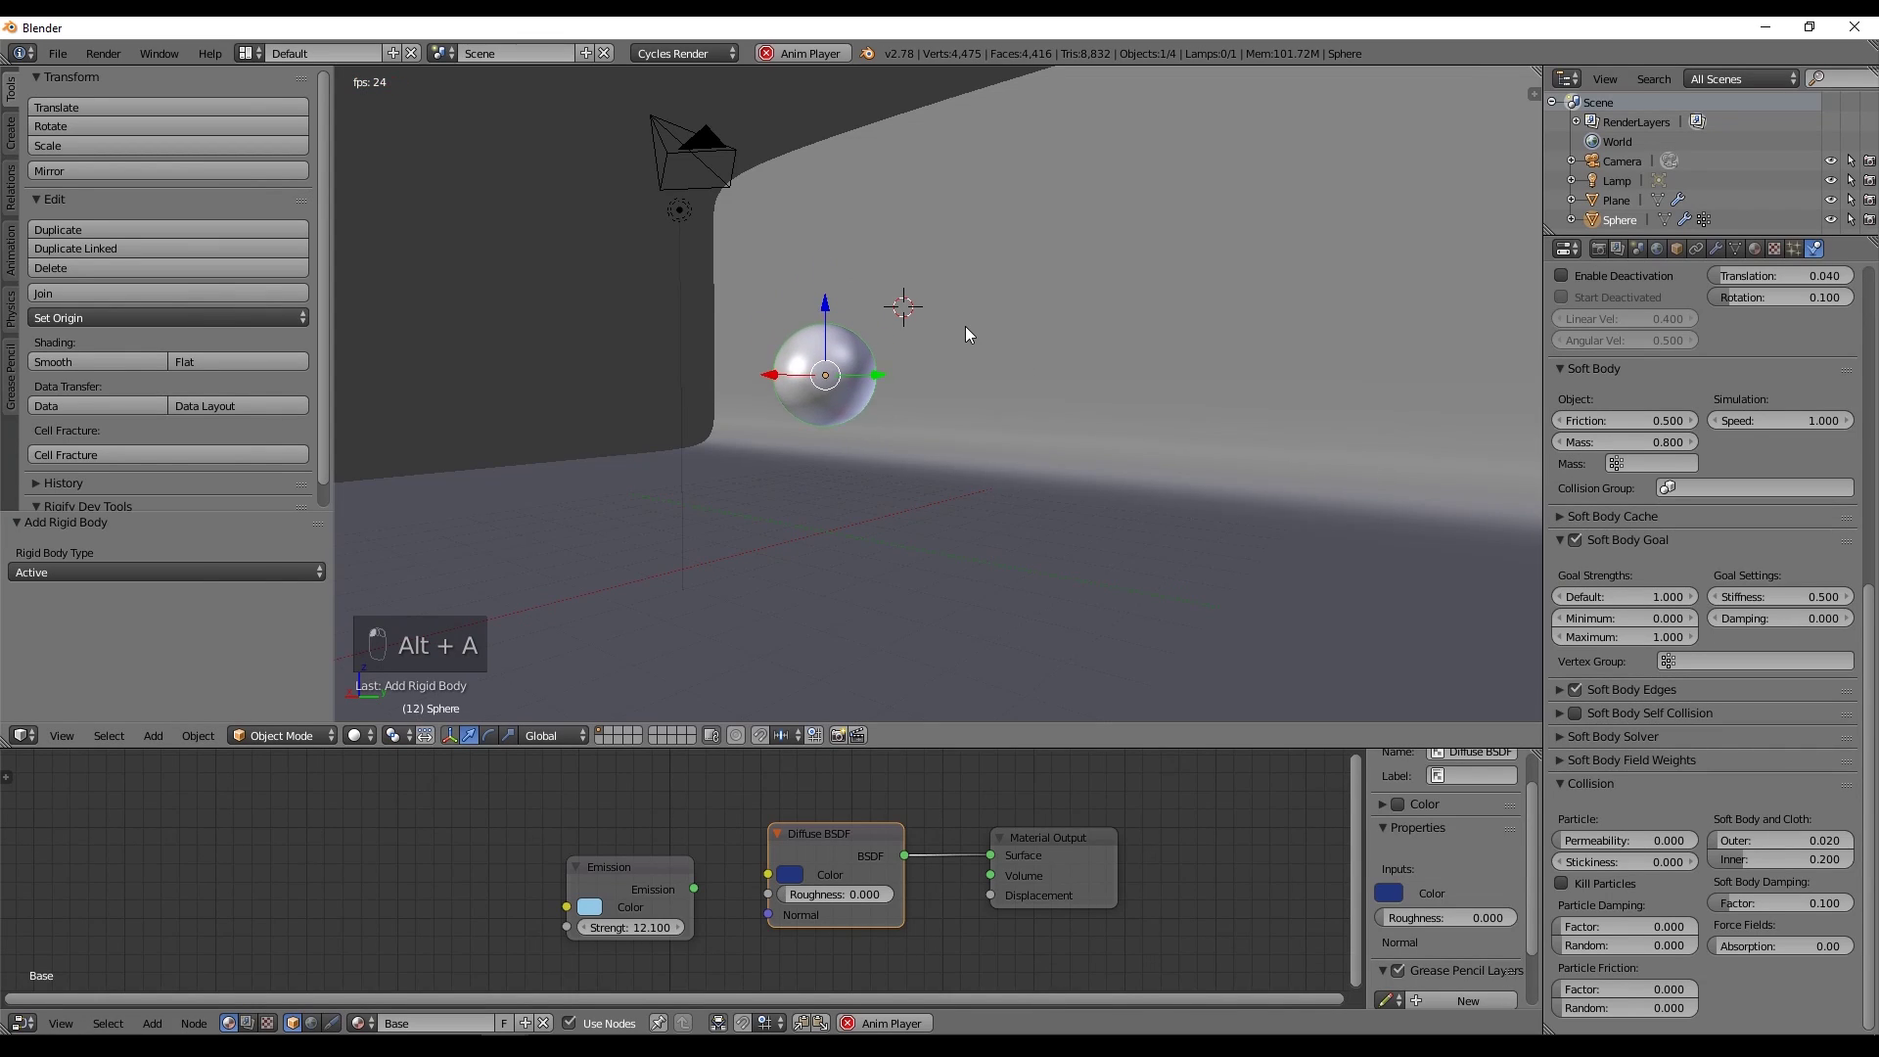
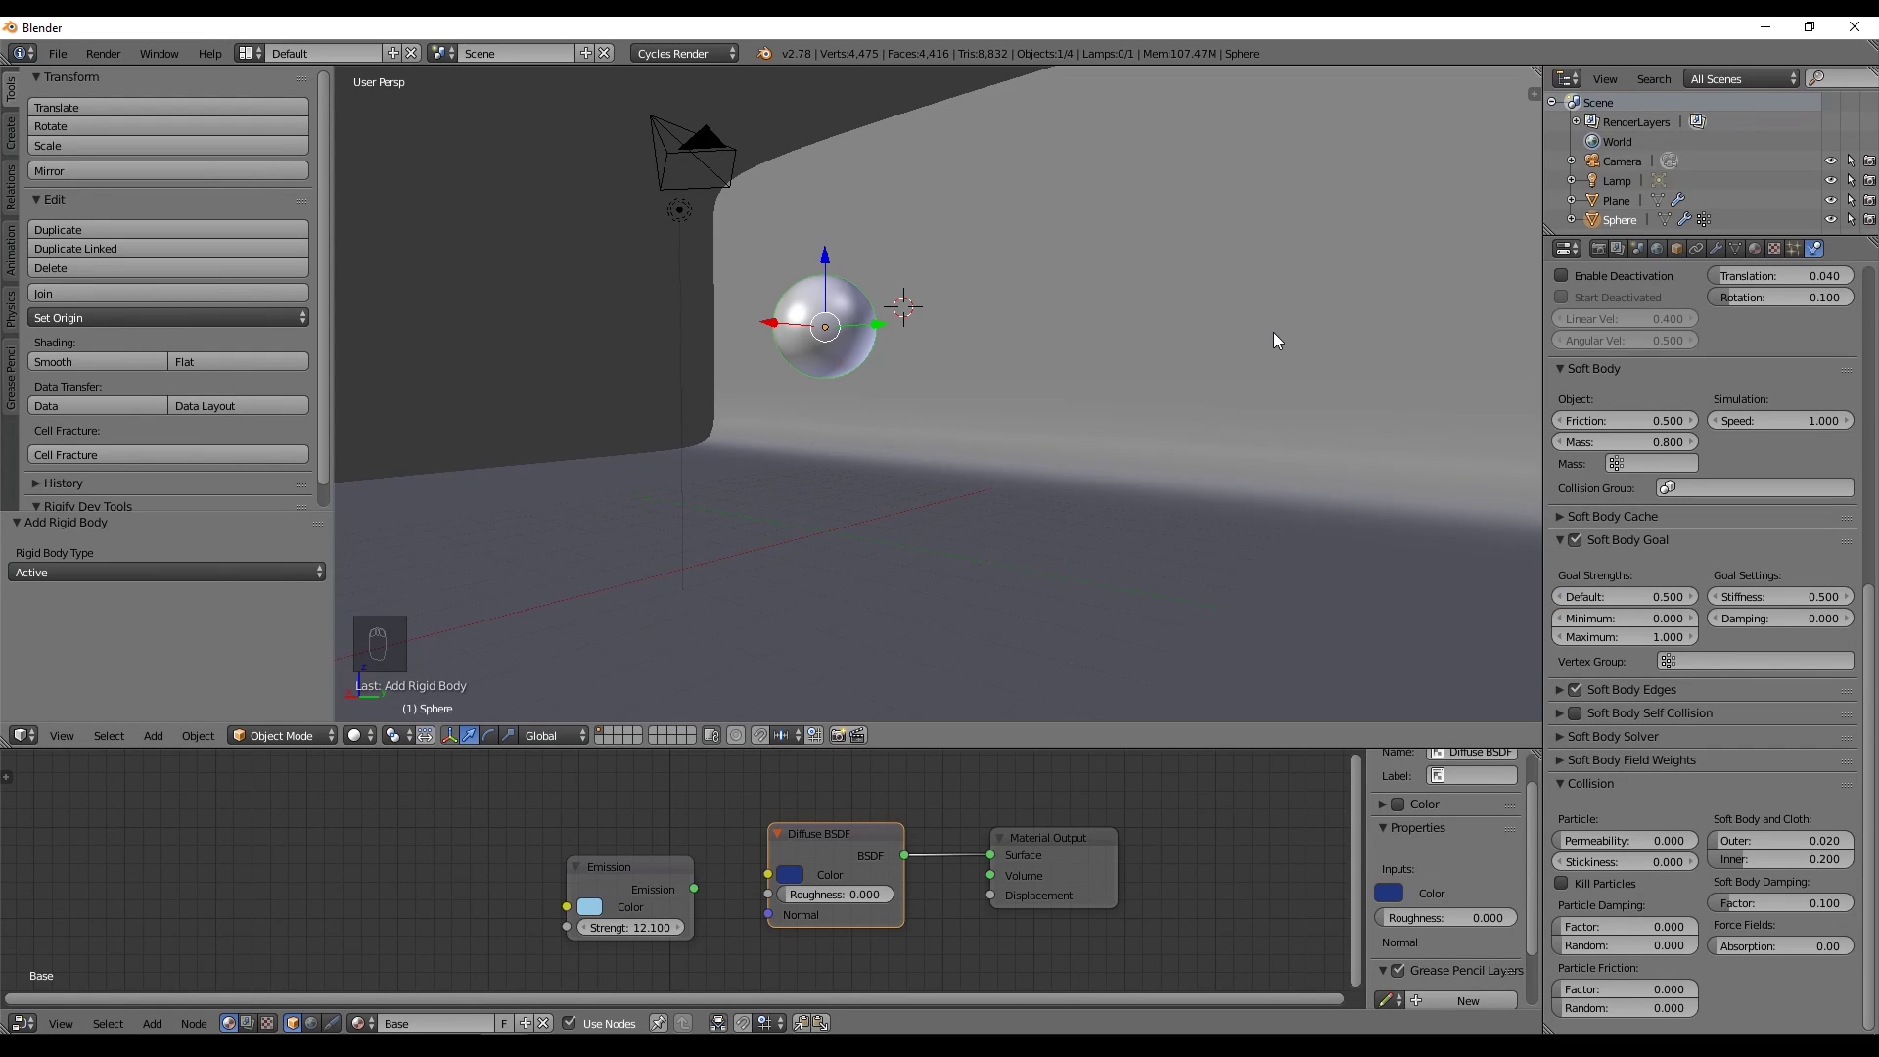
key(alt+a)
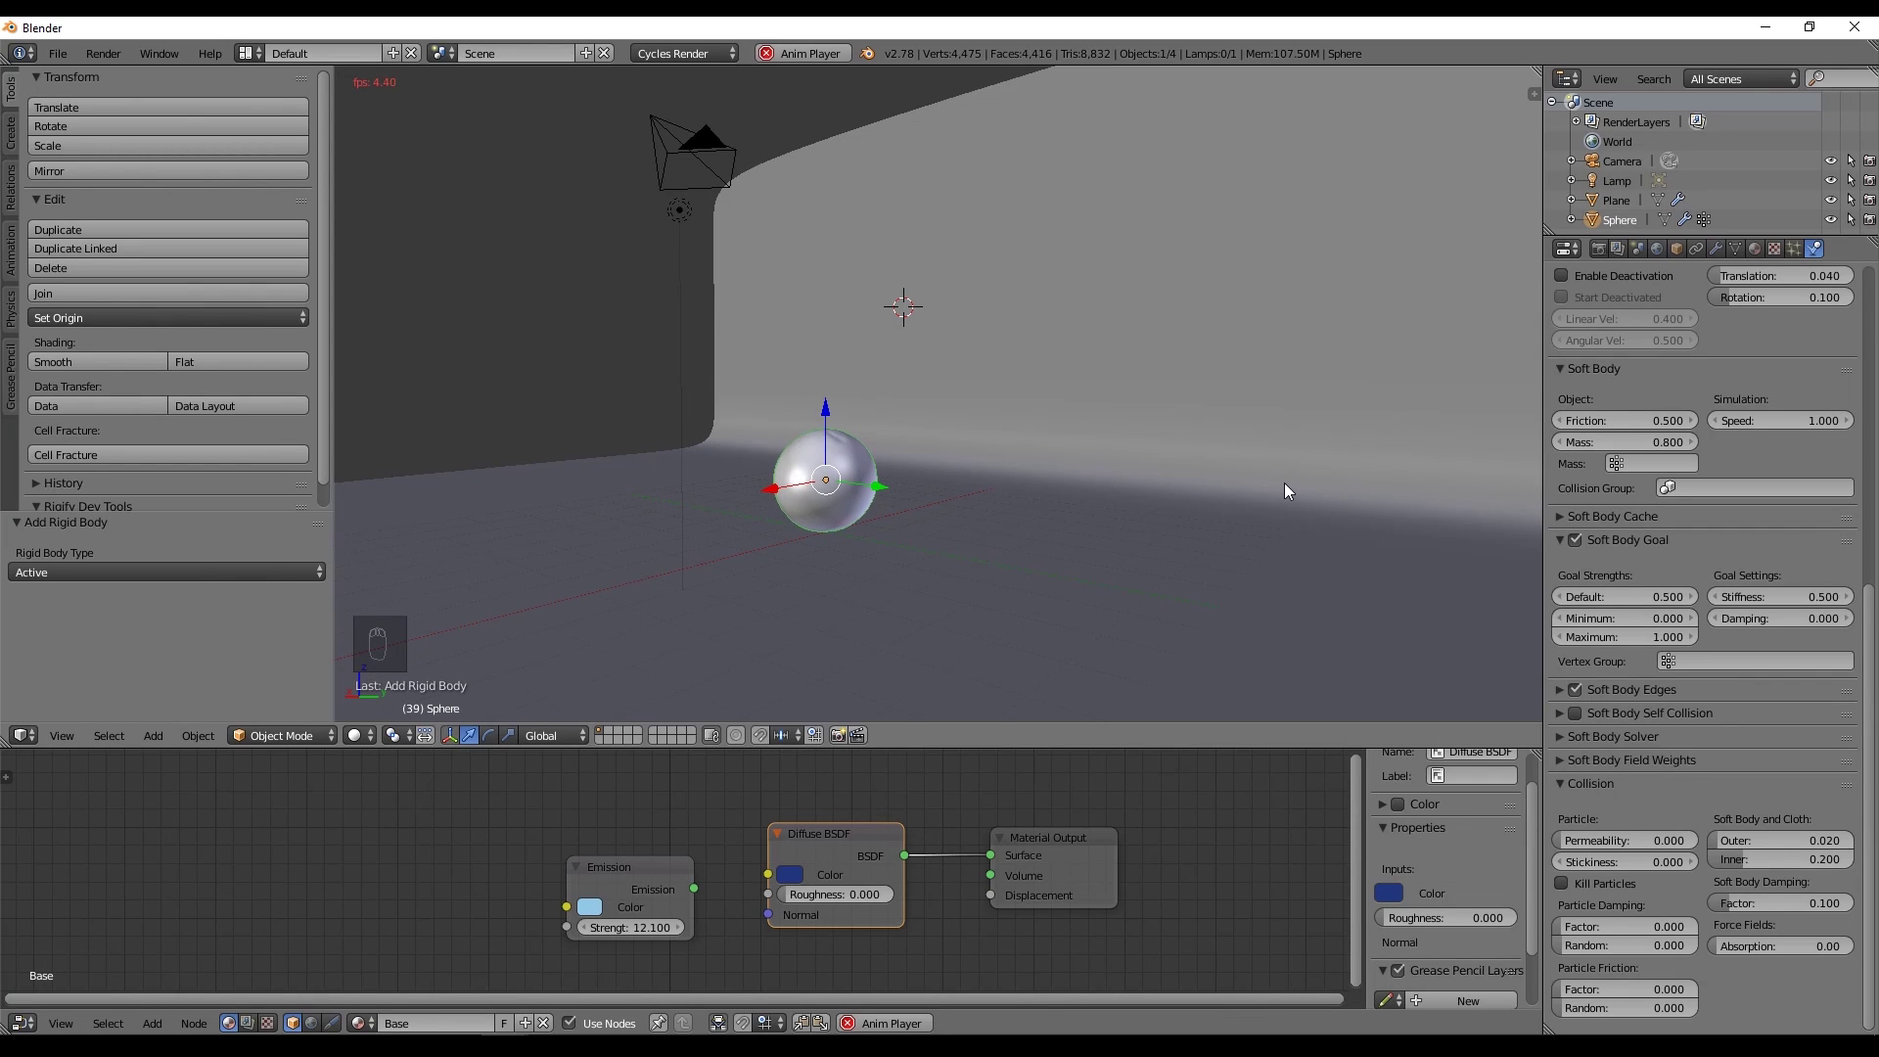
key(alt+a)
key(shift+Left)
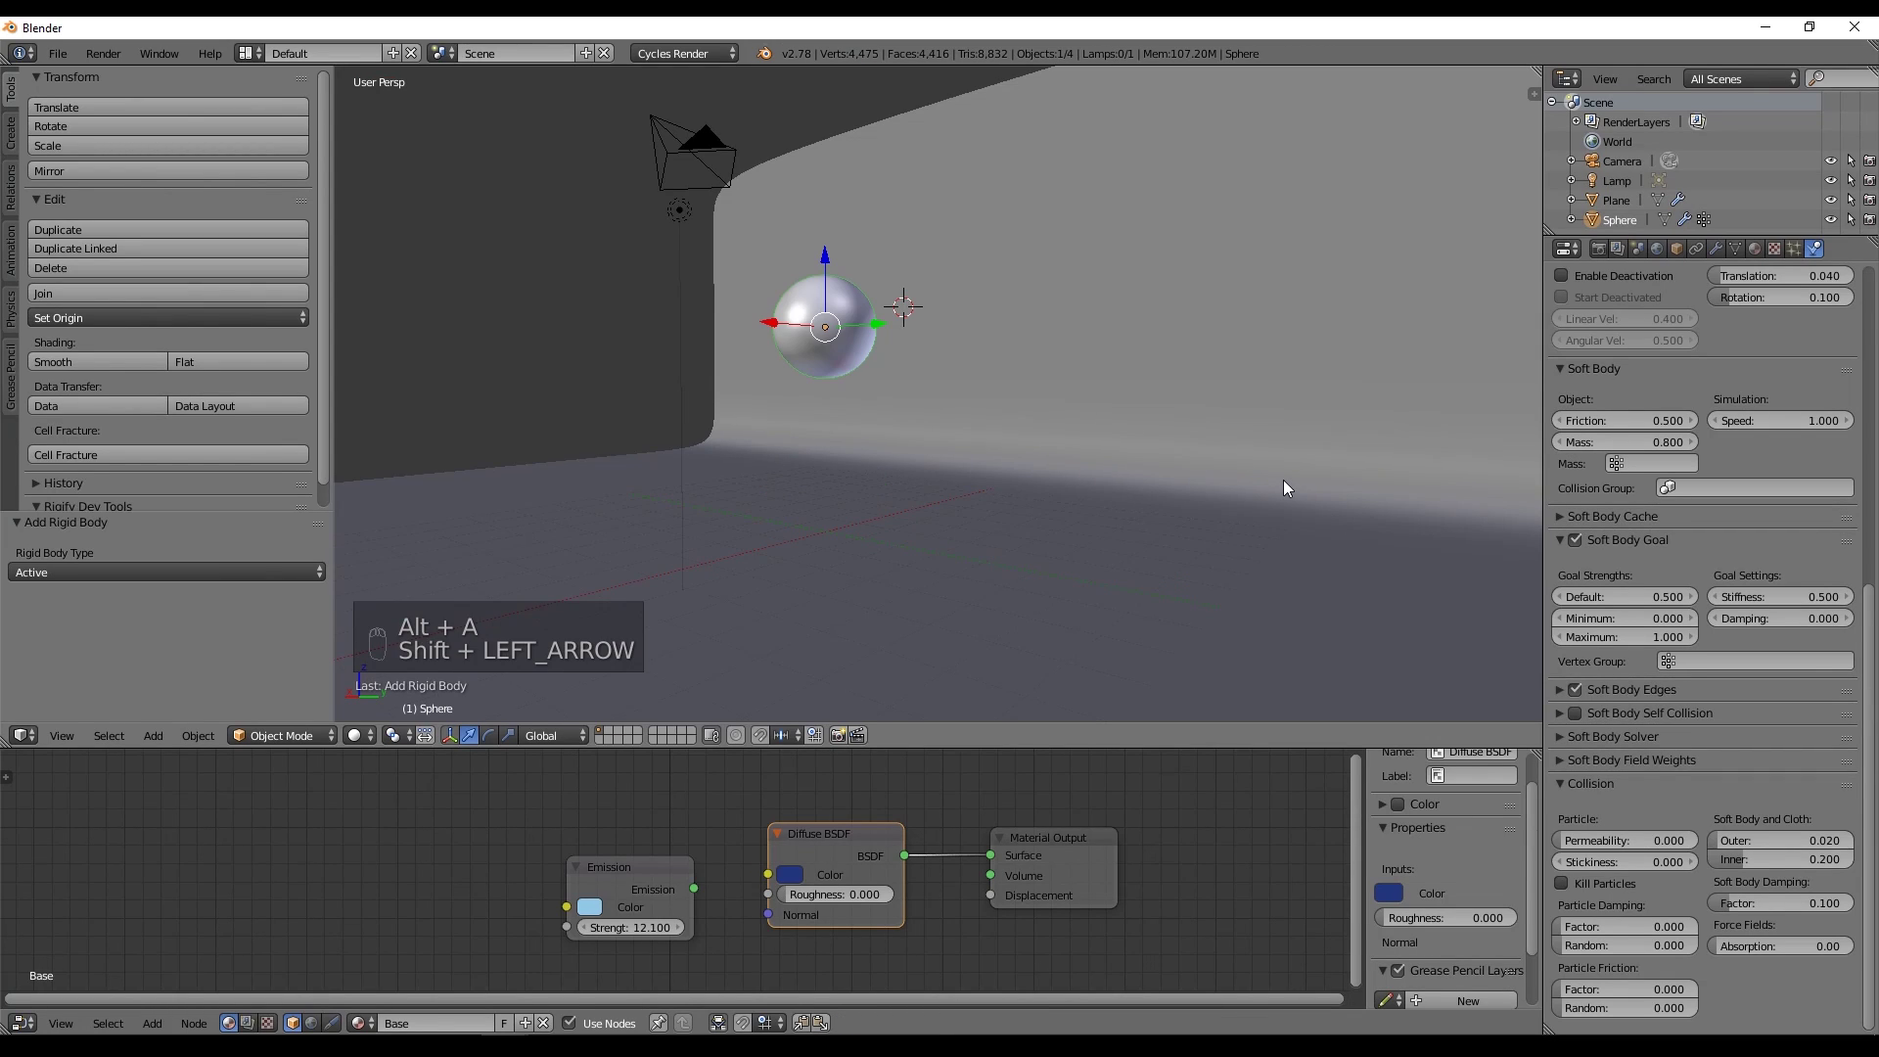
Raise the sphere high above the floor and set bounciness 0.9 and soft body speed 0.9.
drag(1729, 563, 1660, 404)
key(KP_2)
key(KP_Enter)
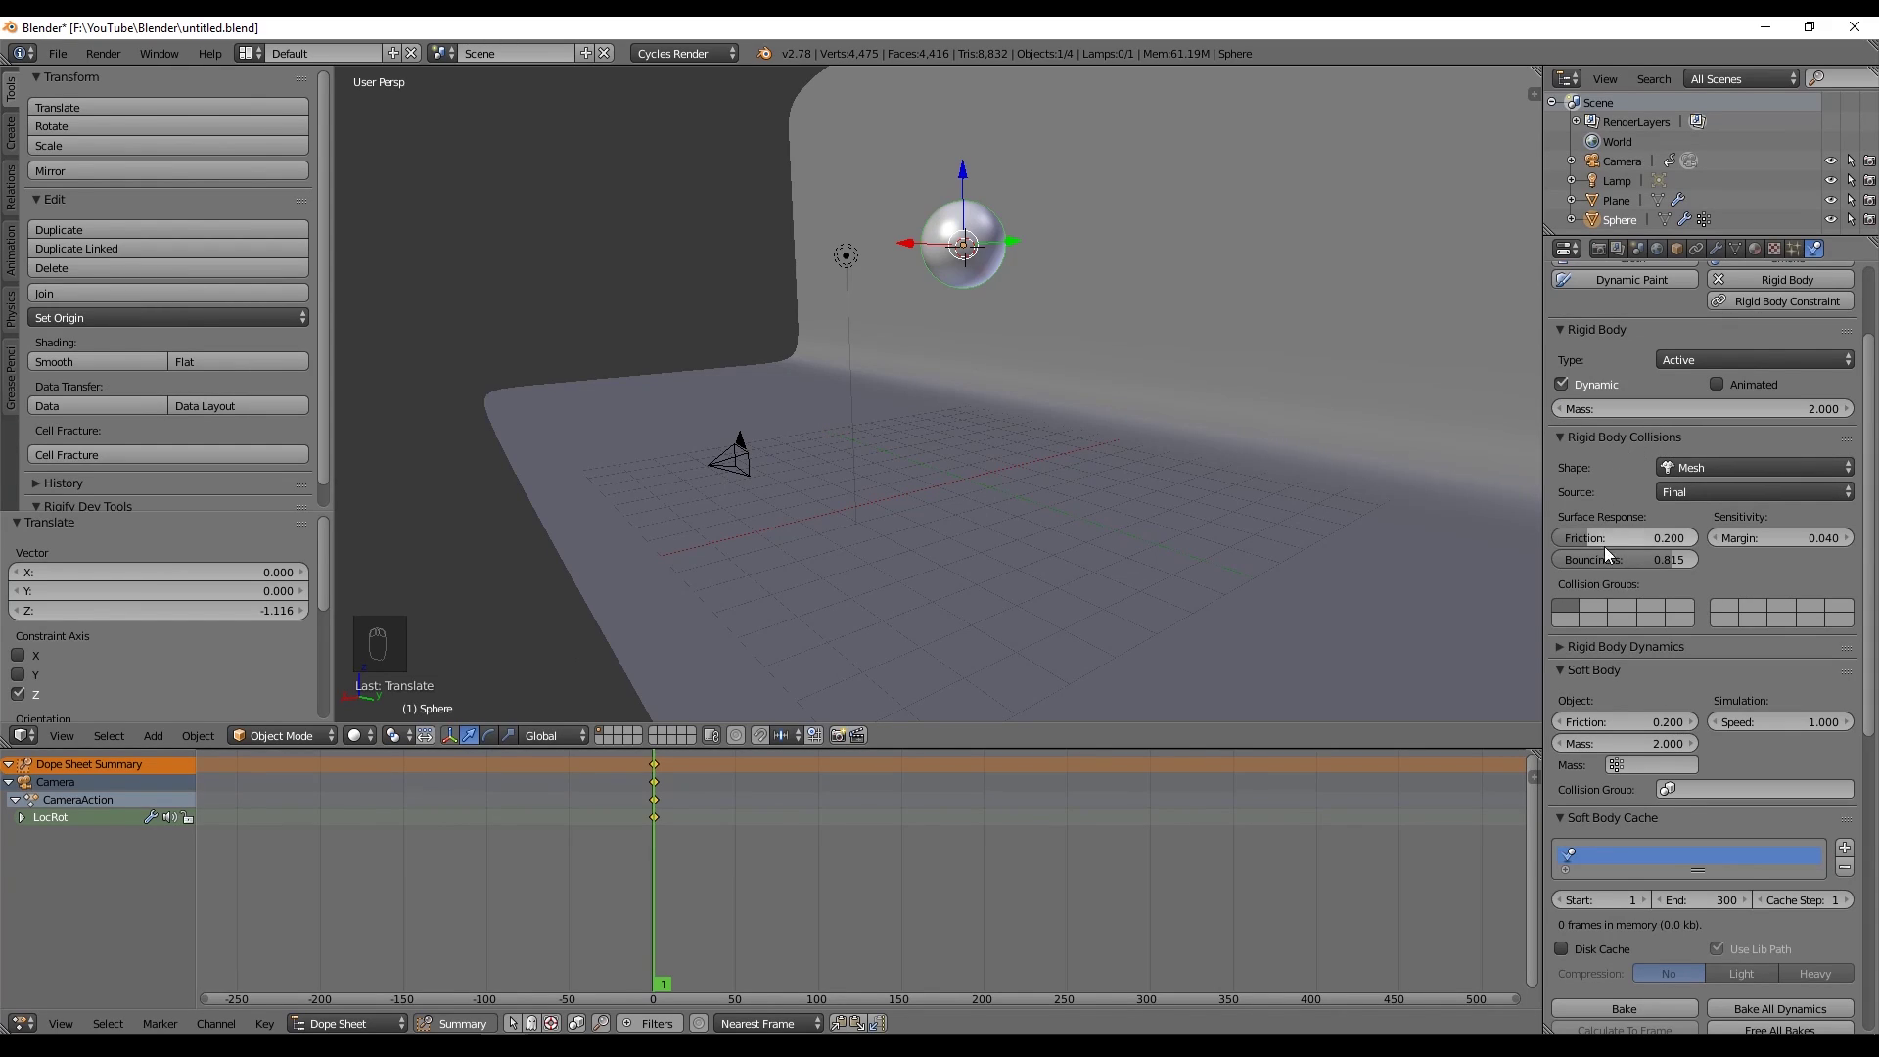
drag(1576, 615, 1265, 529)
key(shift+Left)
Play the bouncing simulation to cache all 300 frames, then rewind to frame one.
key(alt+a)
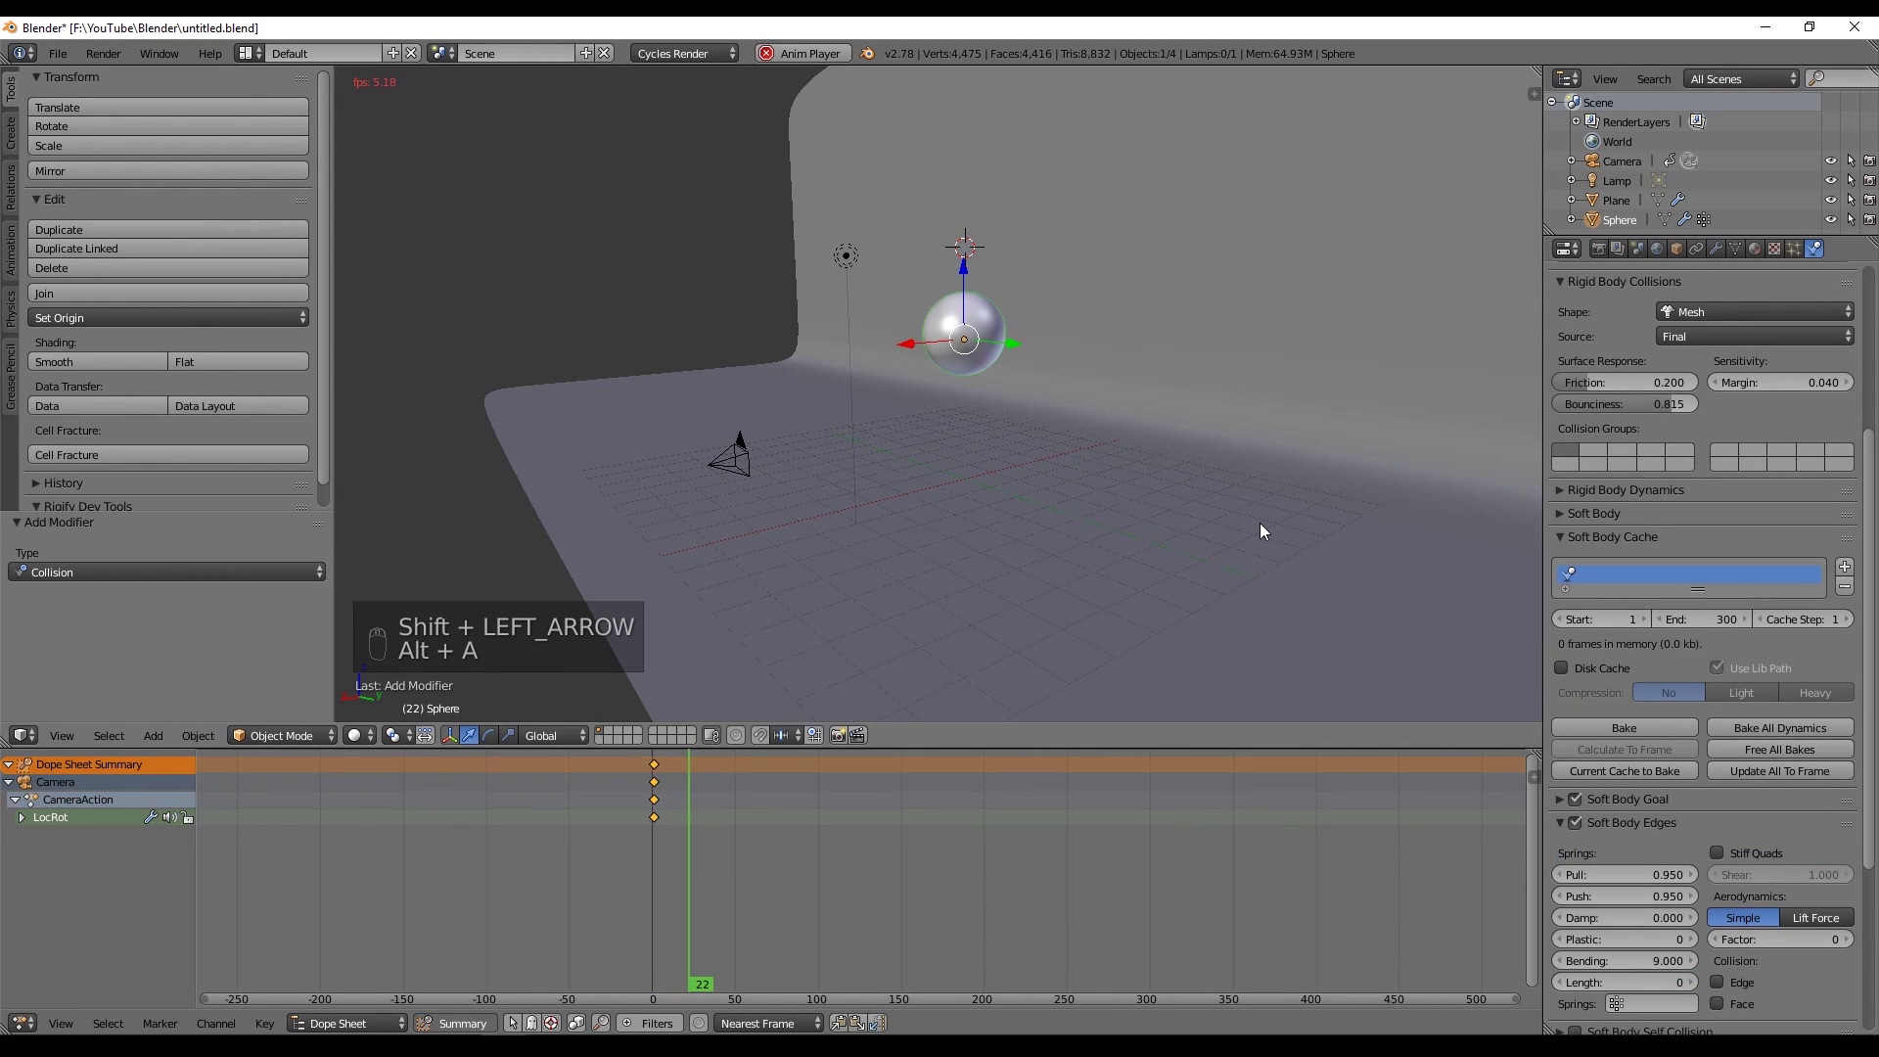
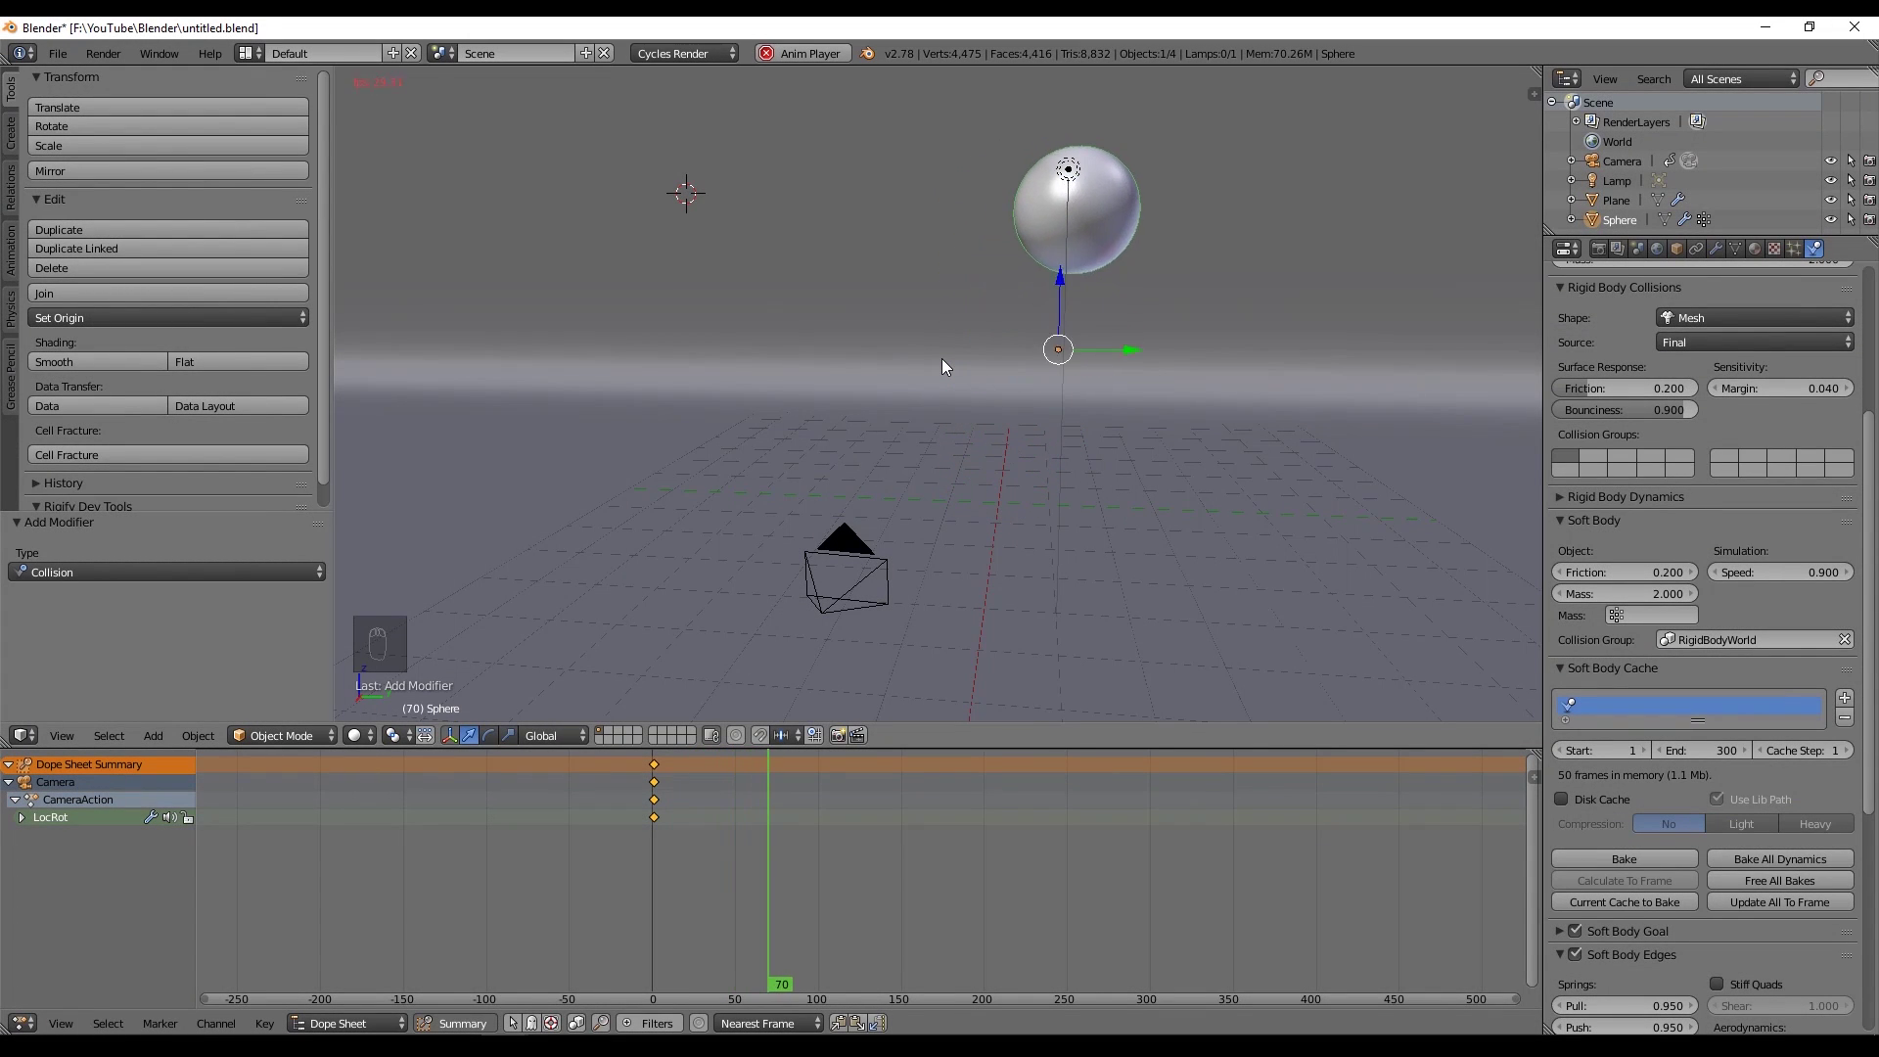
key(alt+a)
key(shift+Left)
key(alt+a)
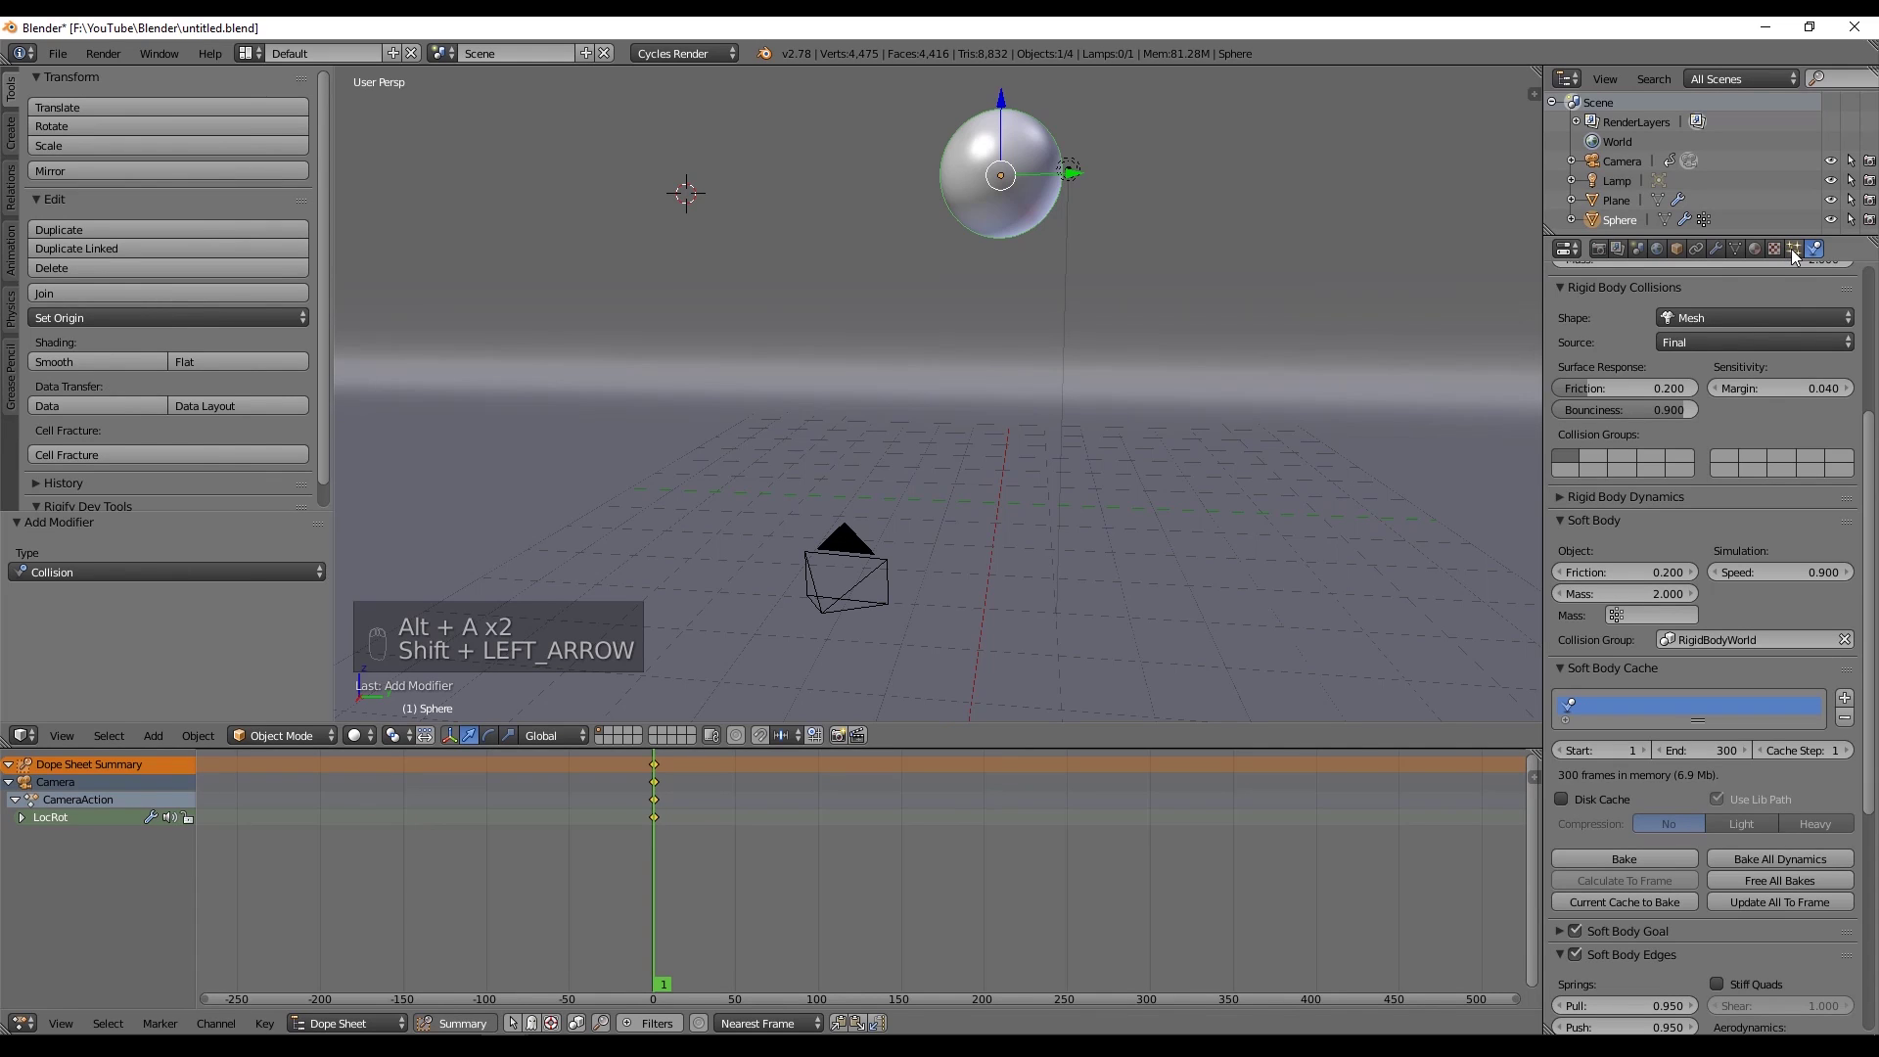
Save, enable hair dynamics on the 4000-hair particle system and play to see the hair explode.
key(ctrl+s)
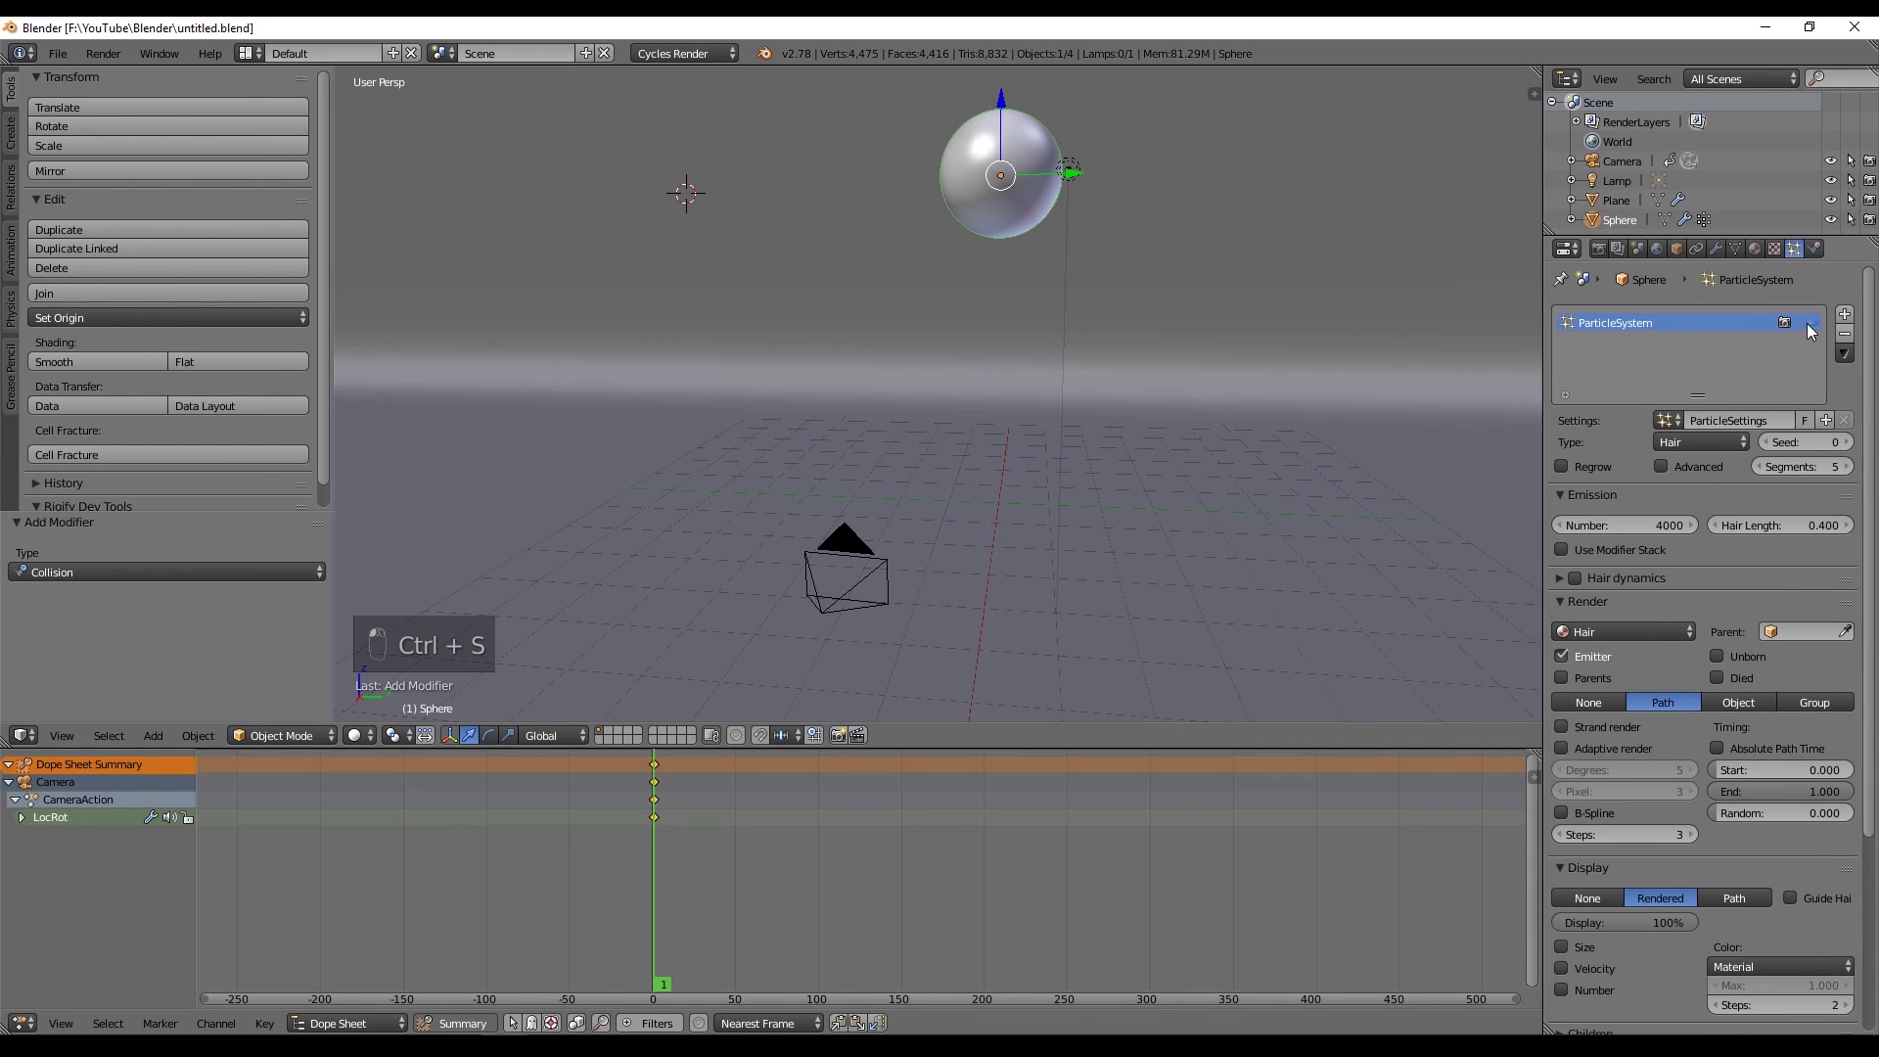
key(alt+a)
key(shift+Left)
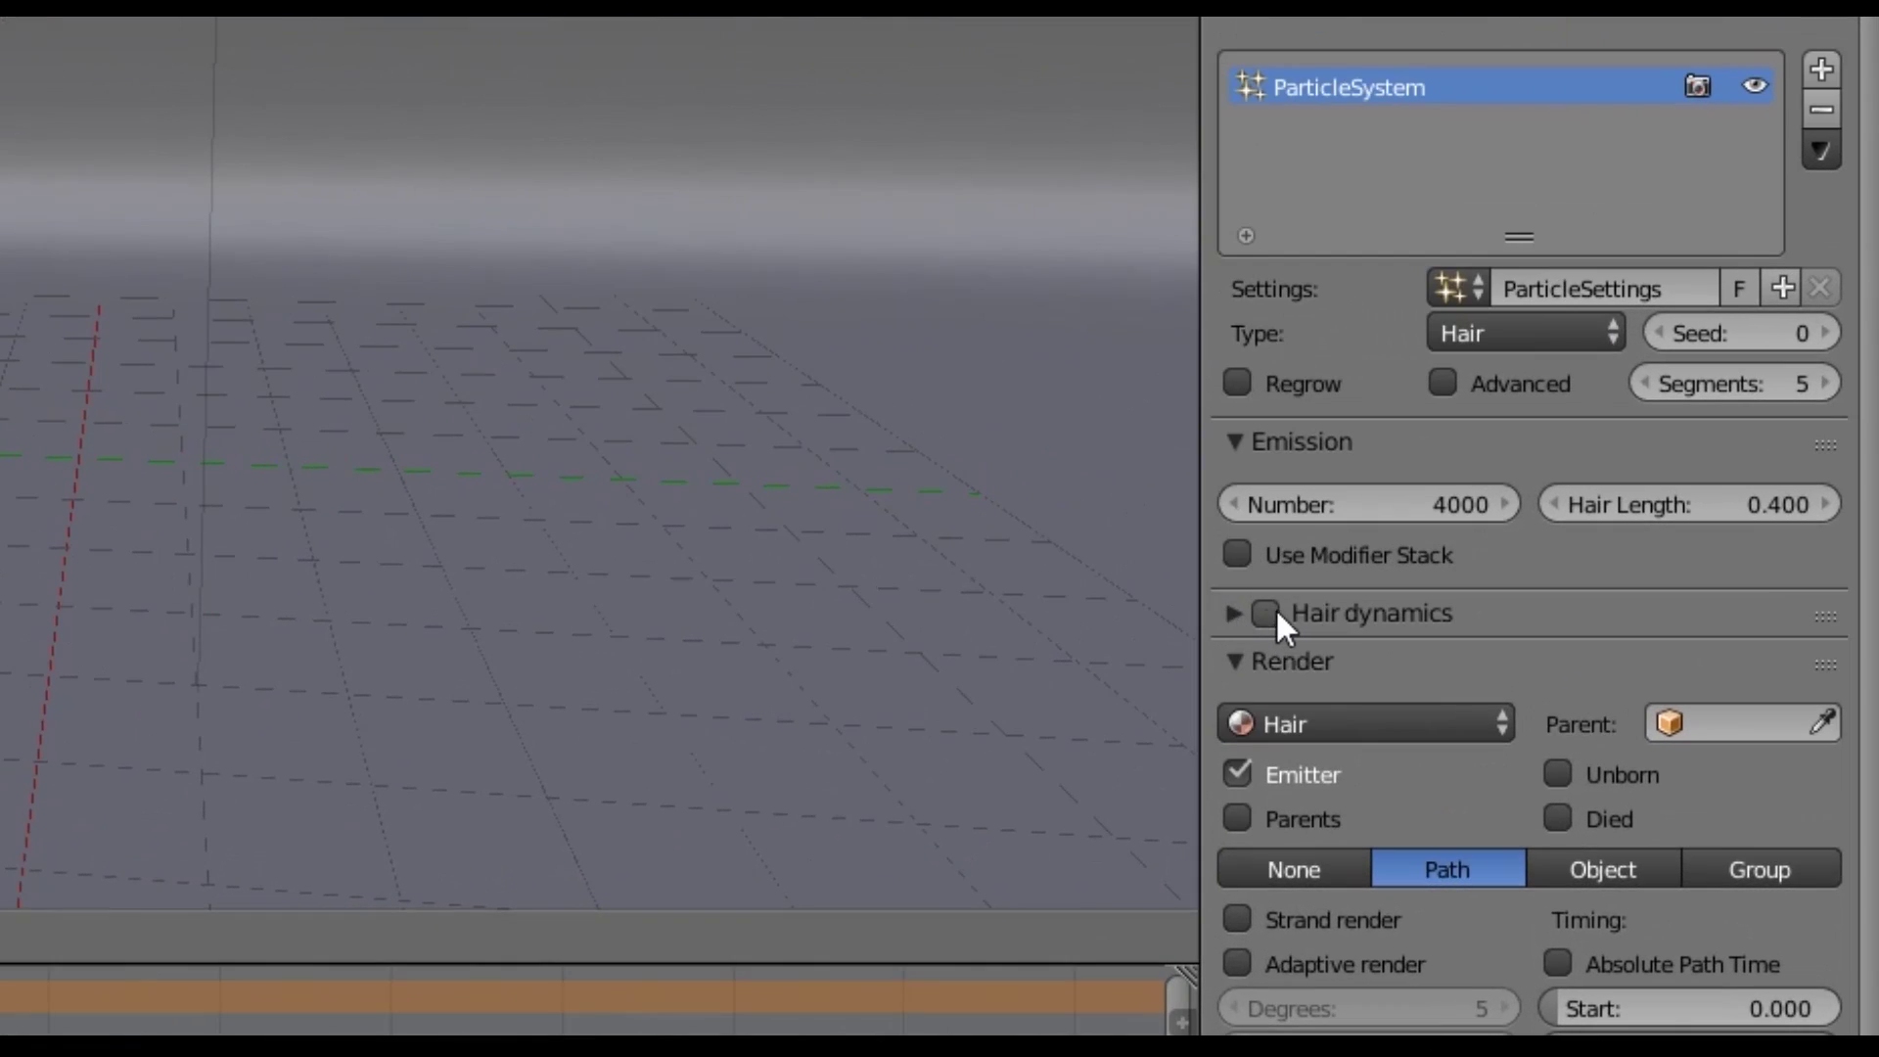
key(alt+a)
key(shift+Left)
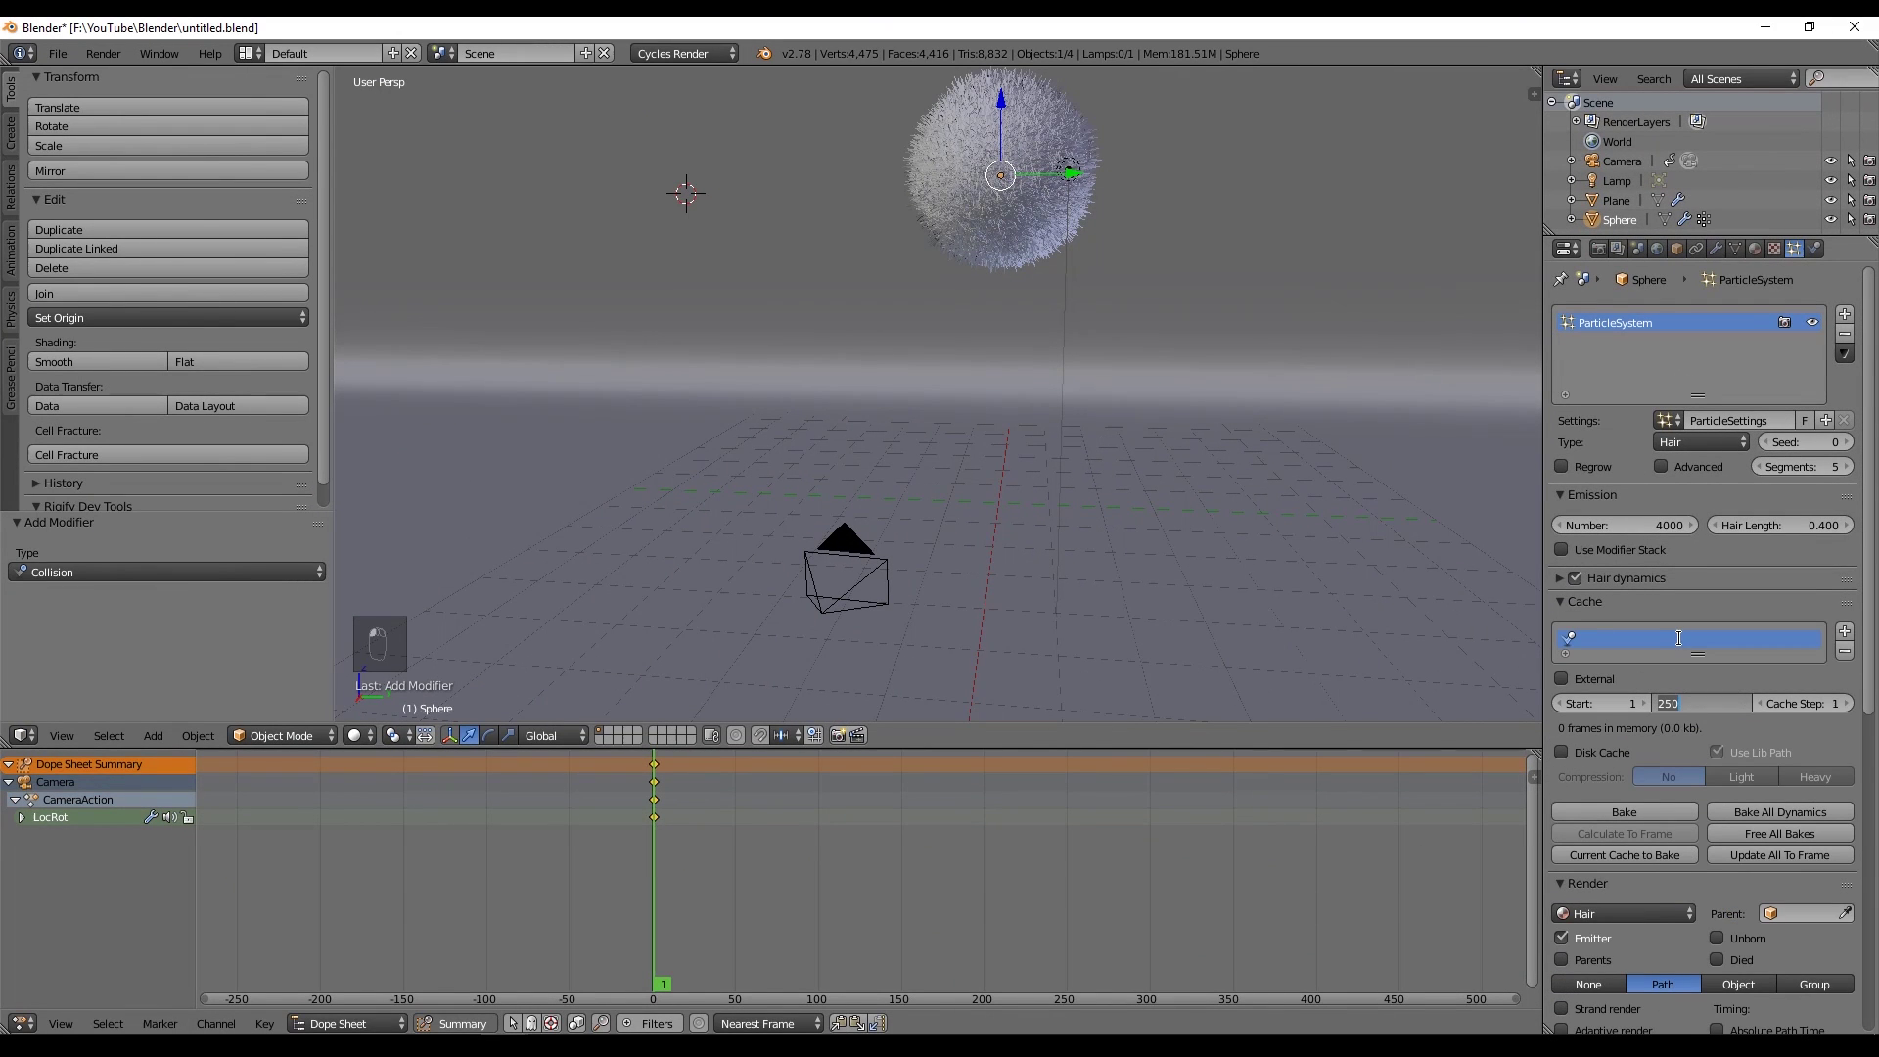
key(KP_0)
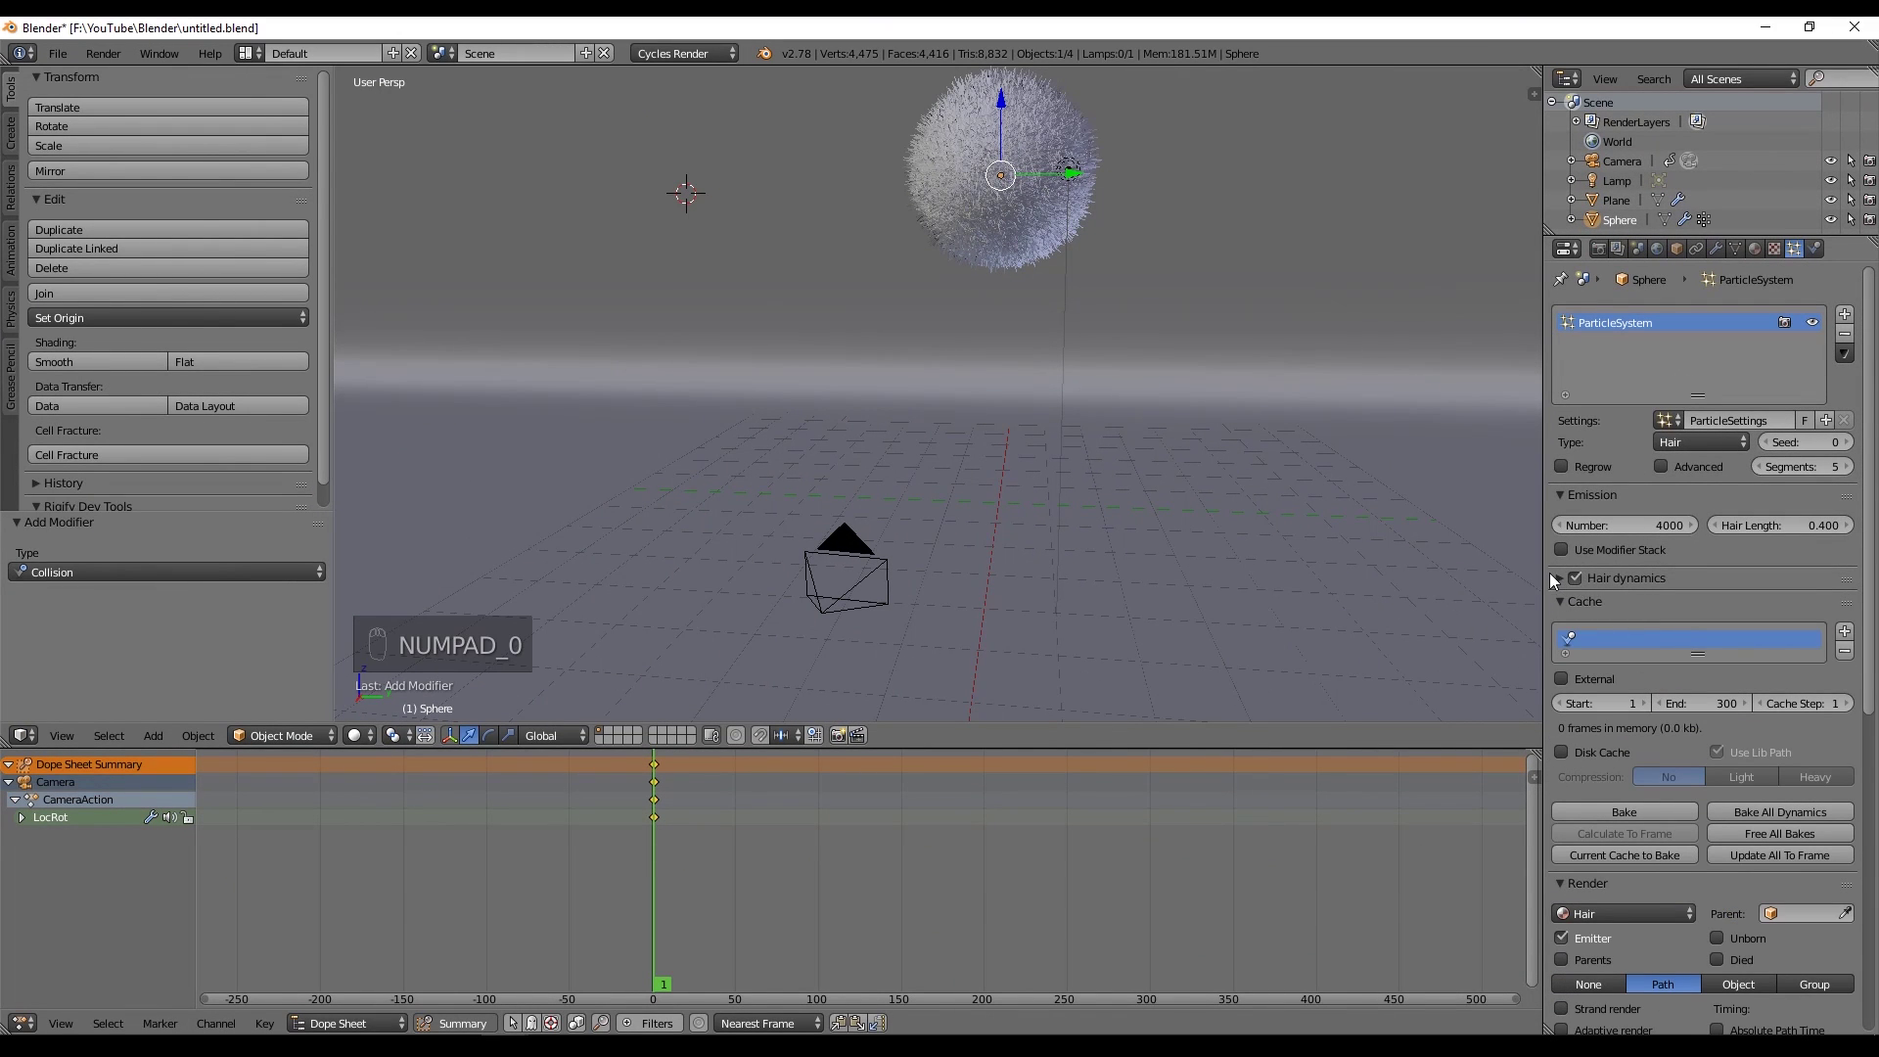
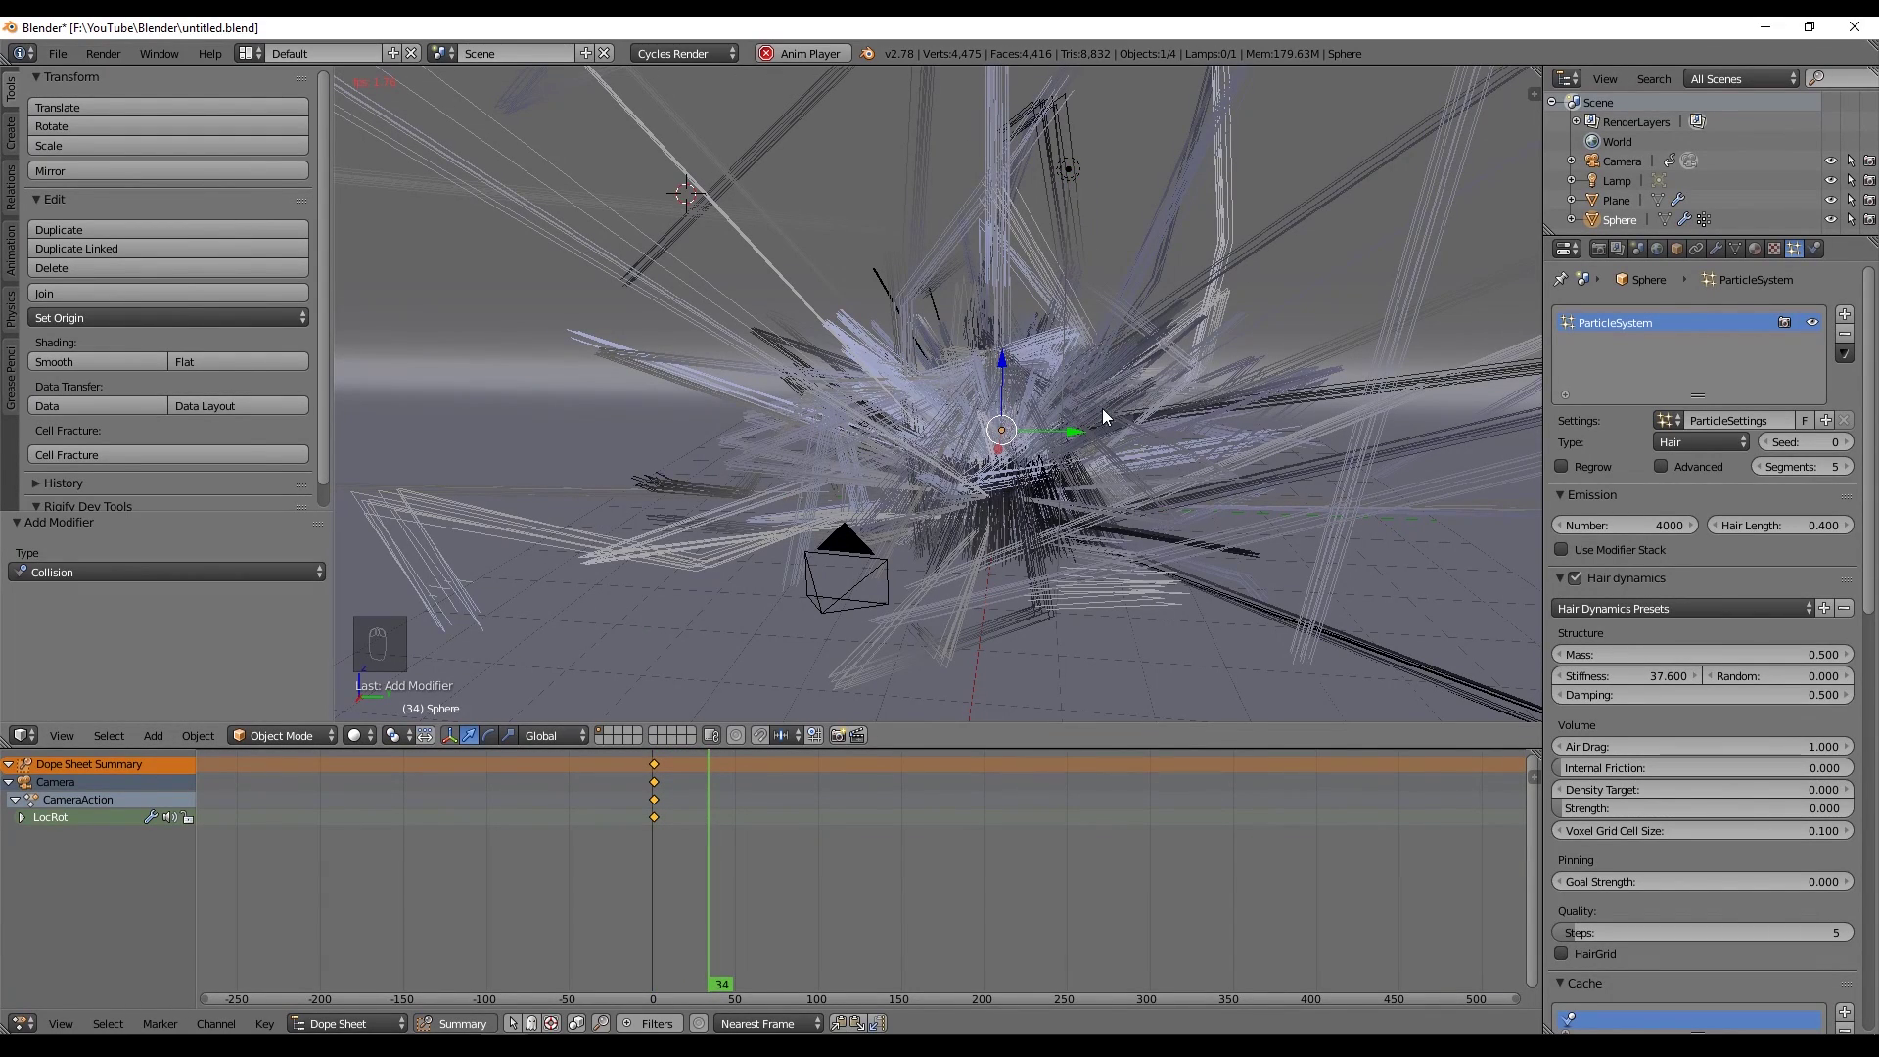
key(alt+a)
key(Left)
Lower hair stiffness to 4.0 with random 1.0 so the fur stays tidy as the sphere falls.
drag(1644, 675, 1018, 441)
key(shift+Left)
key(alt+a)
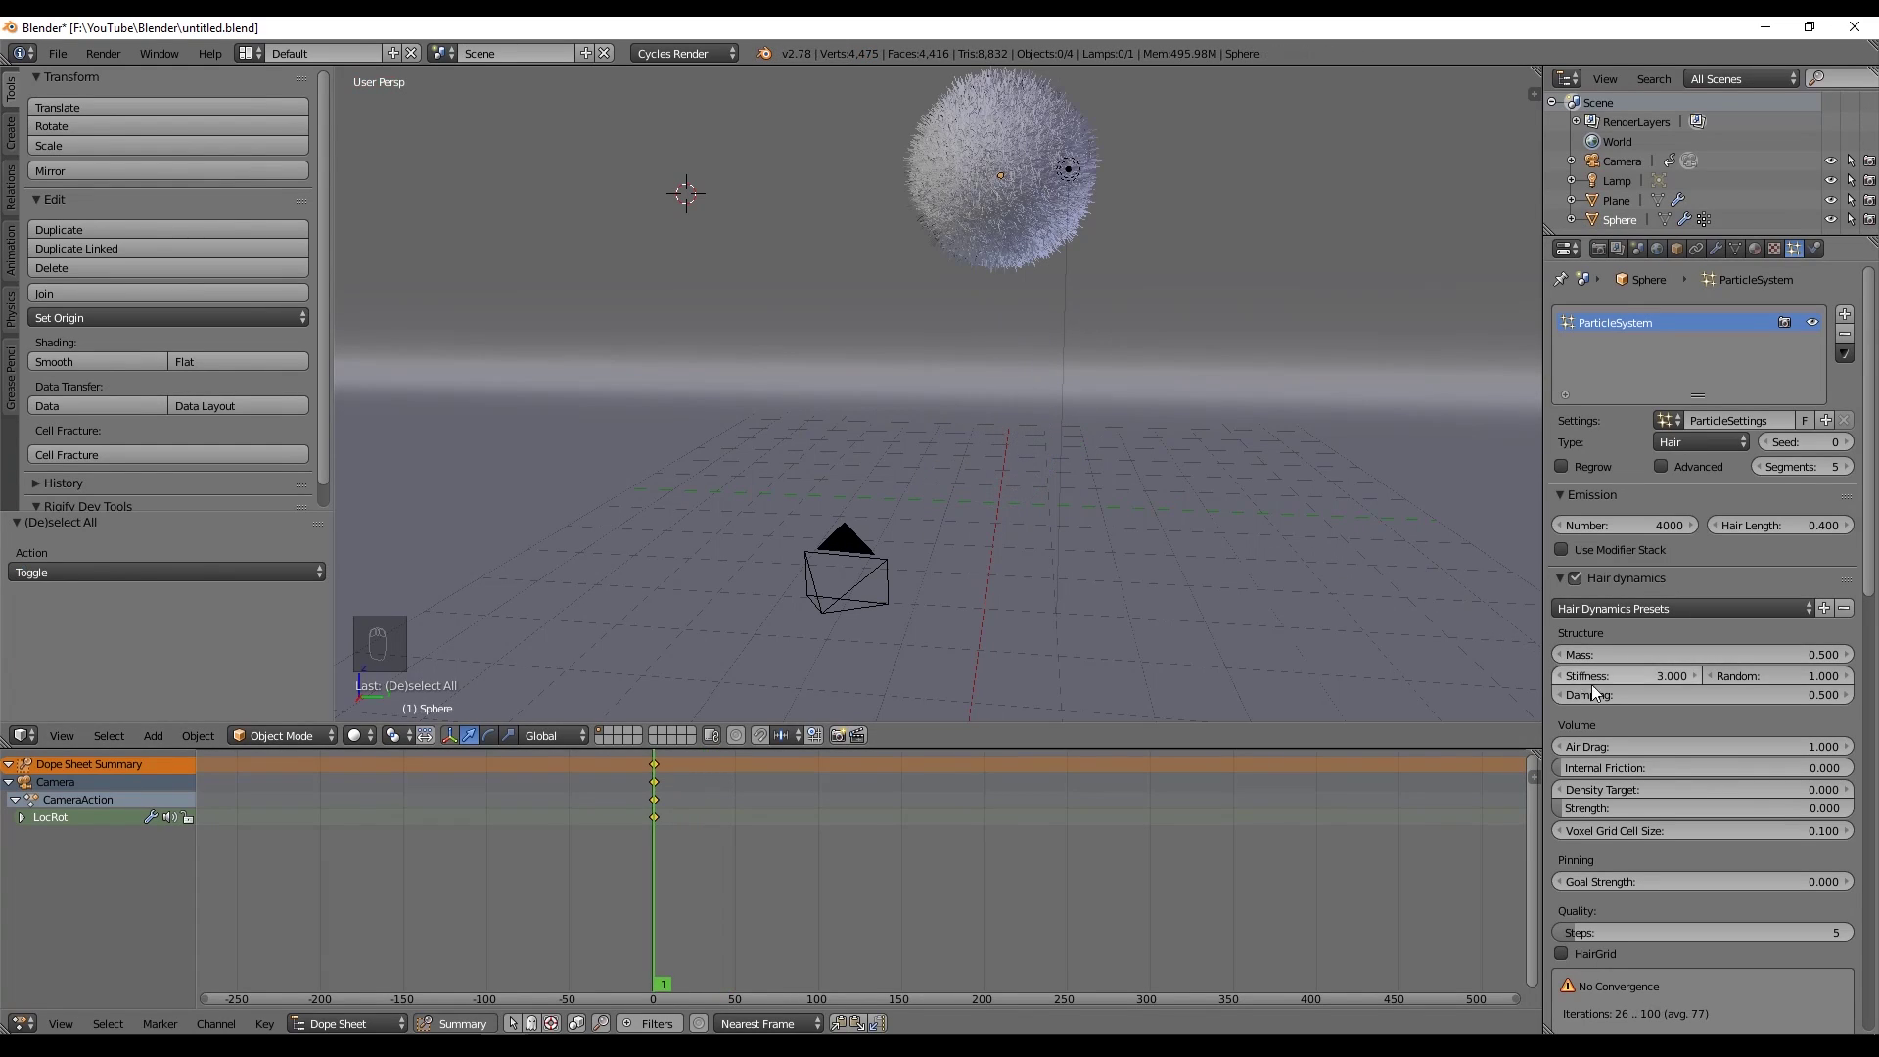
drag(1620, 682, 912, 455)
key(alt+a)
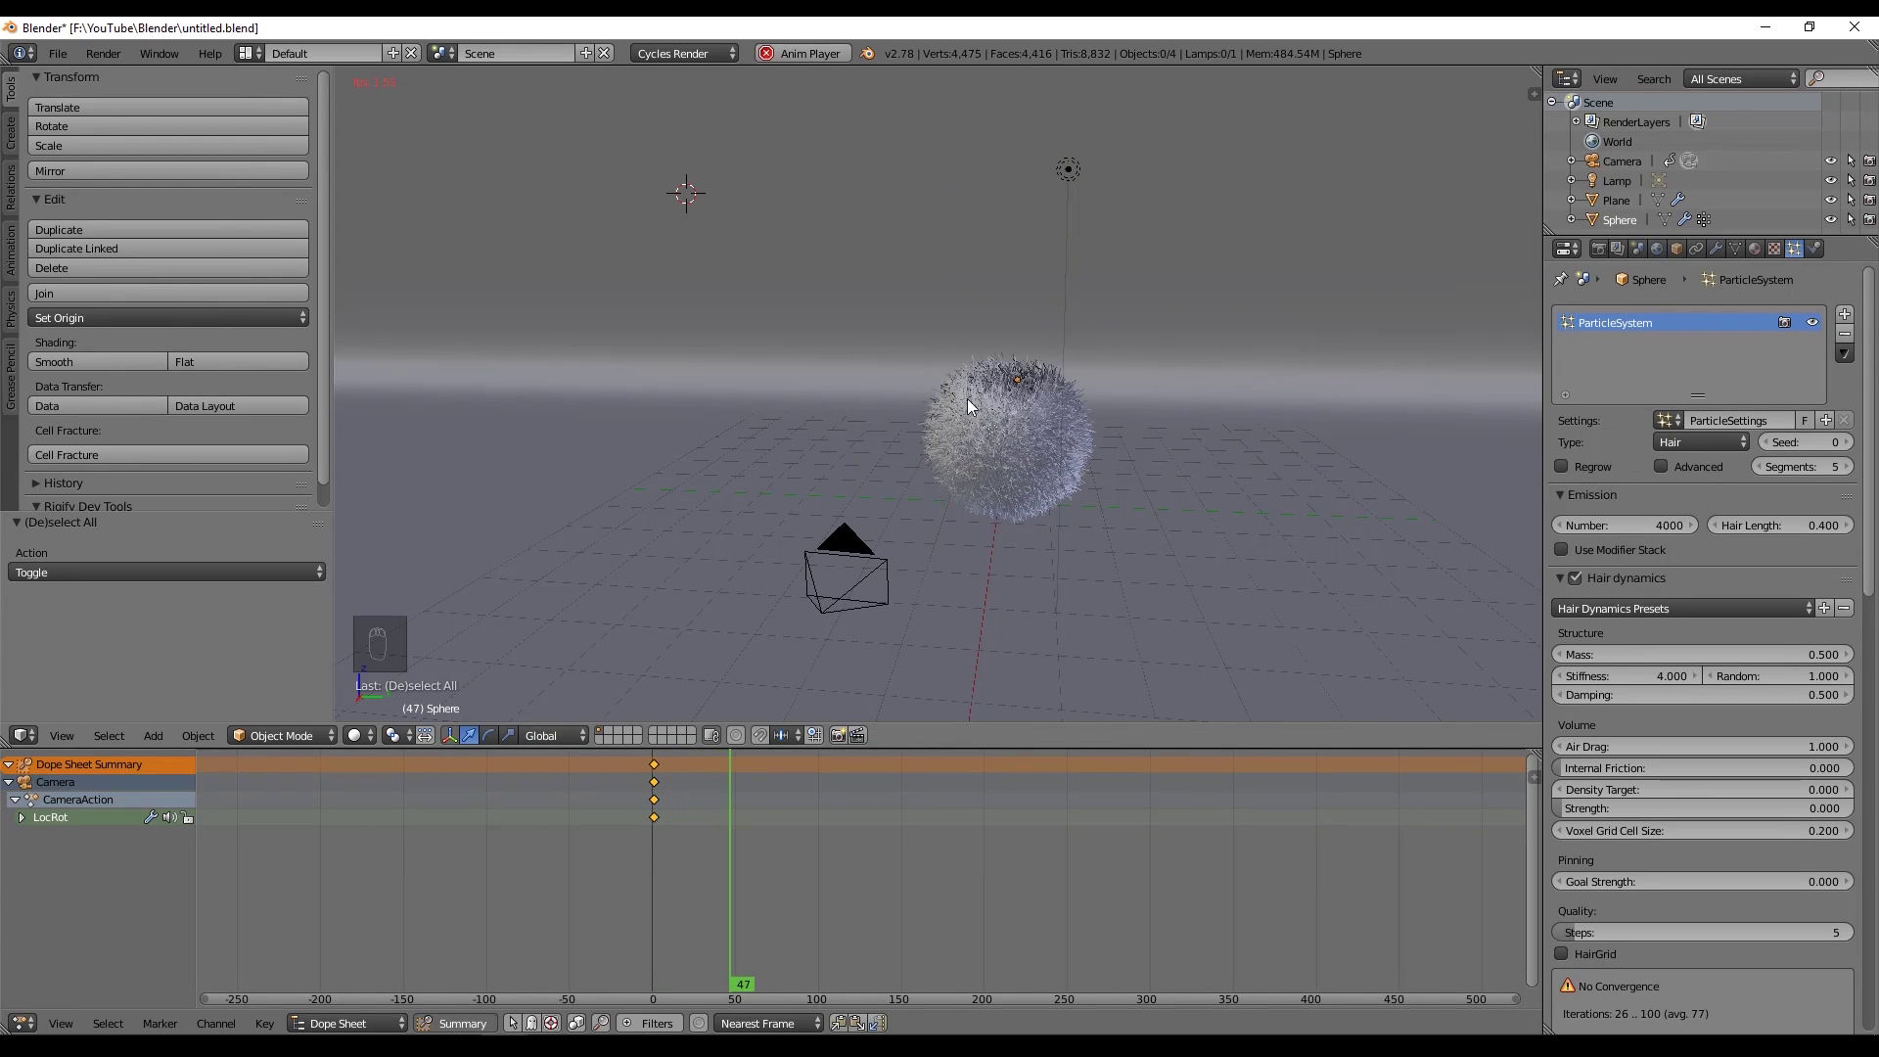
middle_click(1668, 567)
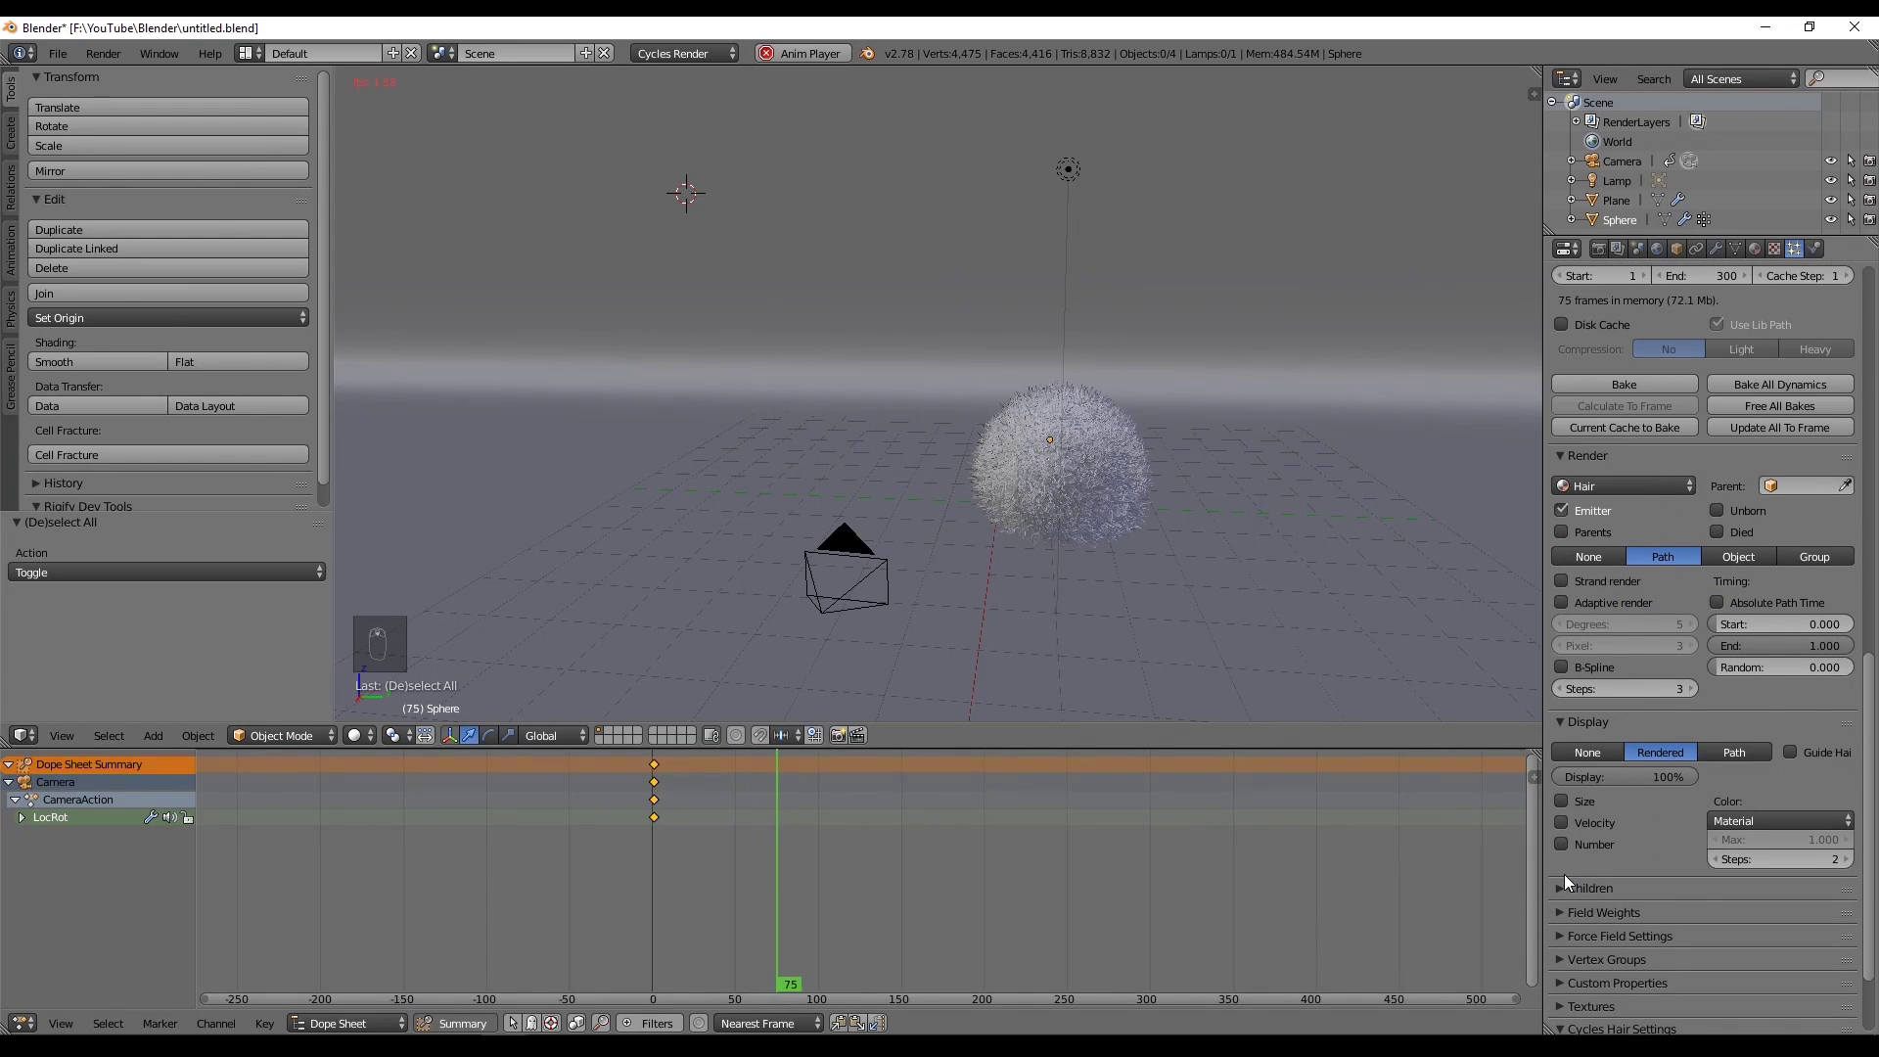
Add 50 simple hair children with clump, roughness and curl kink, previewing the dense blue fur in rendered view.
click(1579, 882)
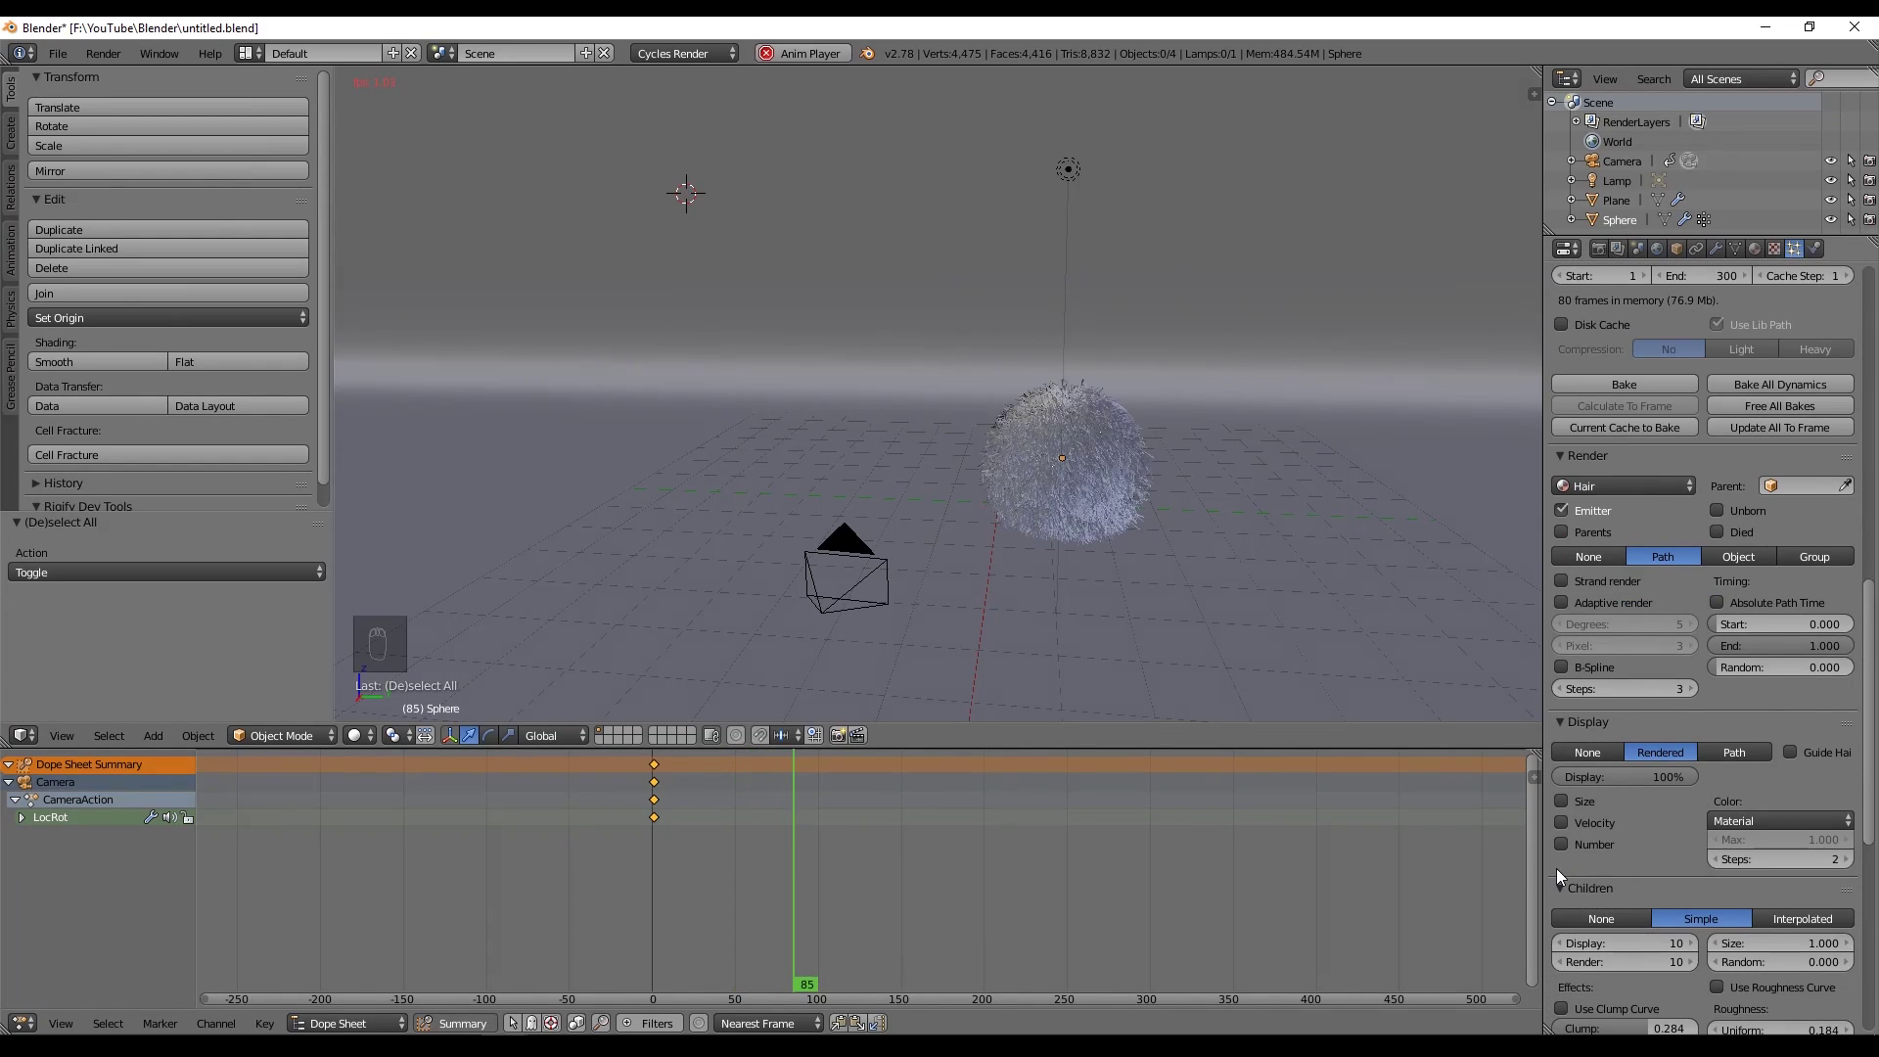
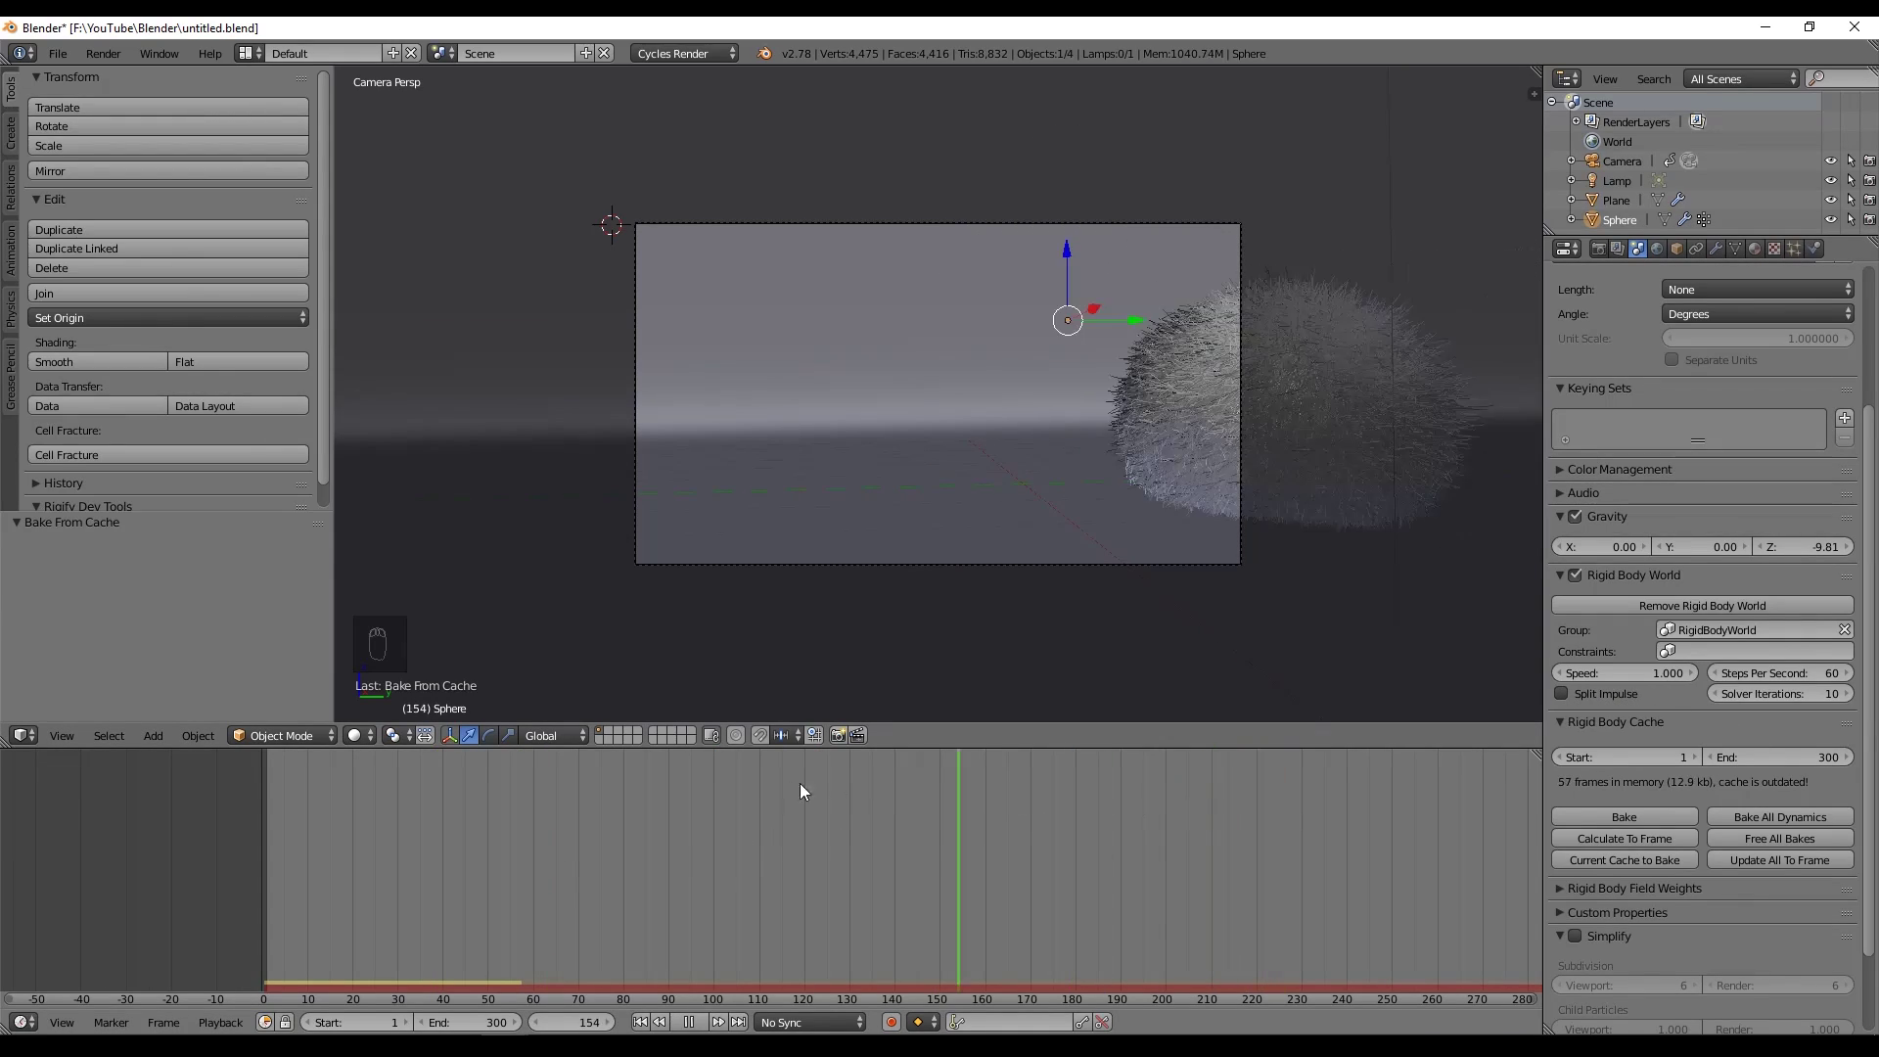
key(shift+z)
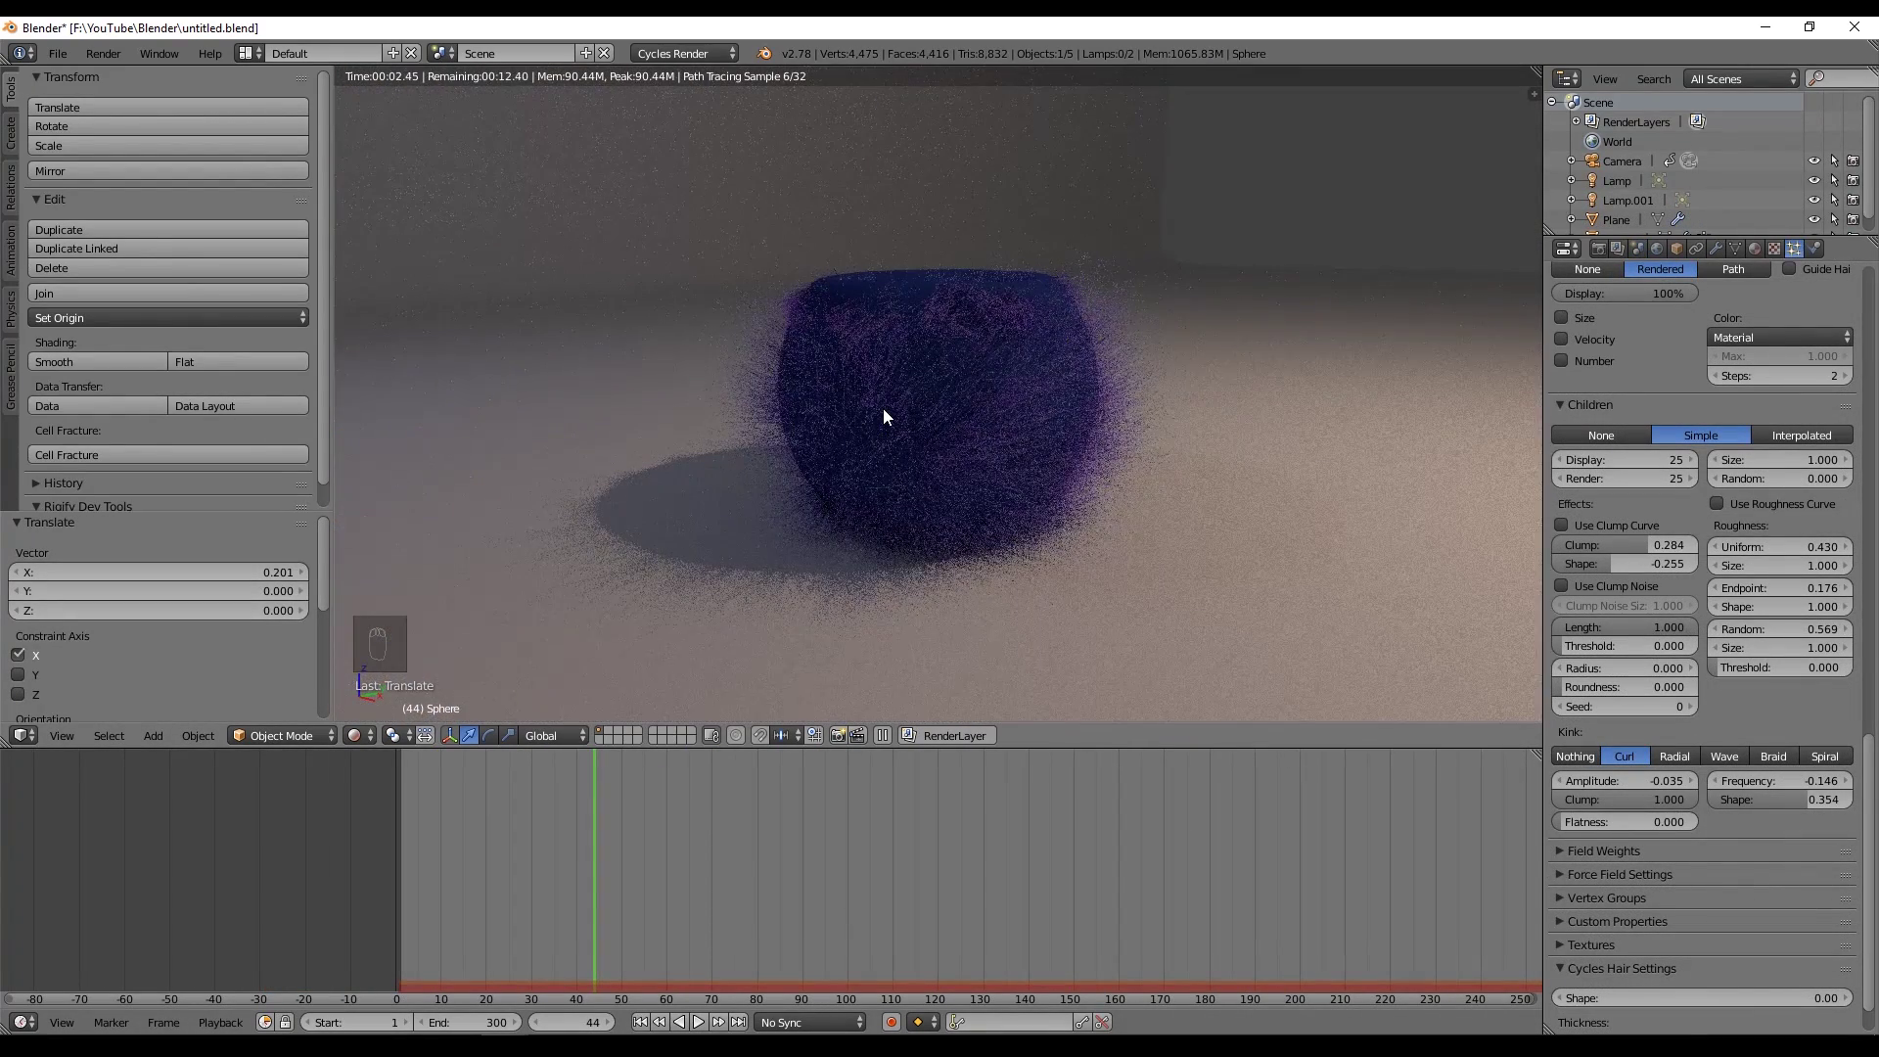
key(z)
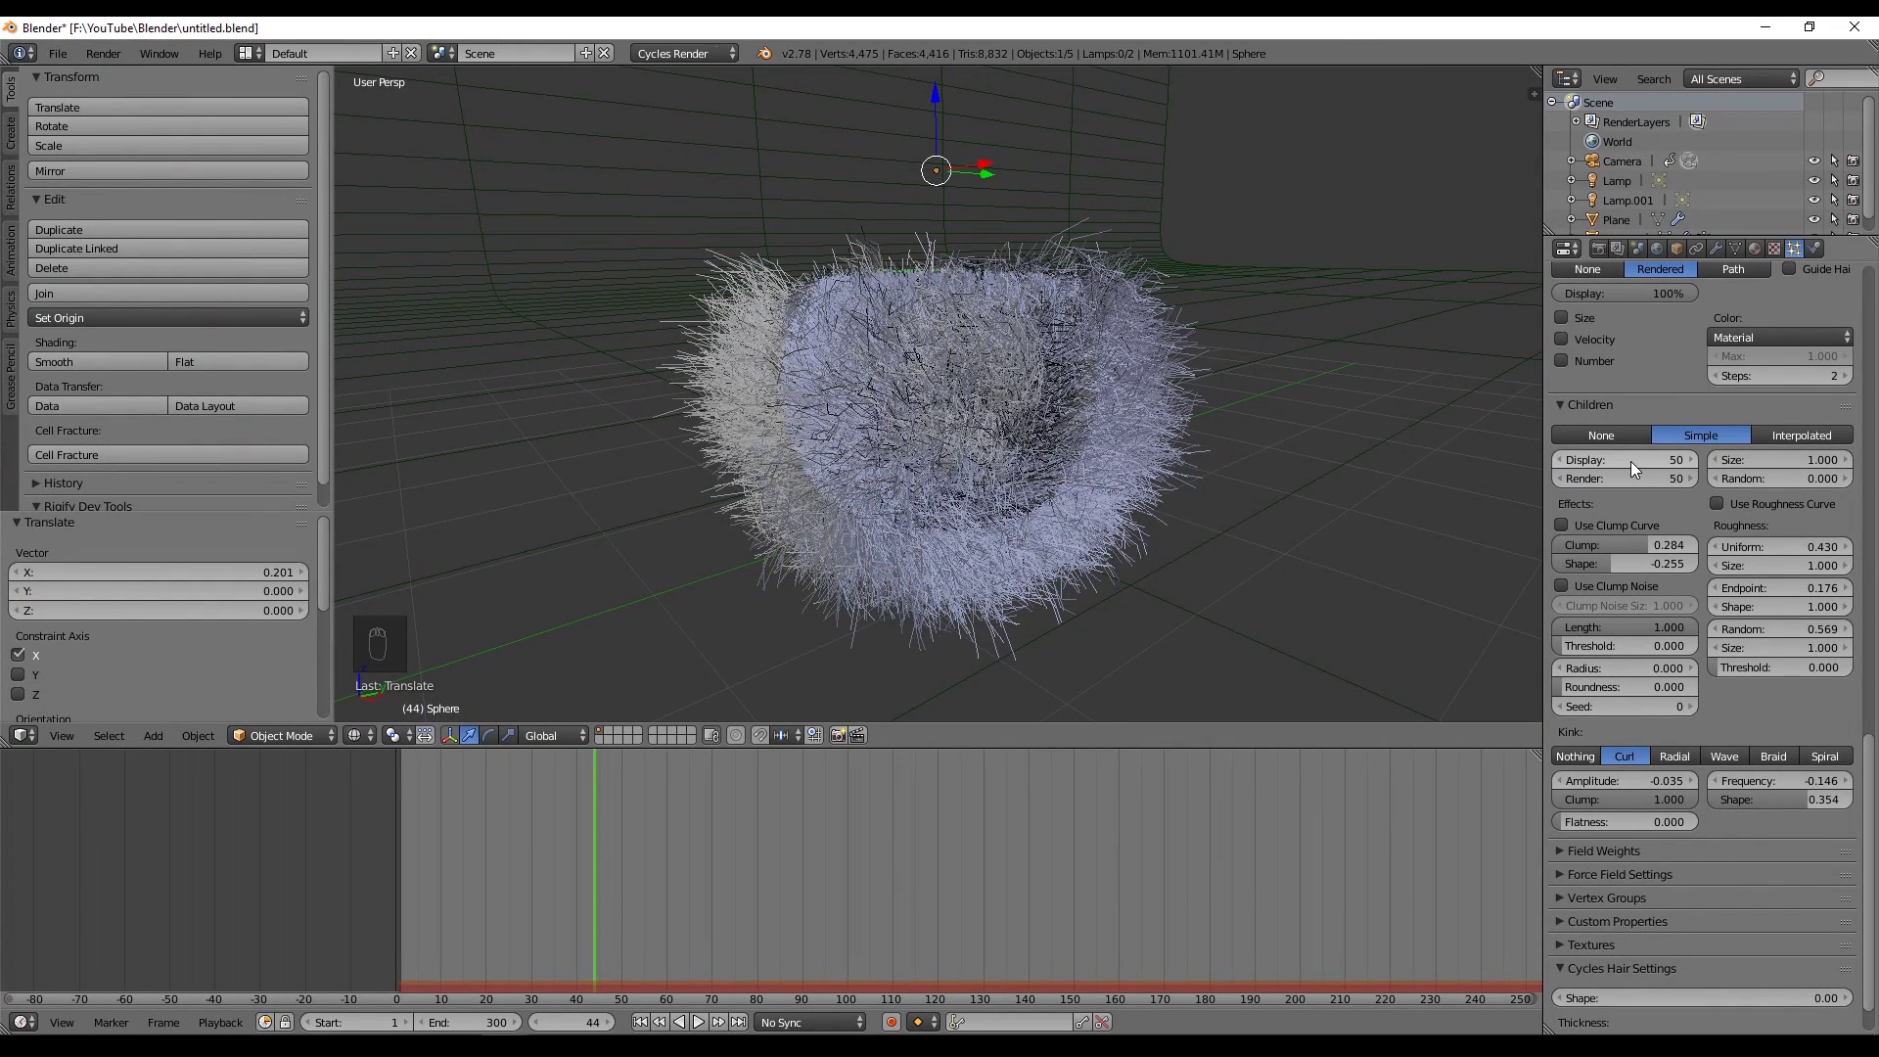
key(shift+z)
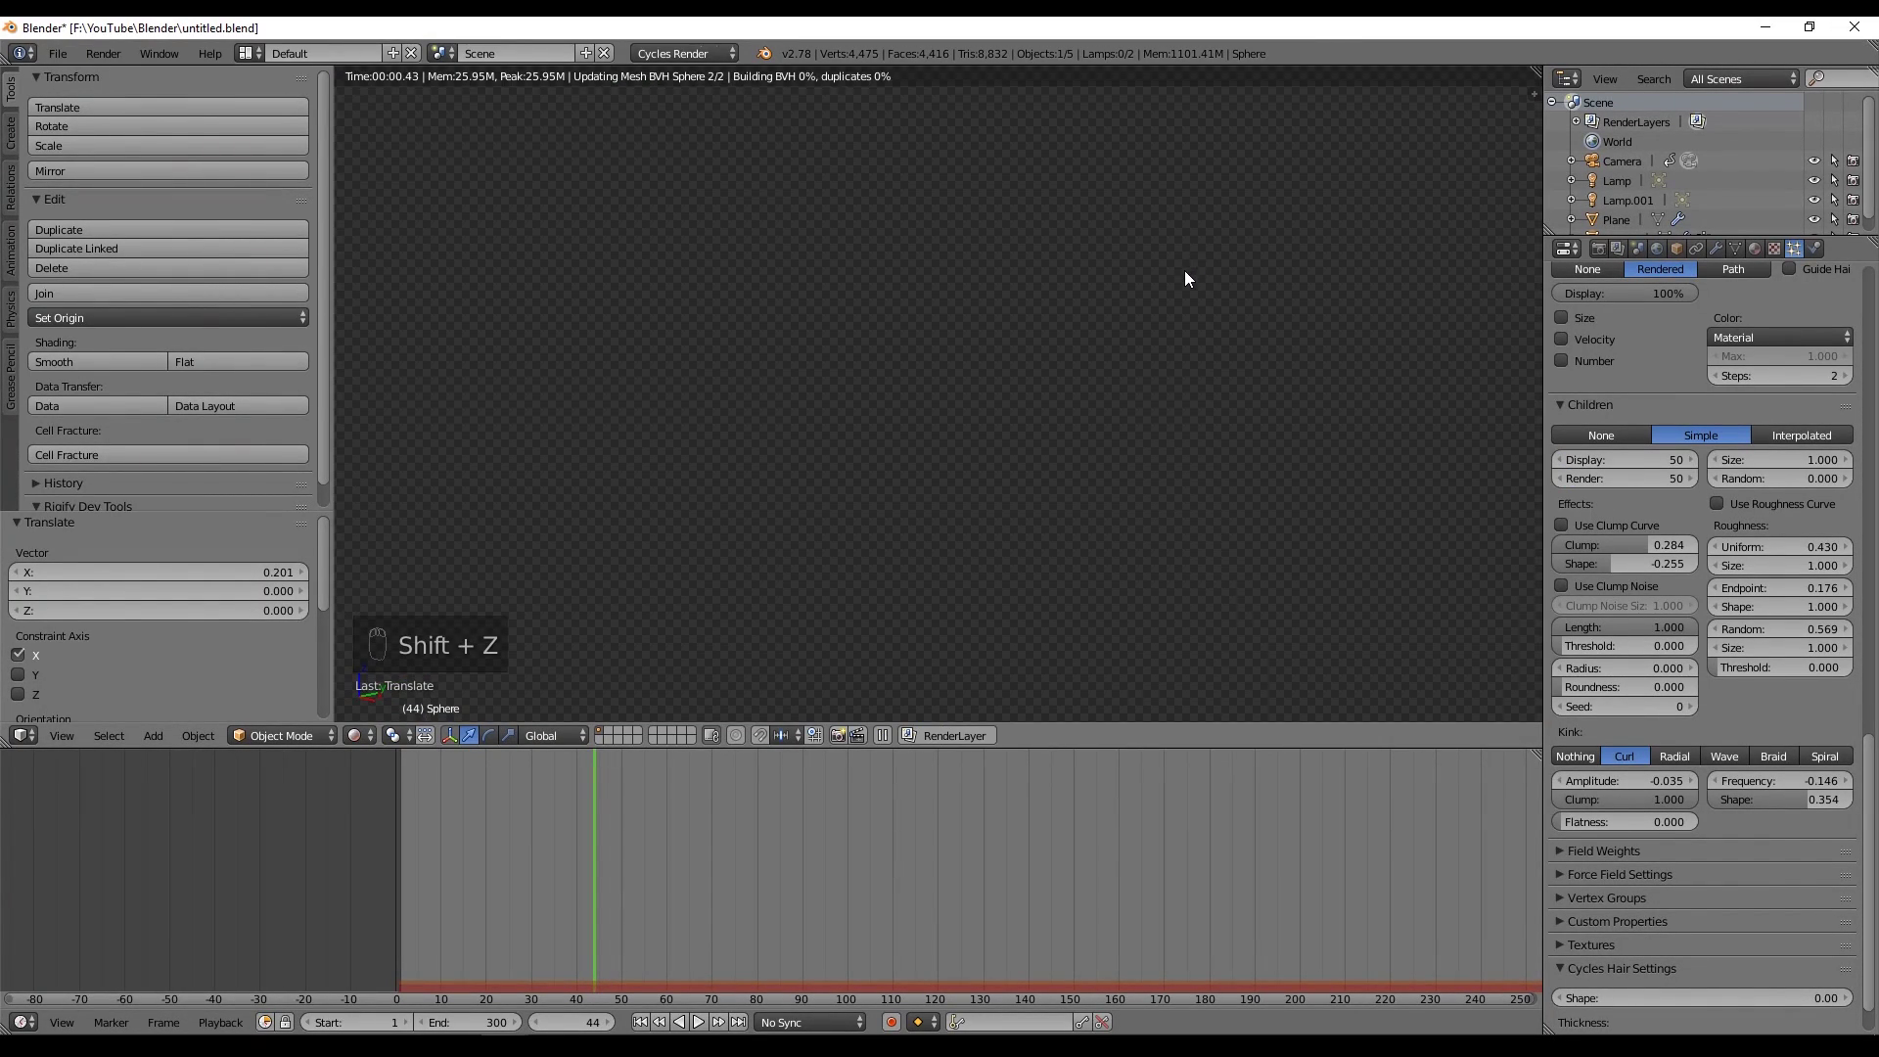
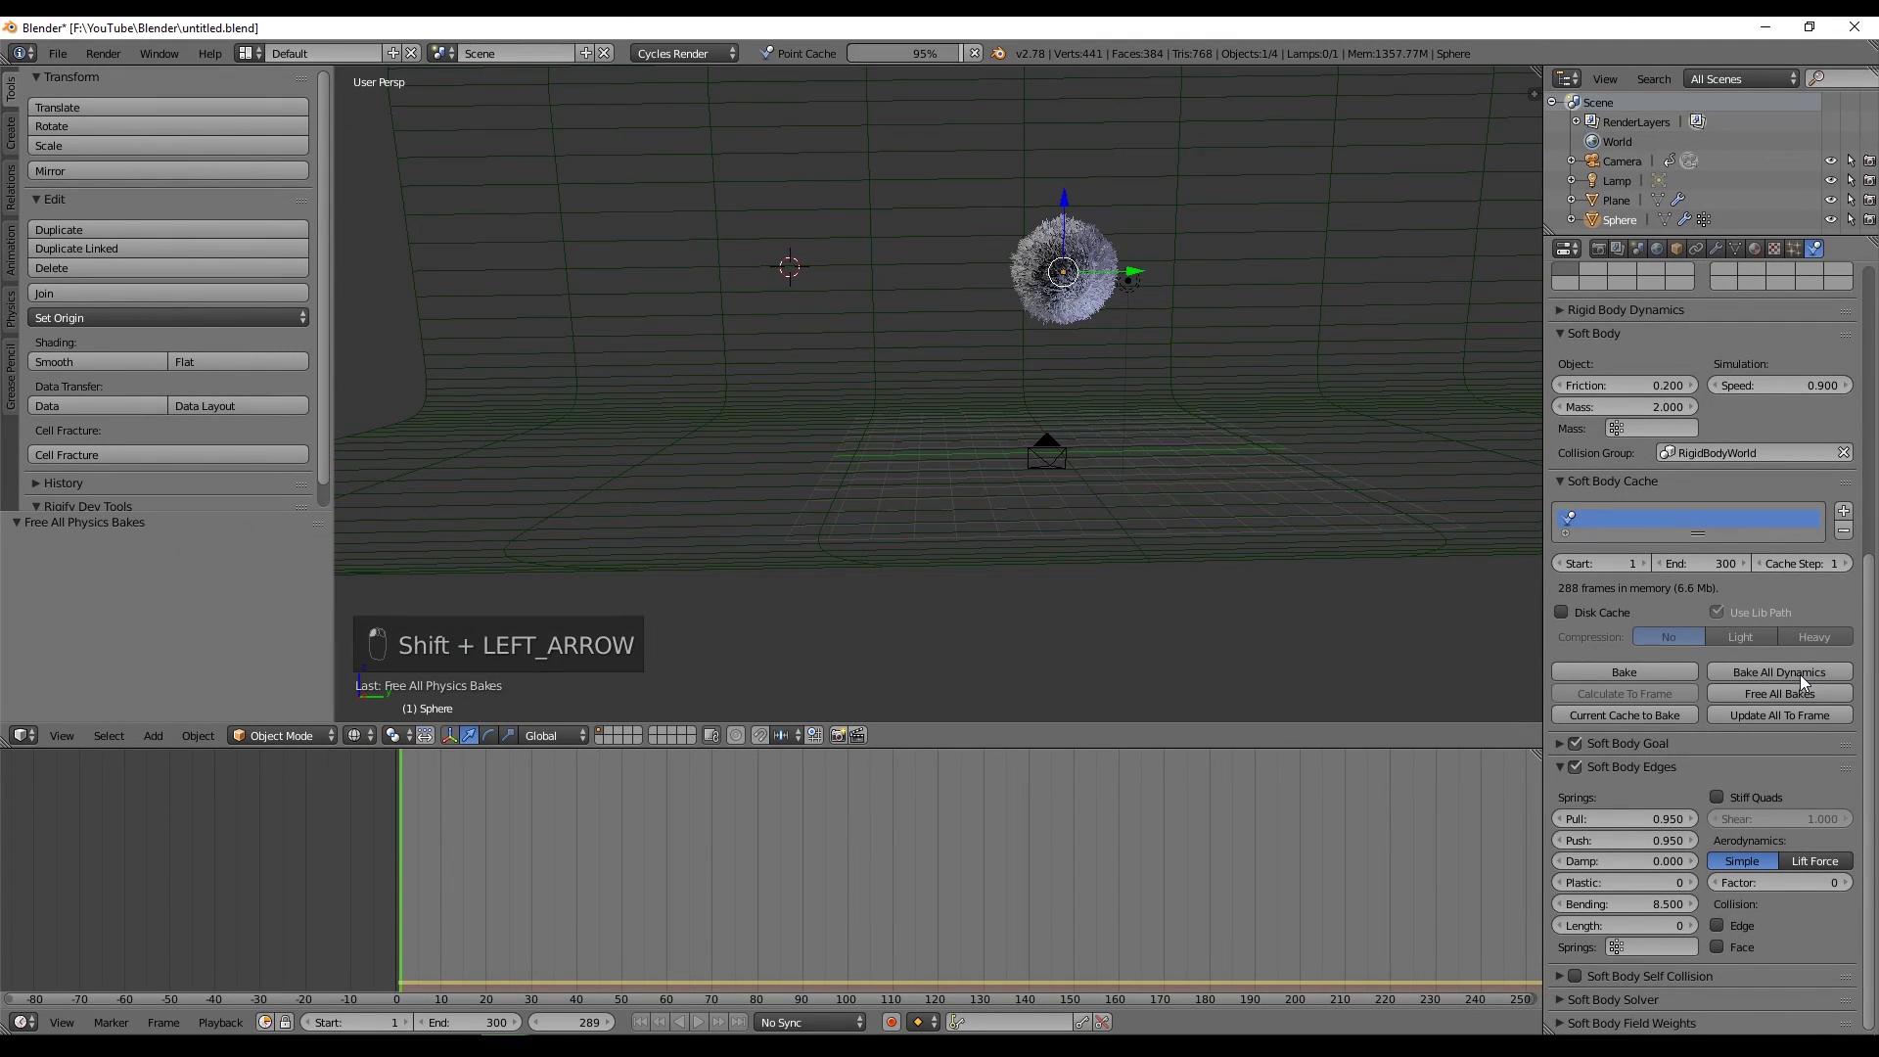
Play the baked 300-frame animation and view the bouncing furry ball through the scene camera.
key(alt+a)
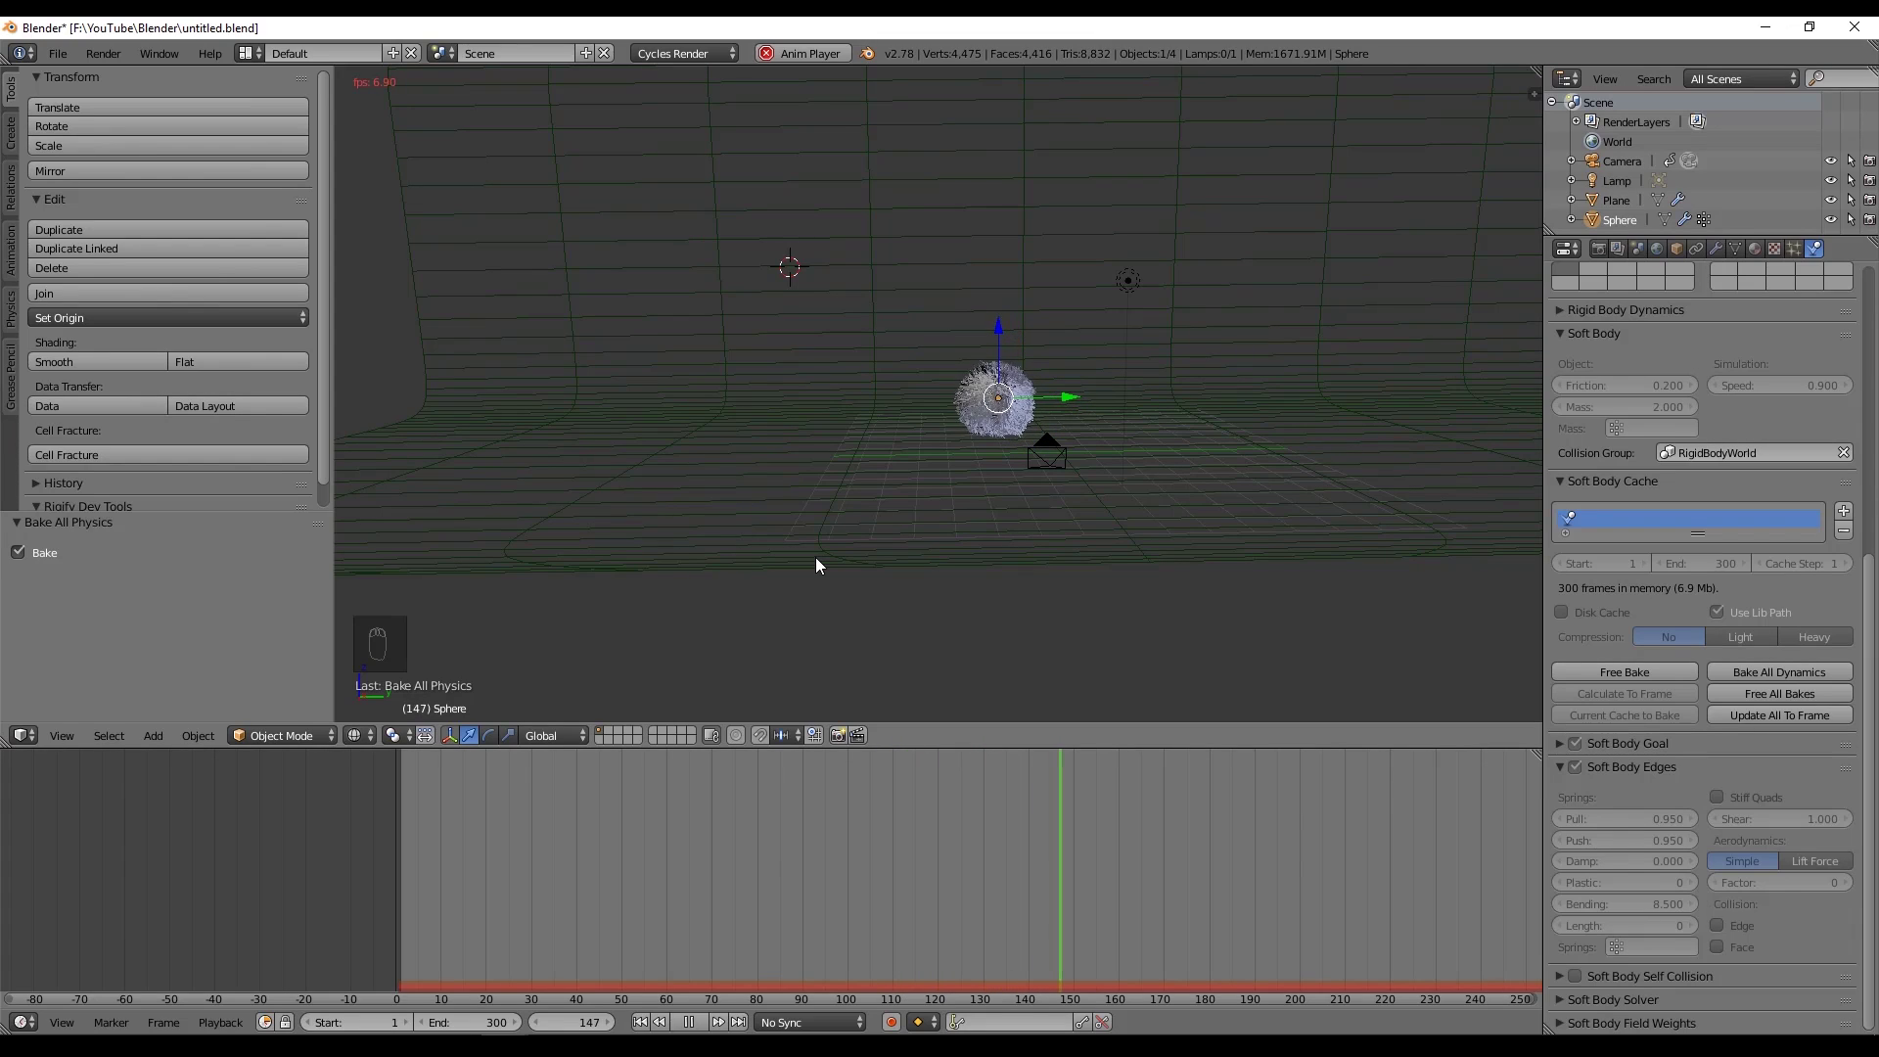
key(KP_0)
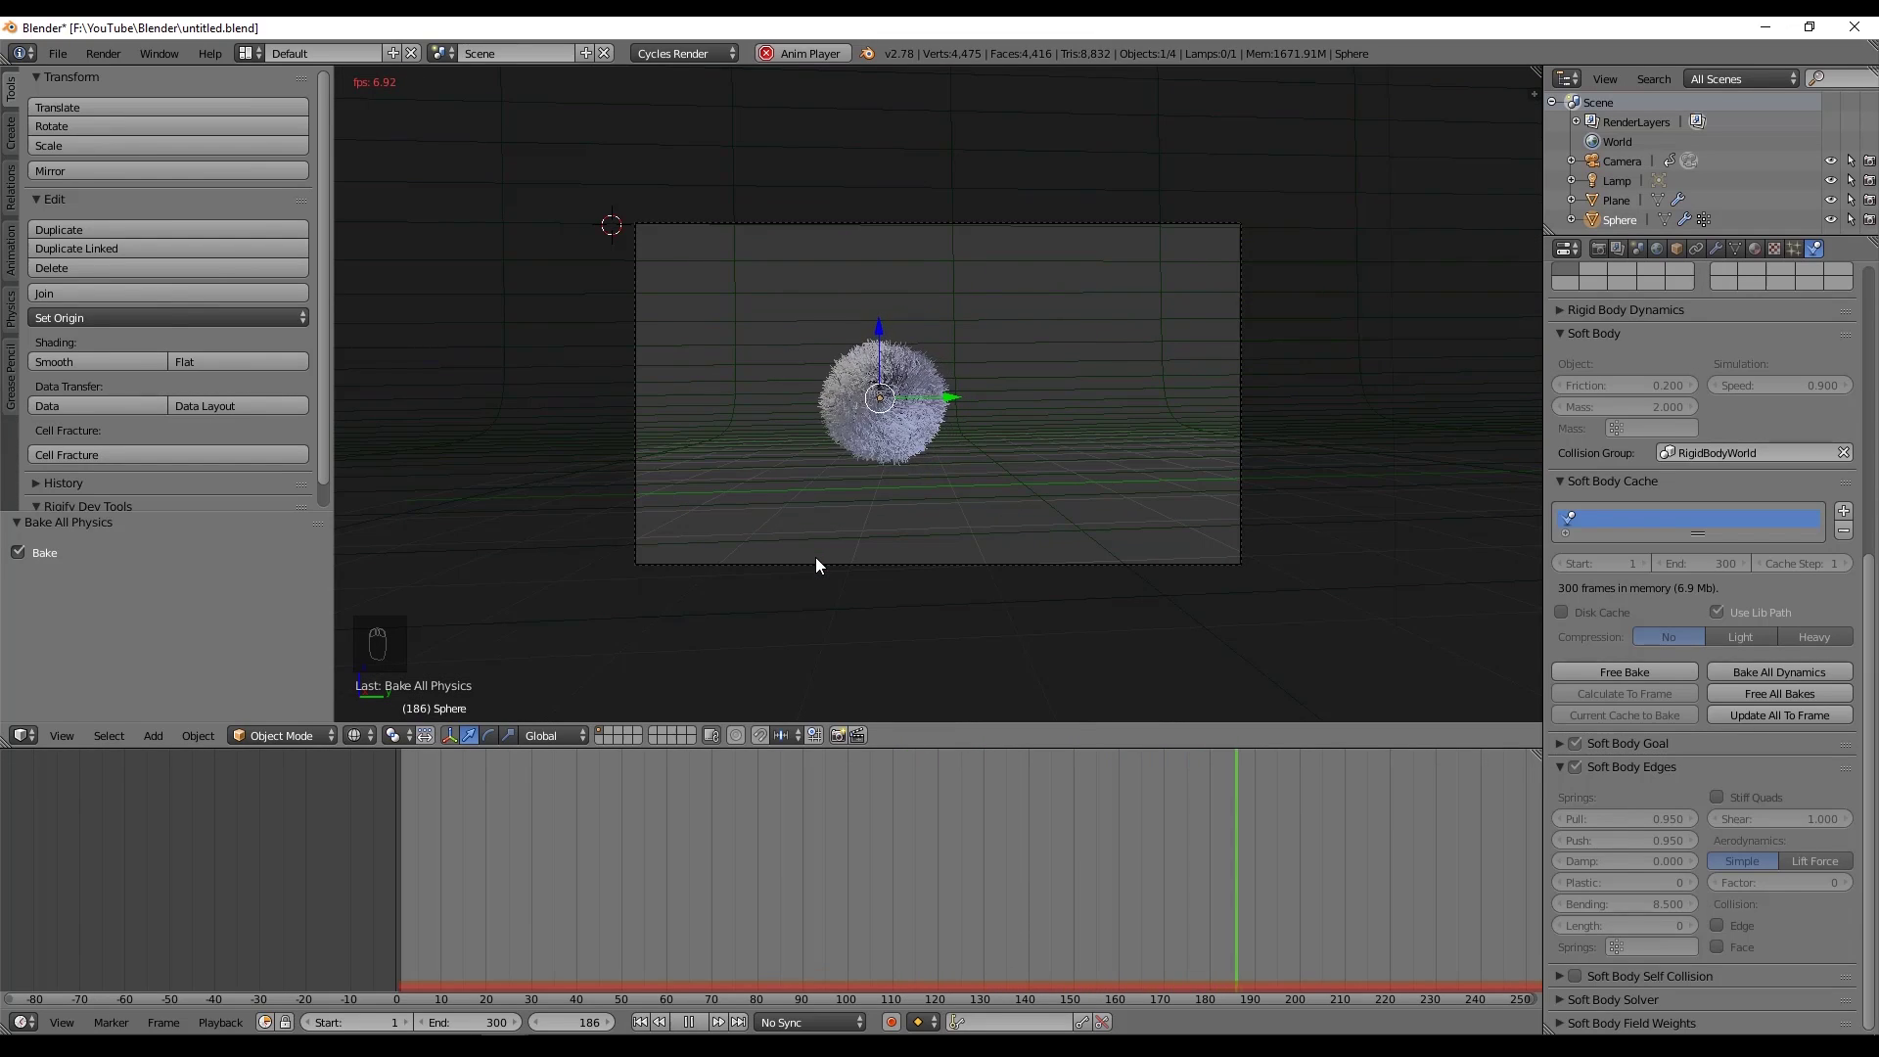